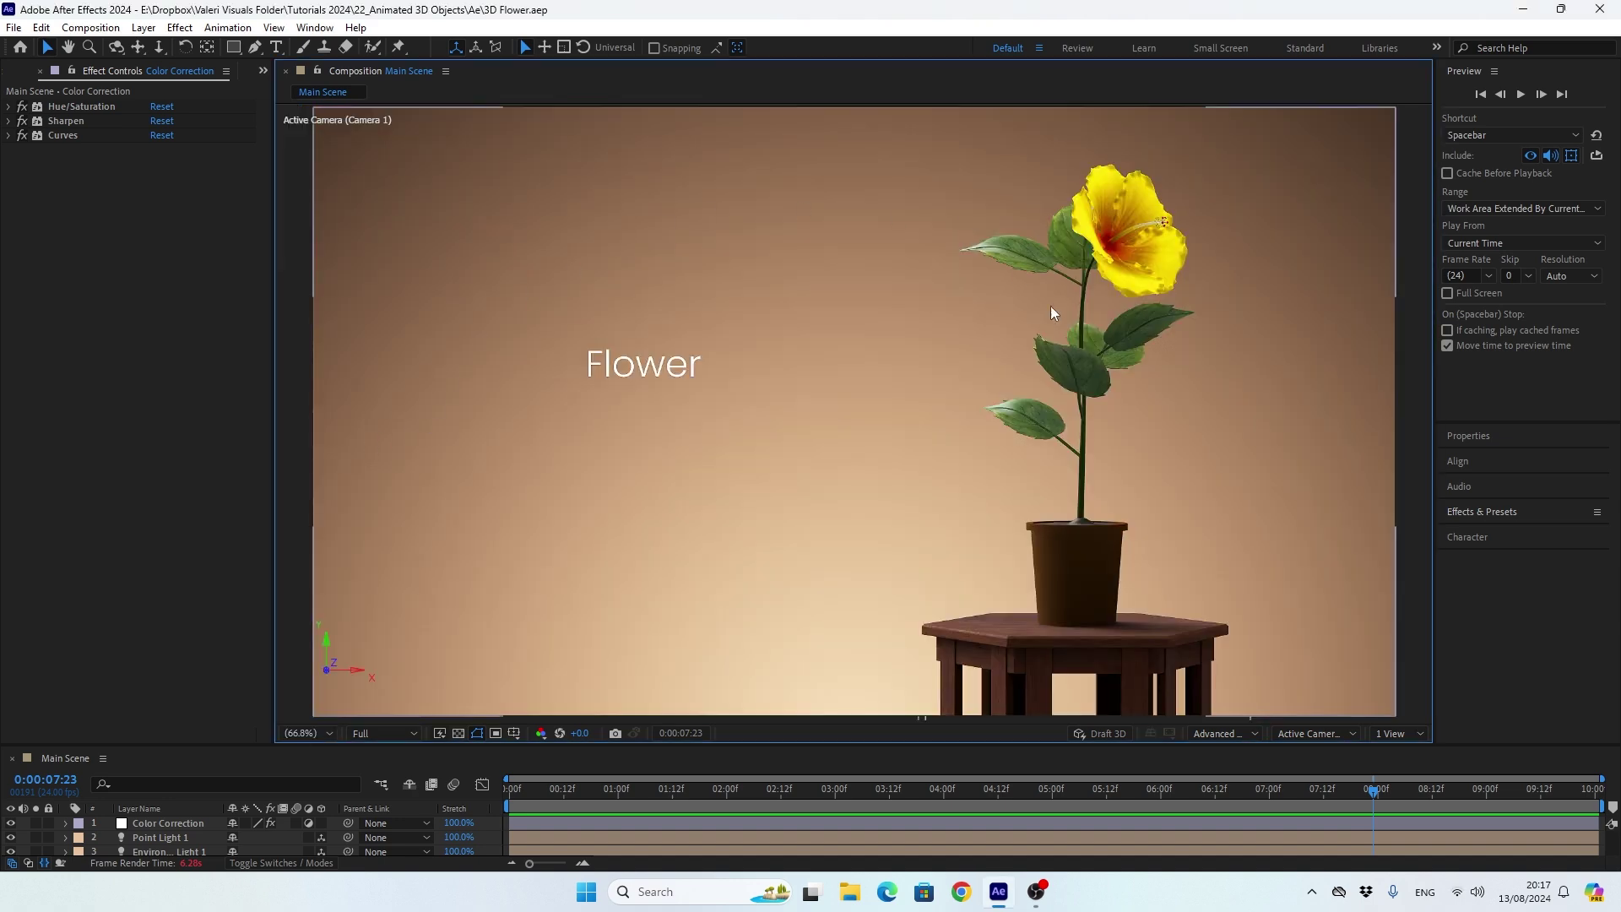
Review the After Effects start screen and new-composition options before setting up the project.
left_click(672, 843)
left_click(1122, 566)
left_click(871, 514)
left_click(1519, 816)
left_click(747, 326)
left_click(820, 535)
double_click(771, 511)
left_click(780, 310)
left_click(820, 429)
left_click(790, 260)
left_click(785, 239)
left_click(791, 515)
left_click(788, 280)
left_click(833, 286)
left_click(308, 667)
left_click(305, 377)
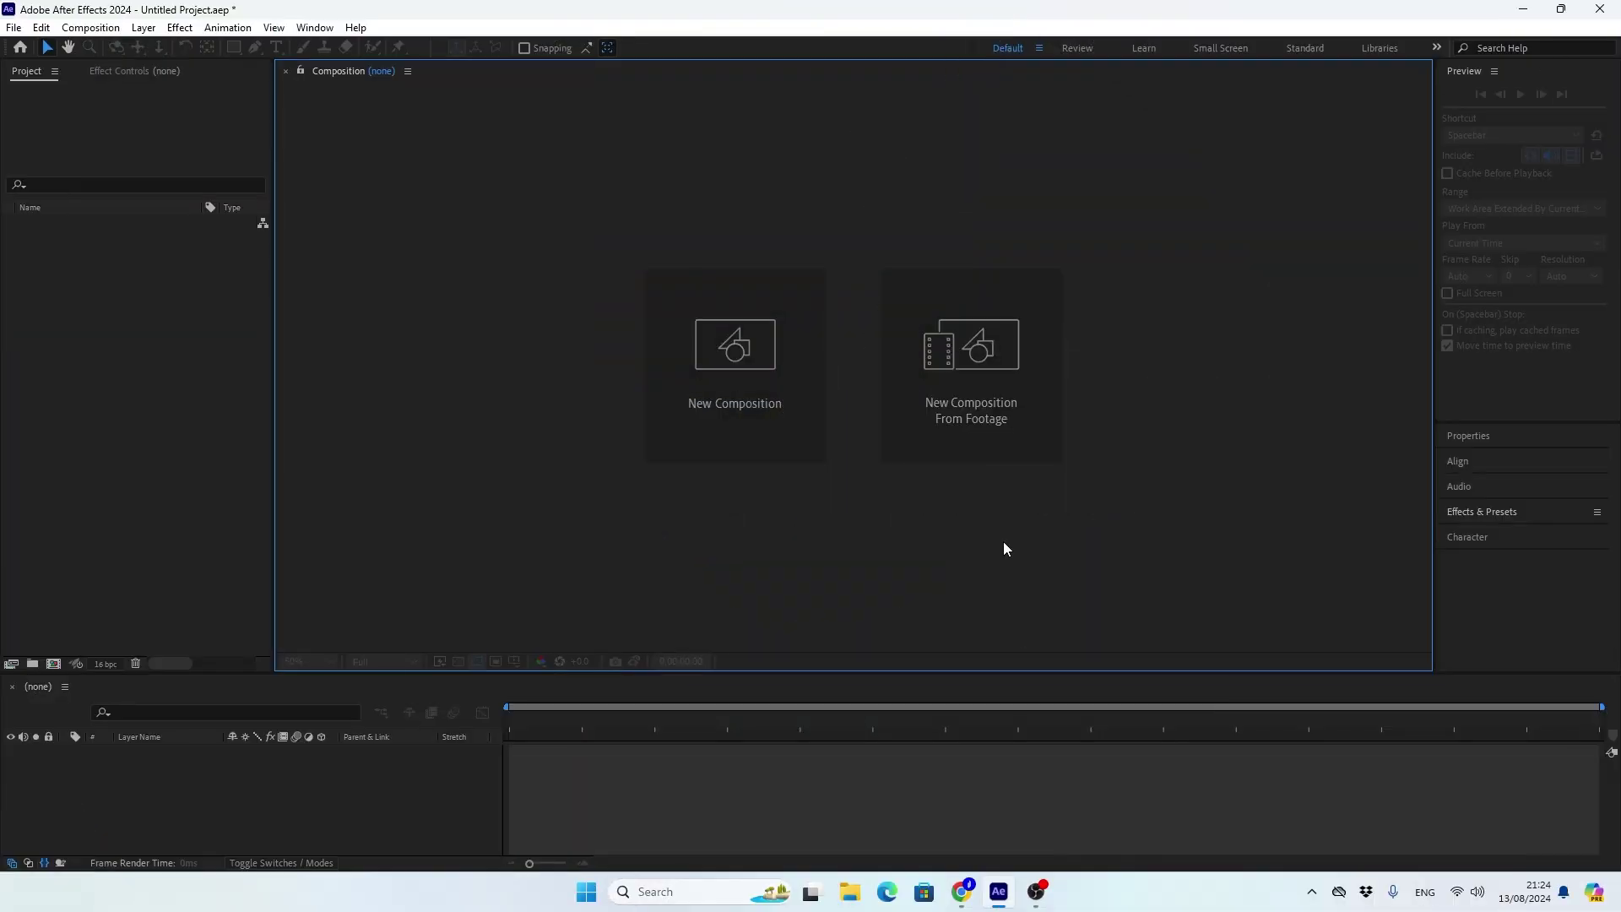
Create Master Comp at 1920×1080, 24 fps with the 3D renderer set to Advanced 3D.
left_click(743, 444)
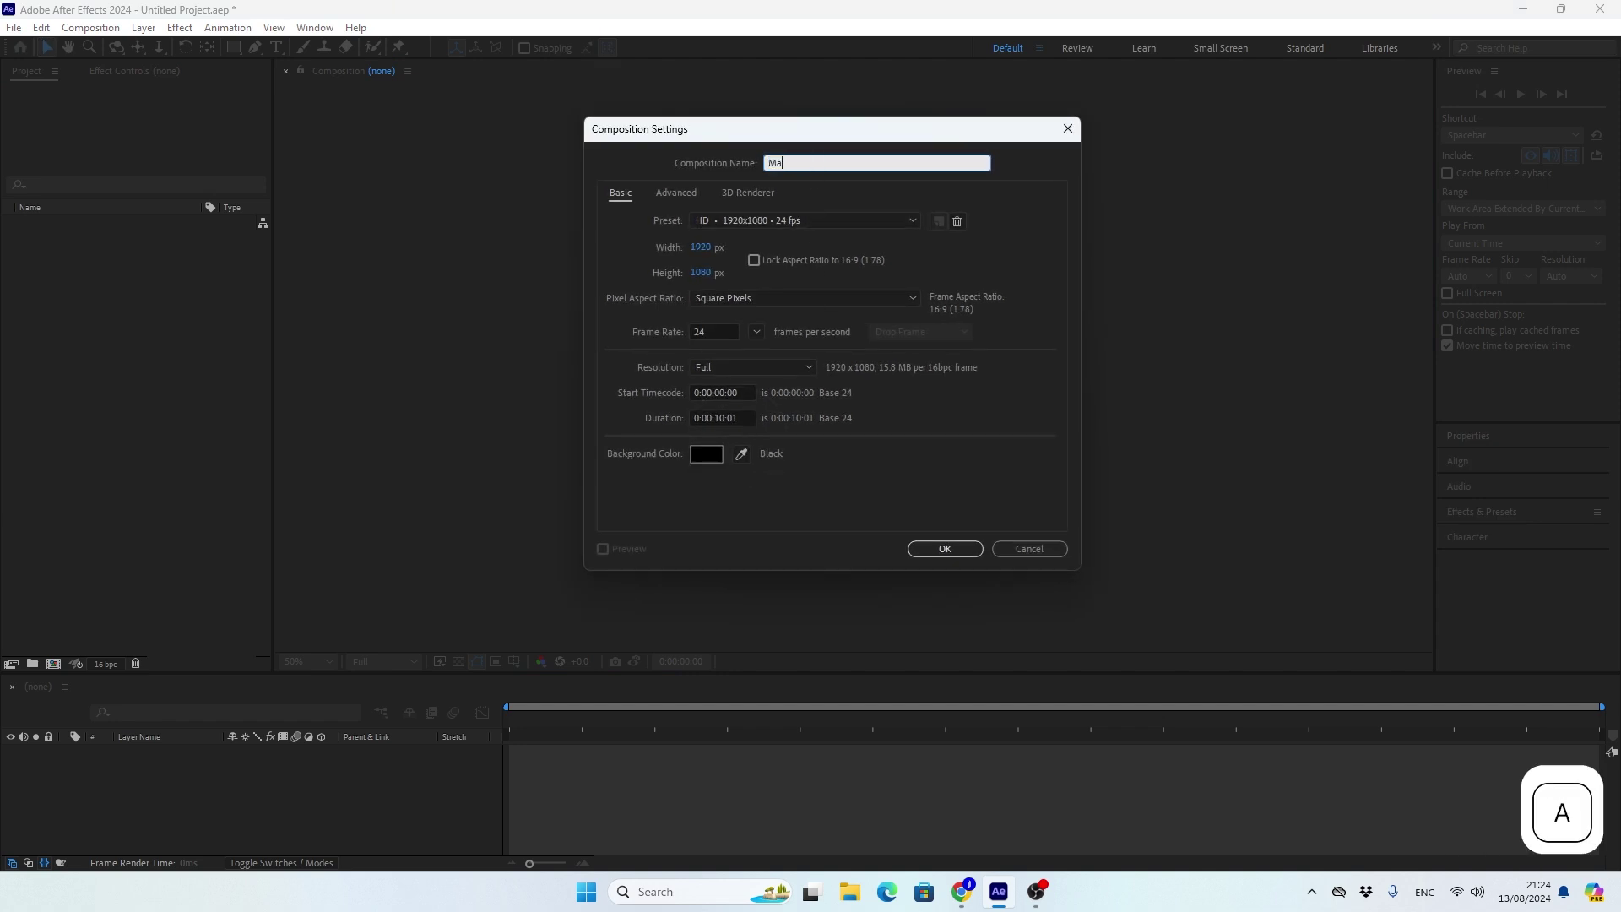
key("space")
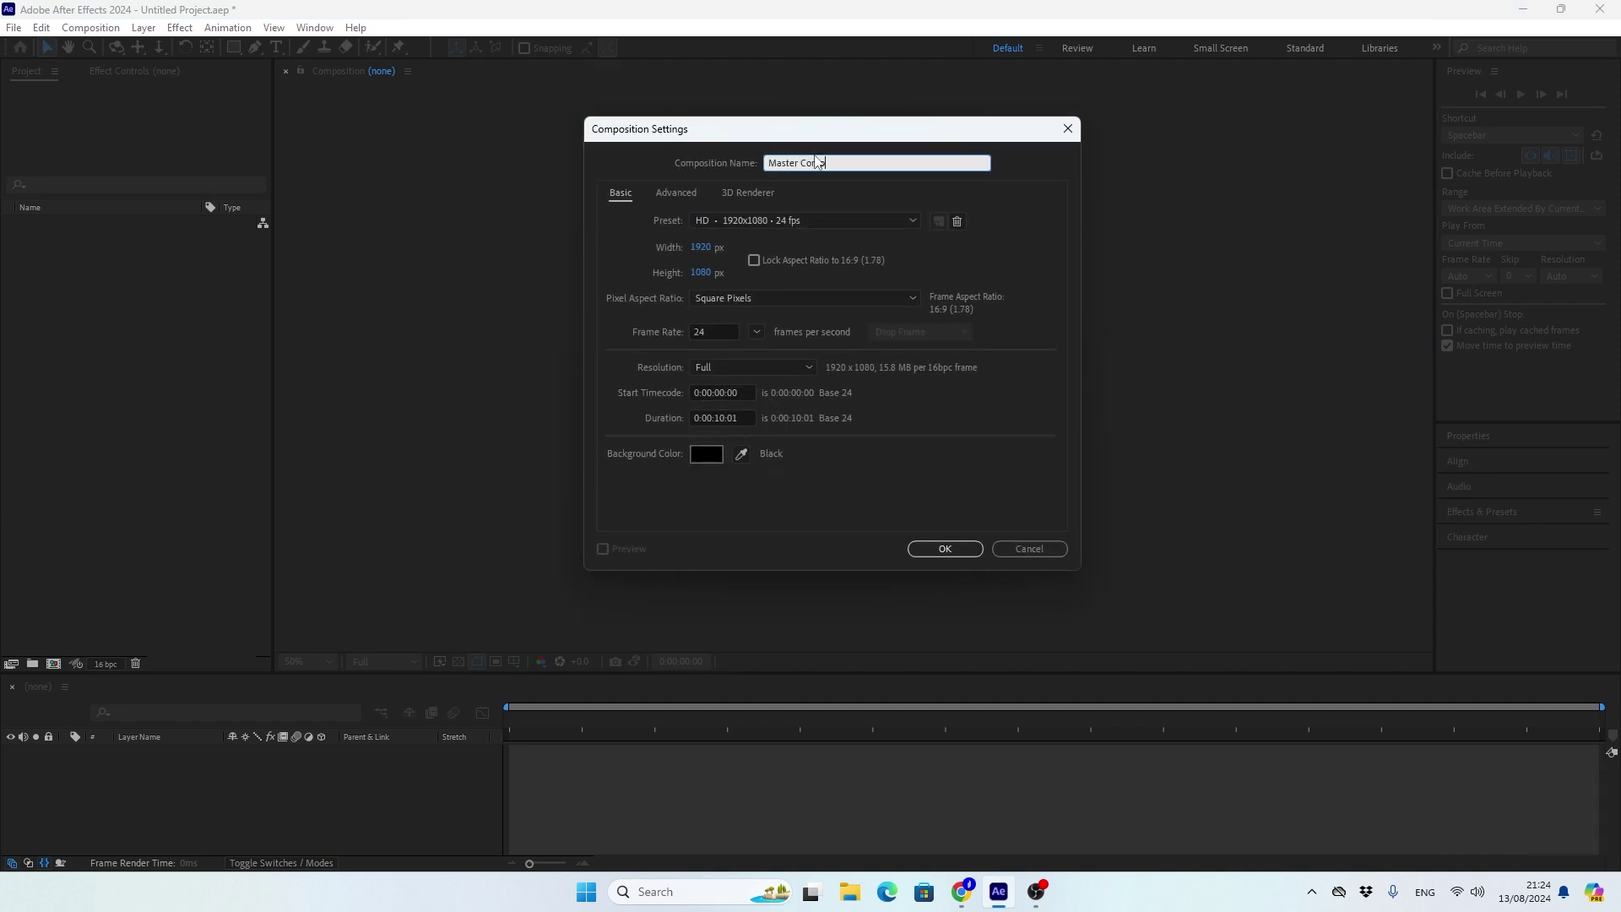
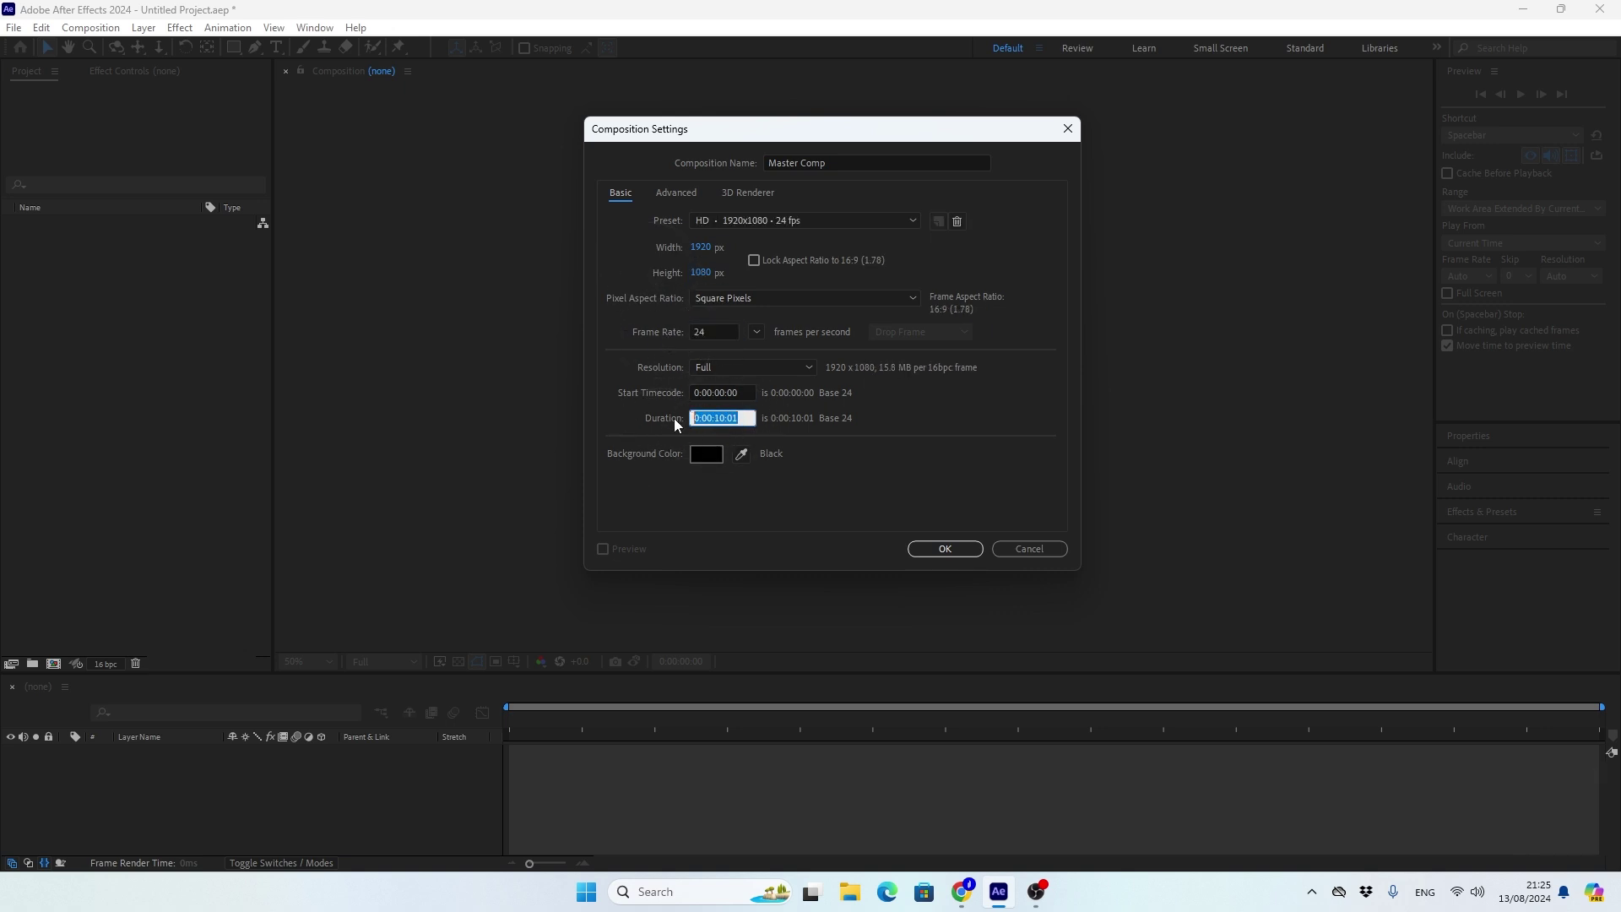
left_click(819, 532)
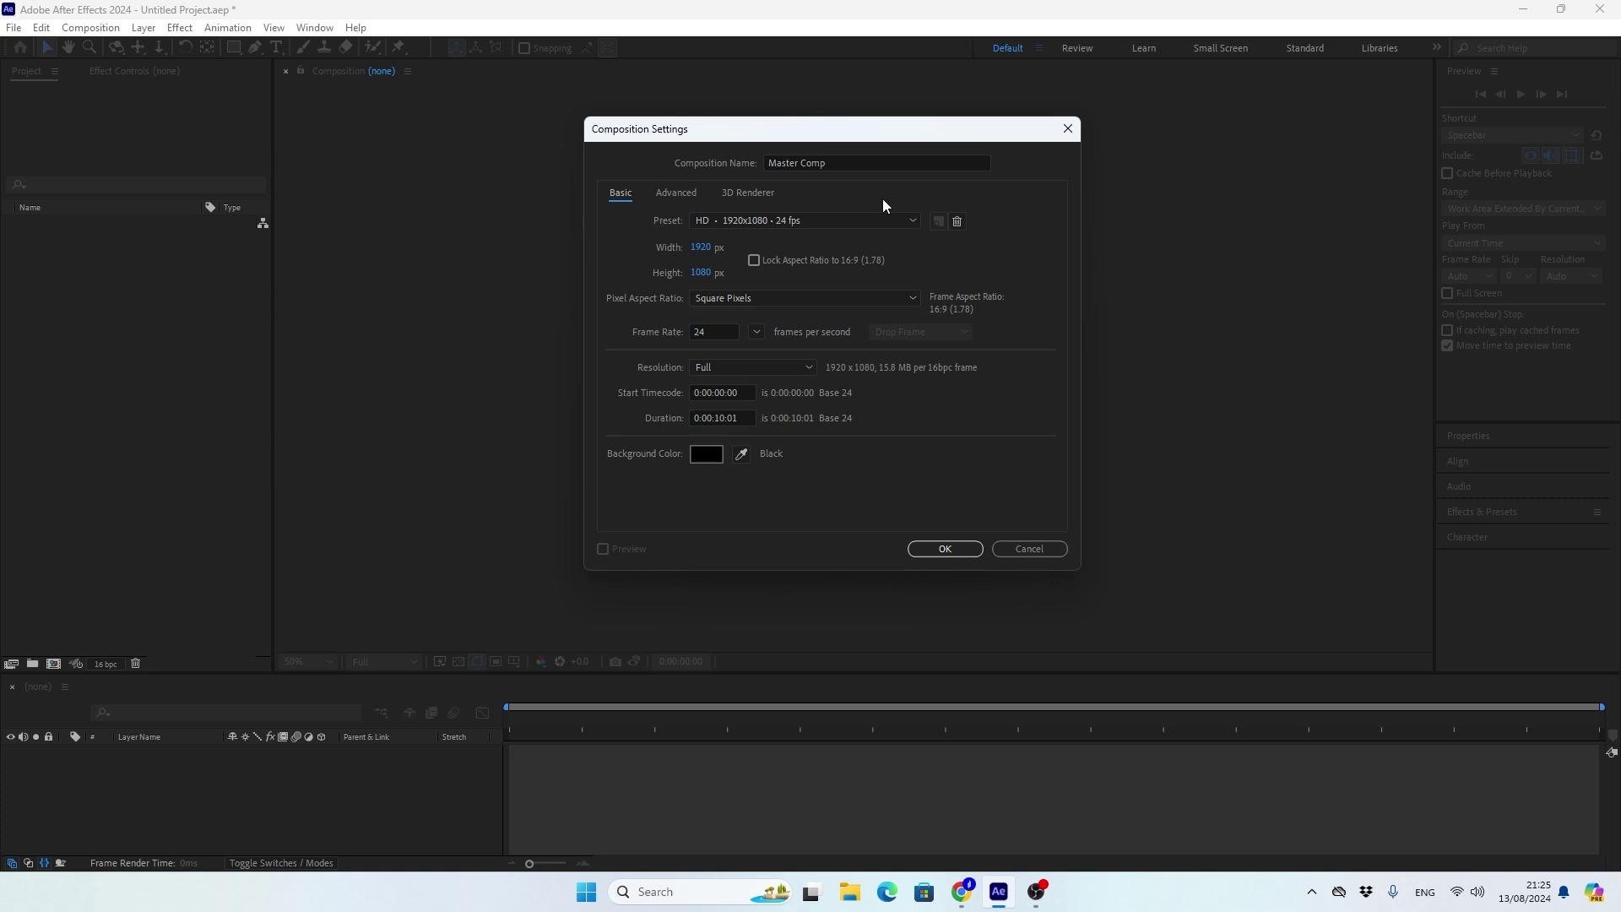
left_click(760, 199)
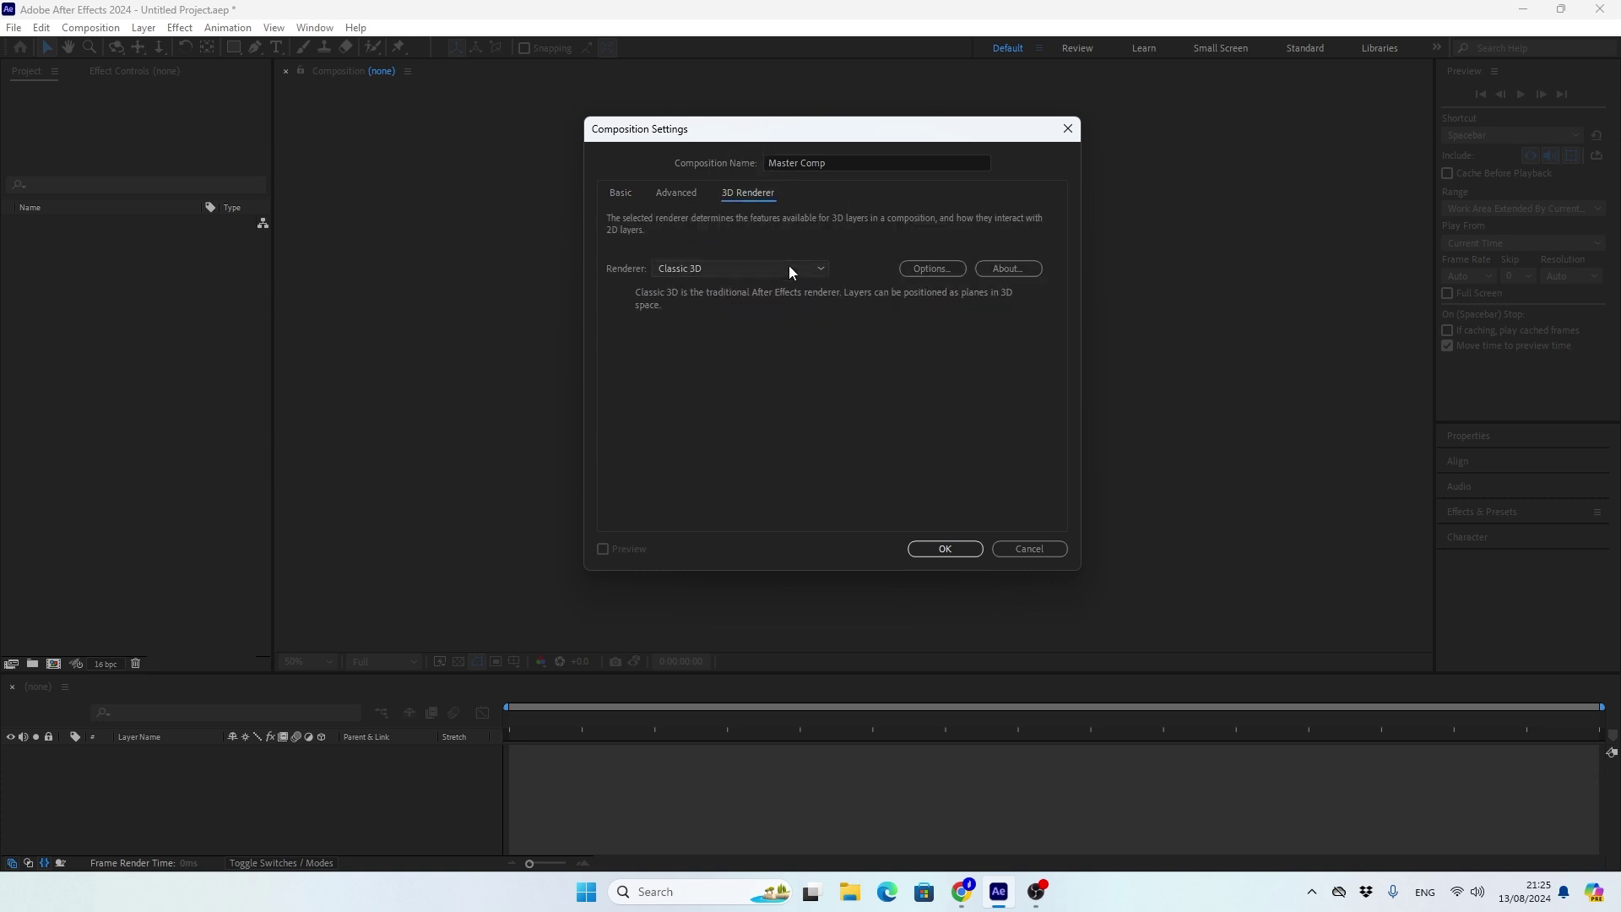
left_click(794, 275)
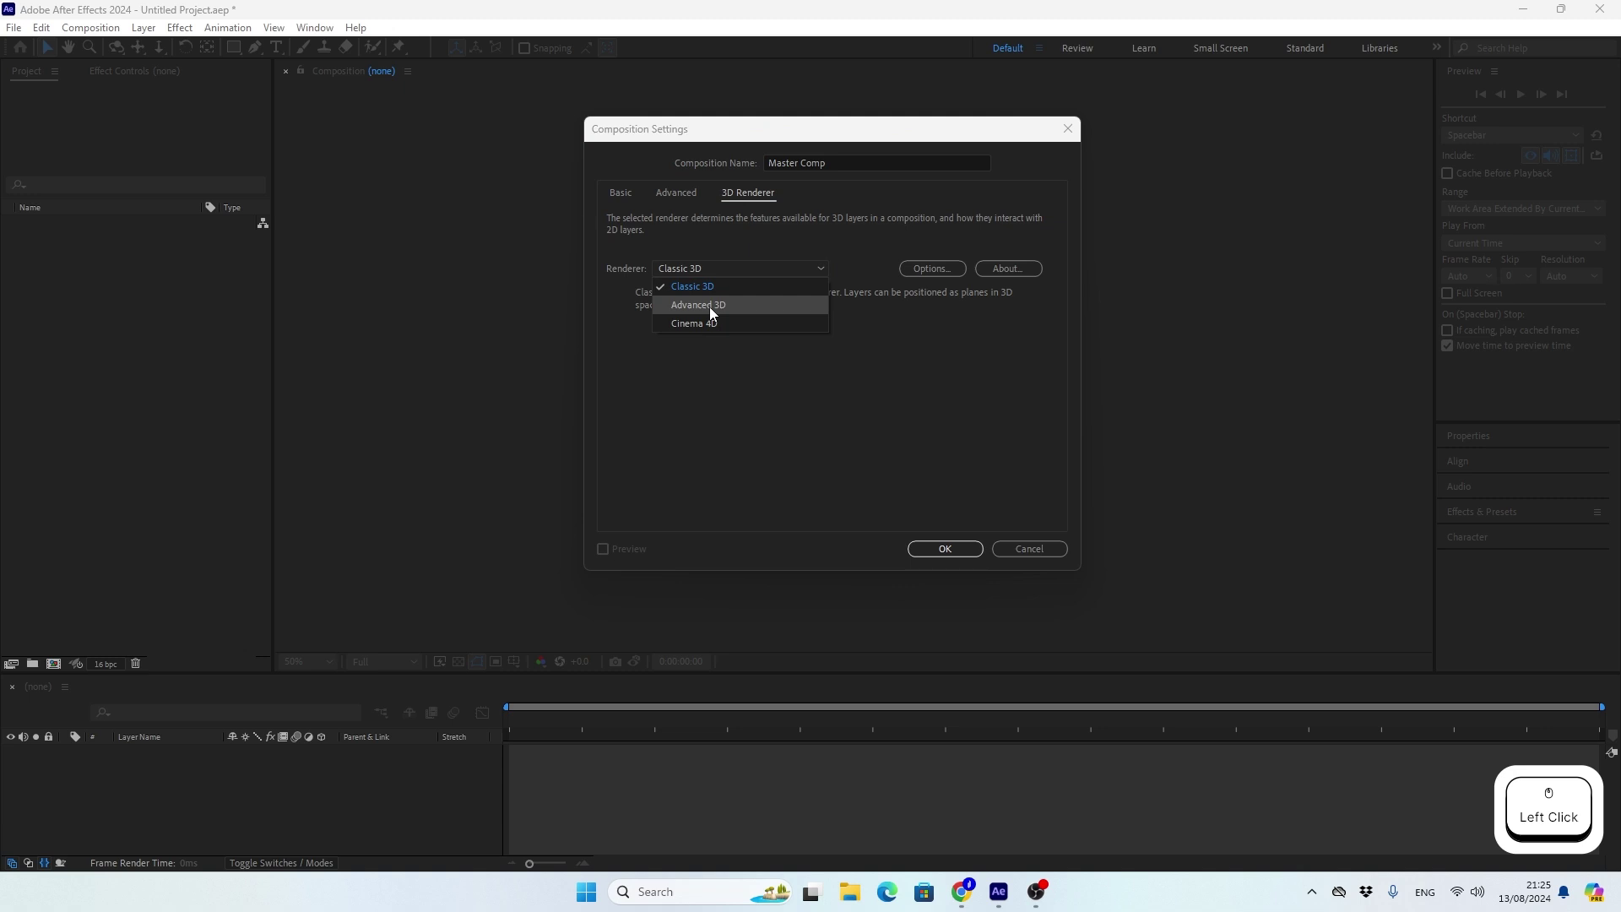
left_click(713, 315)
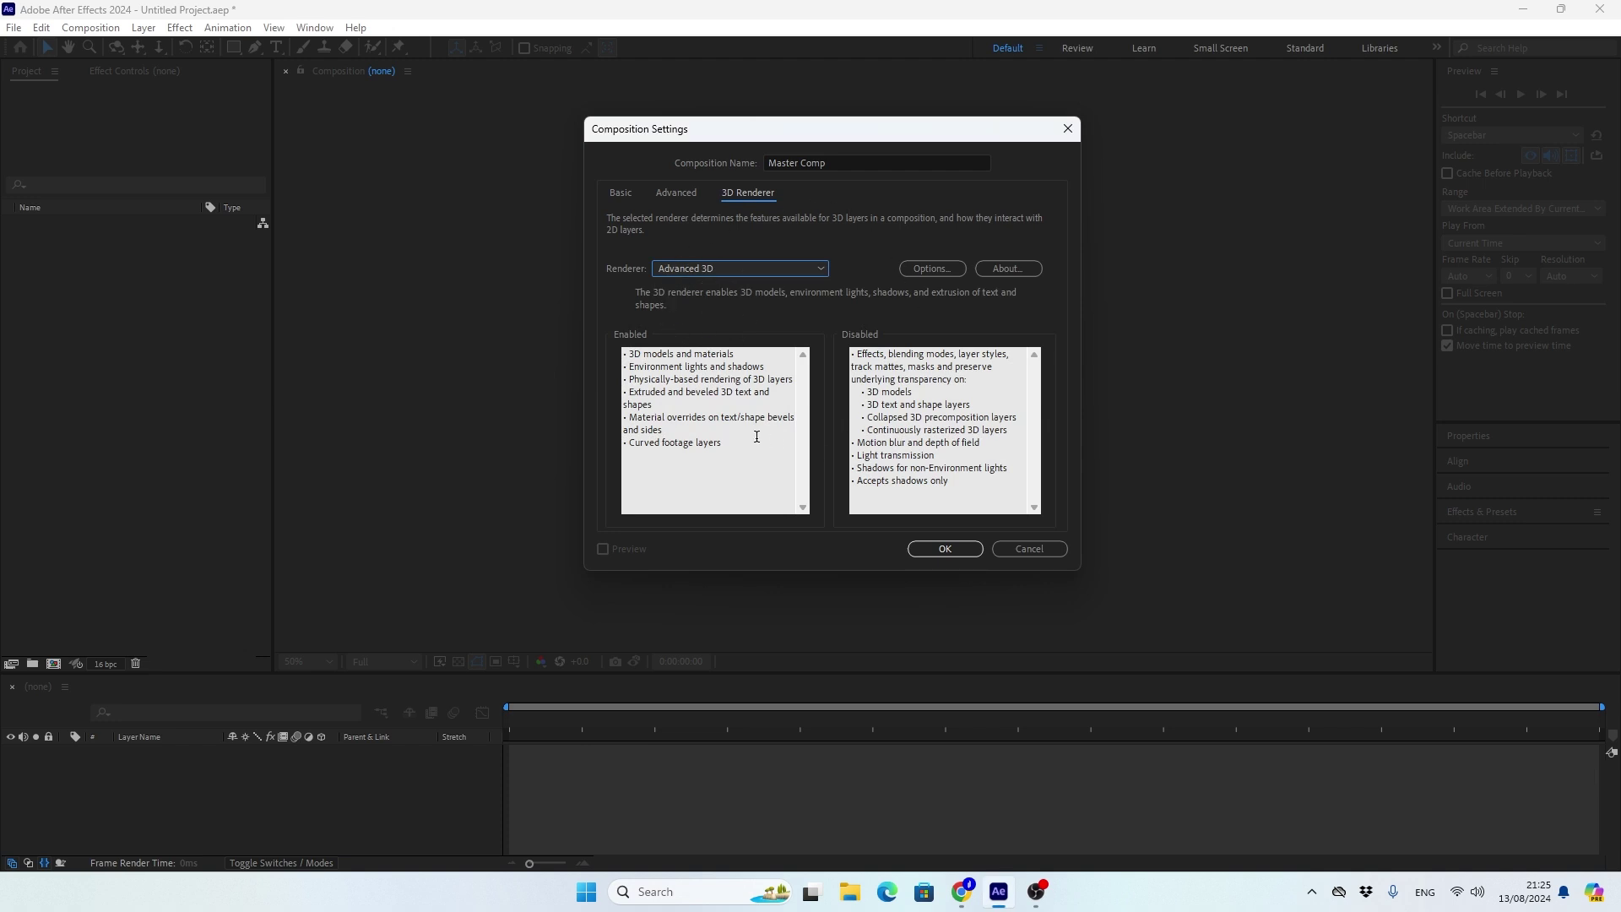
left_click(935, 559)
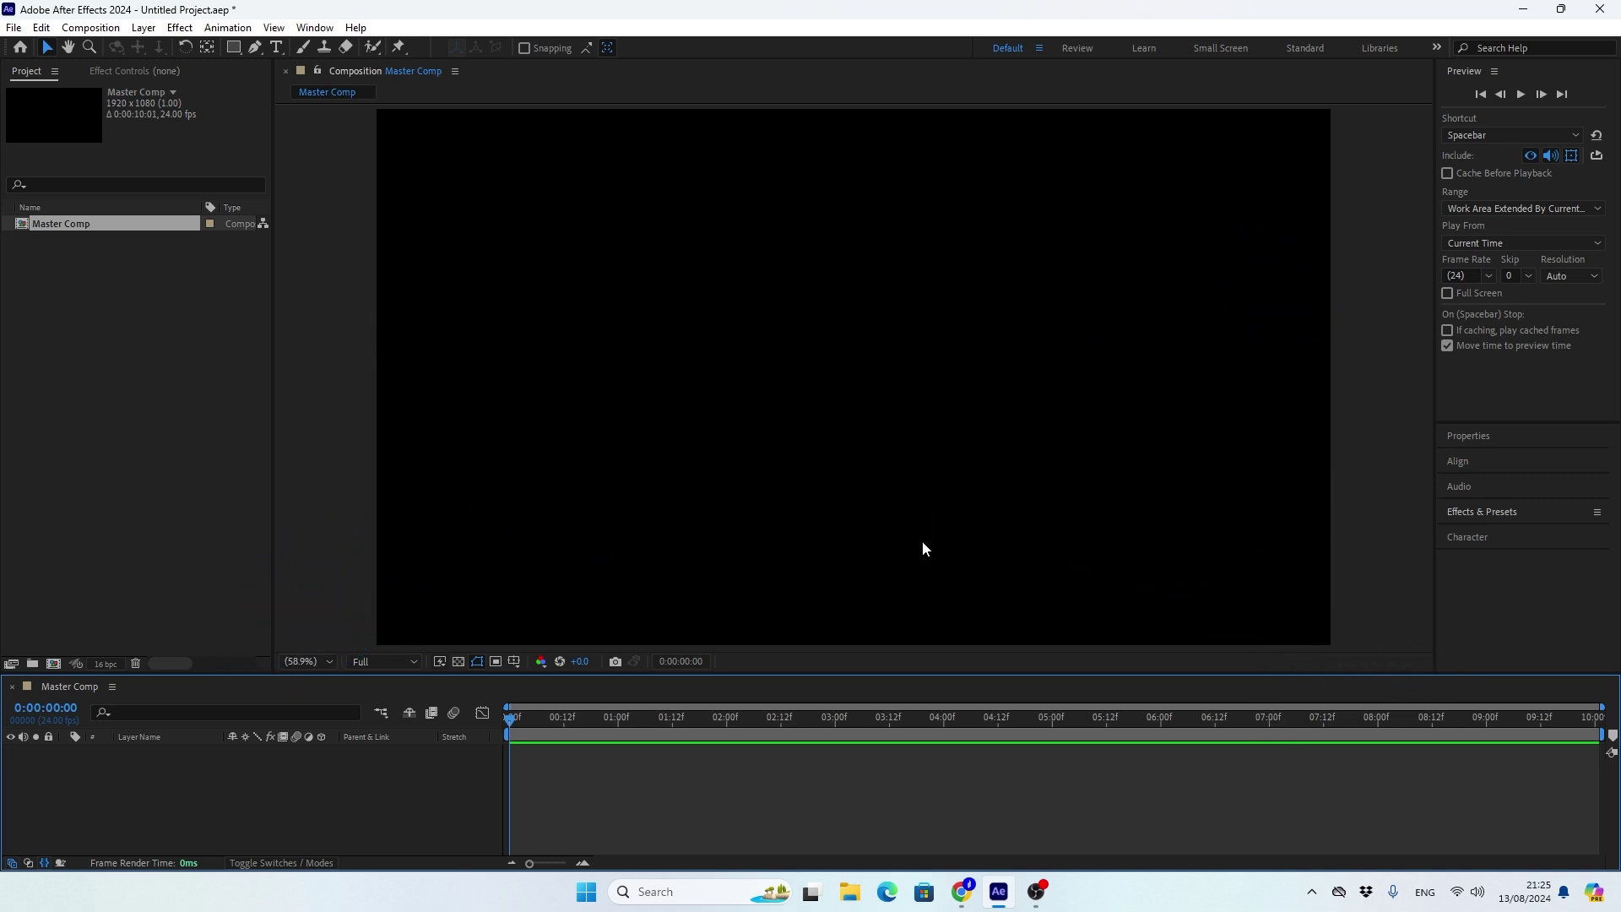
Search Sketchfab in Chrome for "flower" models.
left_click(962, 893)
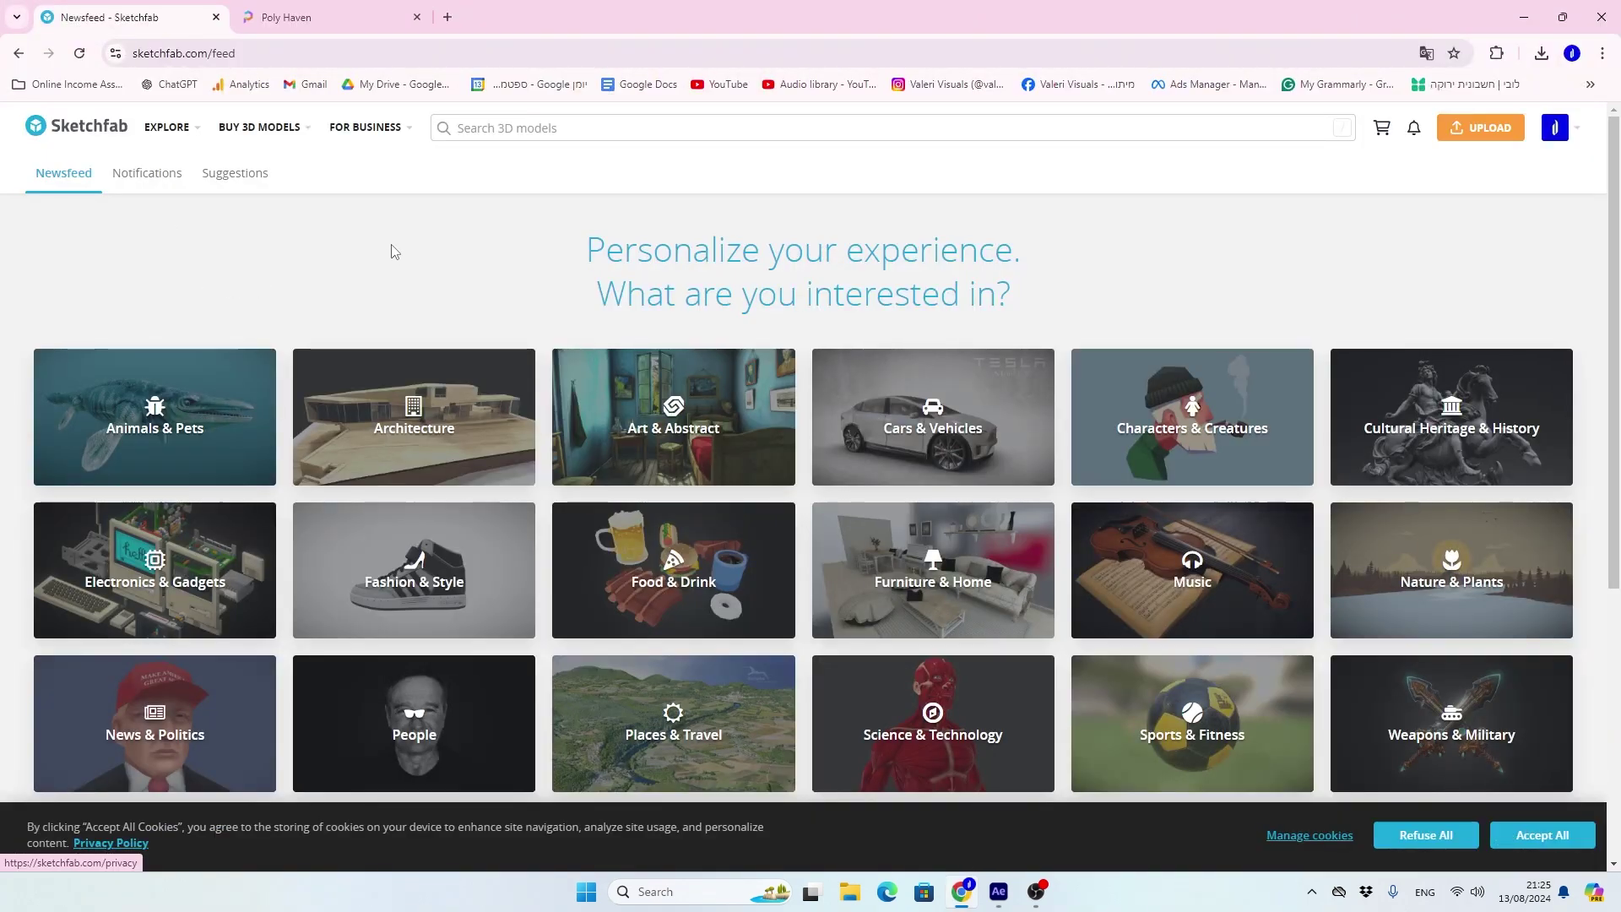
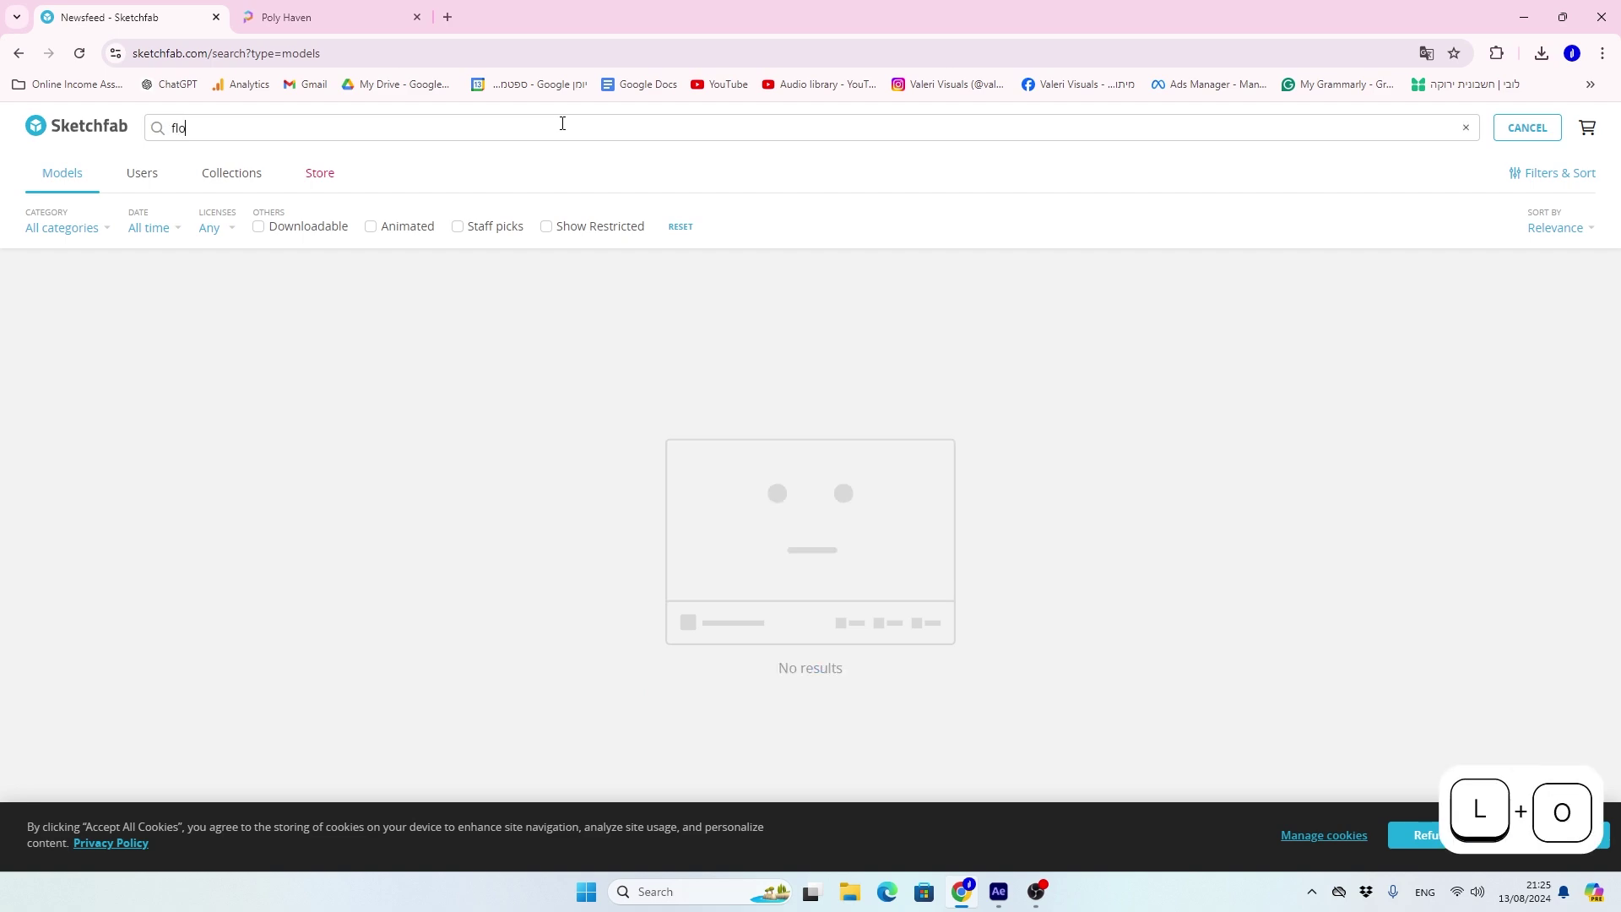
key("Return")
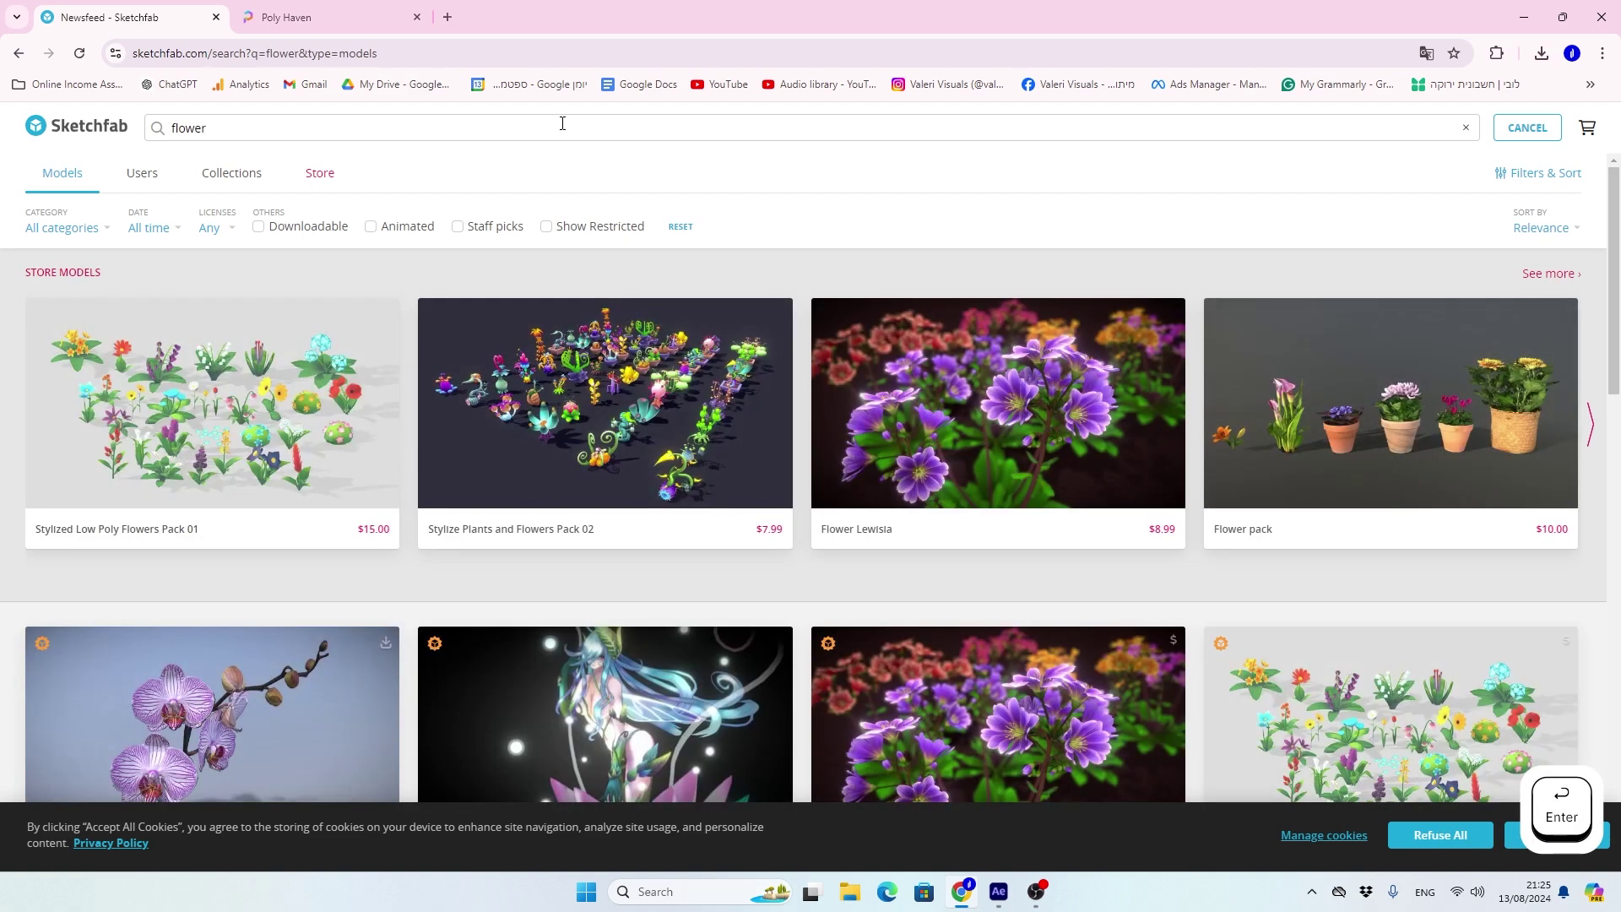
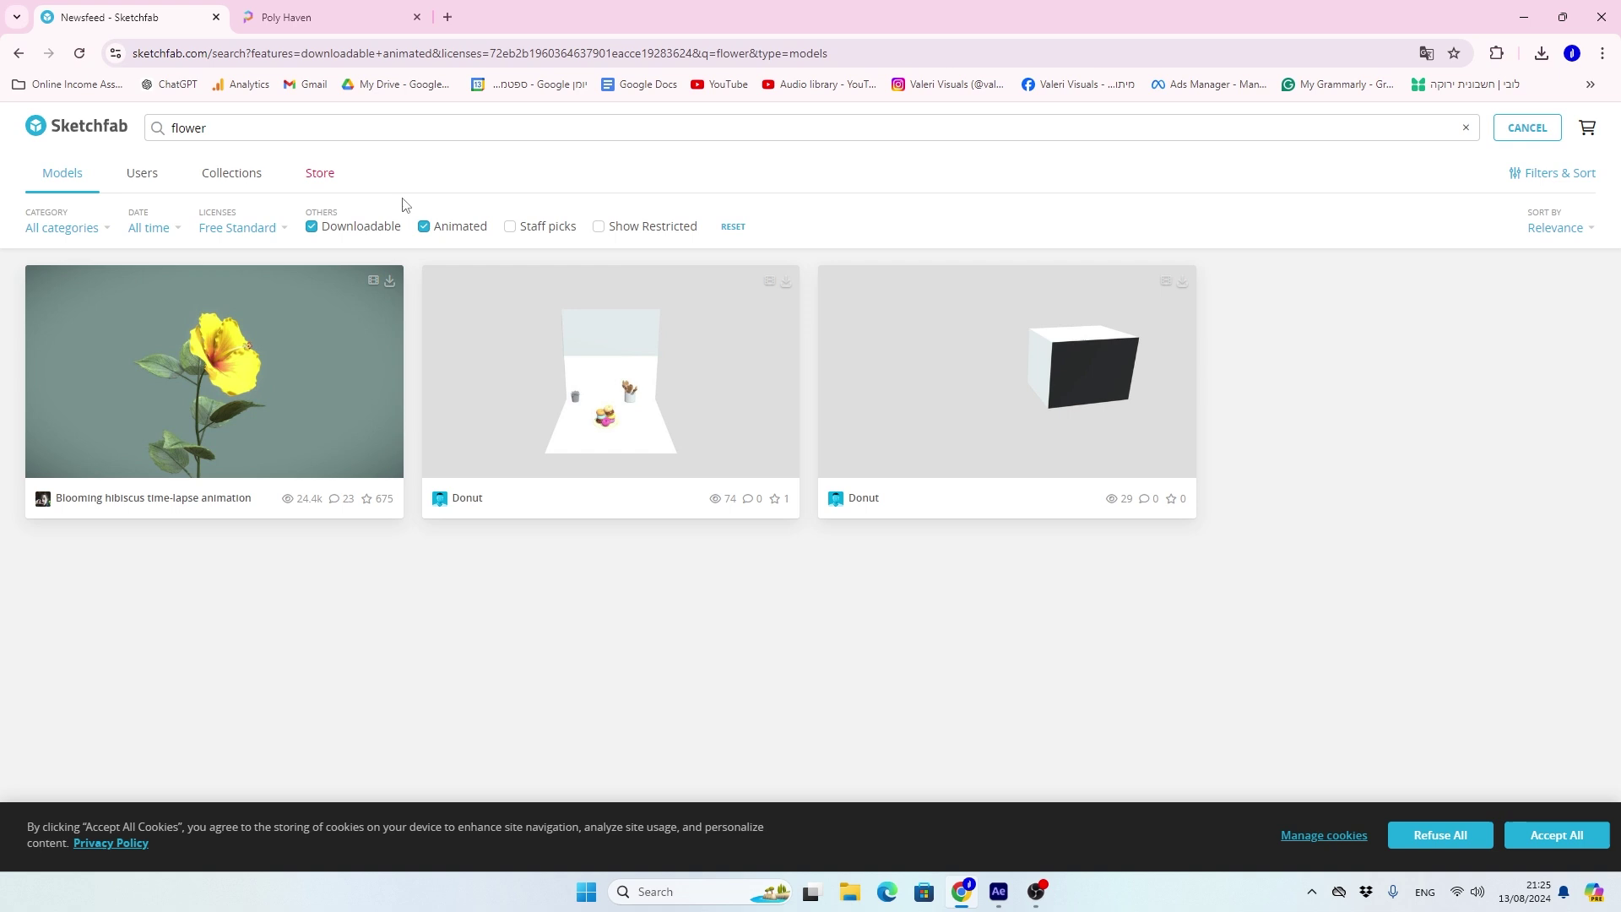
View the Blooming hibiscus time-lapse animation model page and its download link.
left_click(169, 399)
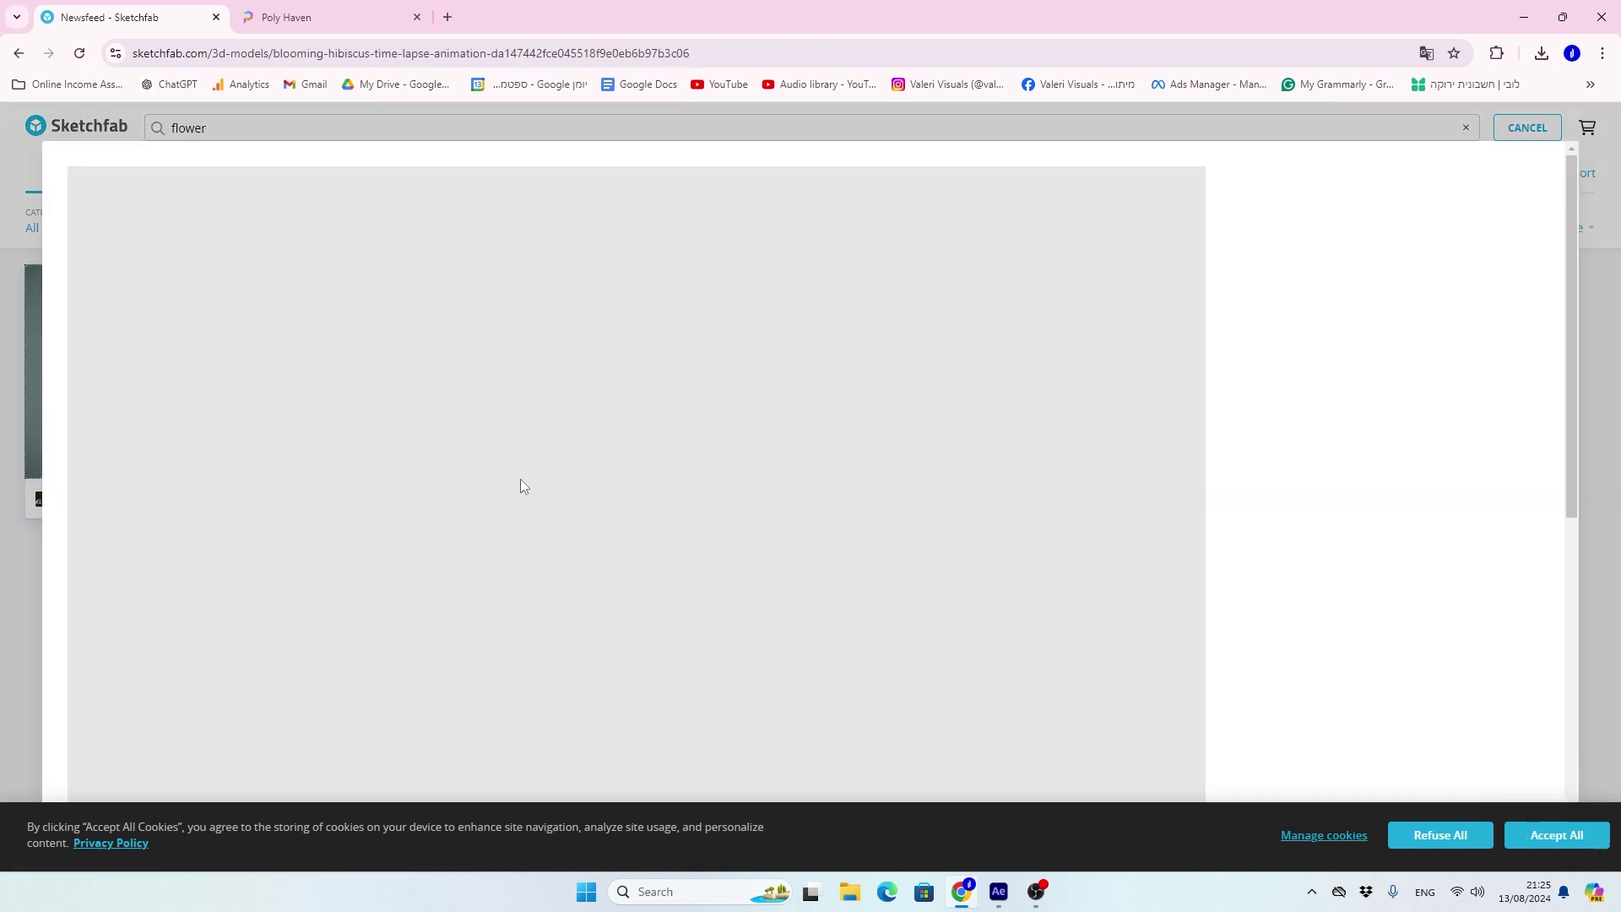
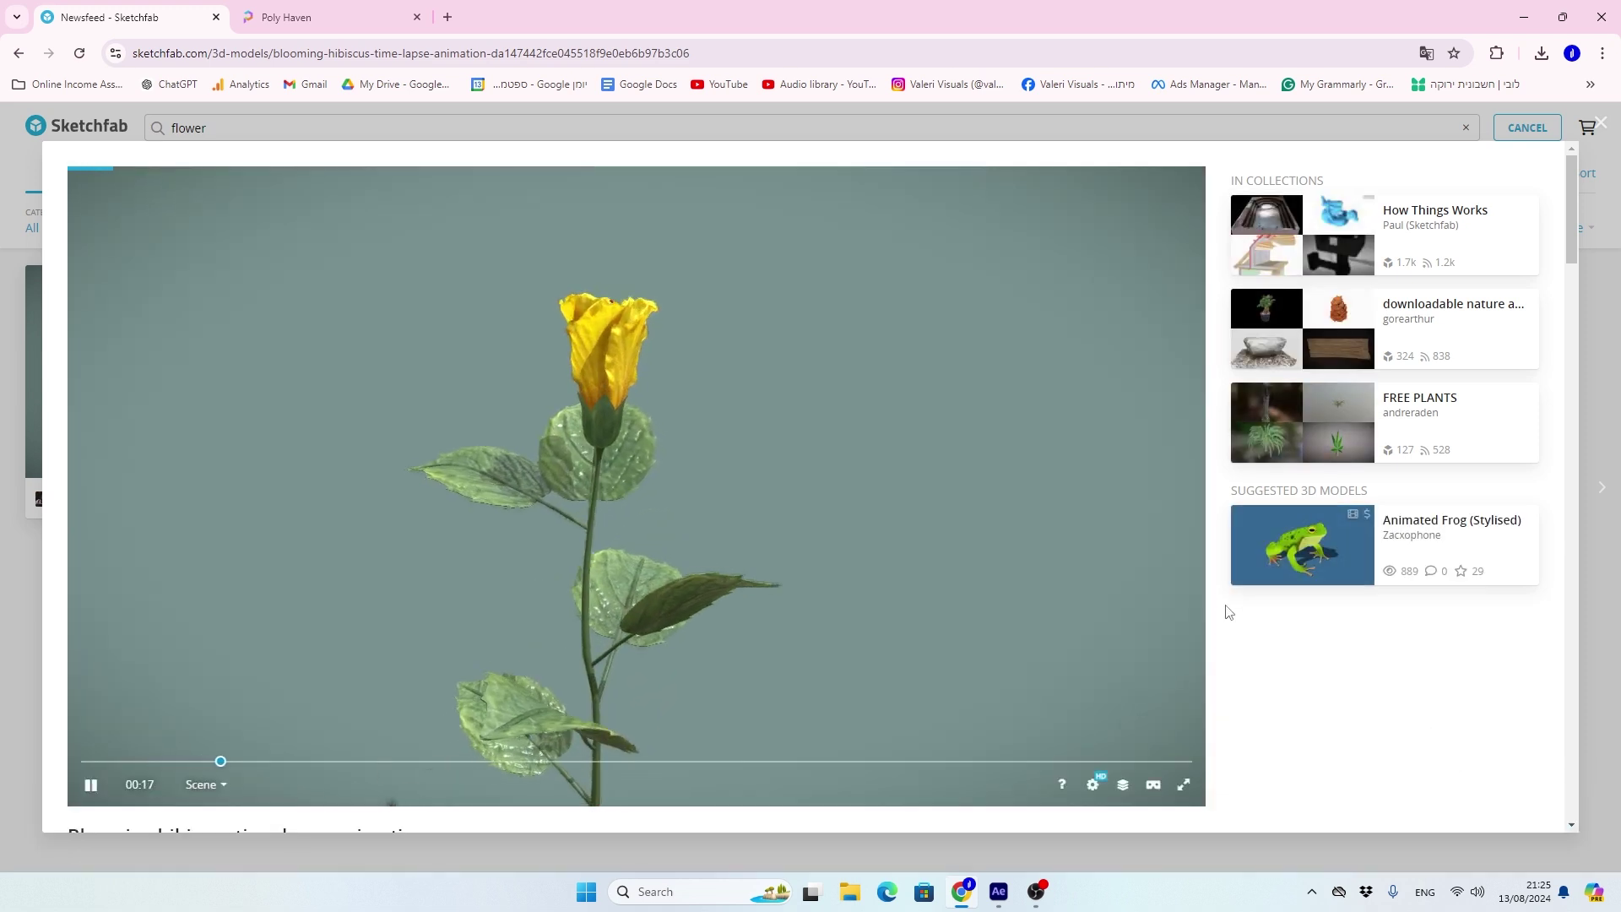
left_click(1578, 204)
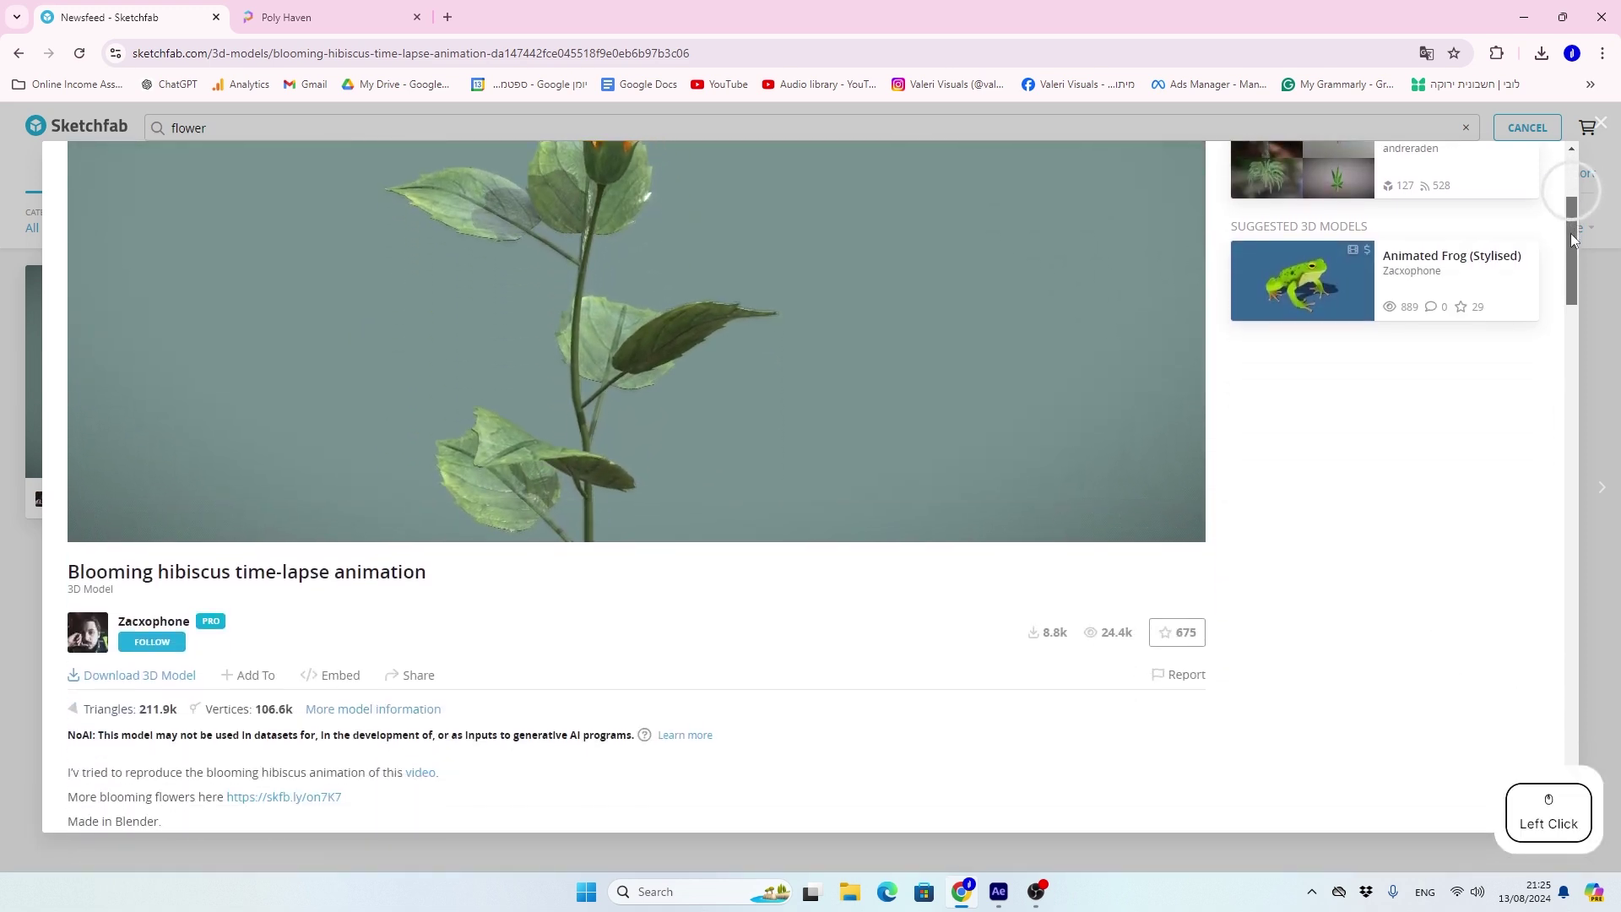
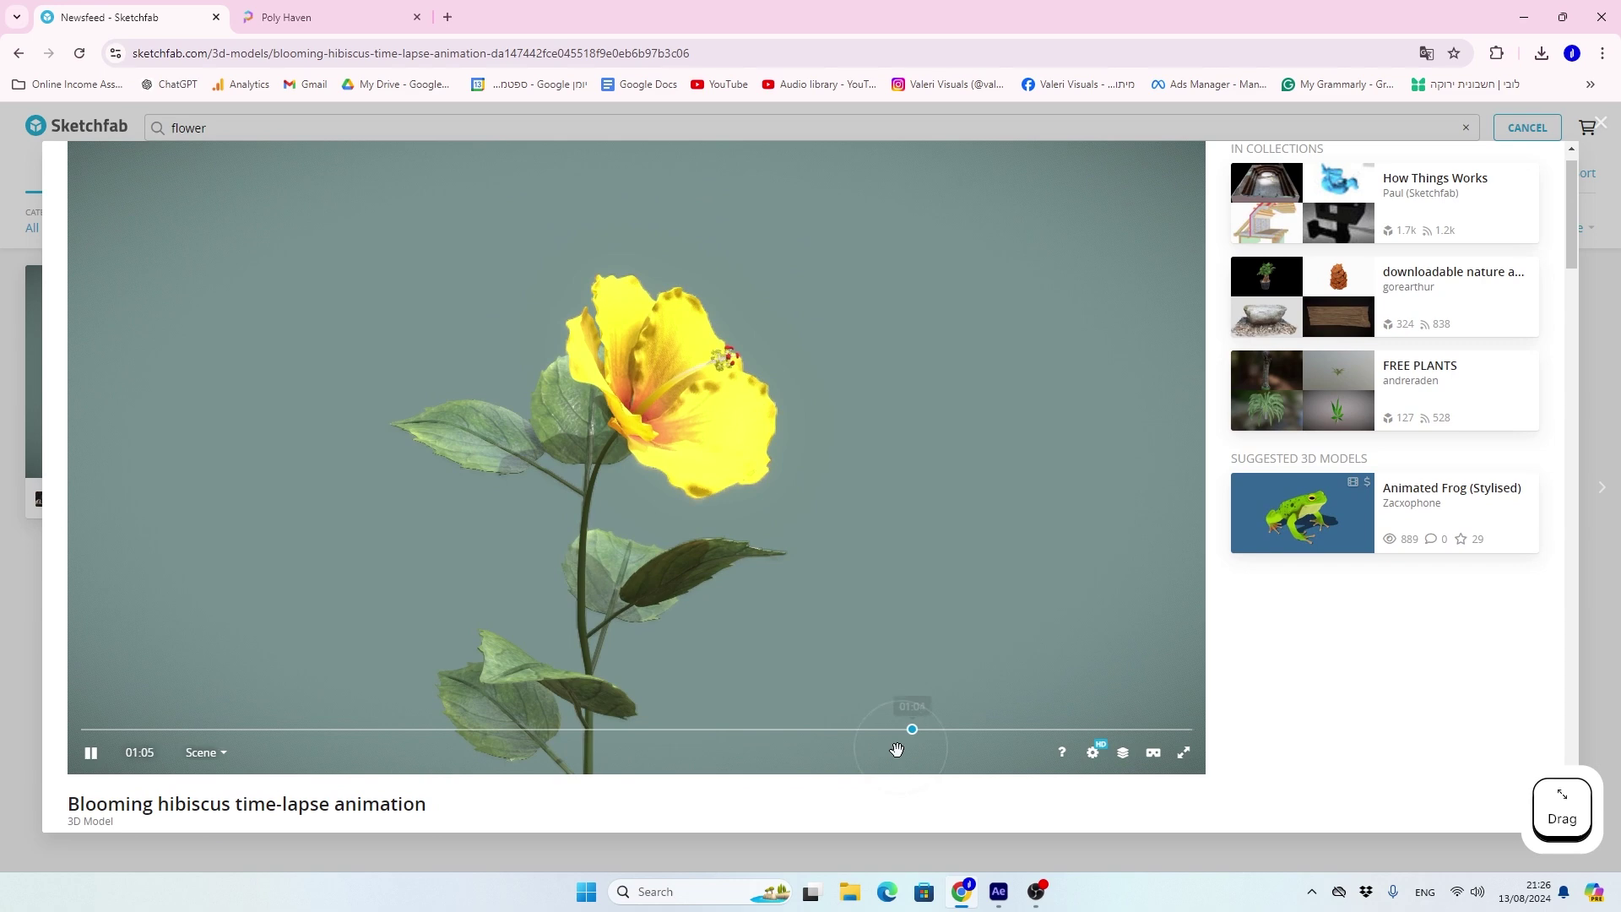
left_click(1575, 256)
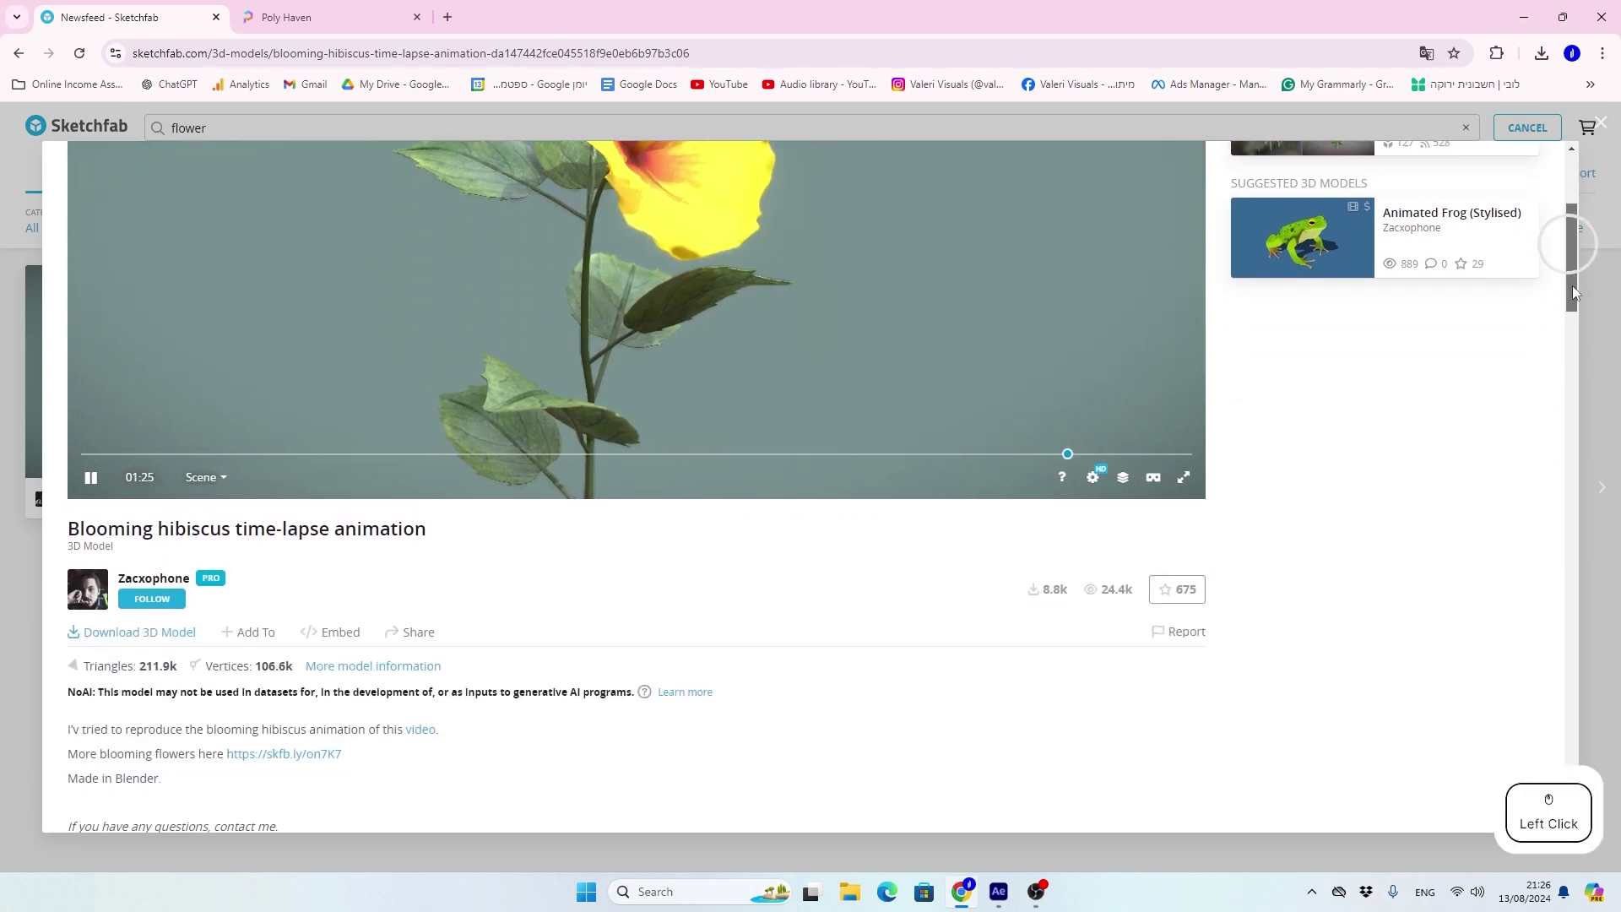
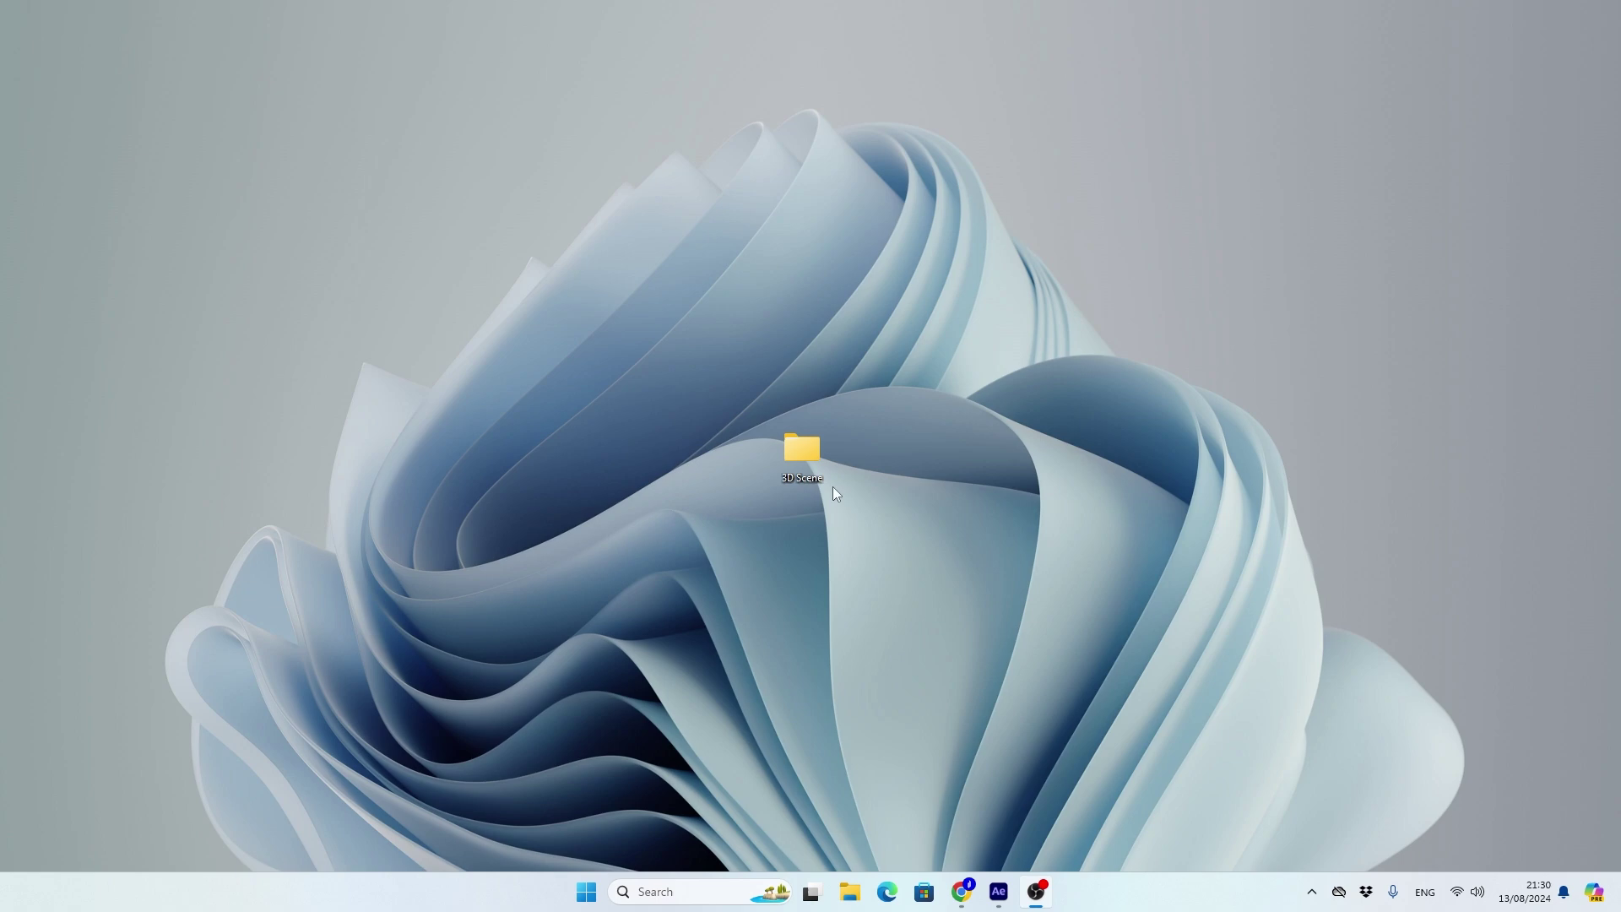
Open the desktop's 3D Scene folder in File Explorer.
left_click(804, 458)
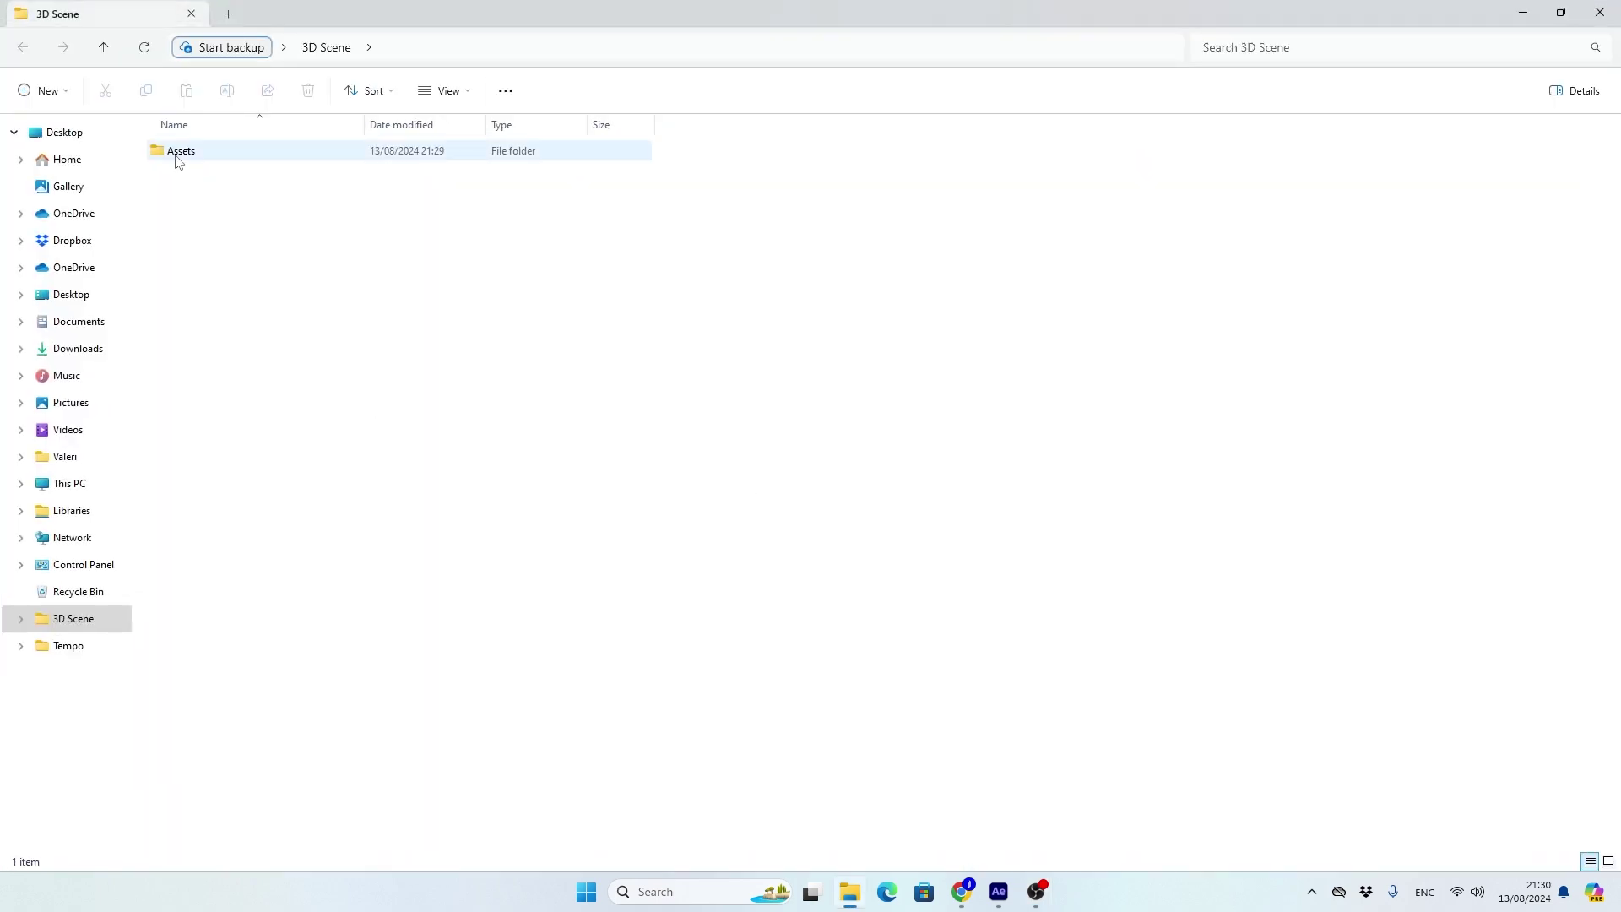
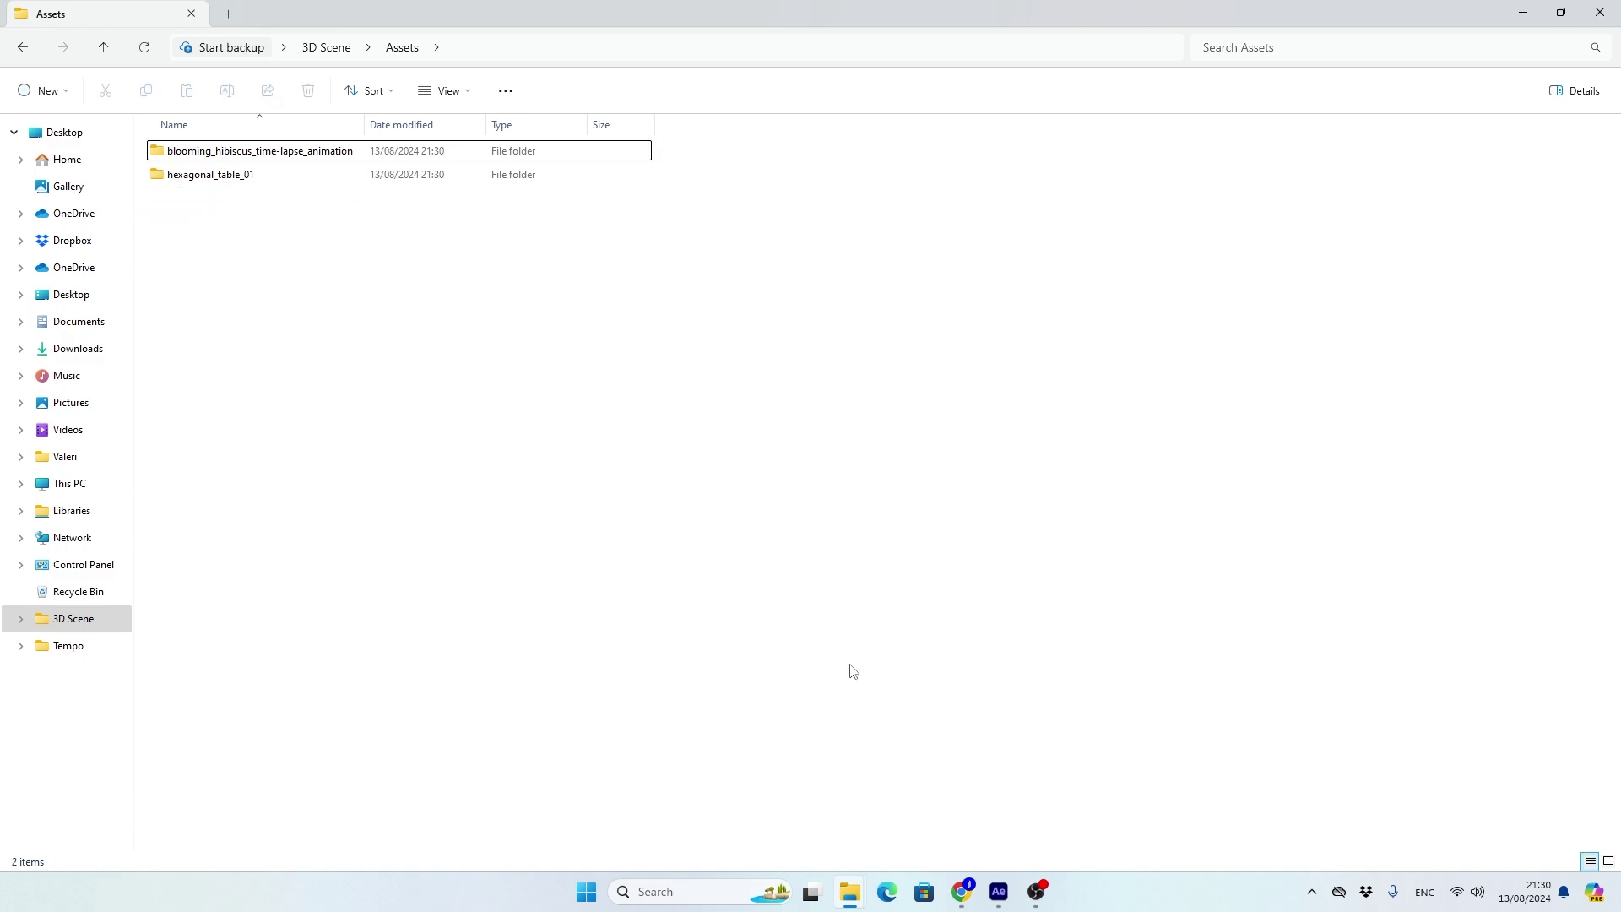
Import the hibiscus scene folder and pick scene.gltf to place in Master Comp.
left_click(996, 887)
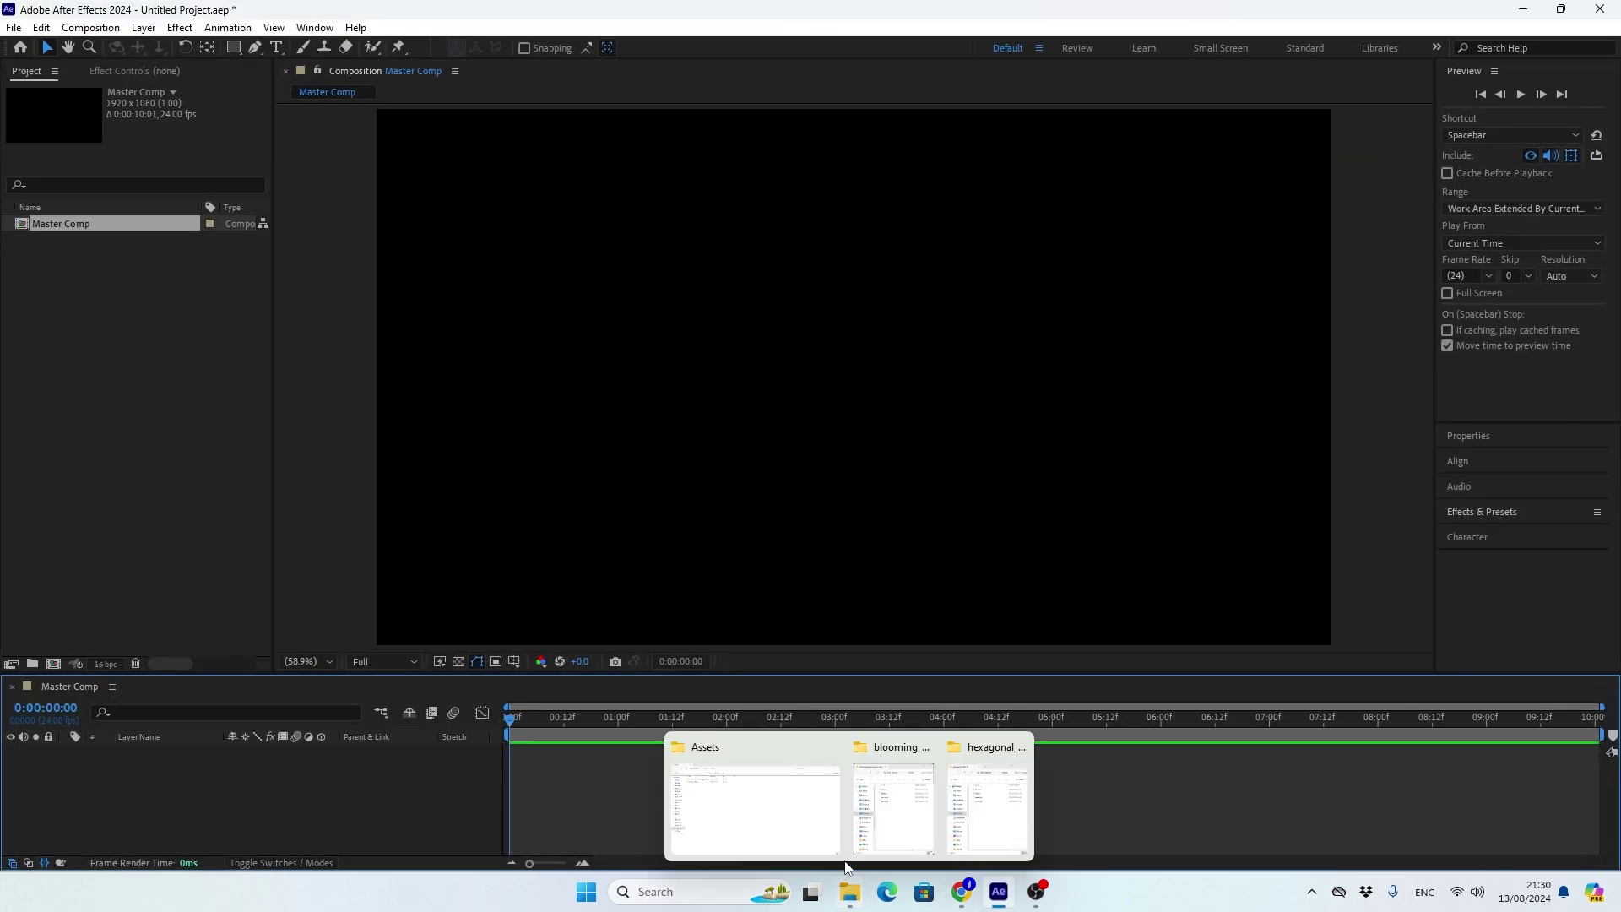
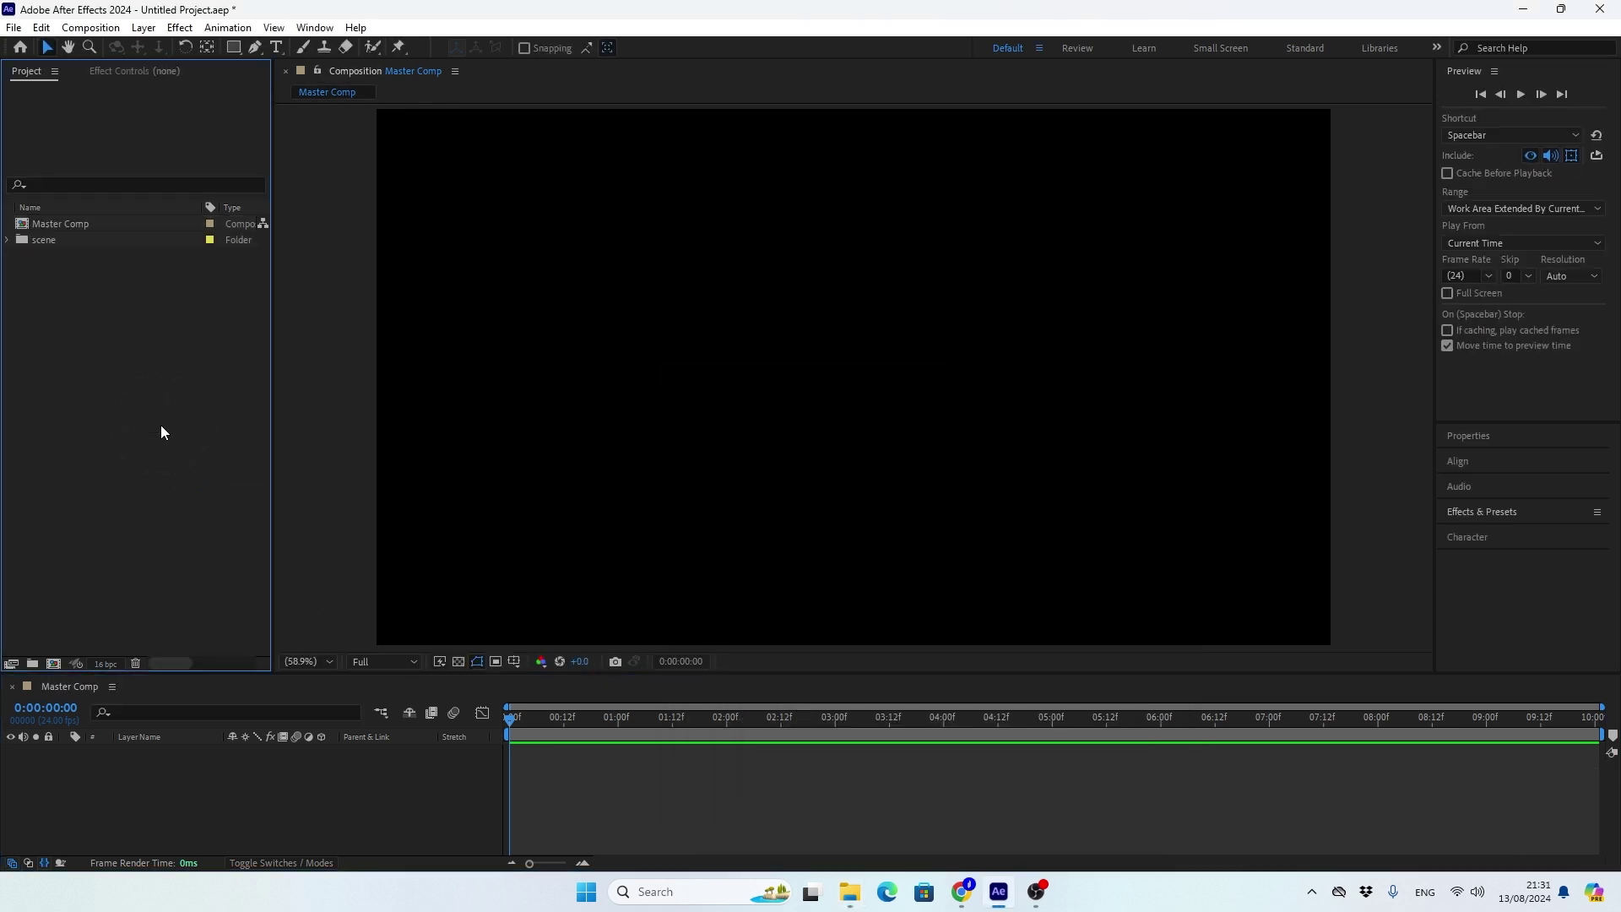
left_click(11, 248)
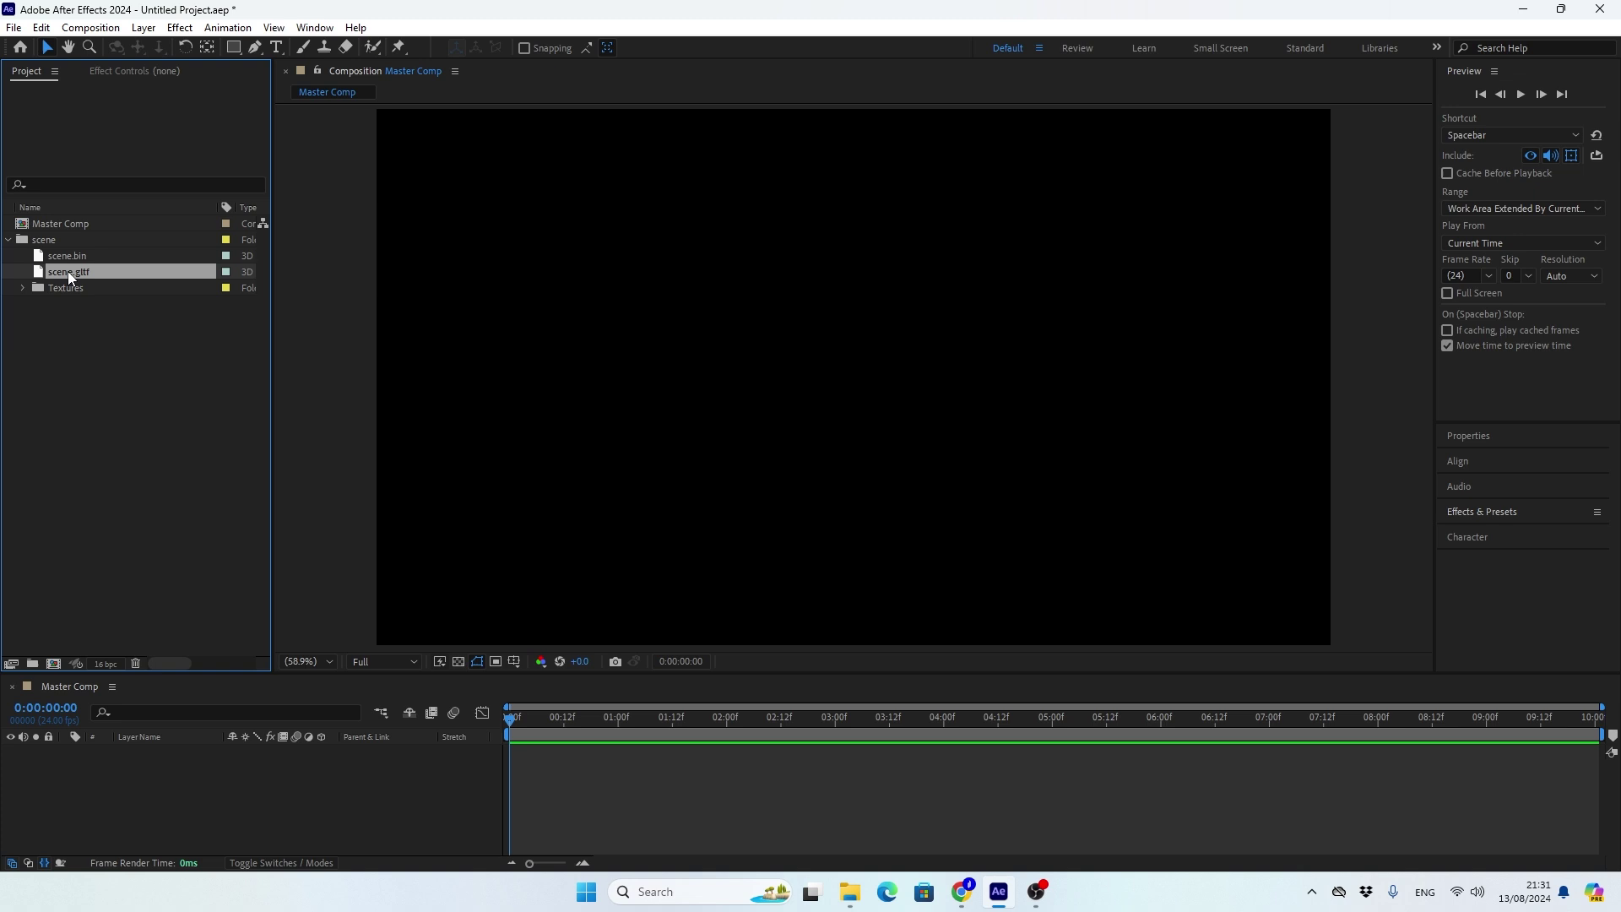
left_click(65, 278)
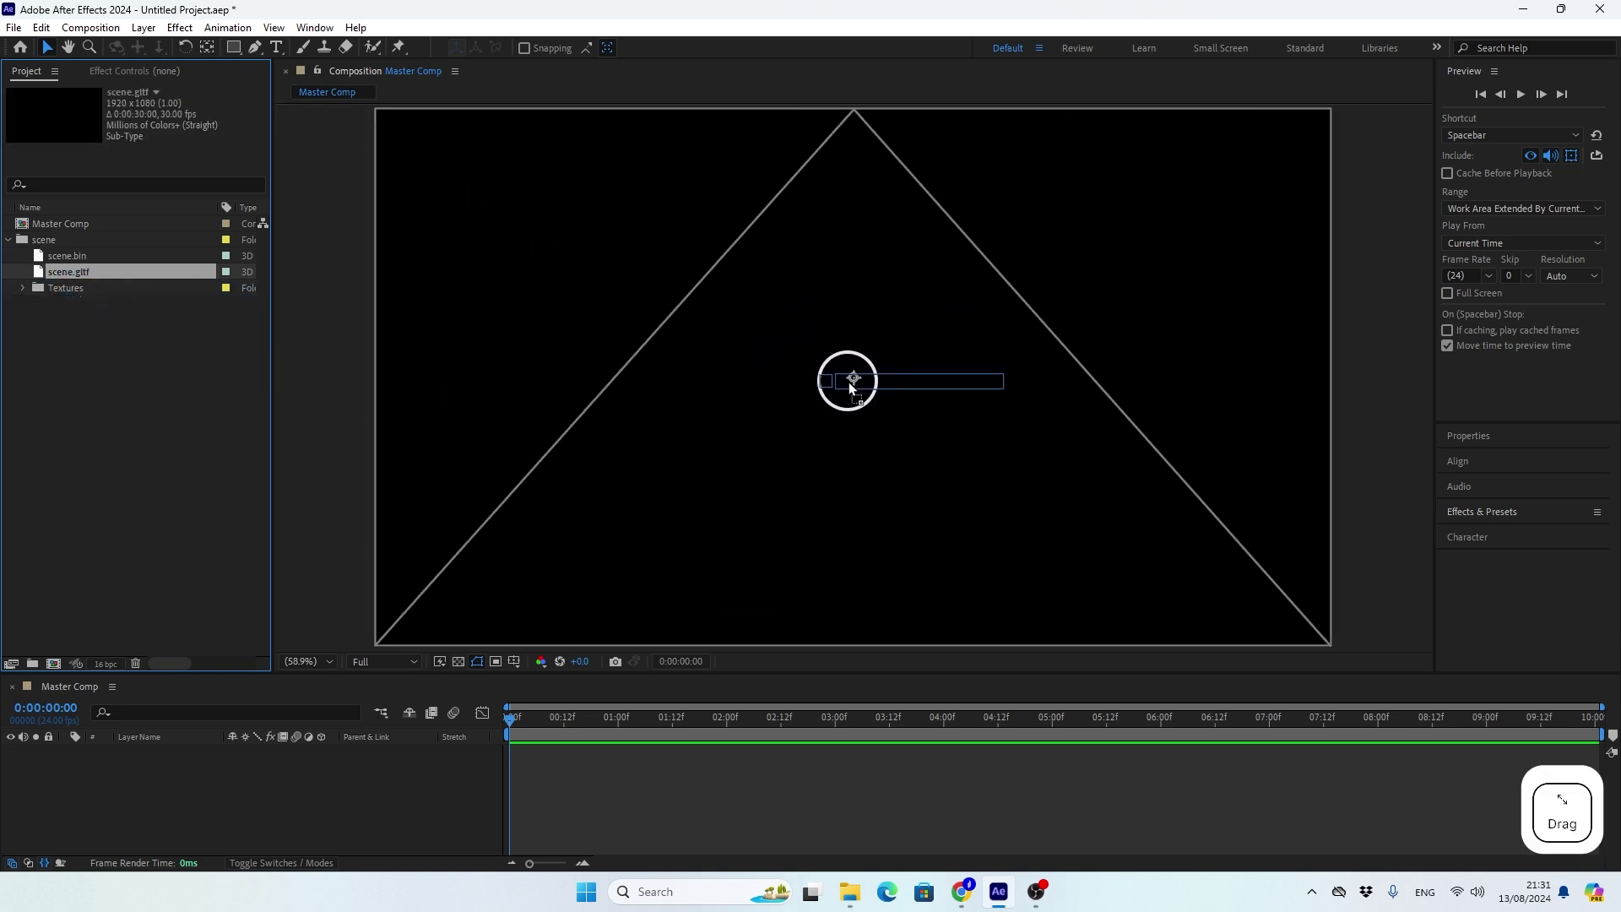
Accept the scene.gltf Model Settings with Object Scale left at 100%.
left_click(715, 289)
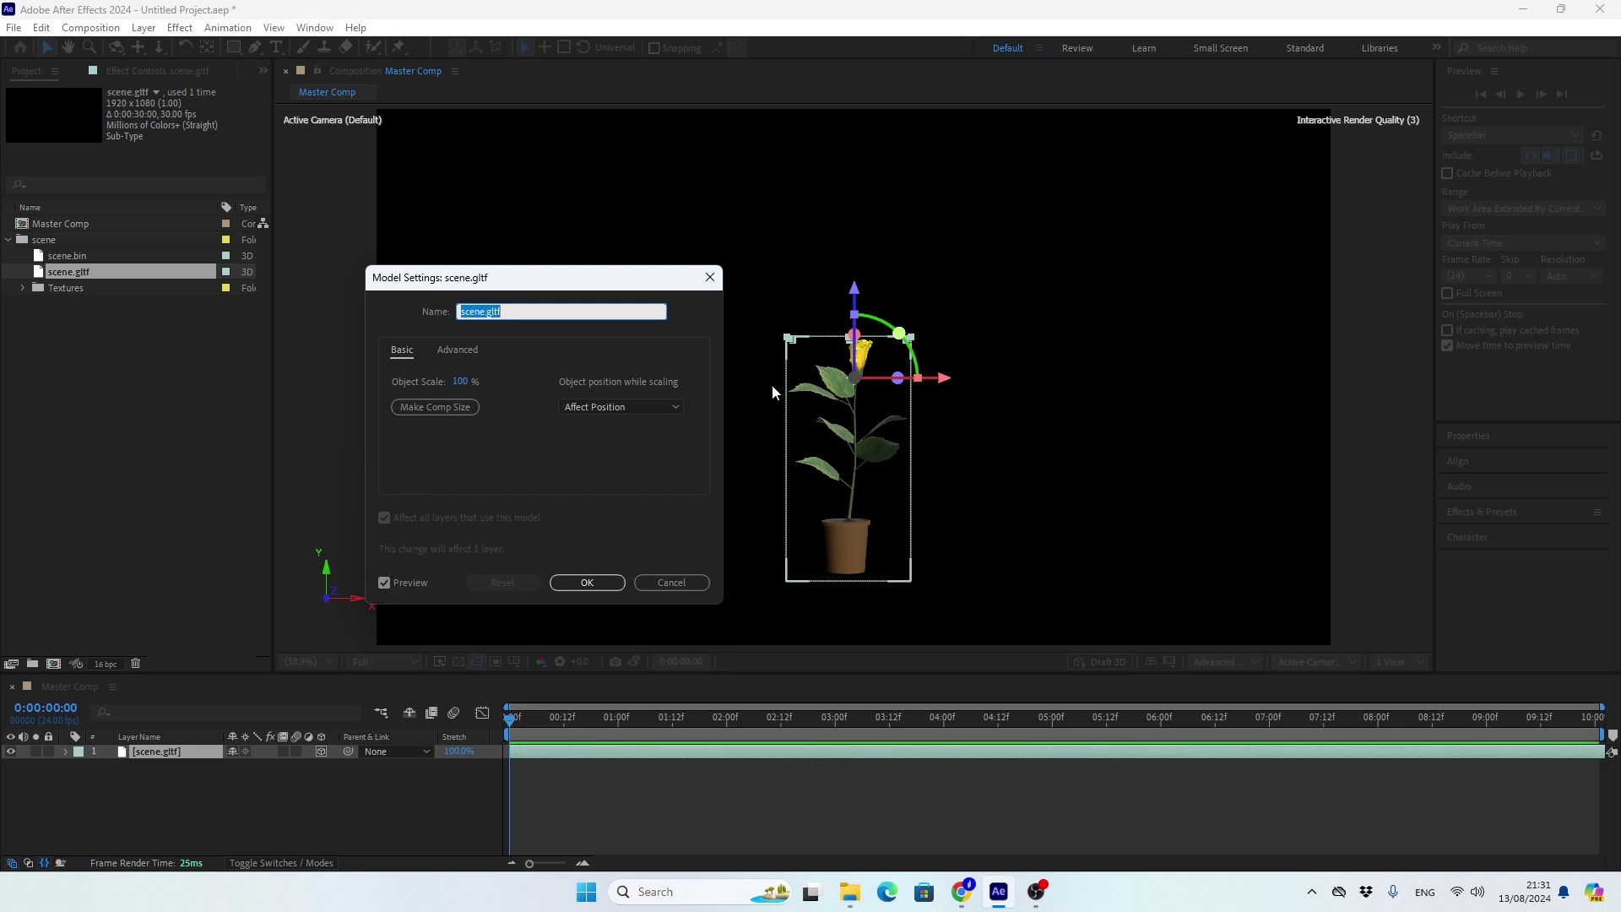
left_click(577, 587)
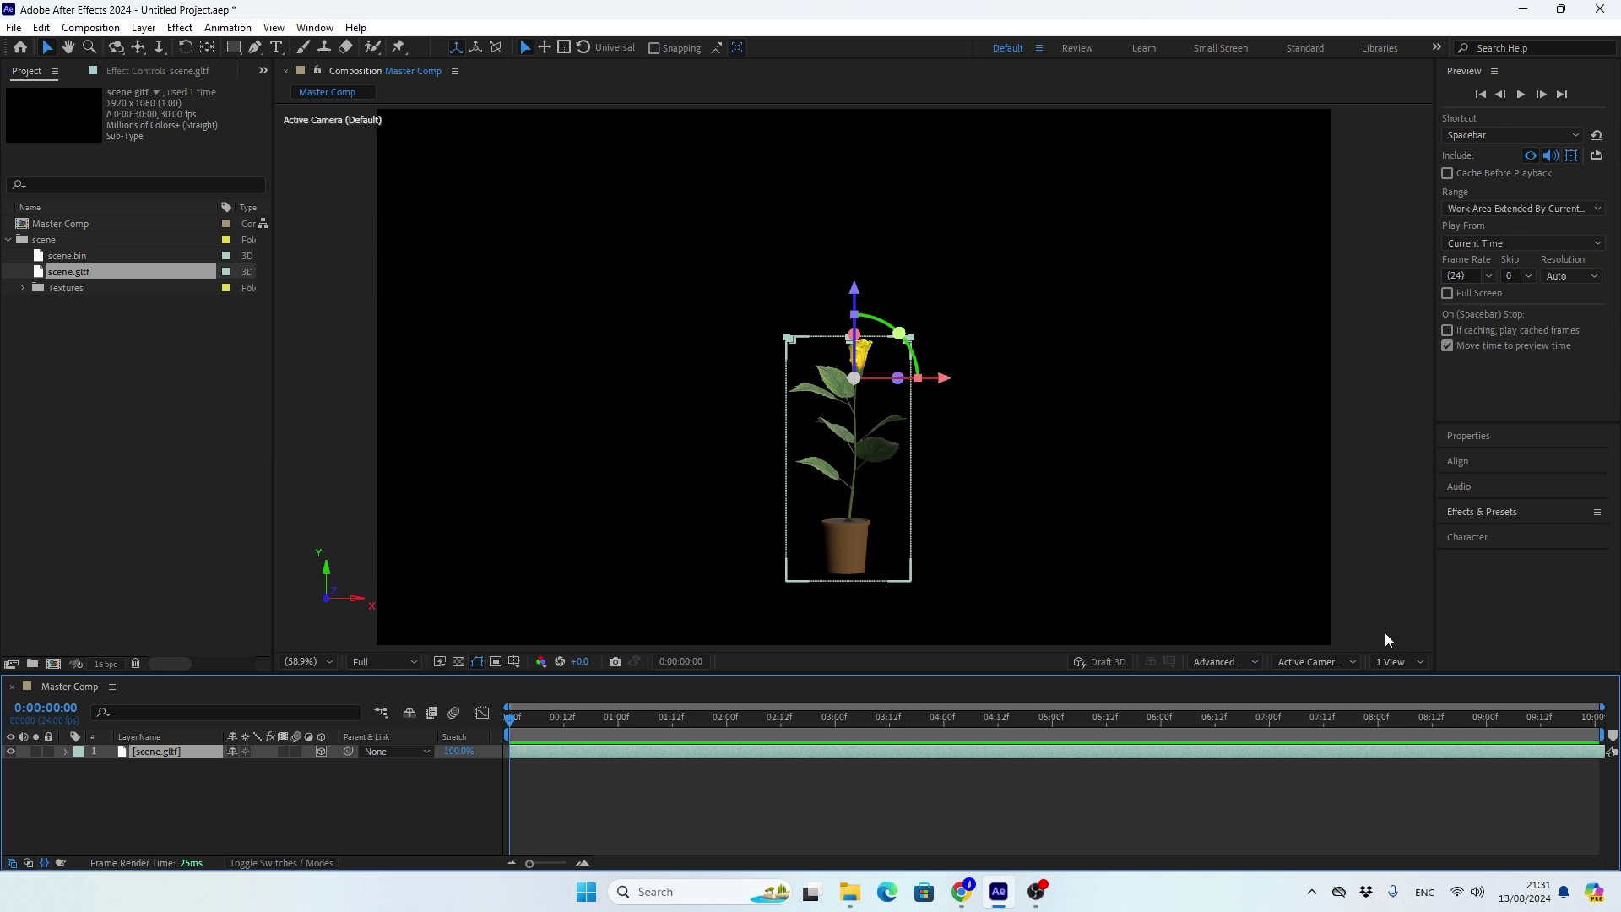
Inspect the flower in Front view, return to Active Camera and select the potted flower.
left_click(1325, 668)
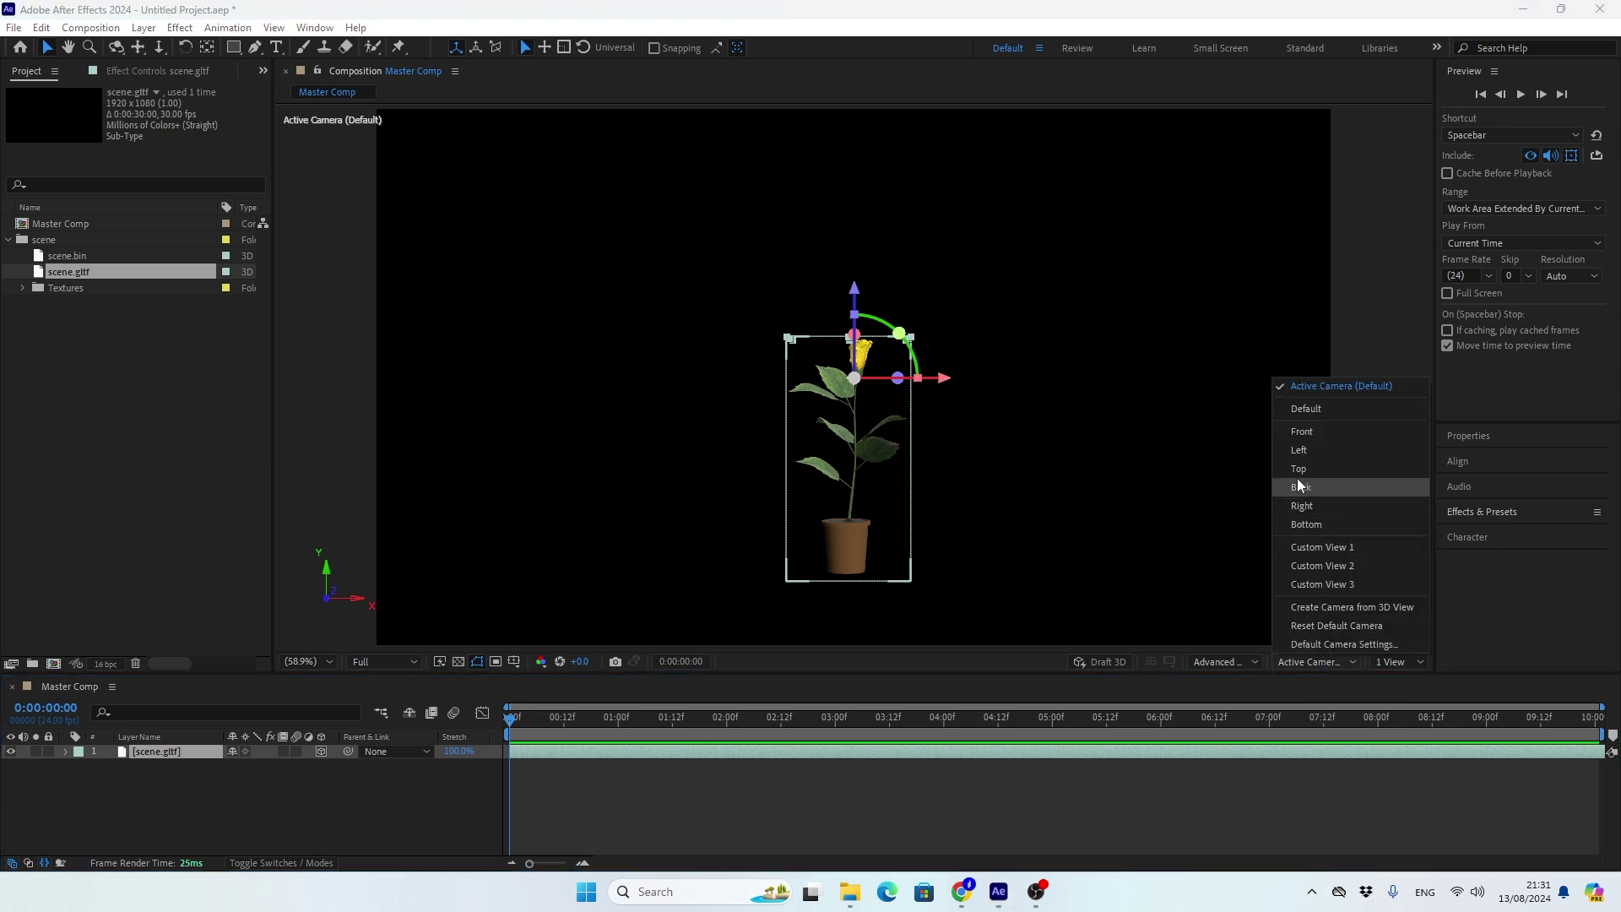
left_click(1300, 440)
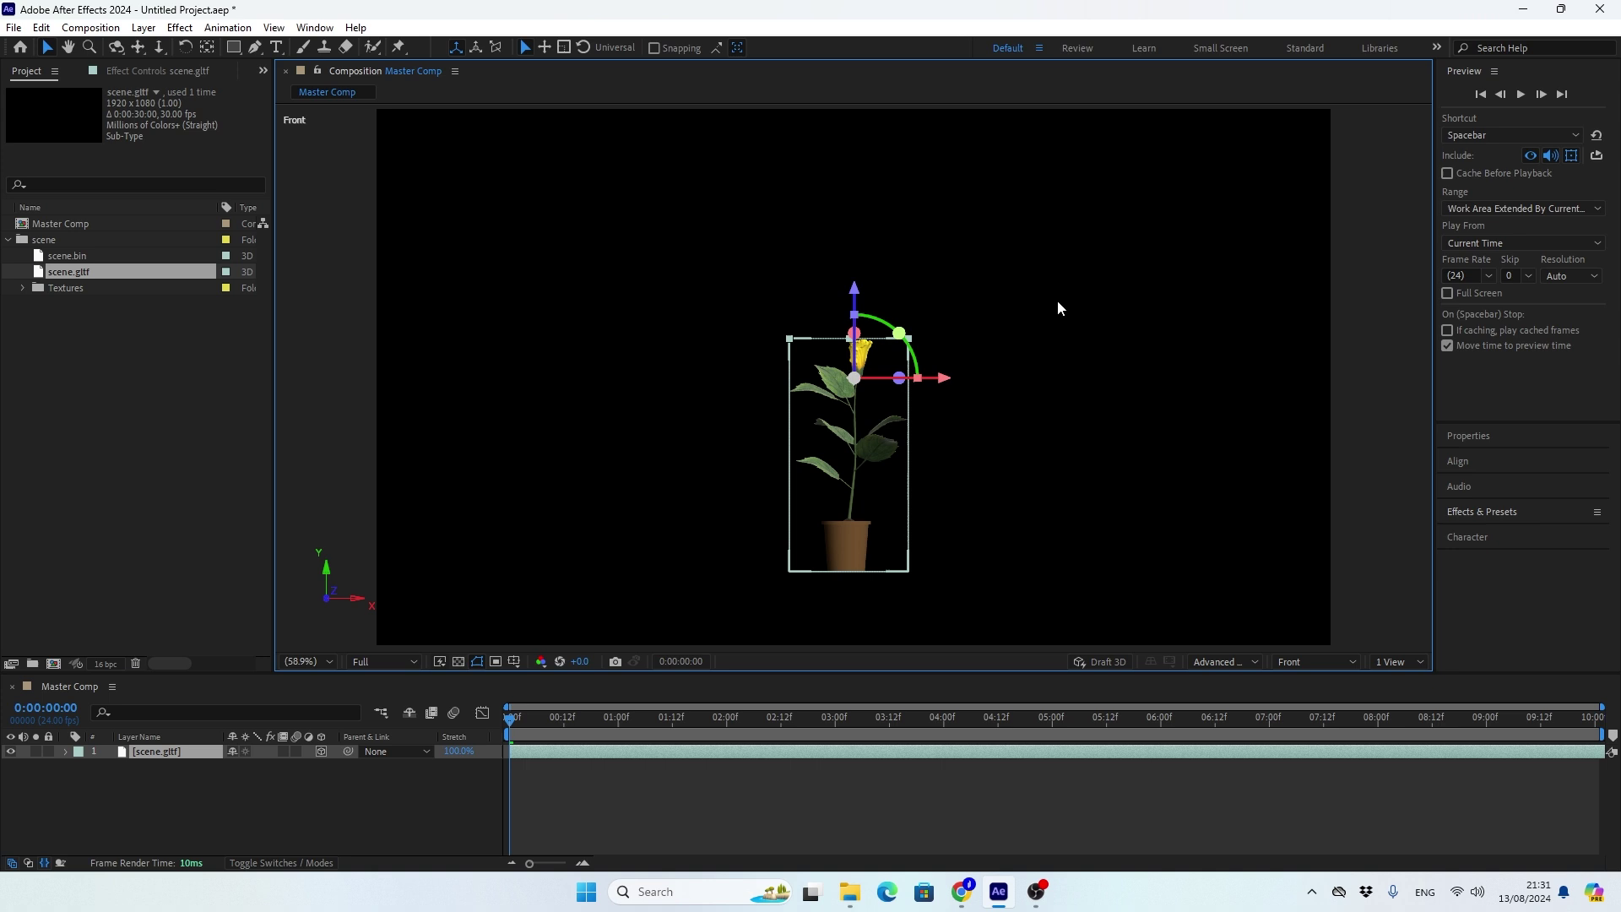
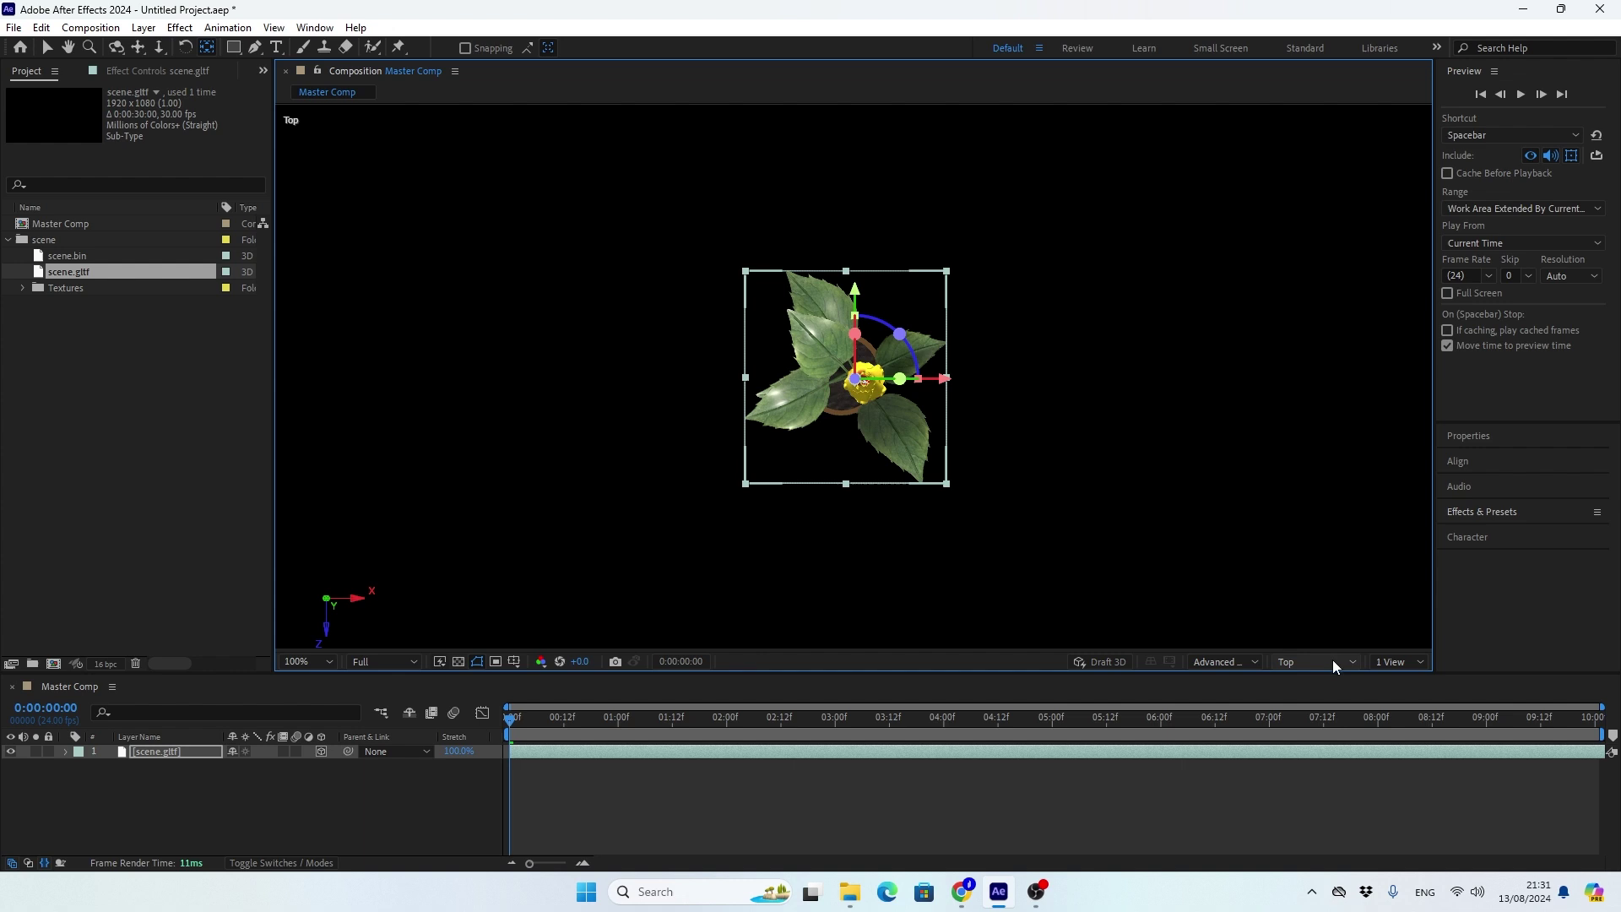
left_click(1338, 668)
left_click(1291, 399)
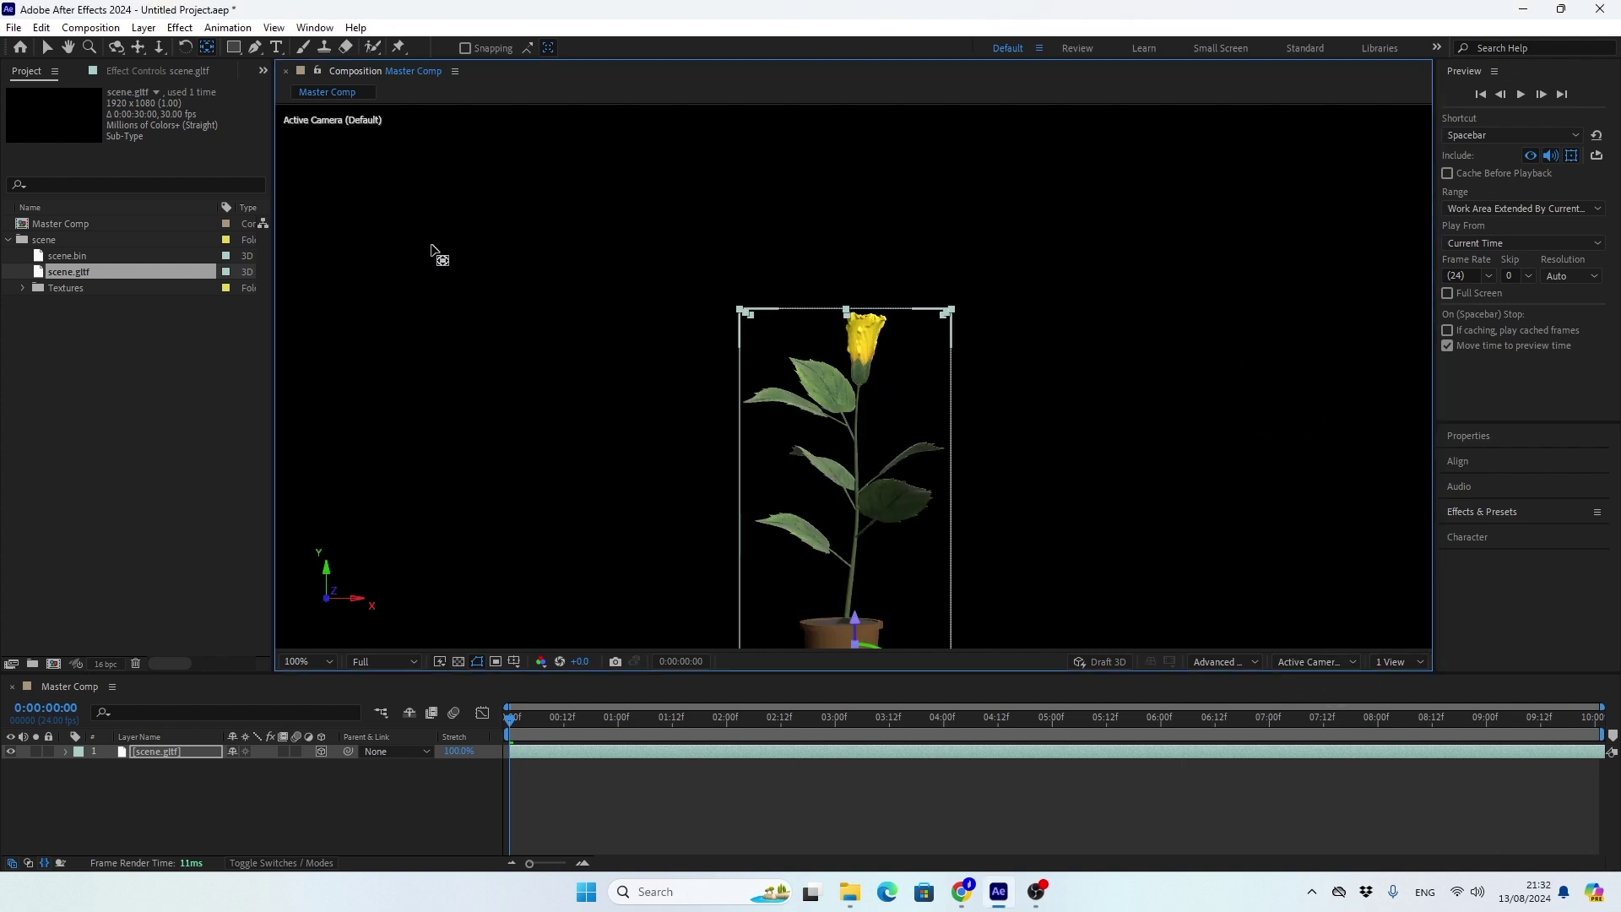
left_click(49, 54)
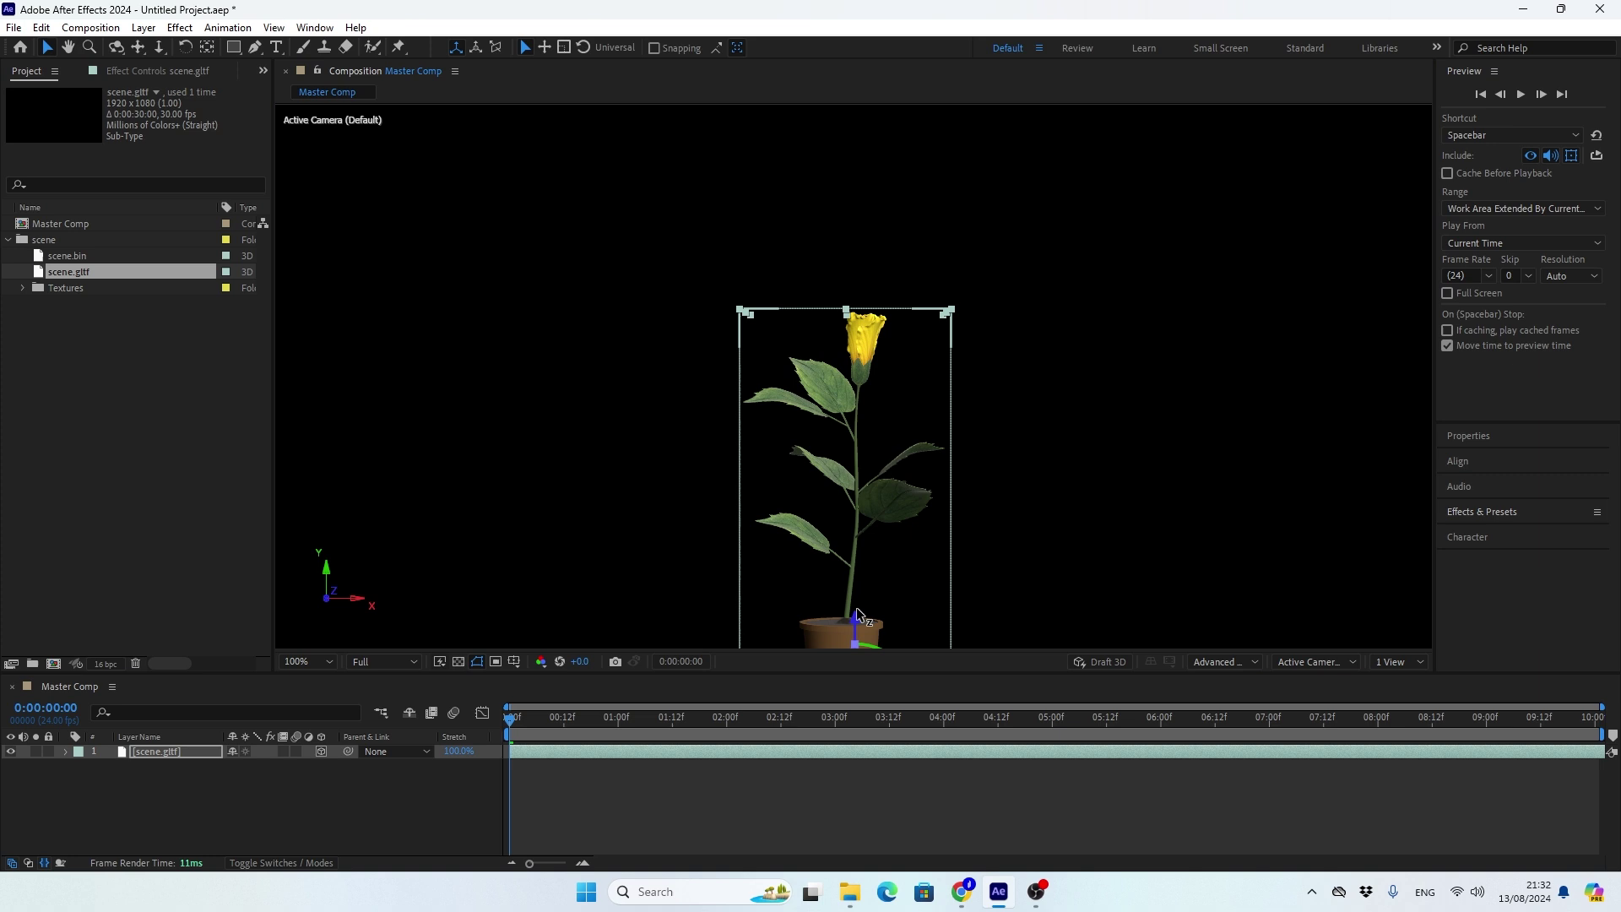
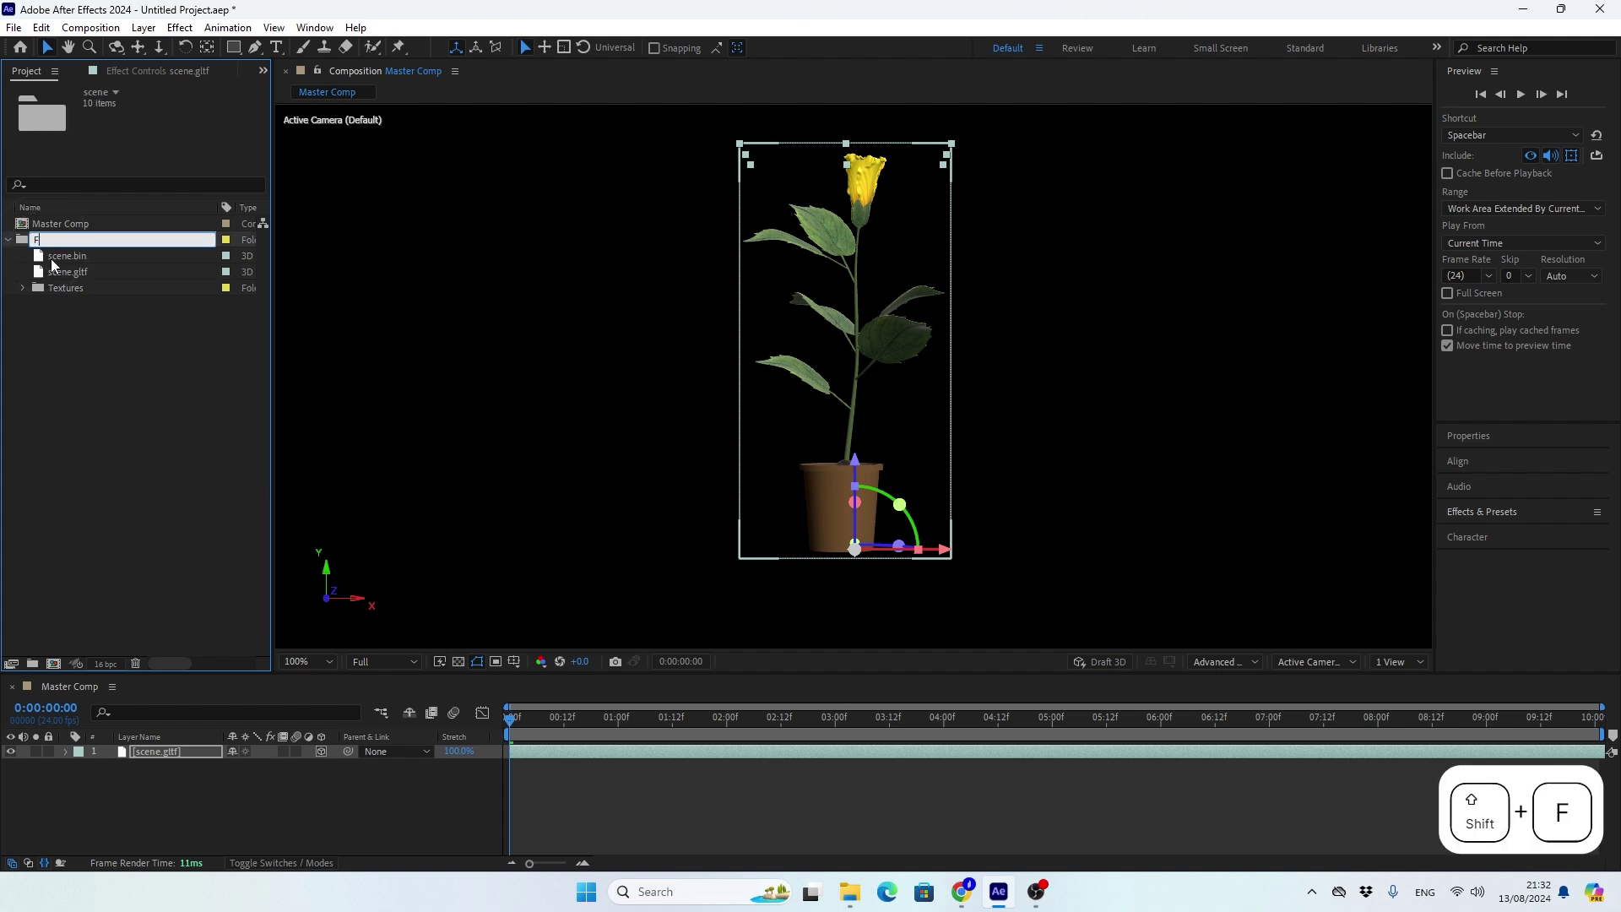
Rename both the imported scene folder and its model layer to Flower.
key("r")
key("Return")
left_click(14, 233)
left_click(150, 761)
key("Return")
key("Return")
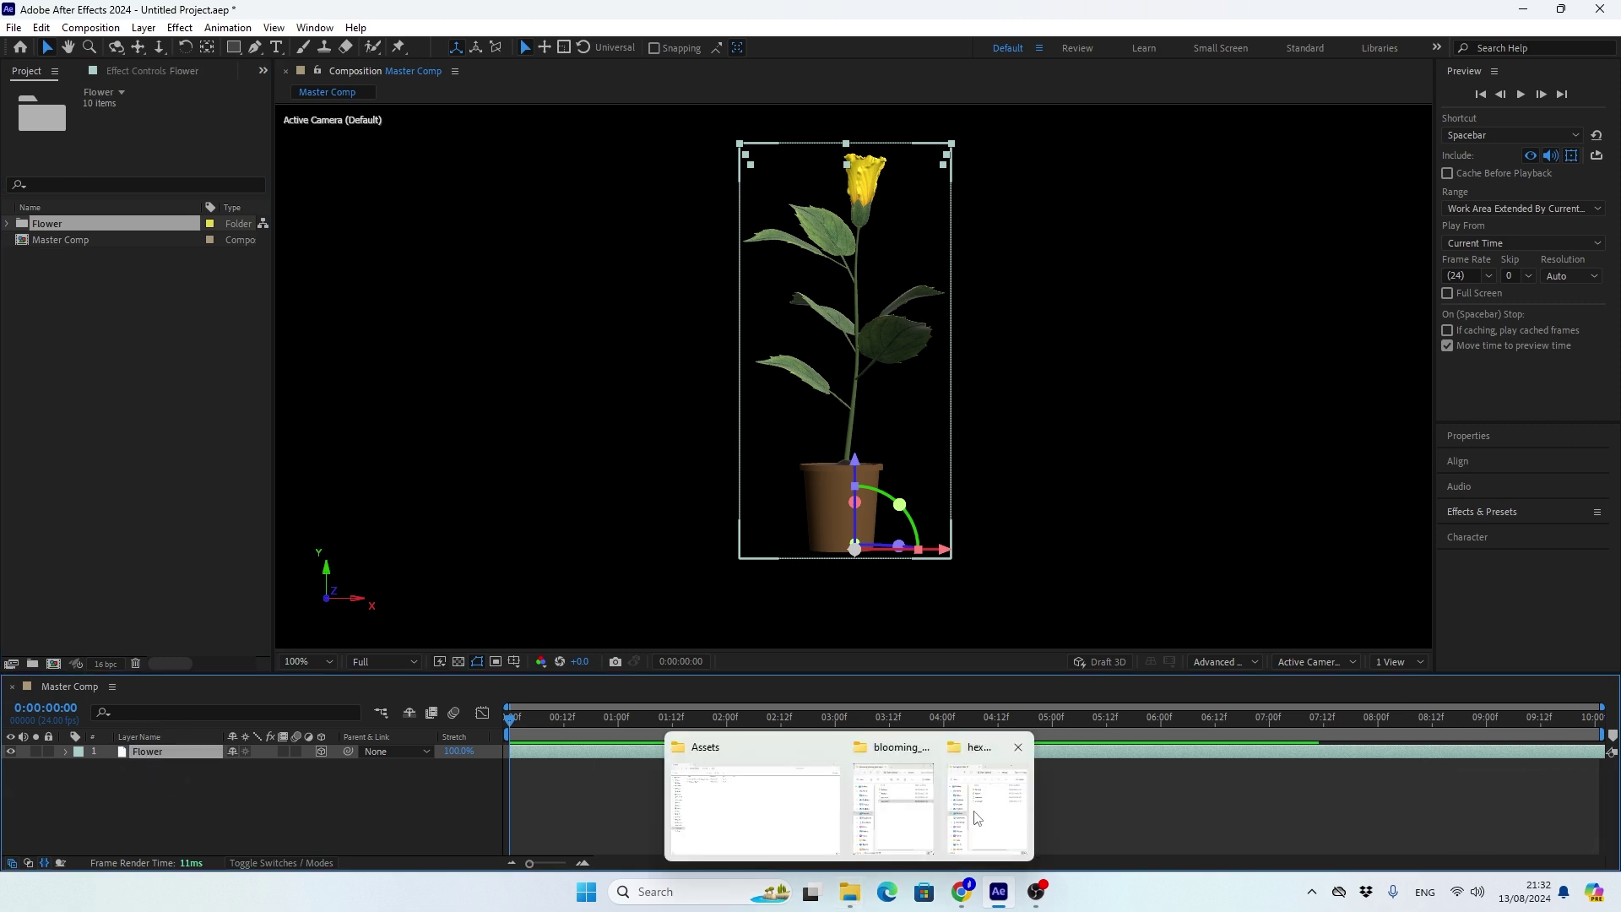
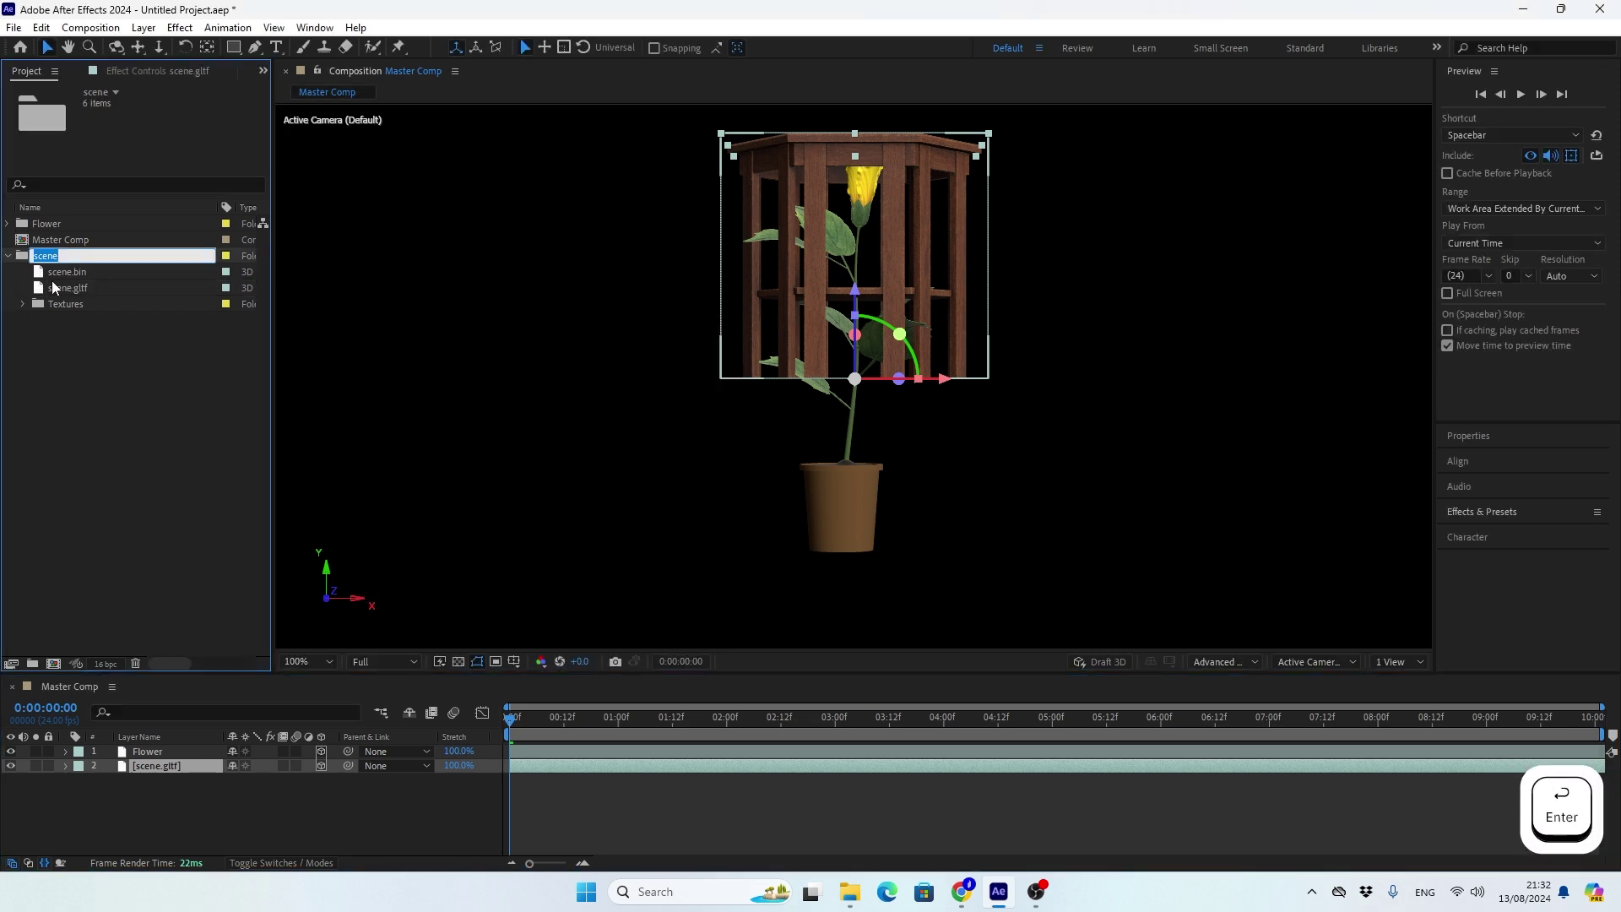
Rename the table's project folder and its timeline layer to Table.
key("Return")
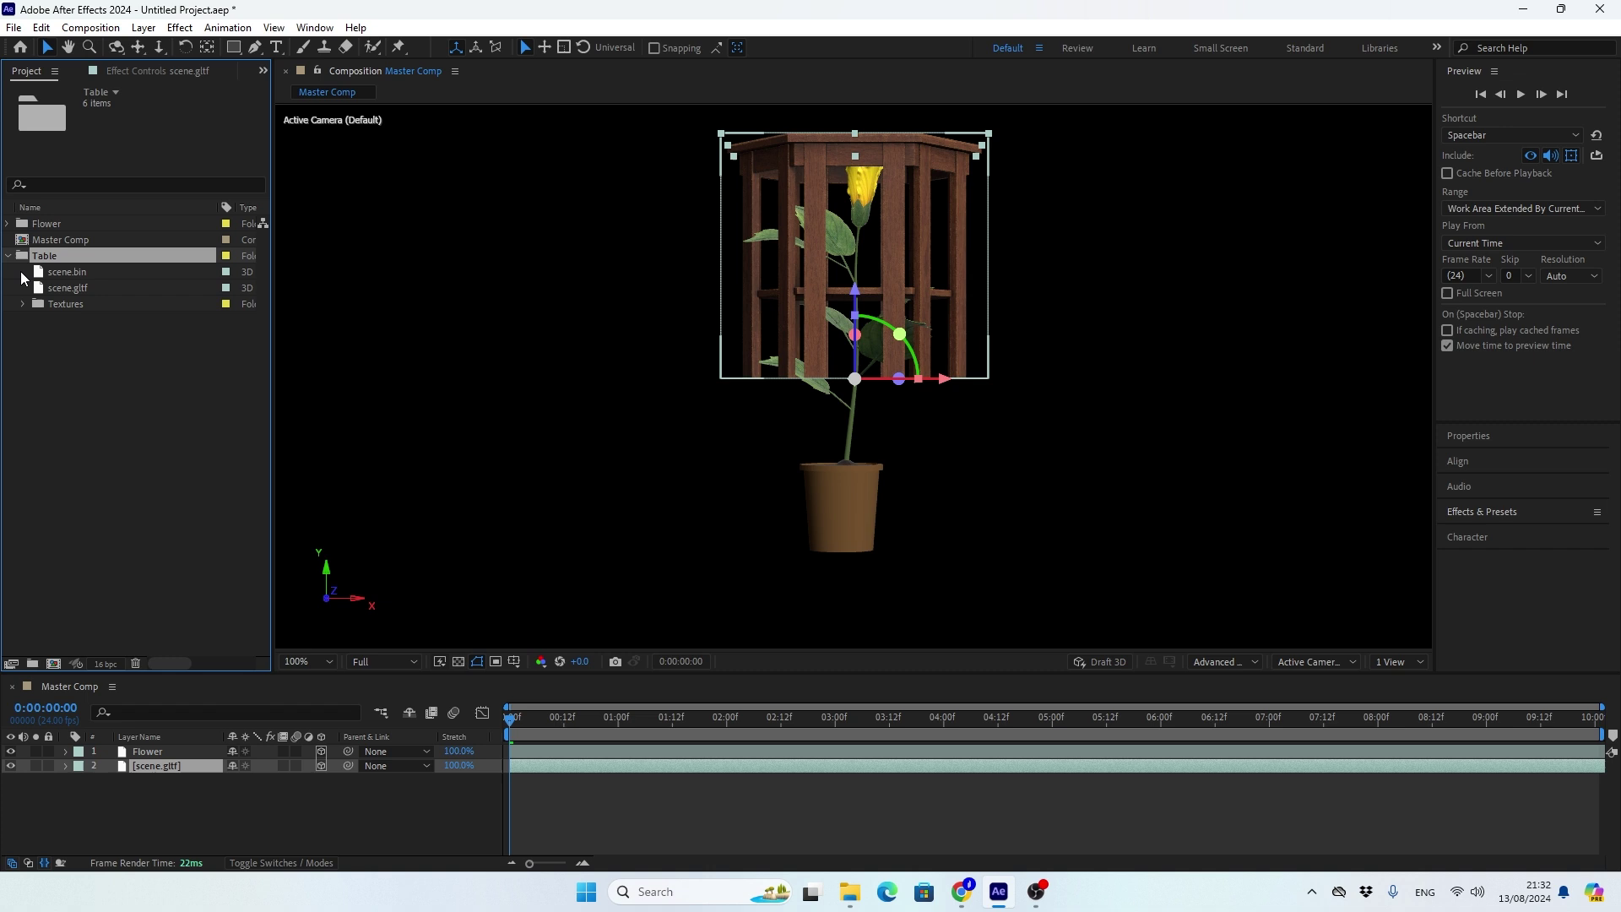
left_click(15, 265)
left_click(157, 776)
key("Return")
key("shift+t")
key("a")
key("Return")
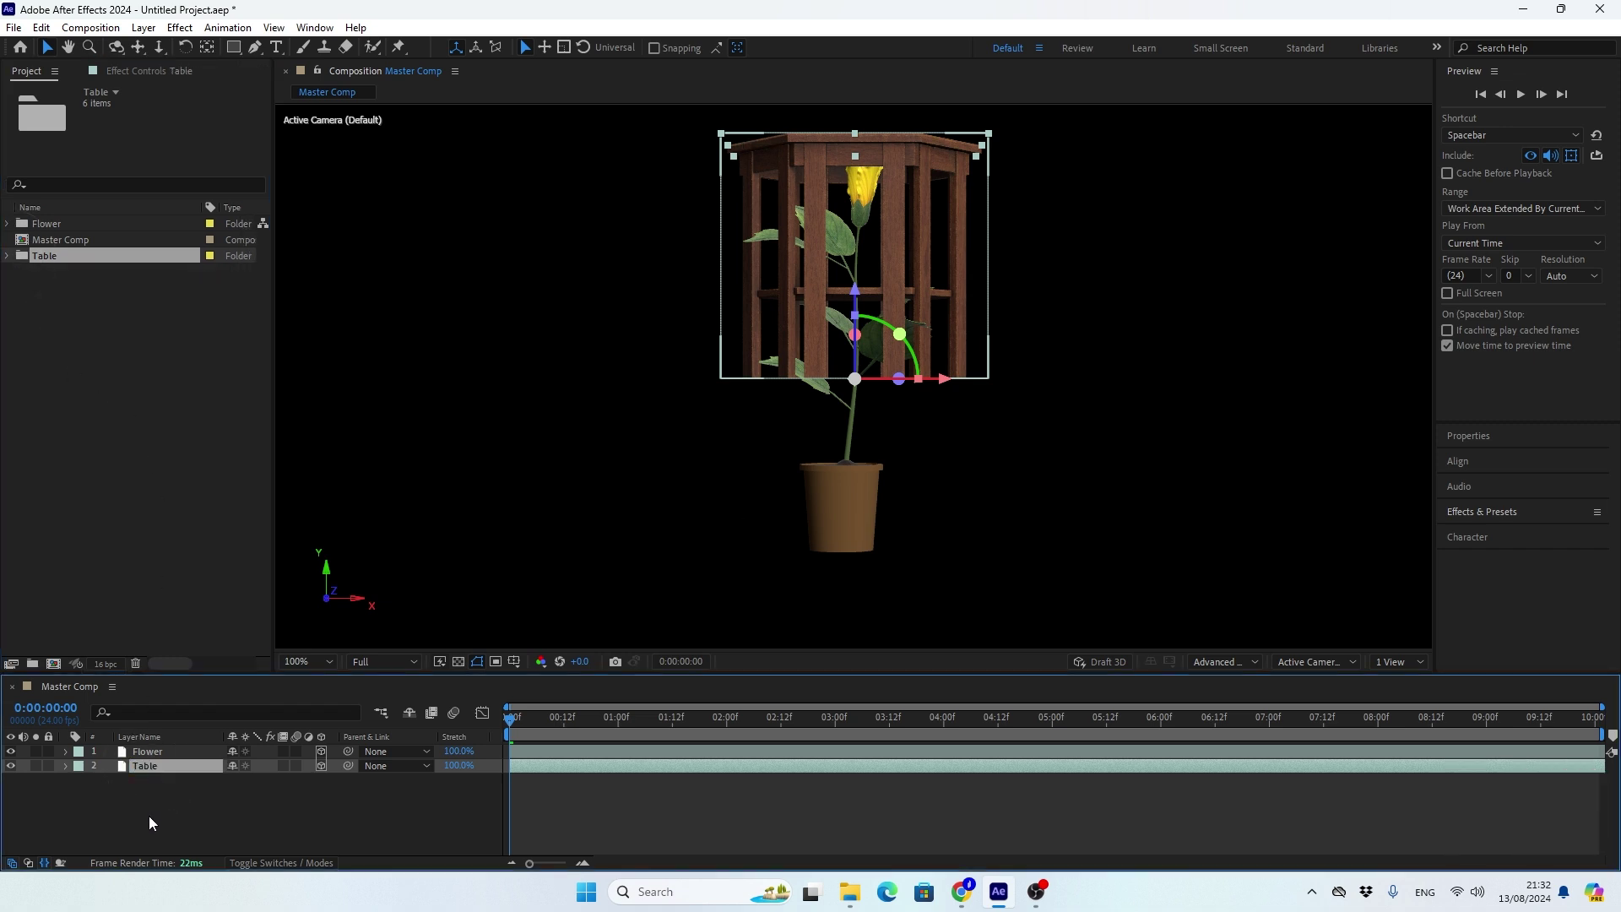
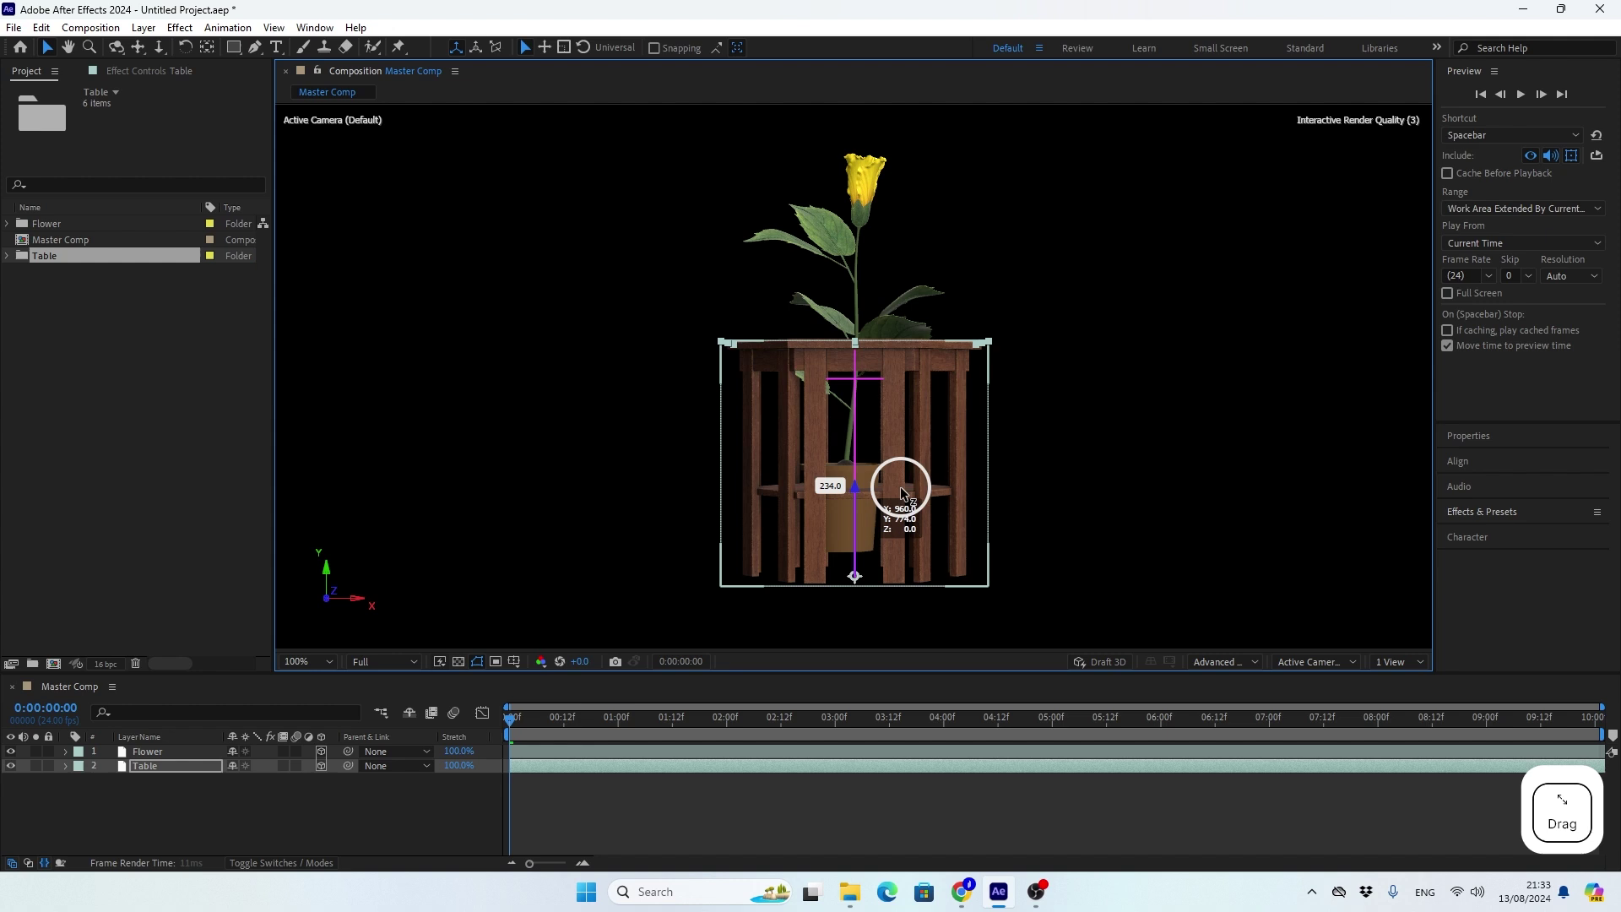
Align the potted Flower onto the tabletop using Front view, then return to Active Camera.
left_click(854, 300)
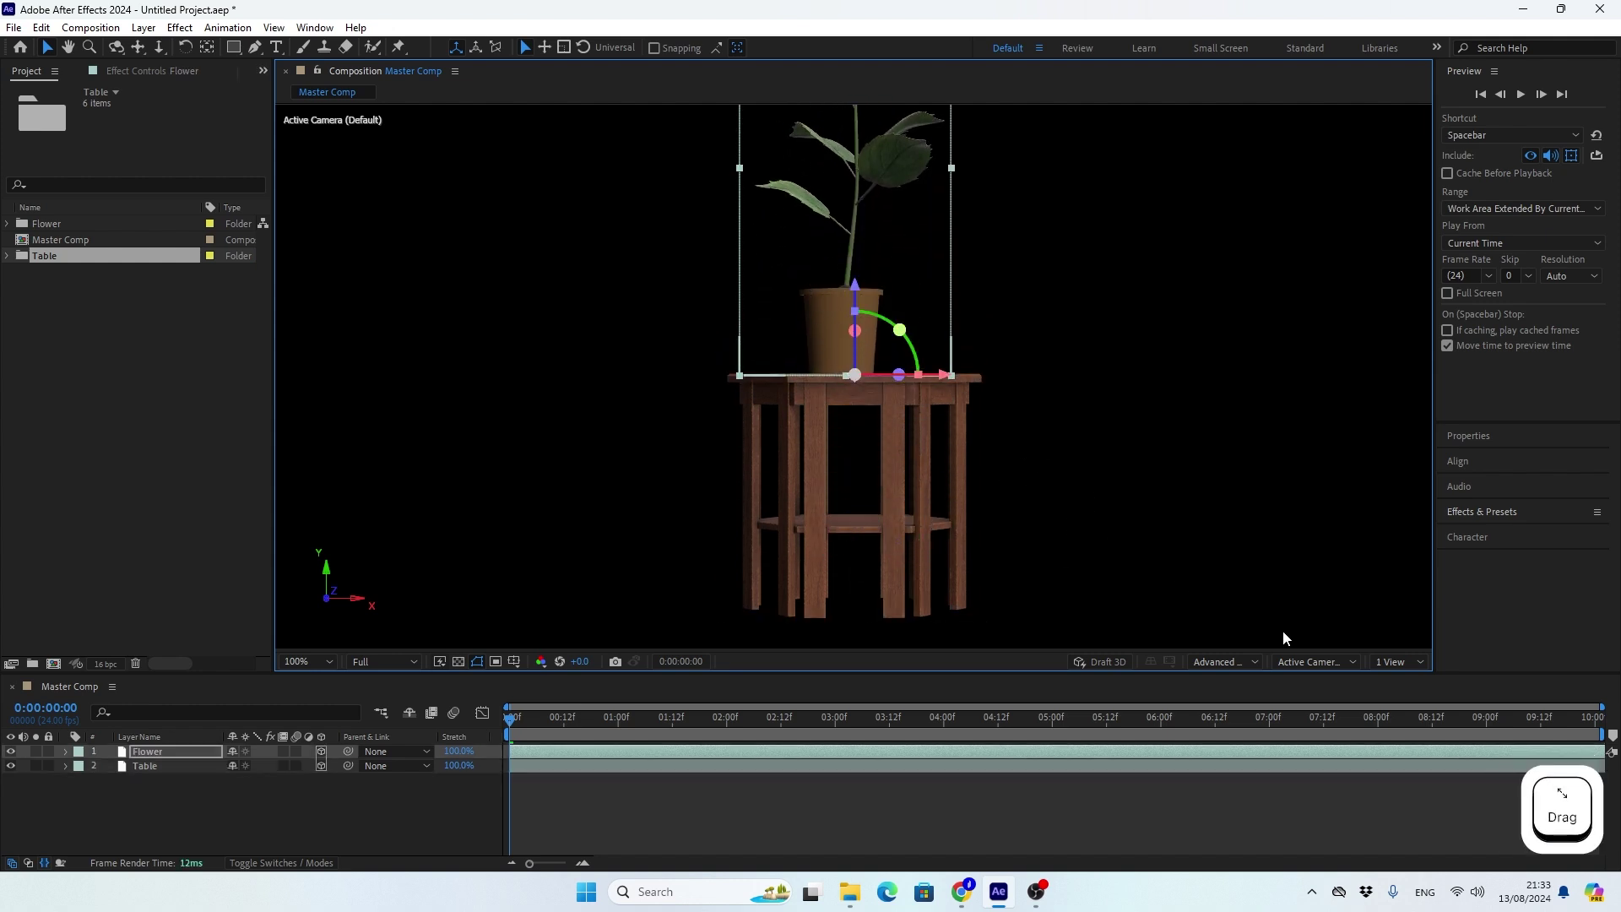
left_click(1299, 659)
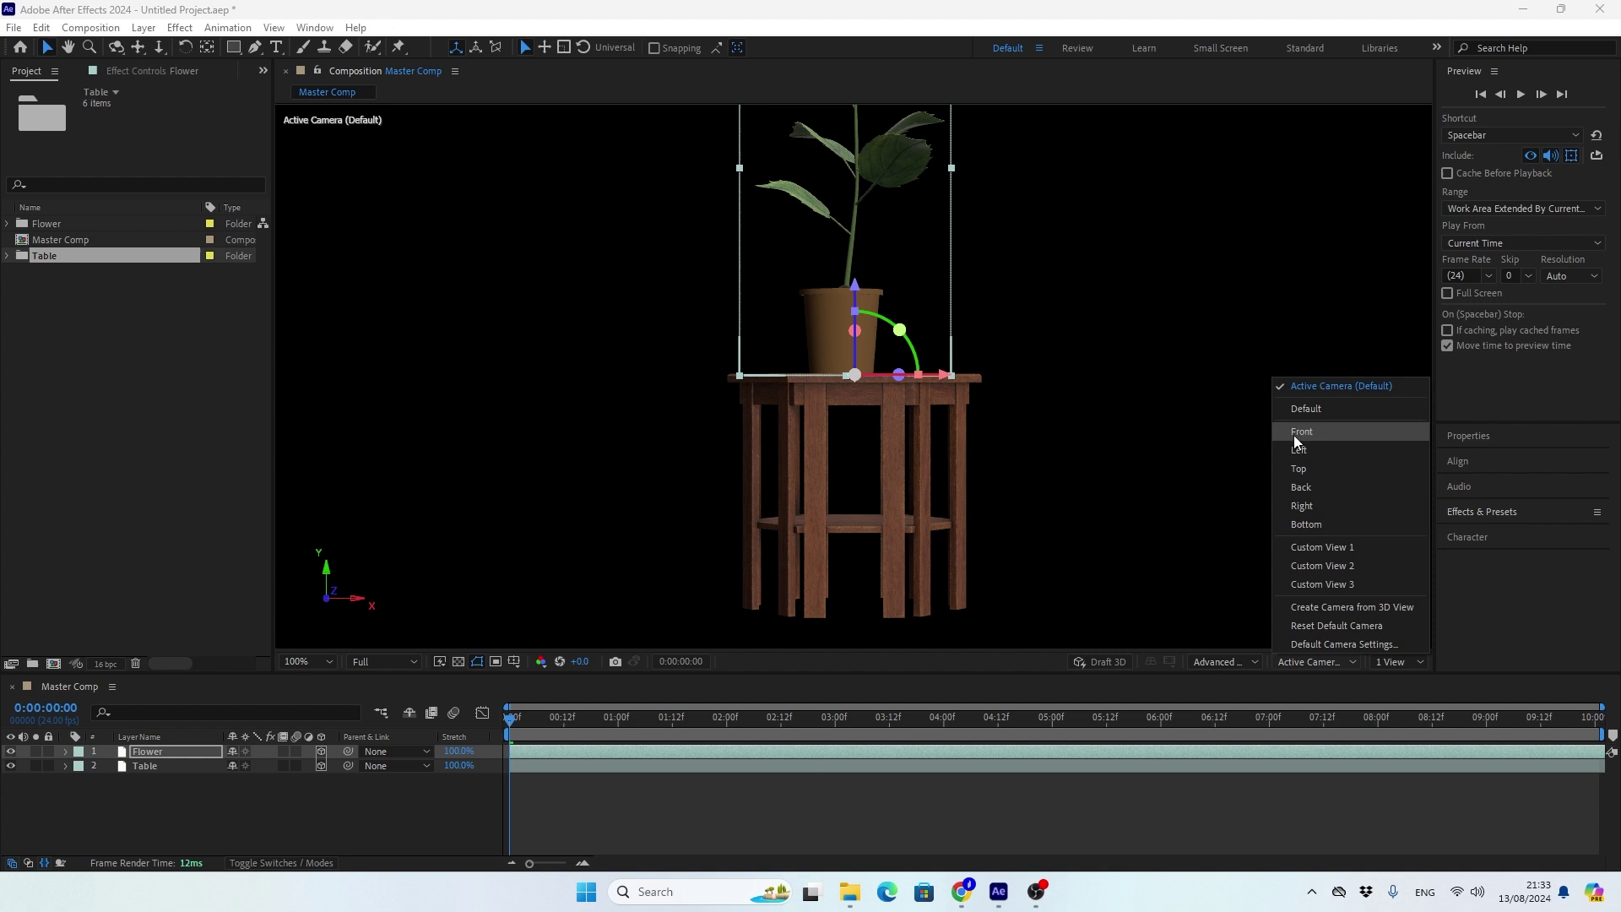
left_click(1298, 440)
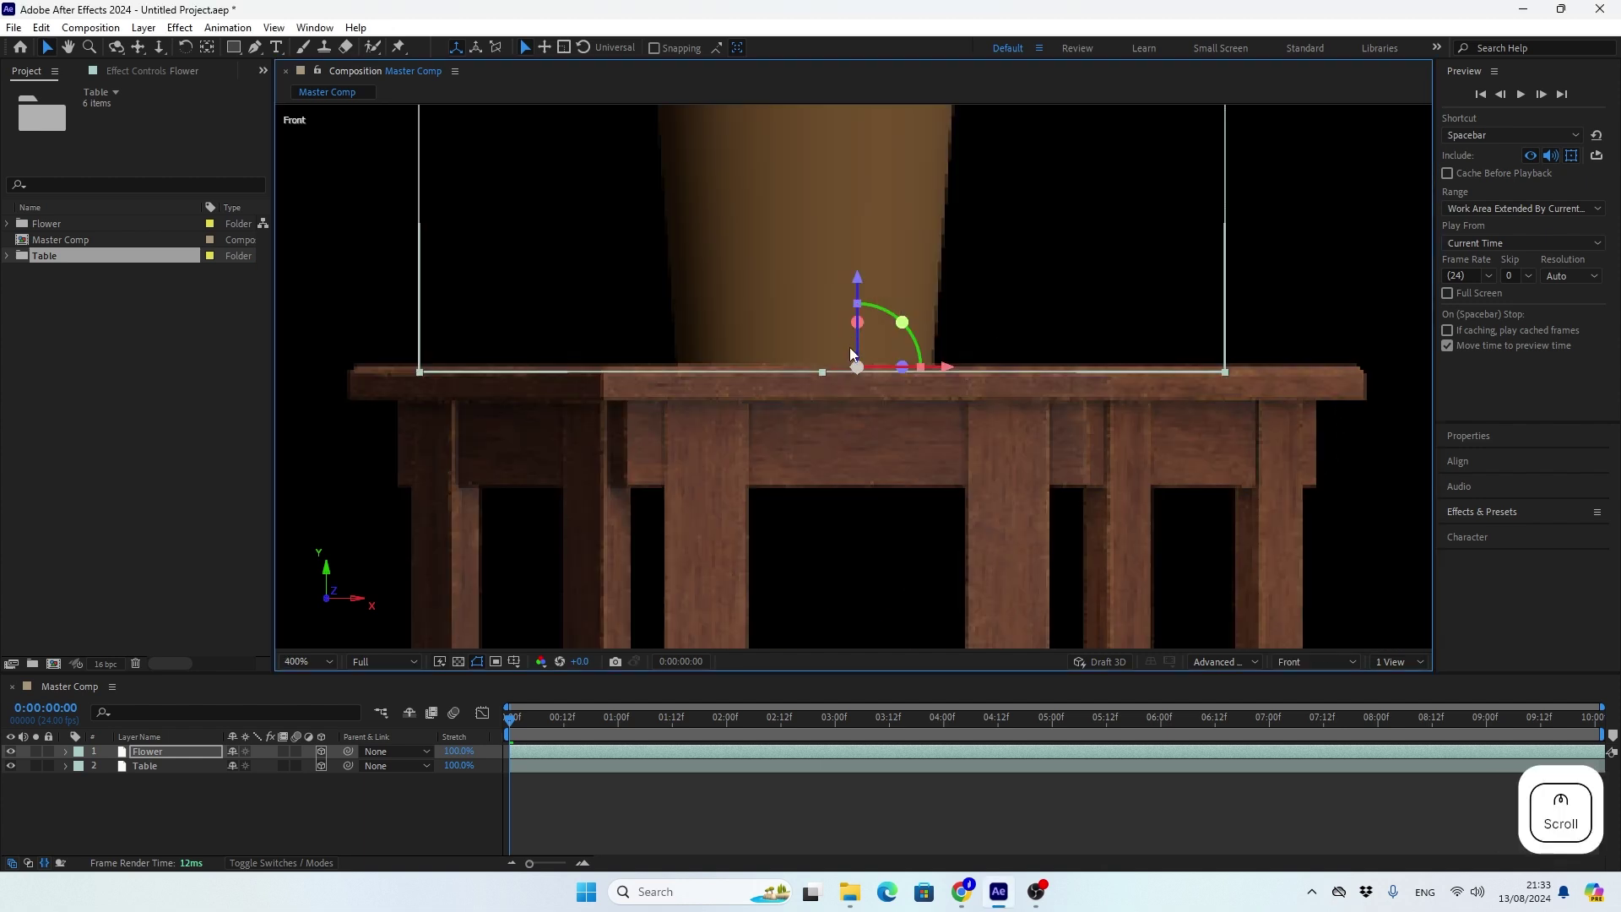
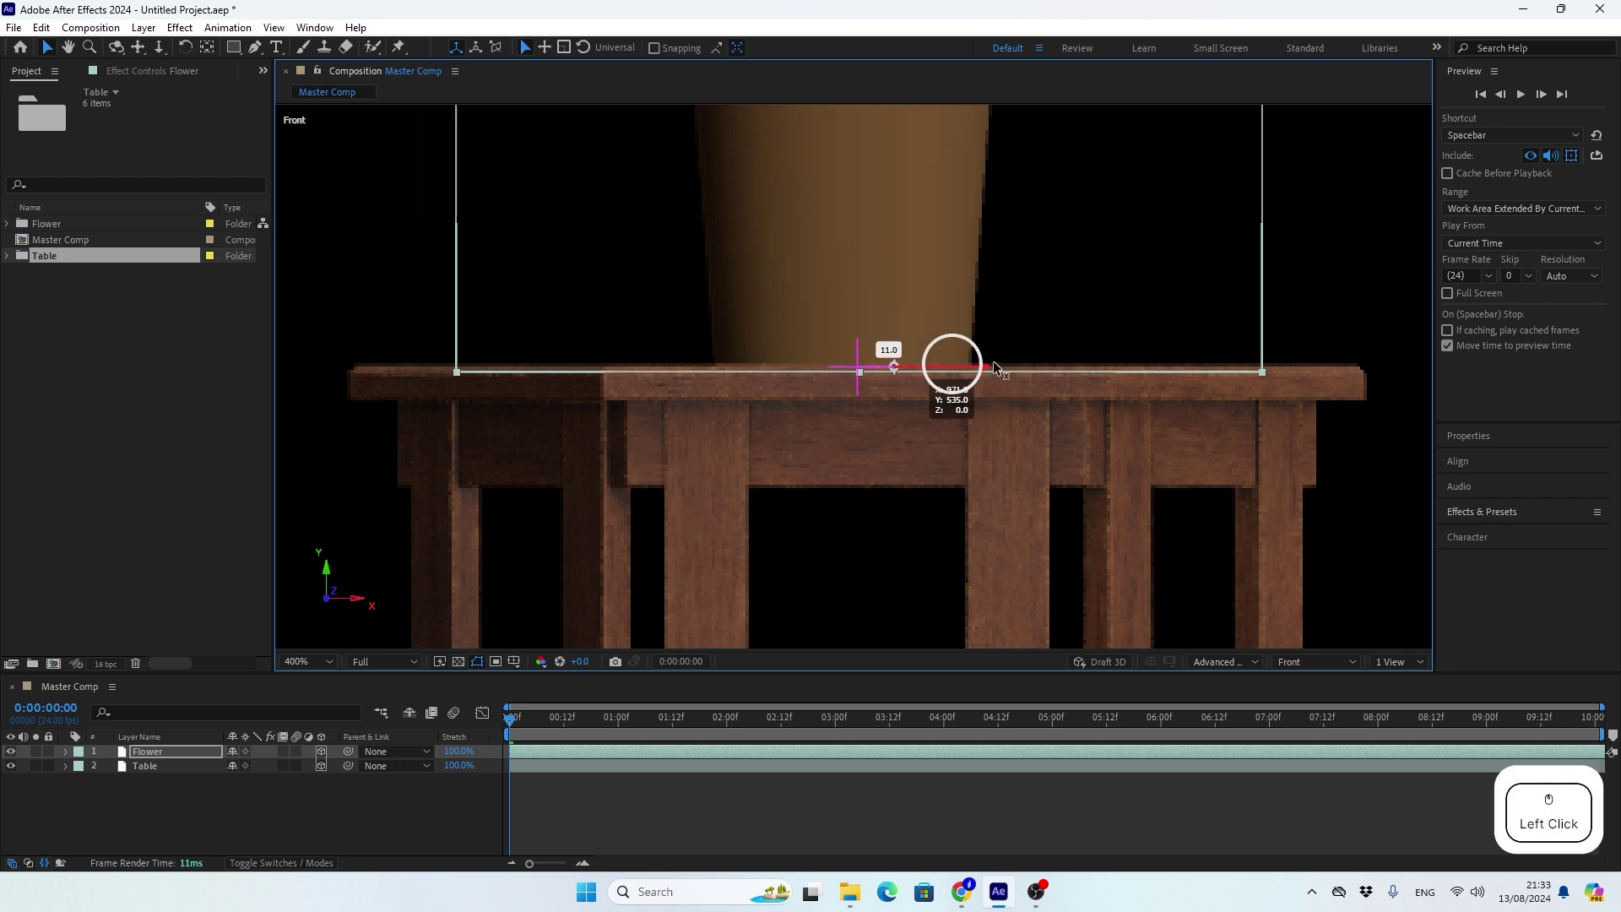
left_click(1306, 667)
left_click(306, 674)
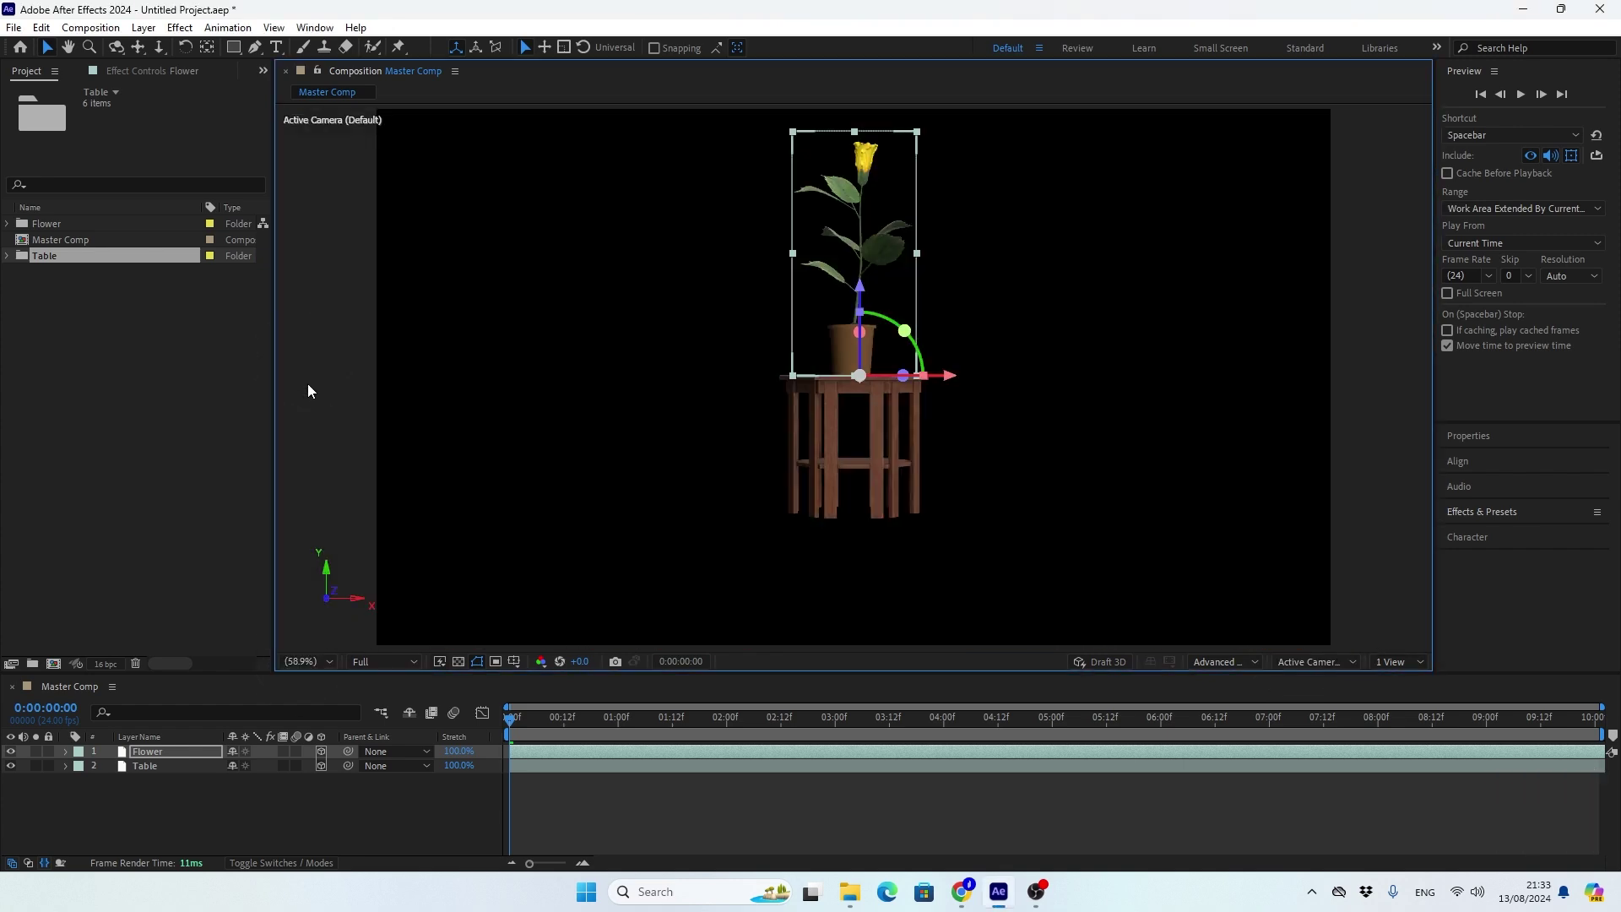
left_click(239, 819)
Add Camera 1 to Master Comp using the 50mm lens preset.
right_click(168, 806)
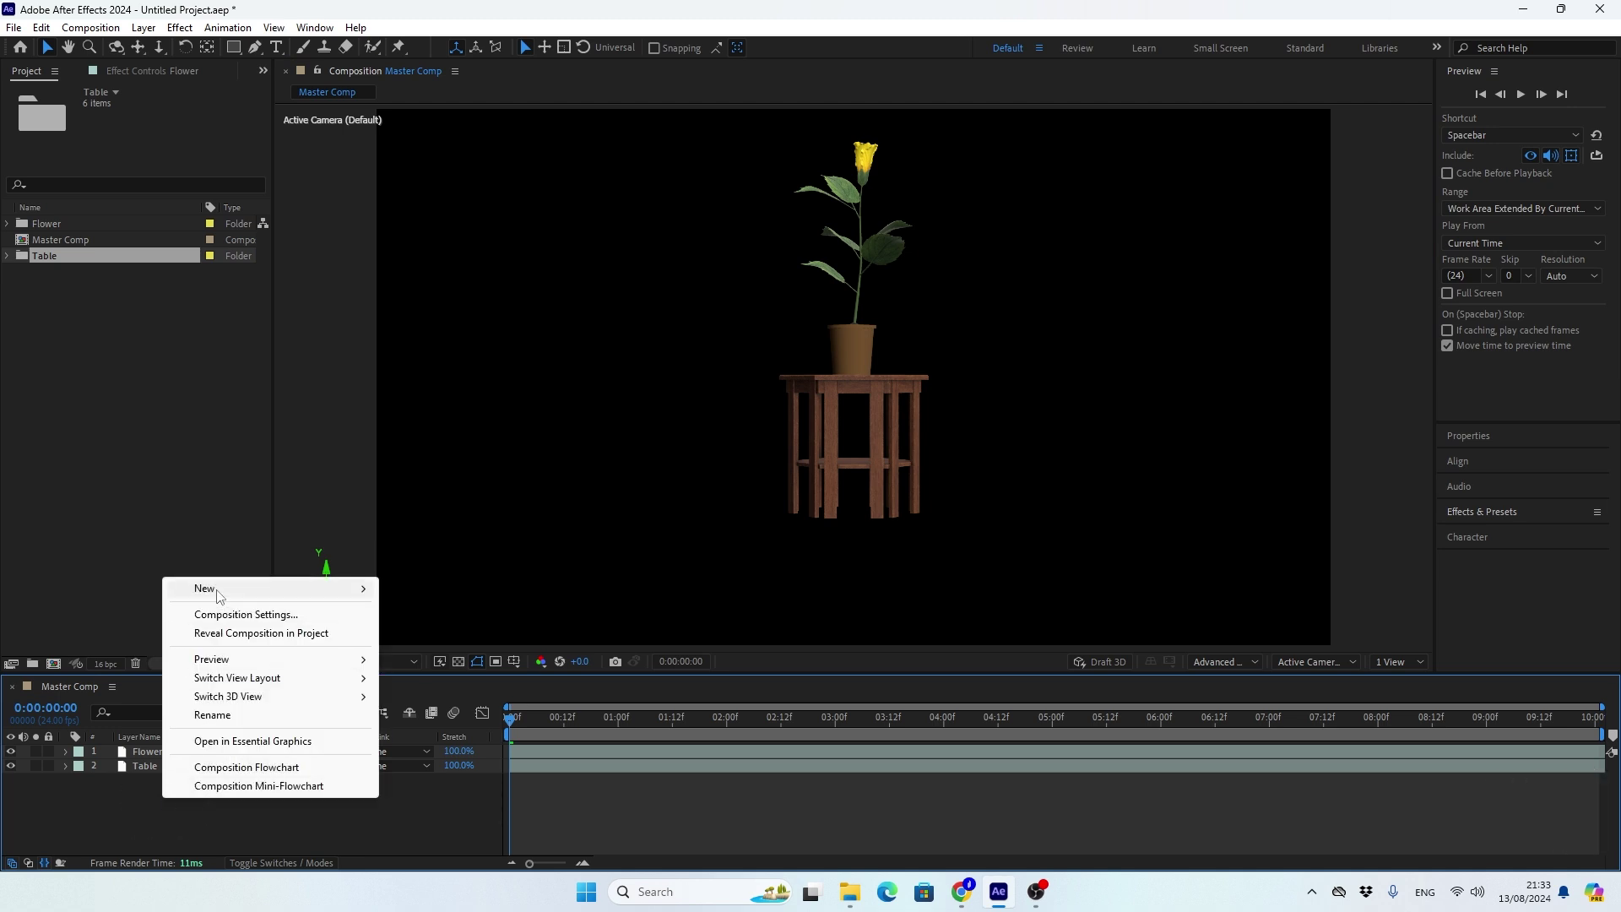
left_click(426, 674)
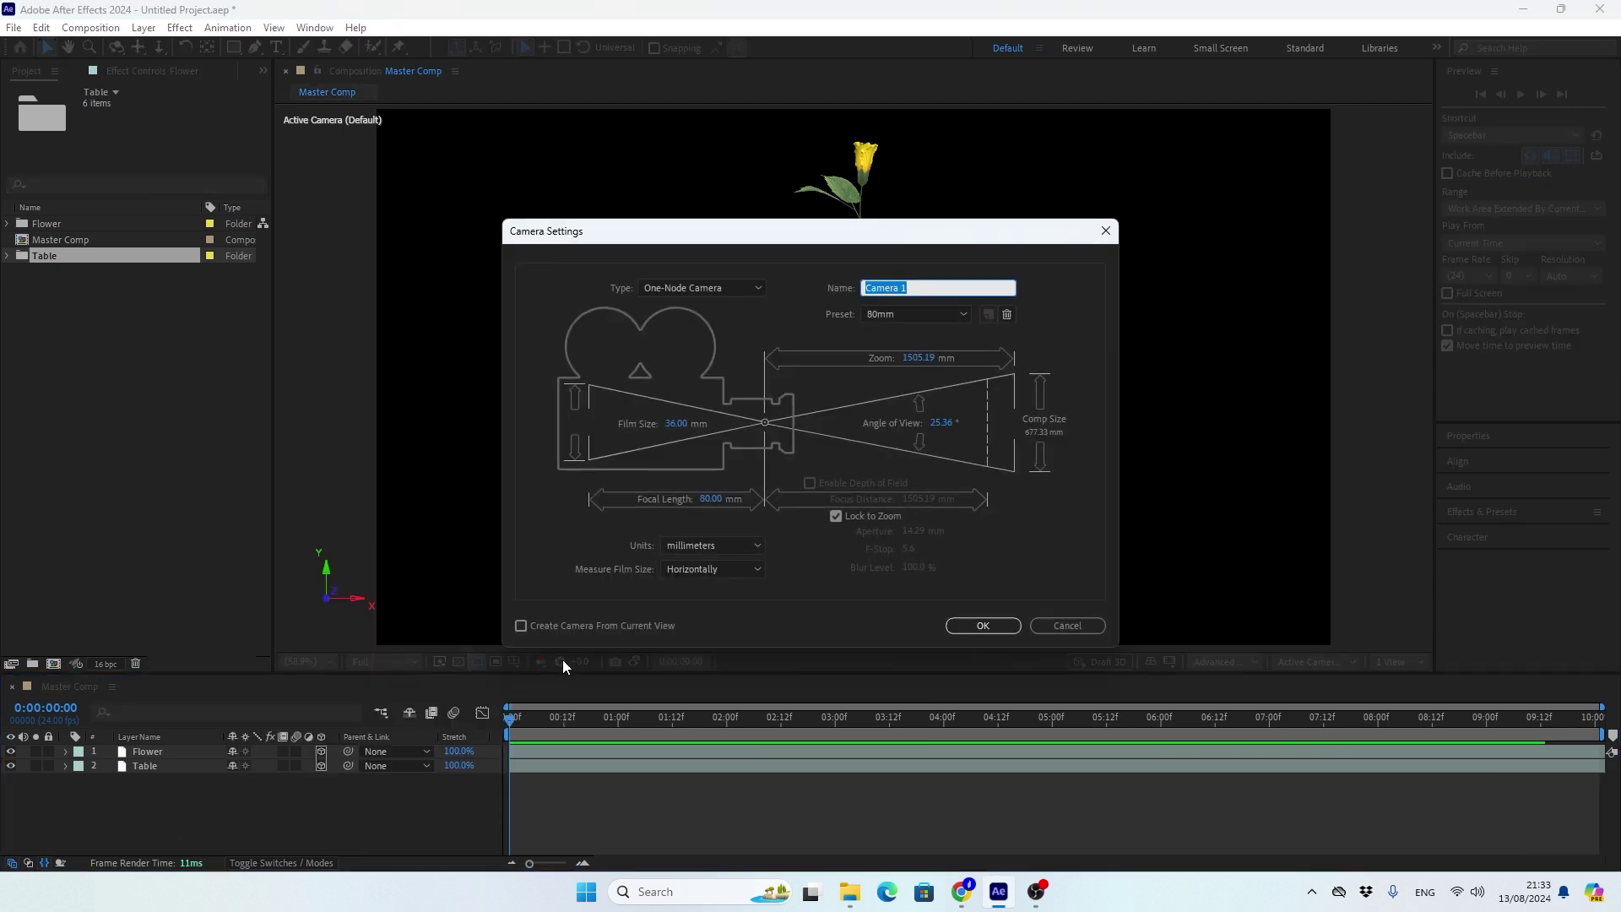
left_click(685, 292)
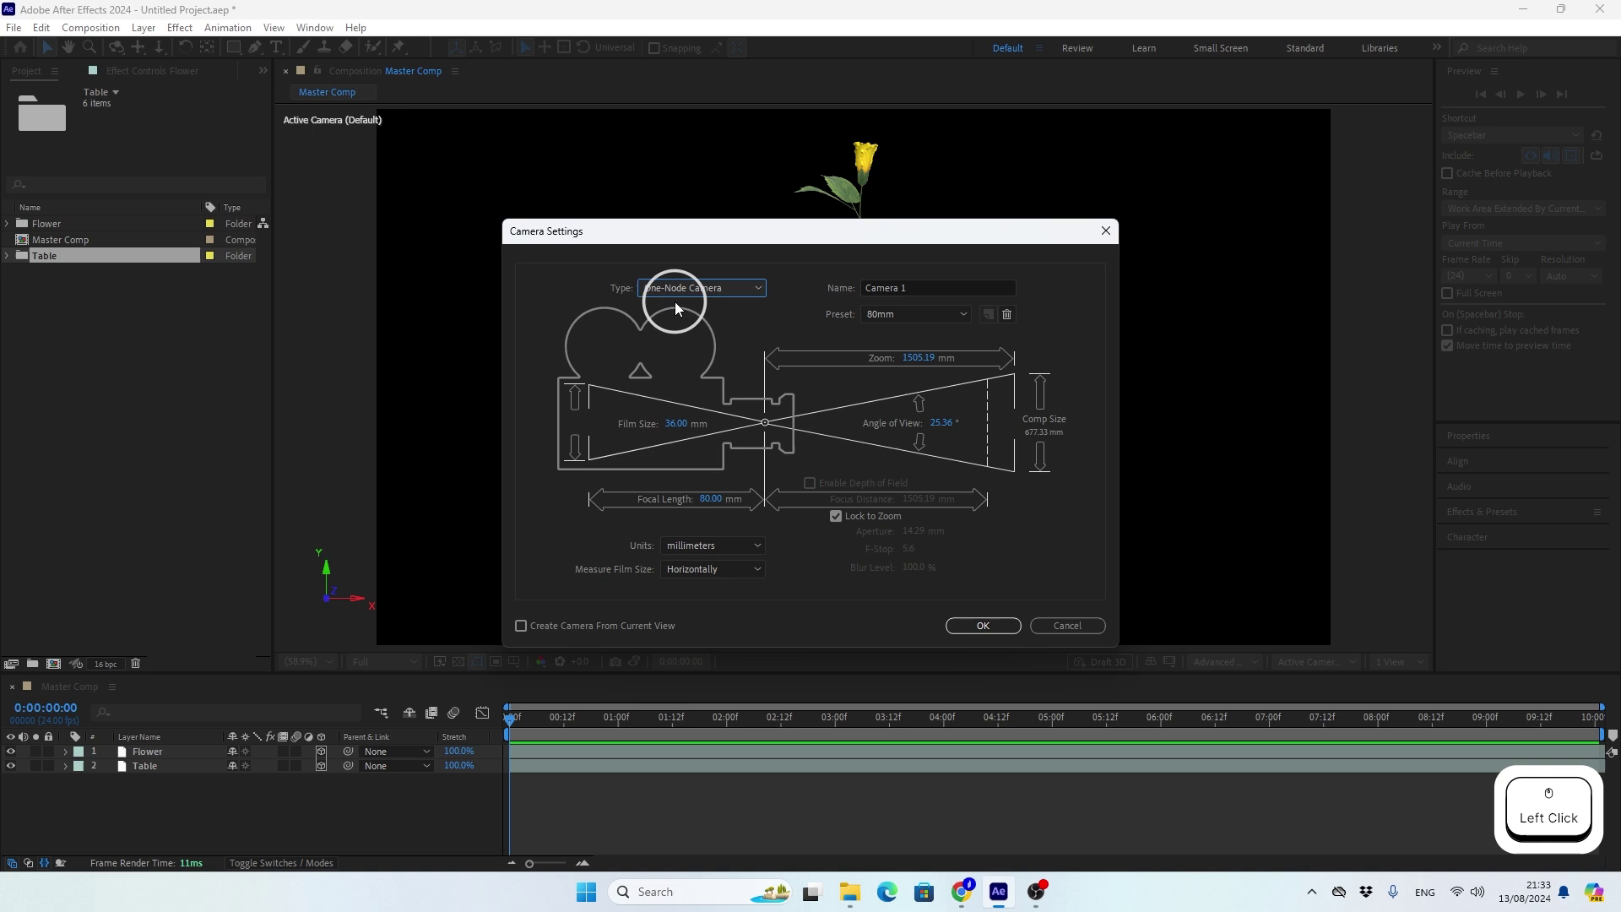
left_click(894, 325)
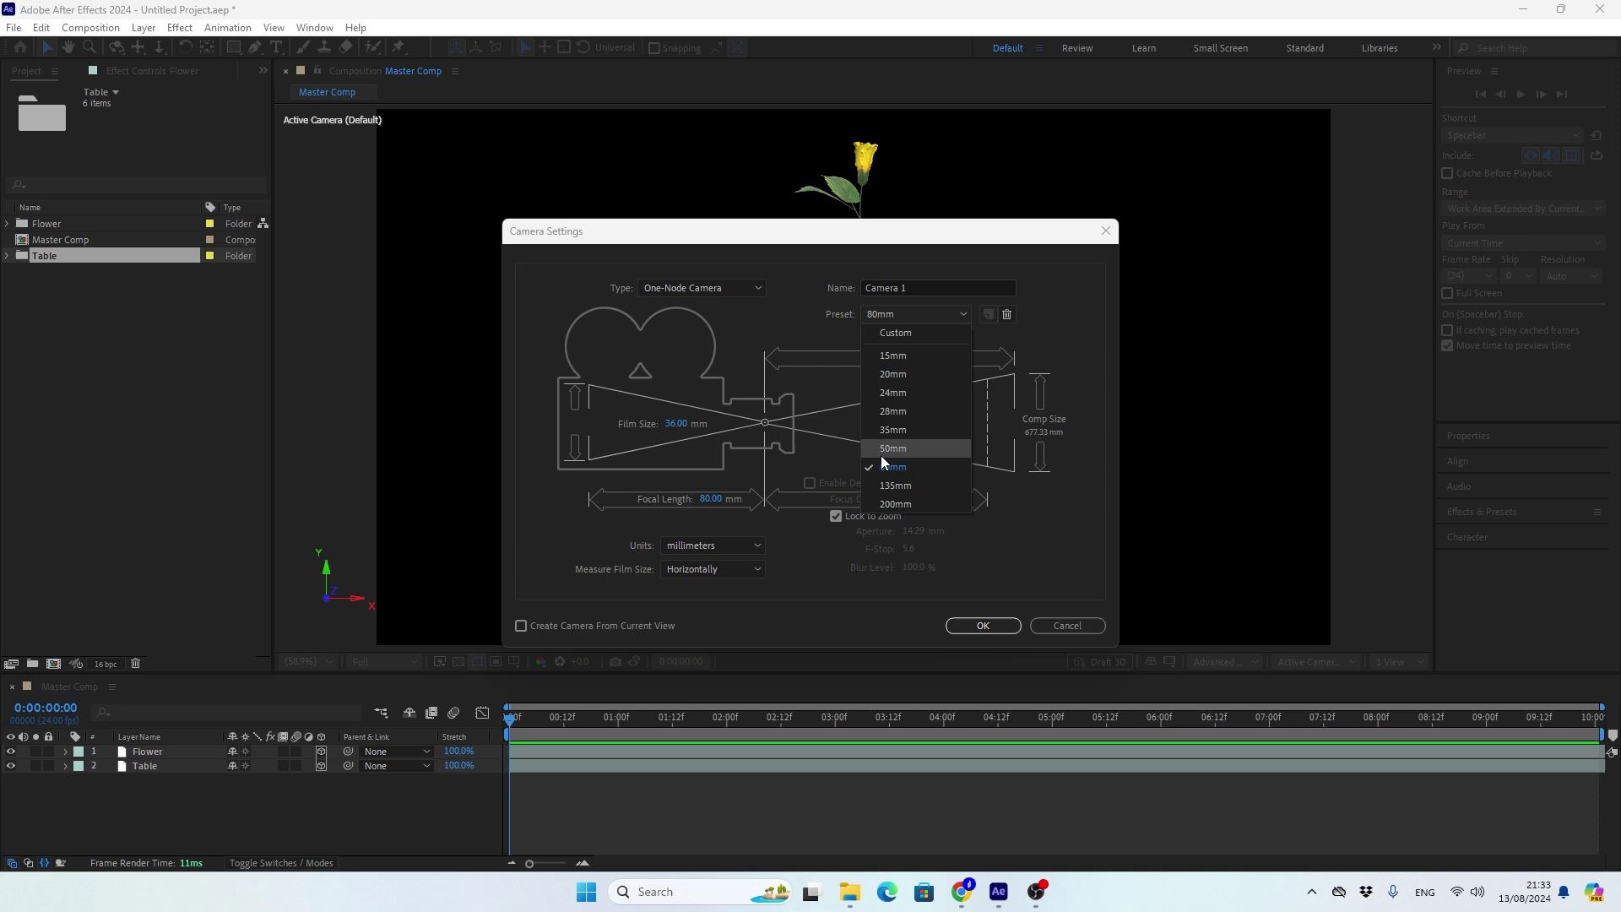
left_click(891, 469)
left_click(998, 632)
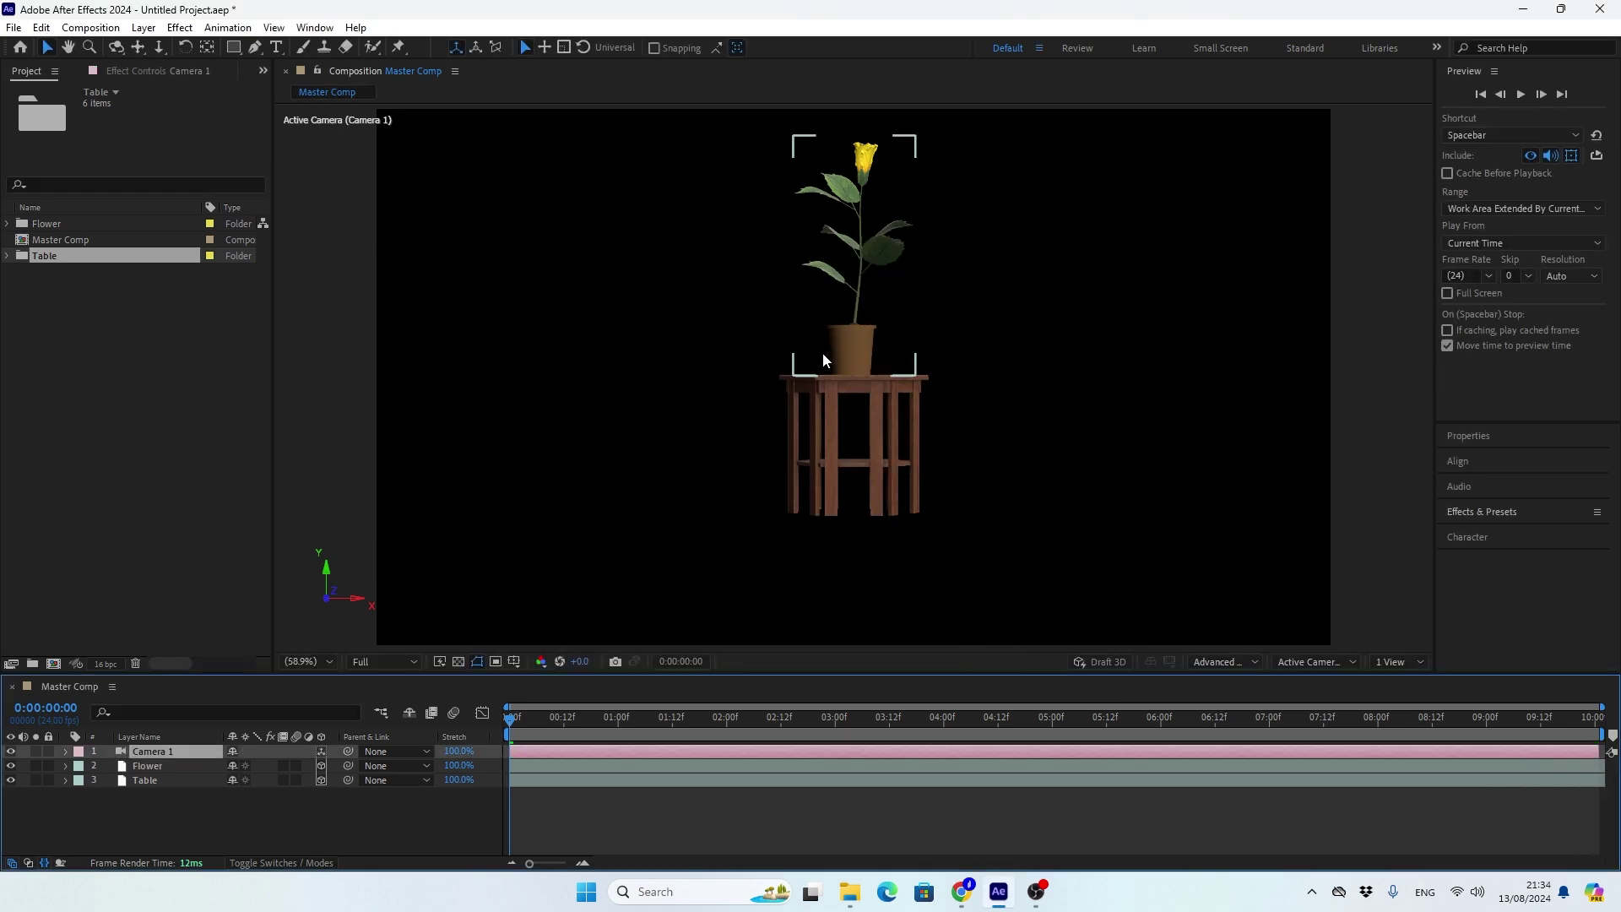
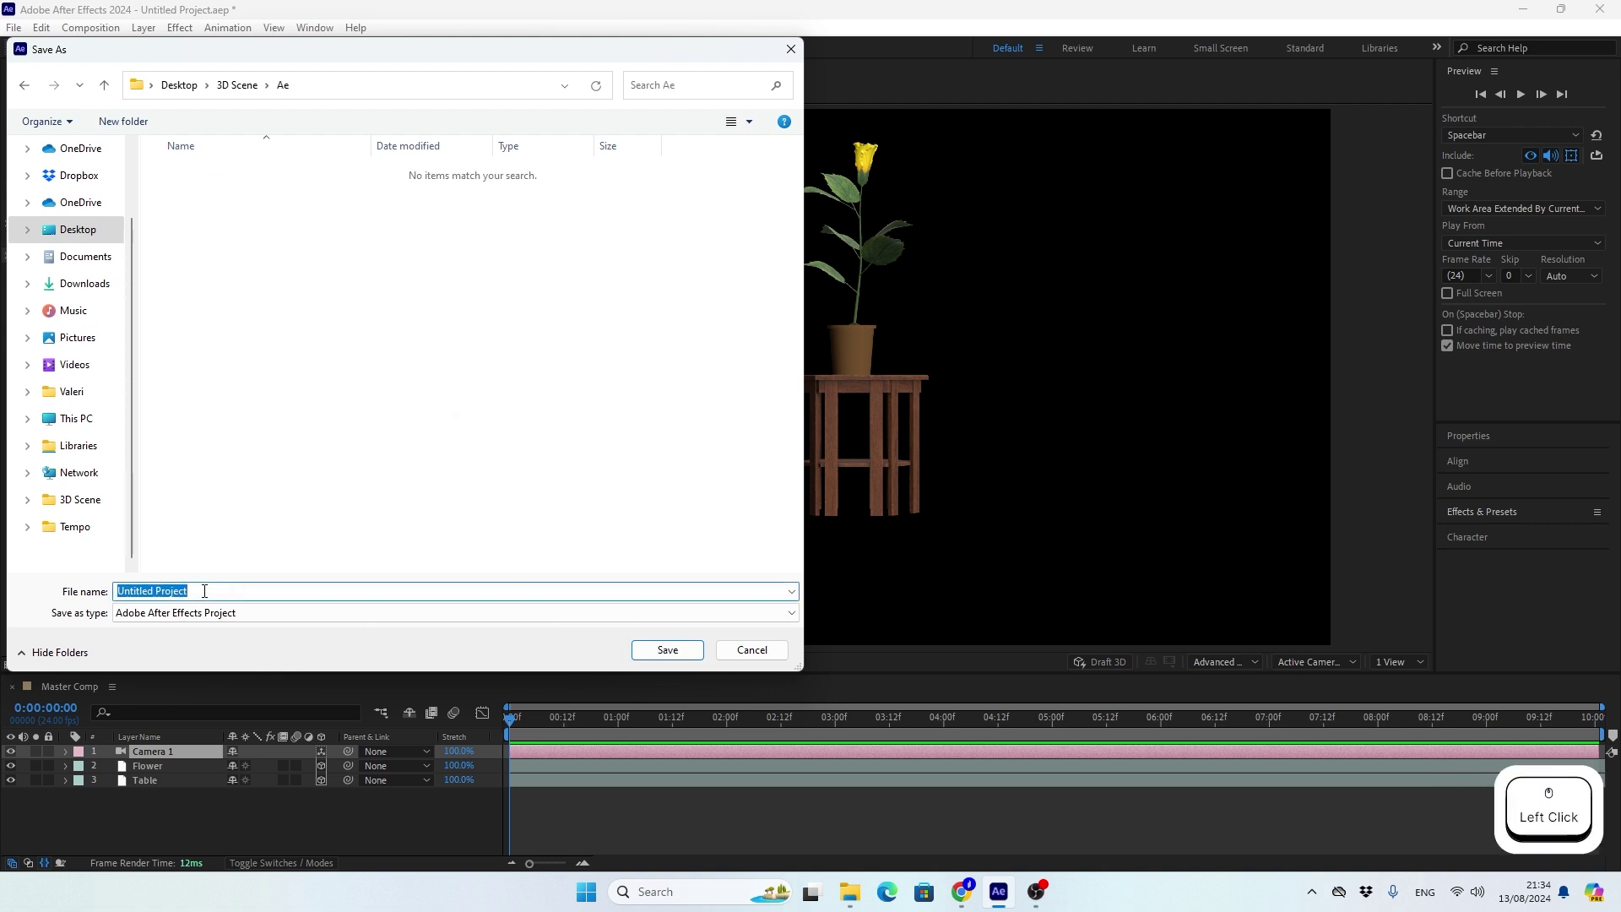
Save the project under the new name 3D Scene.
key("space")
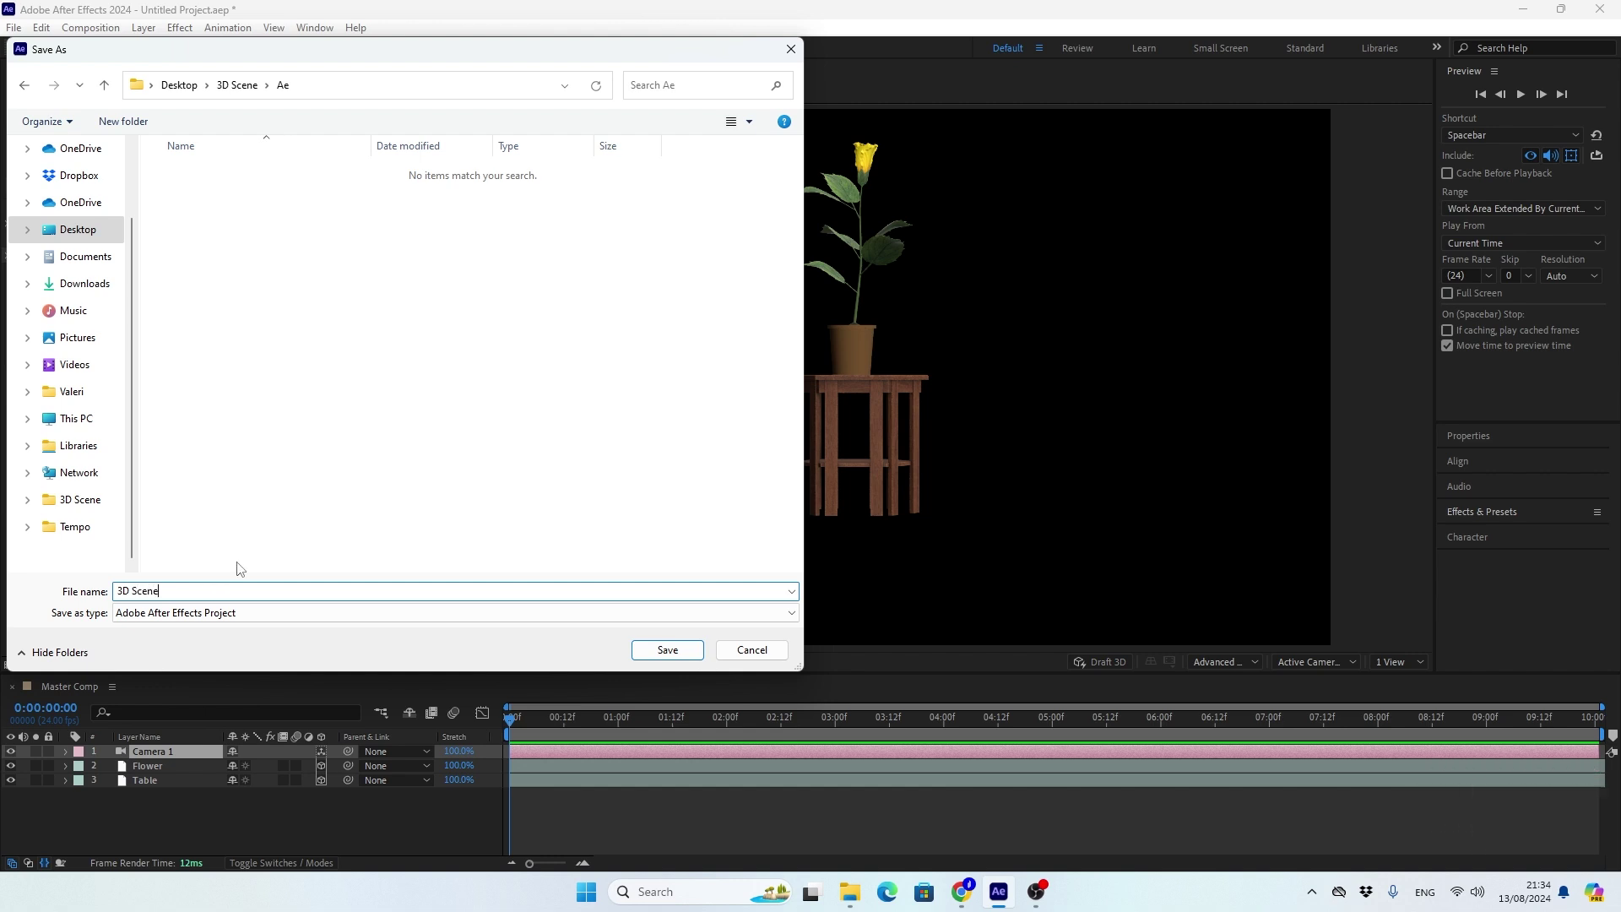
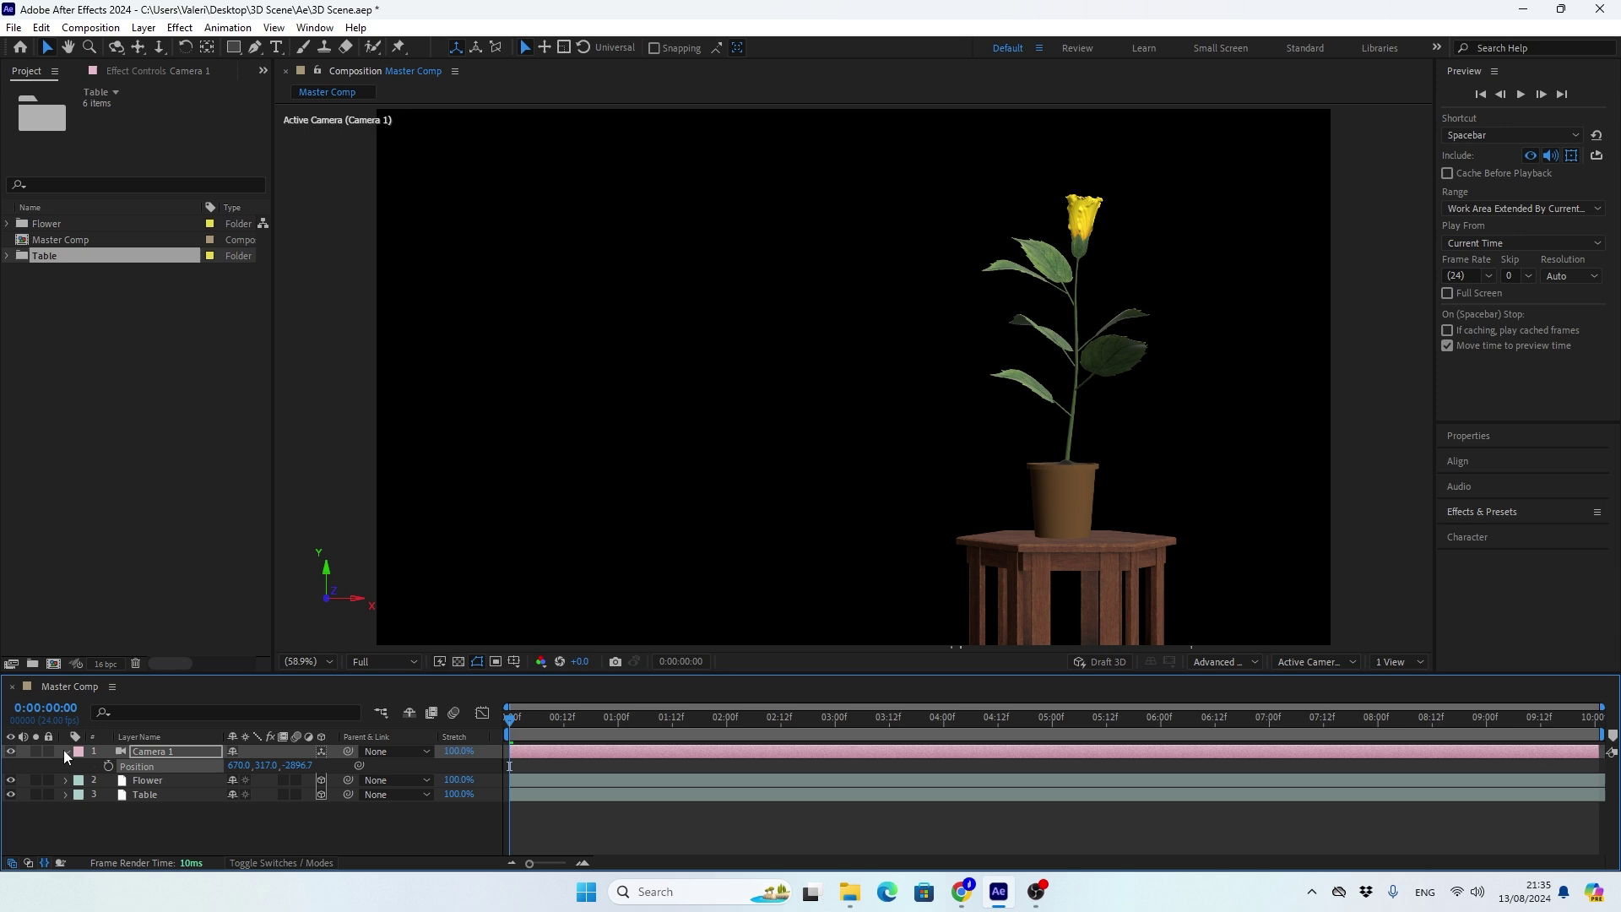
left_click(69, 758)
left_click(160, 778)
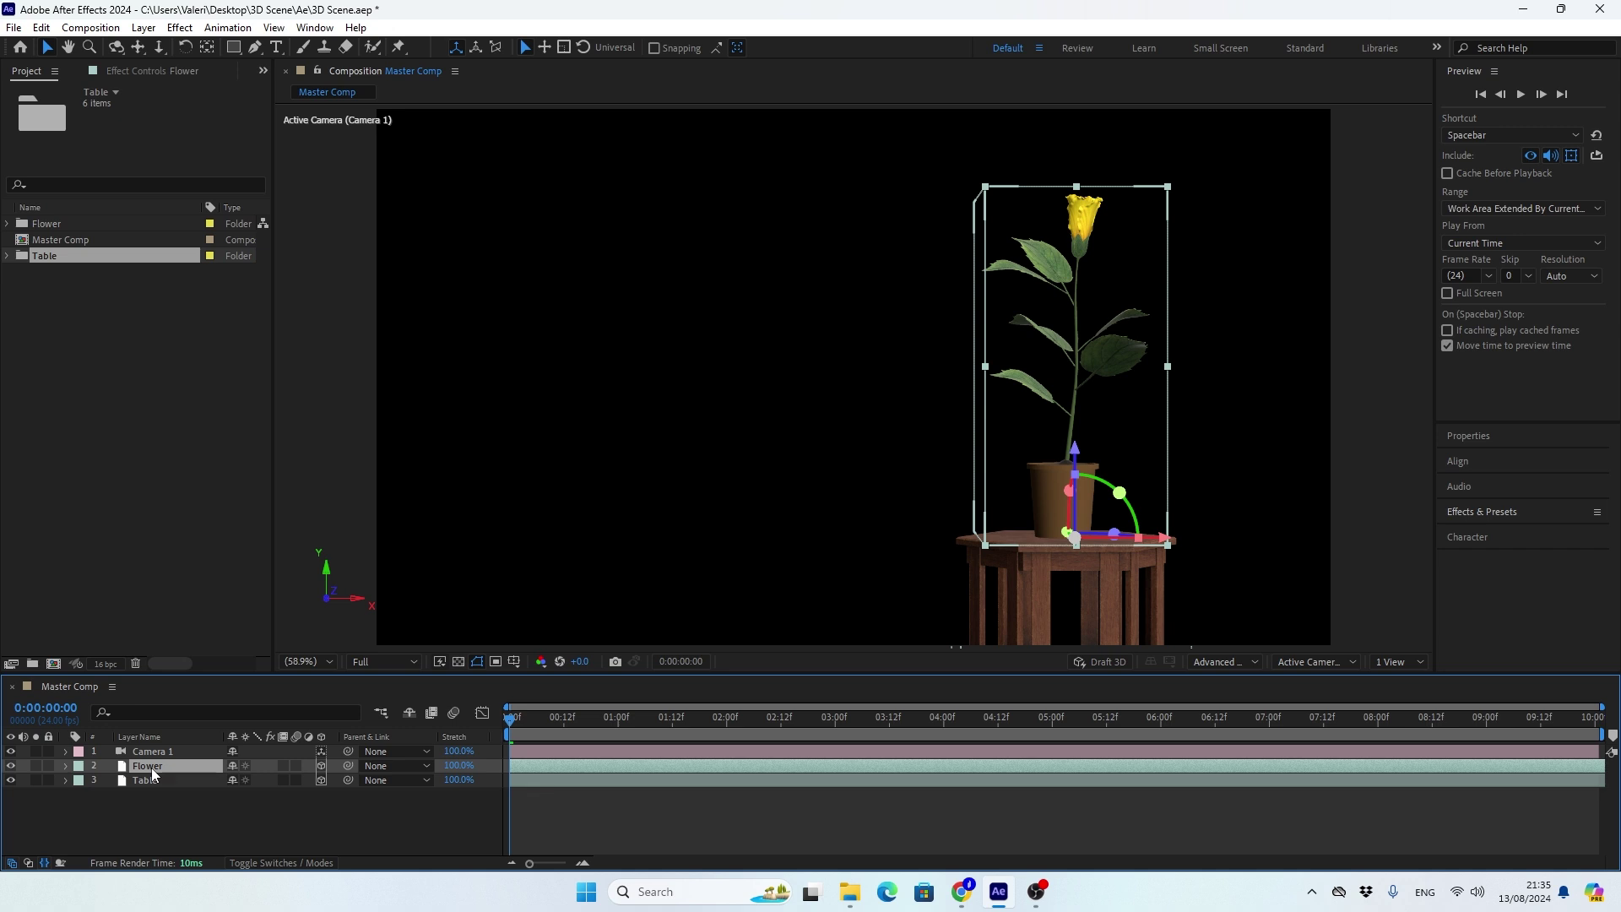
left_click(518, 727)
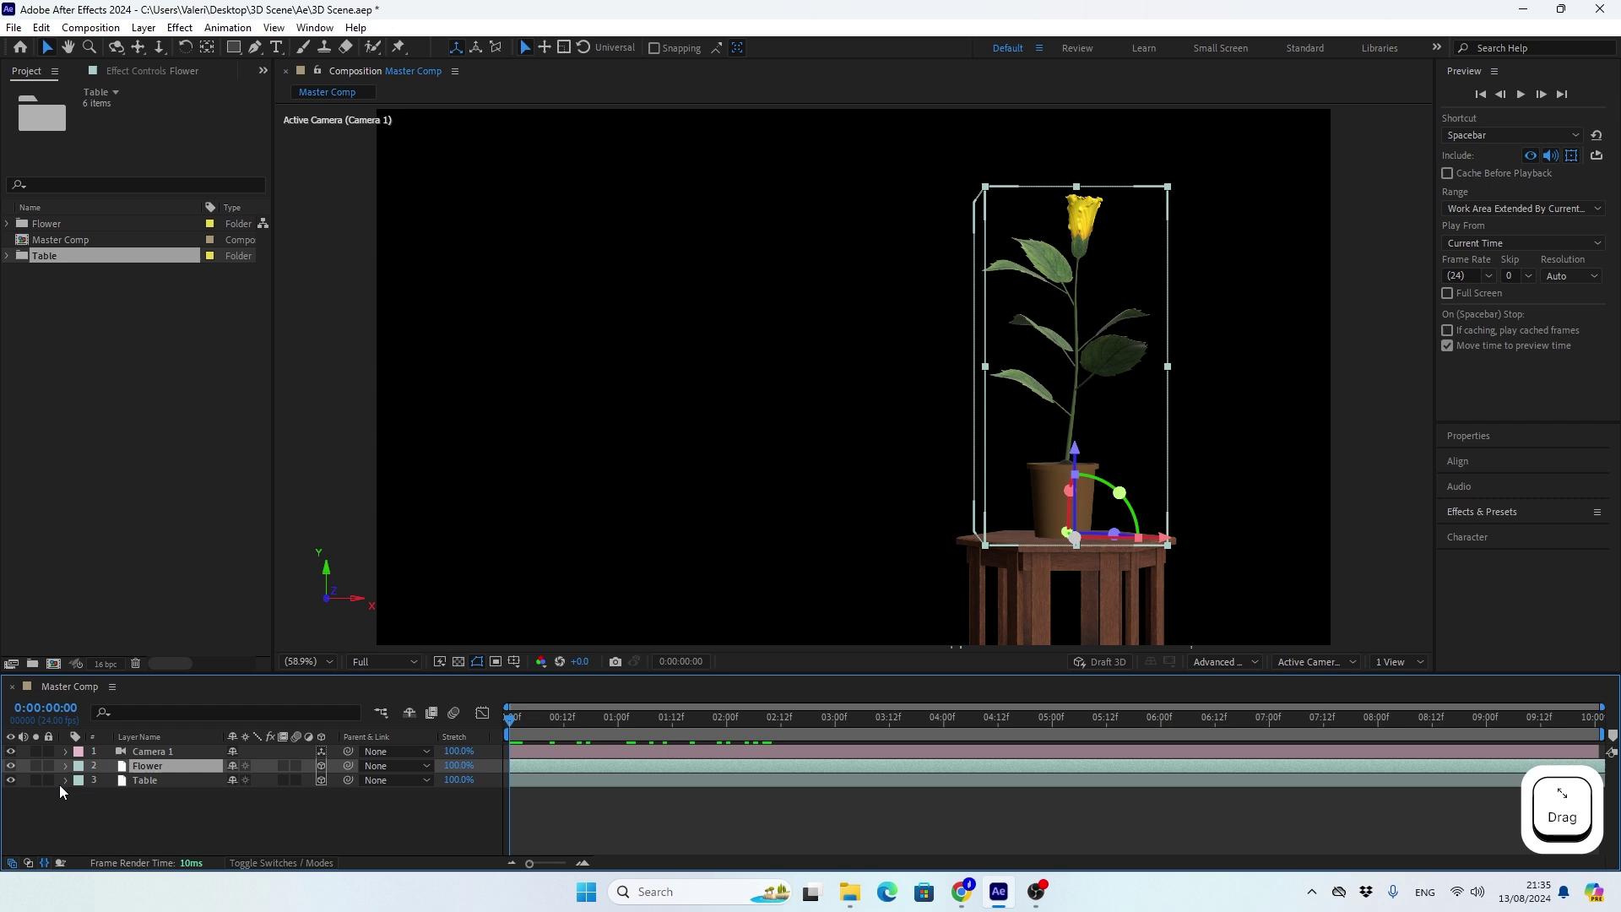
left_click(67, 771)
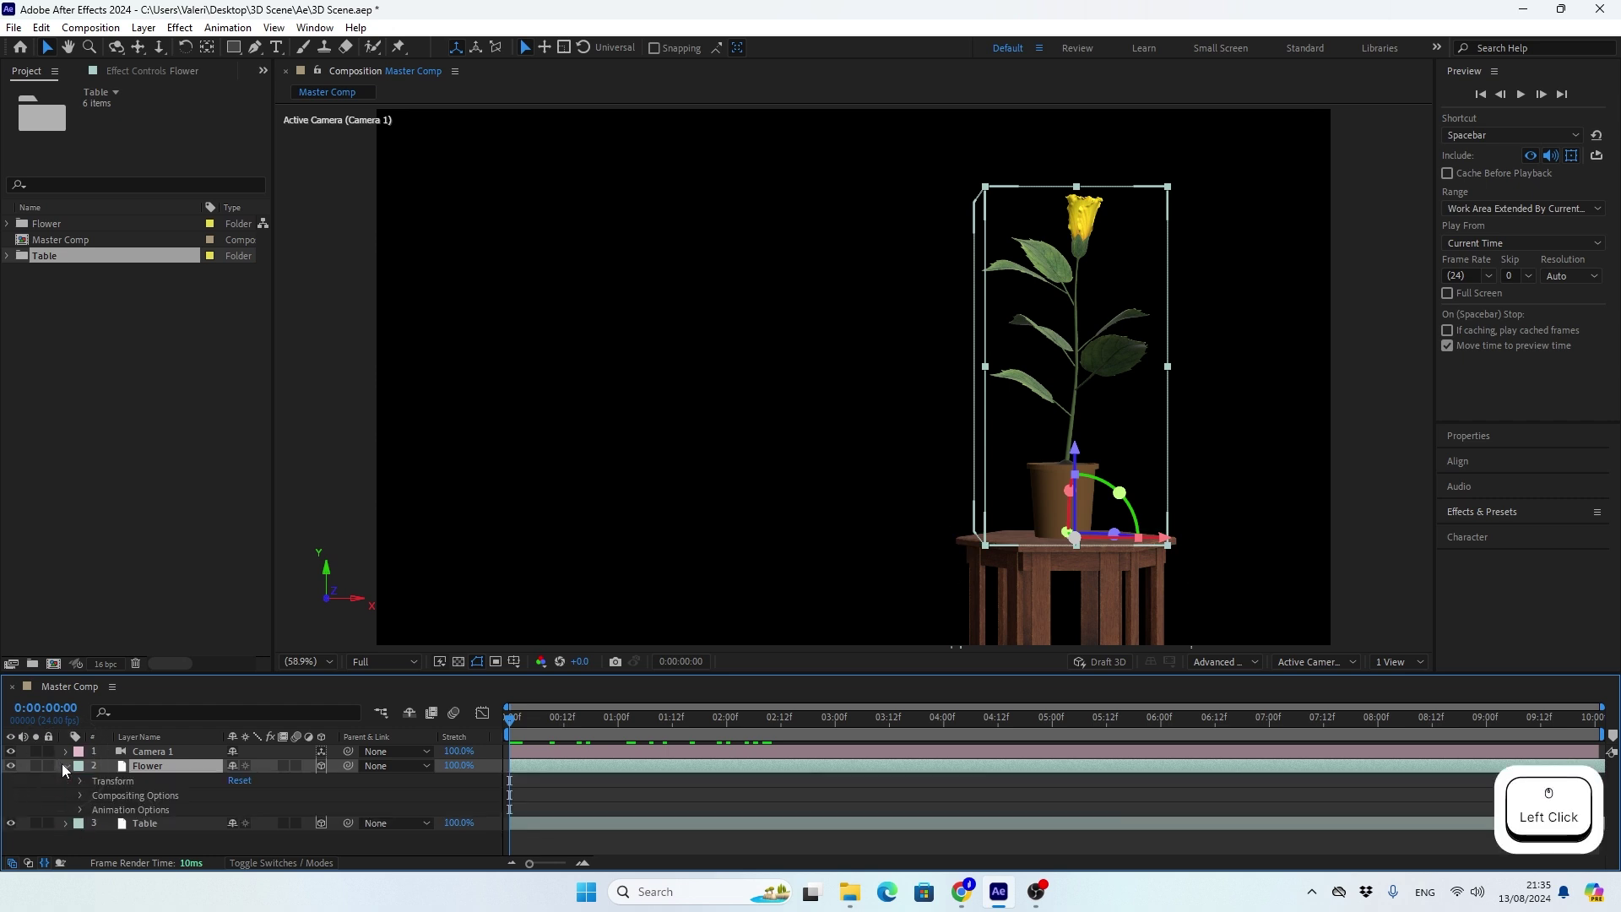
left_click(86, 815)
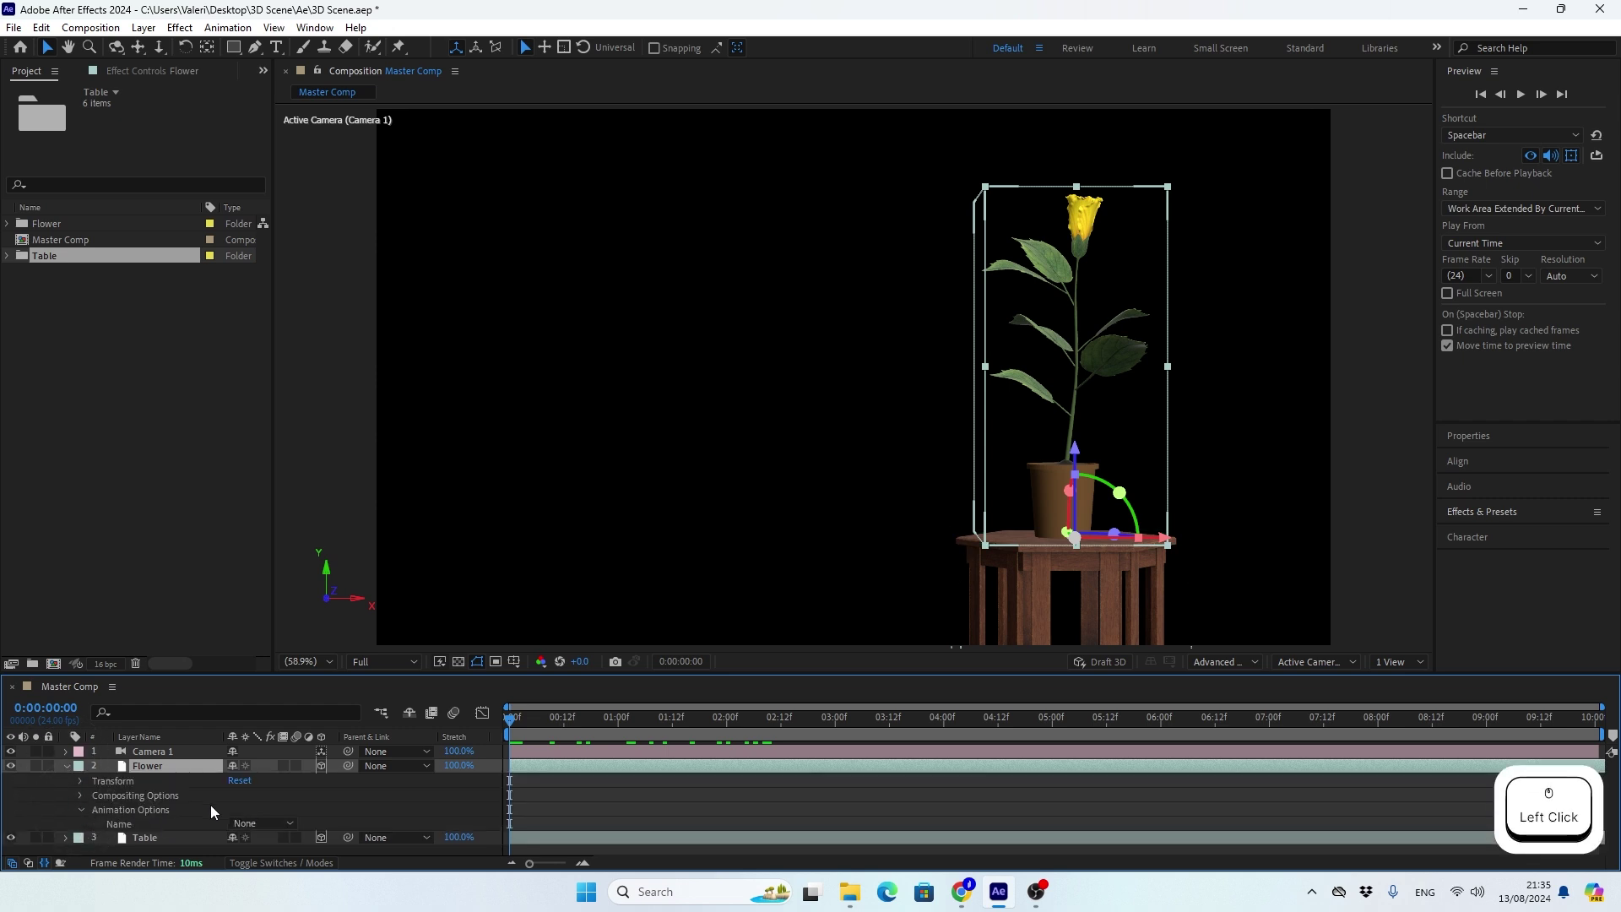
left_click(256, 828)
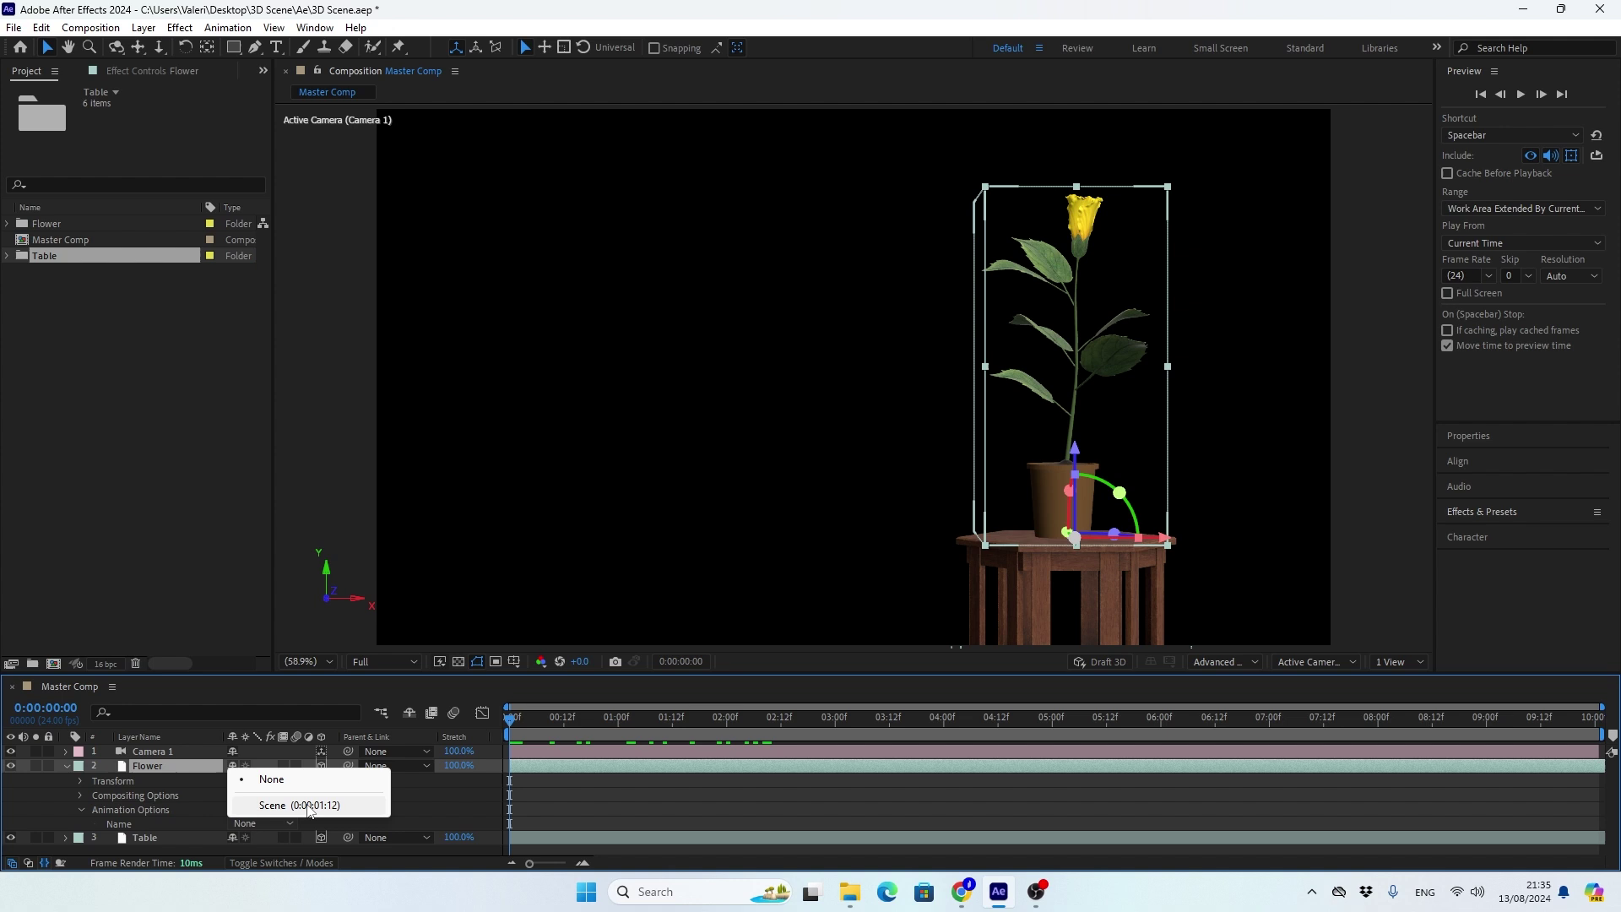
left_click(312, 811)
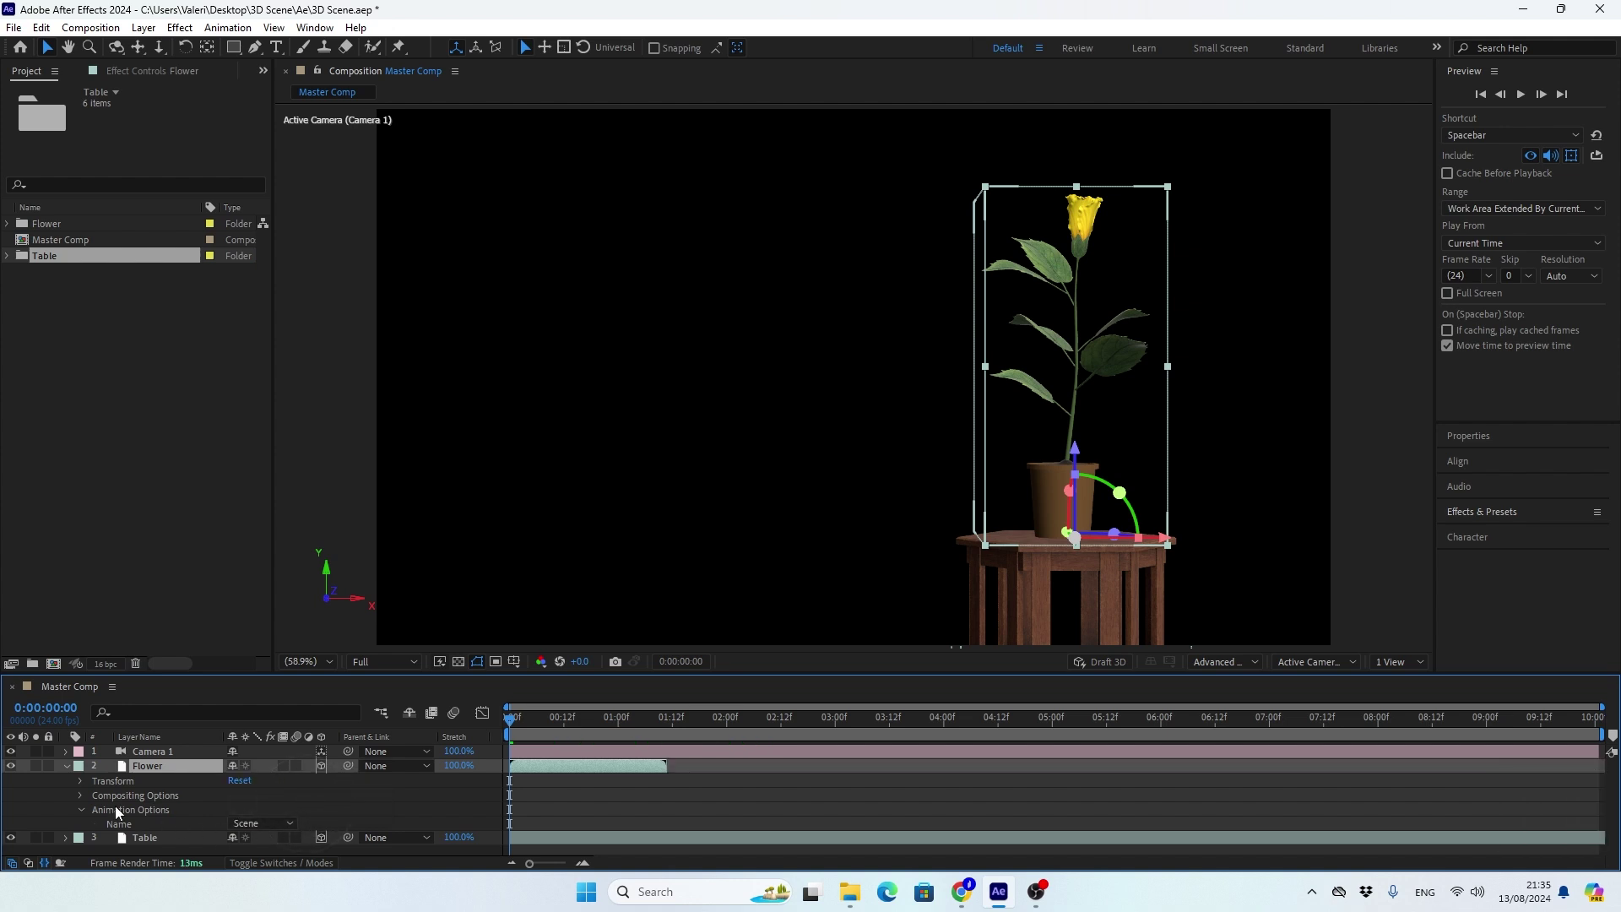
left_click(71, 773)
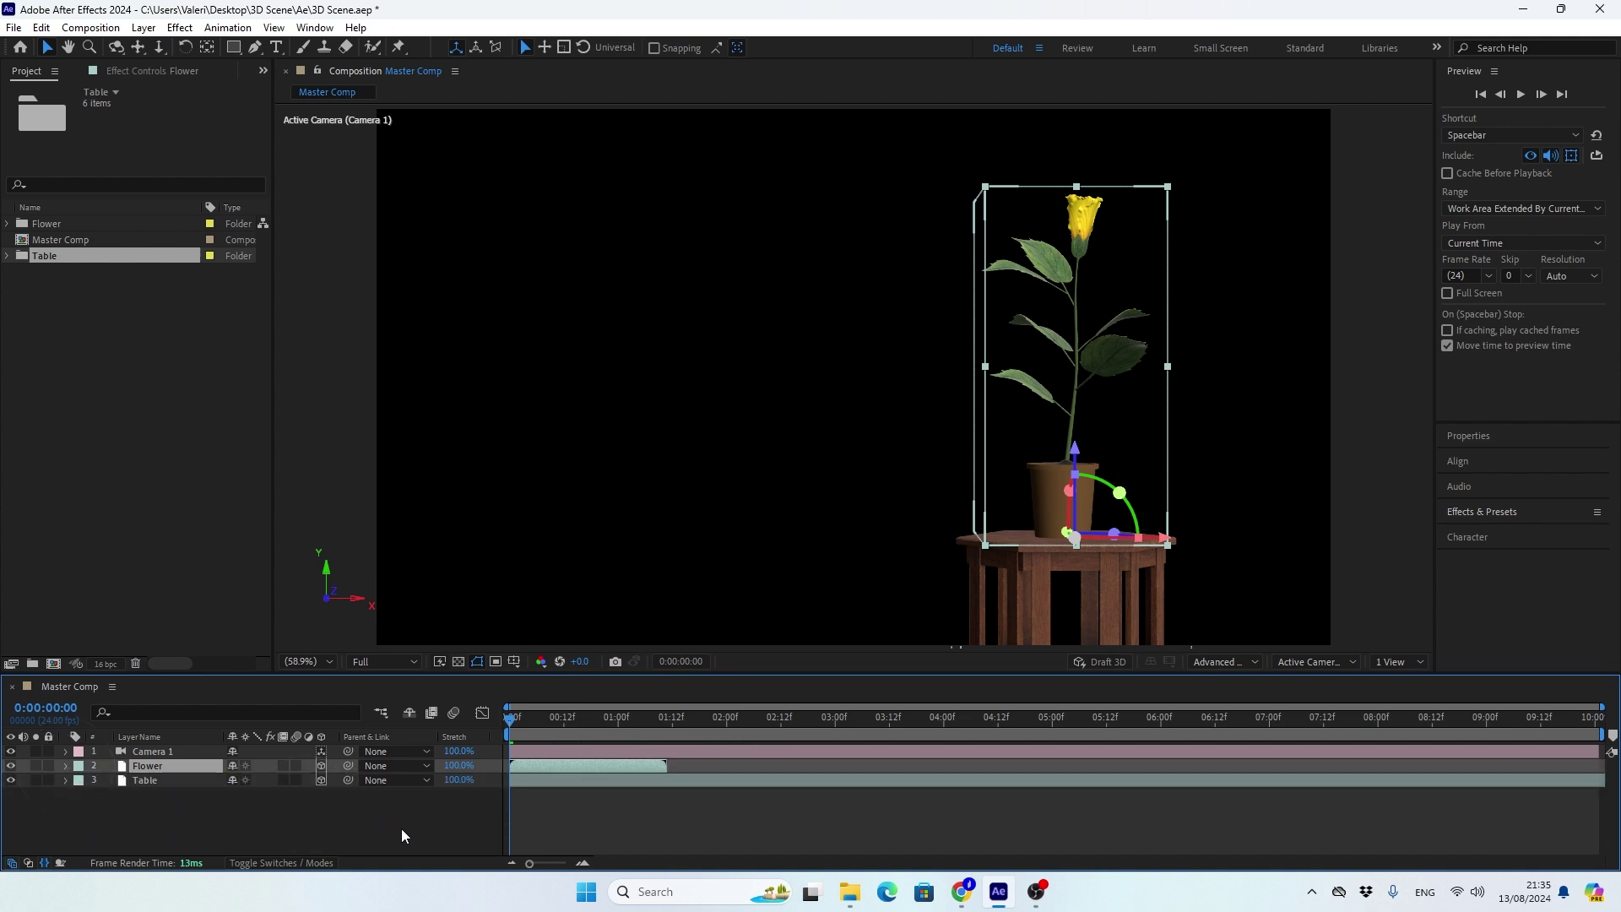
key("u")
left_click(513, 726)
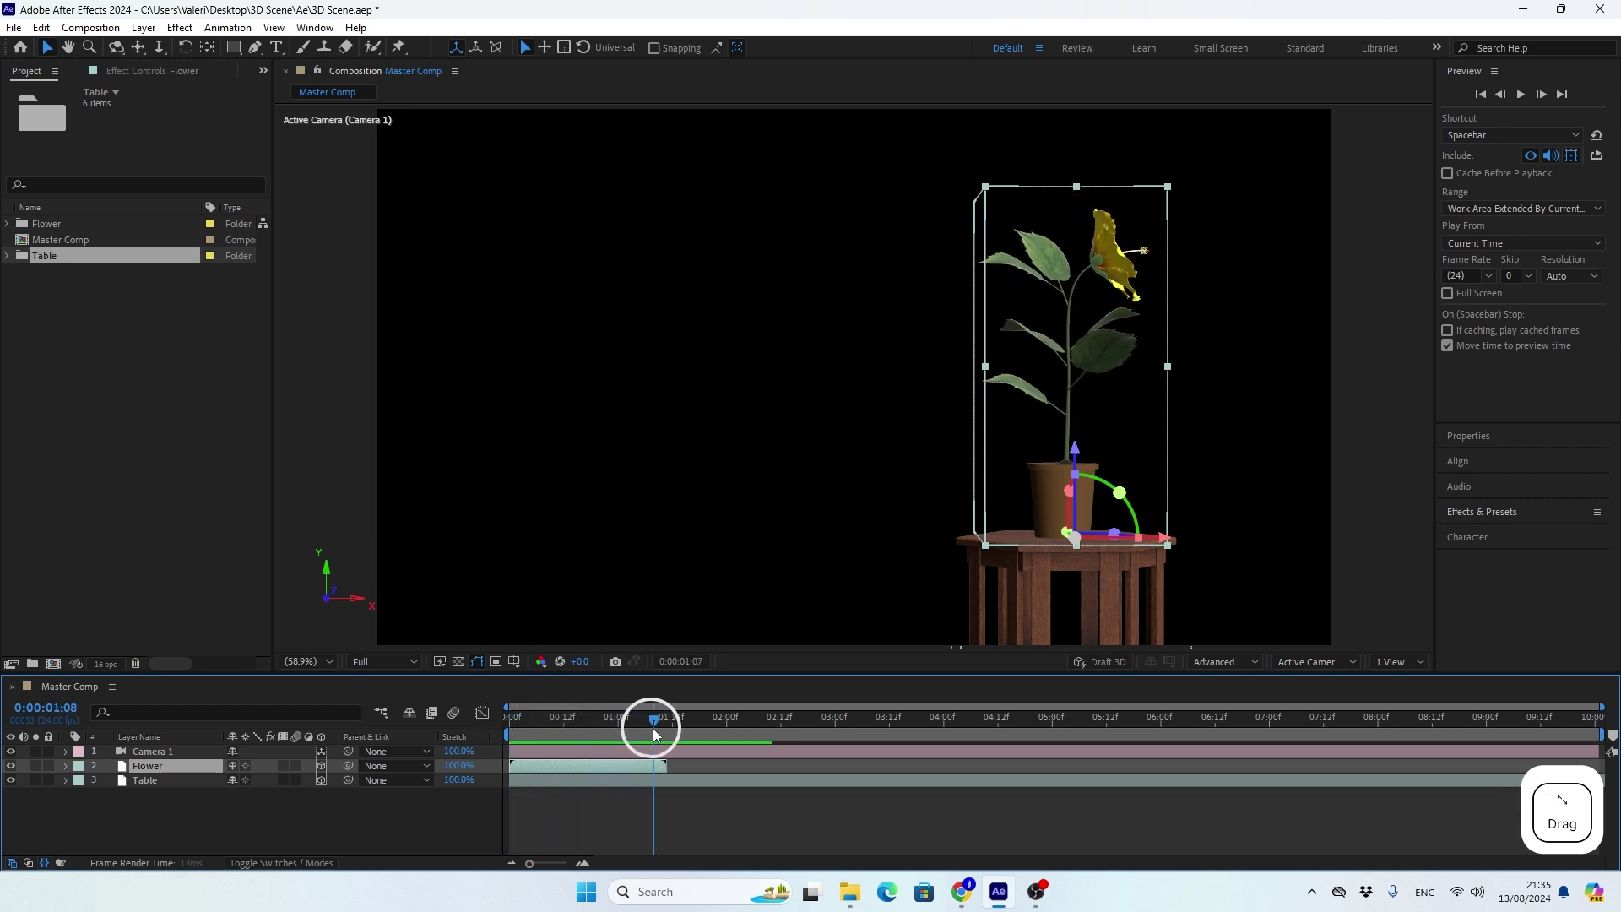
key("space")
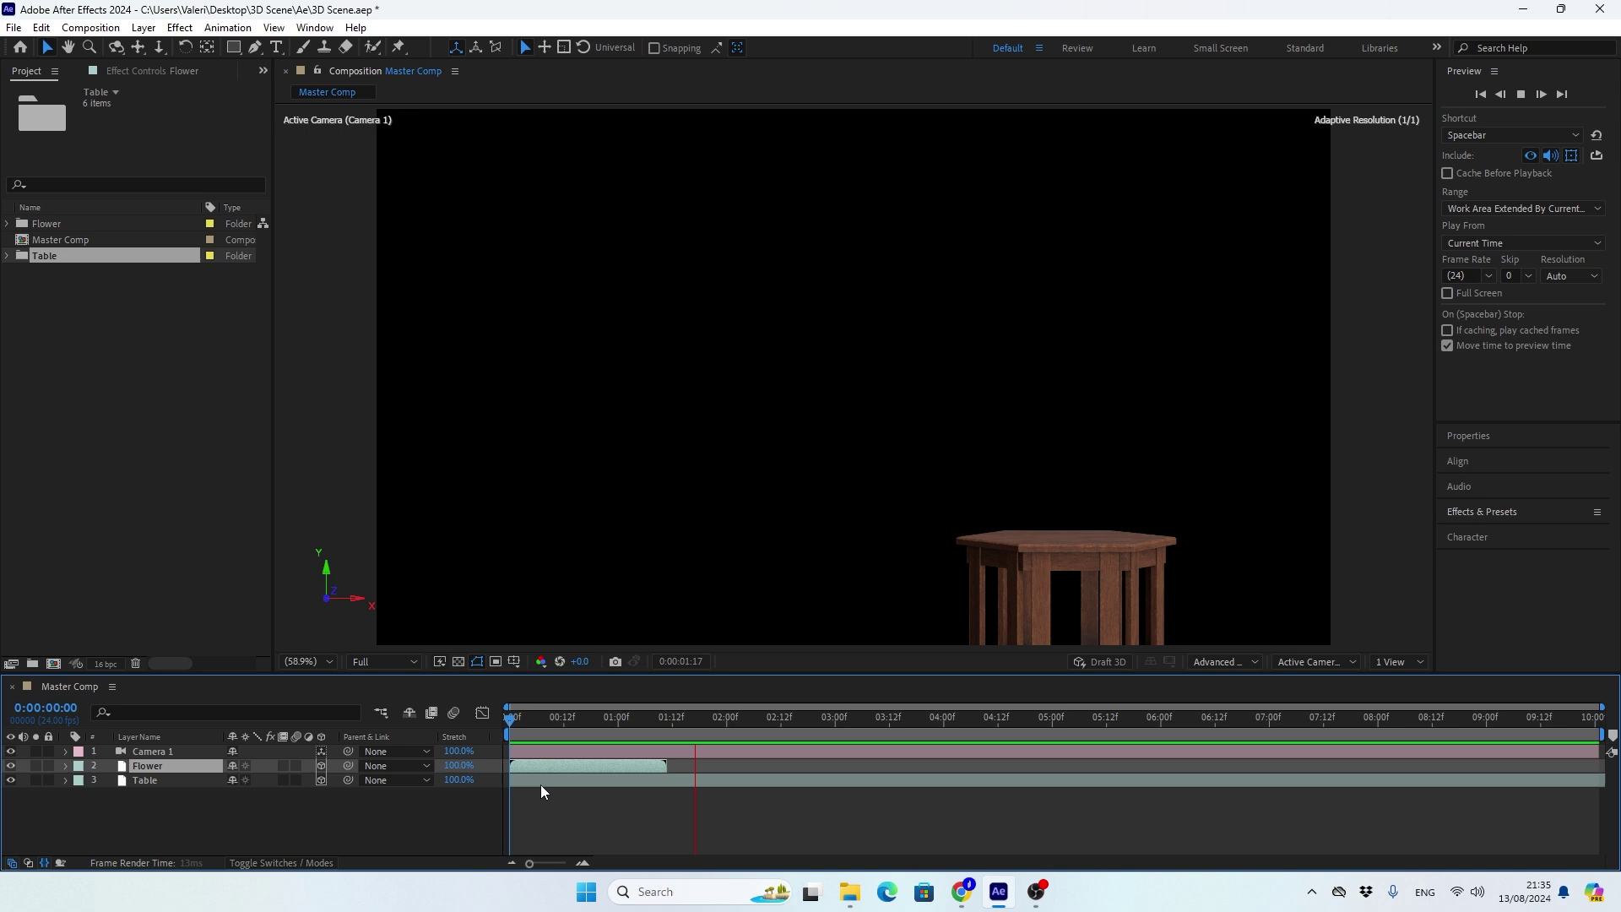
key("space")
left_click(813, 722)
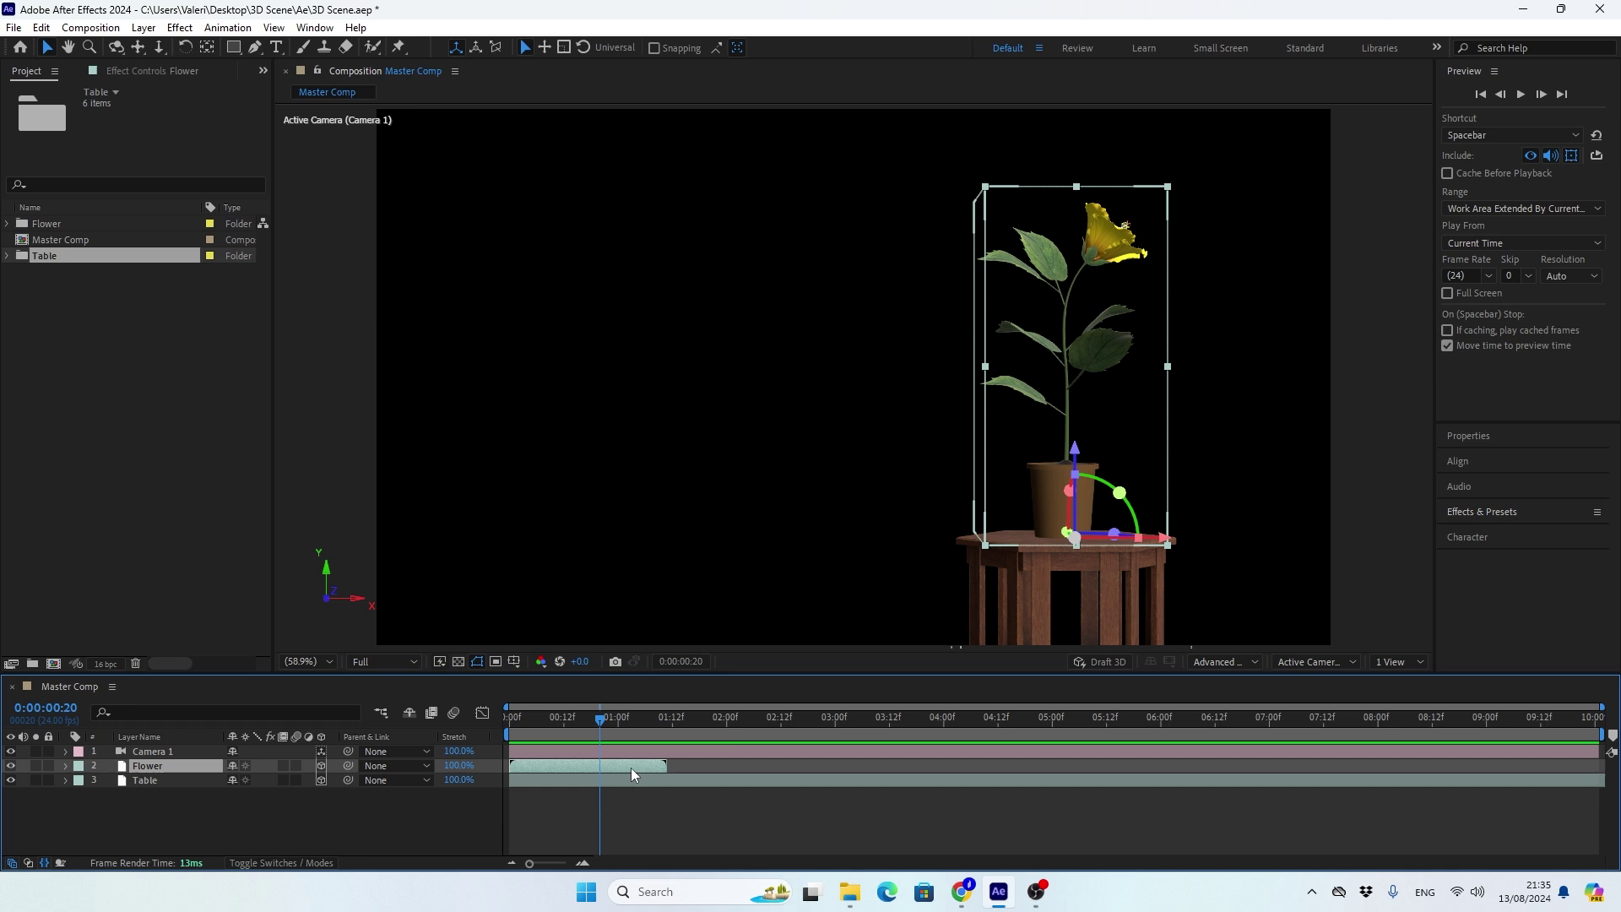
Enable Time Remap on the Flower layer and move the bloom's end keyframe to 0:00:04:00.
right_click(637, 775)
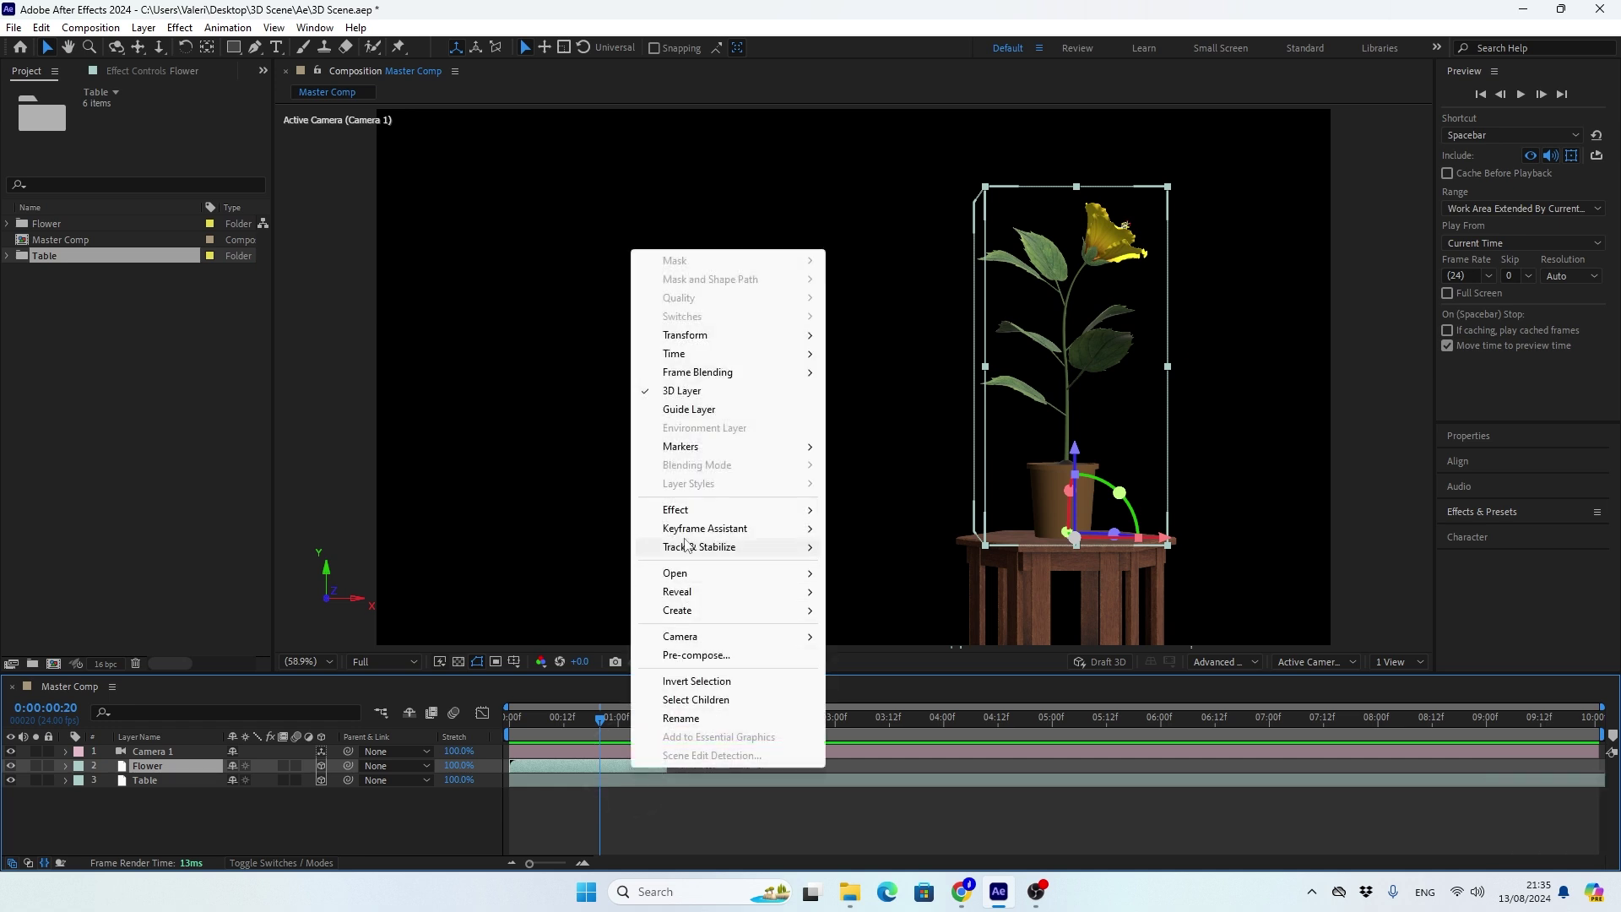
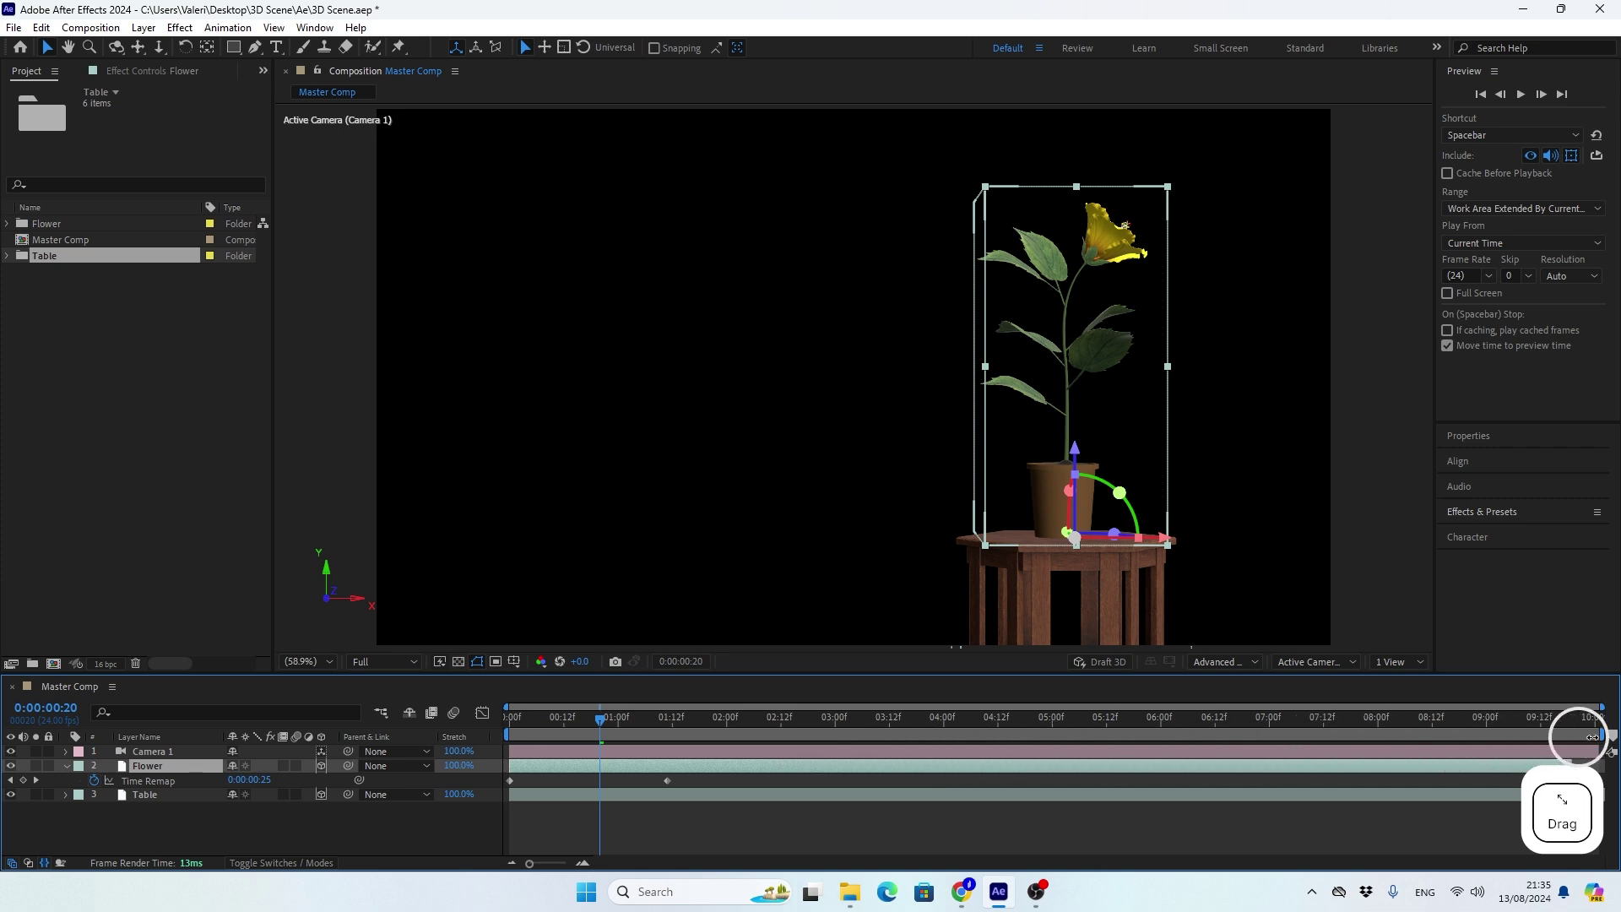
left_click(606, 723)
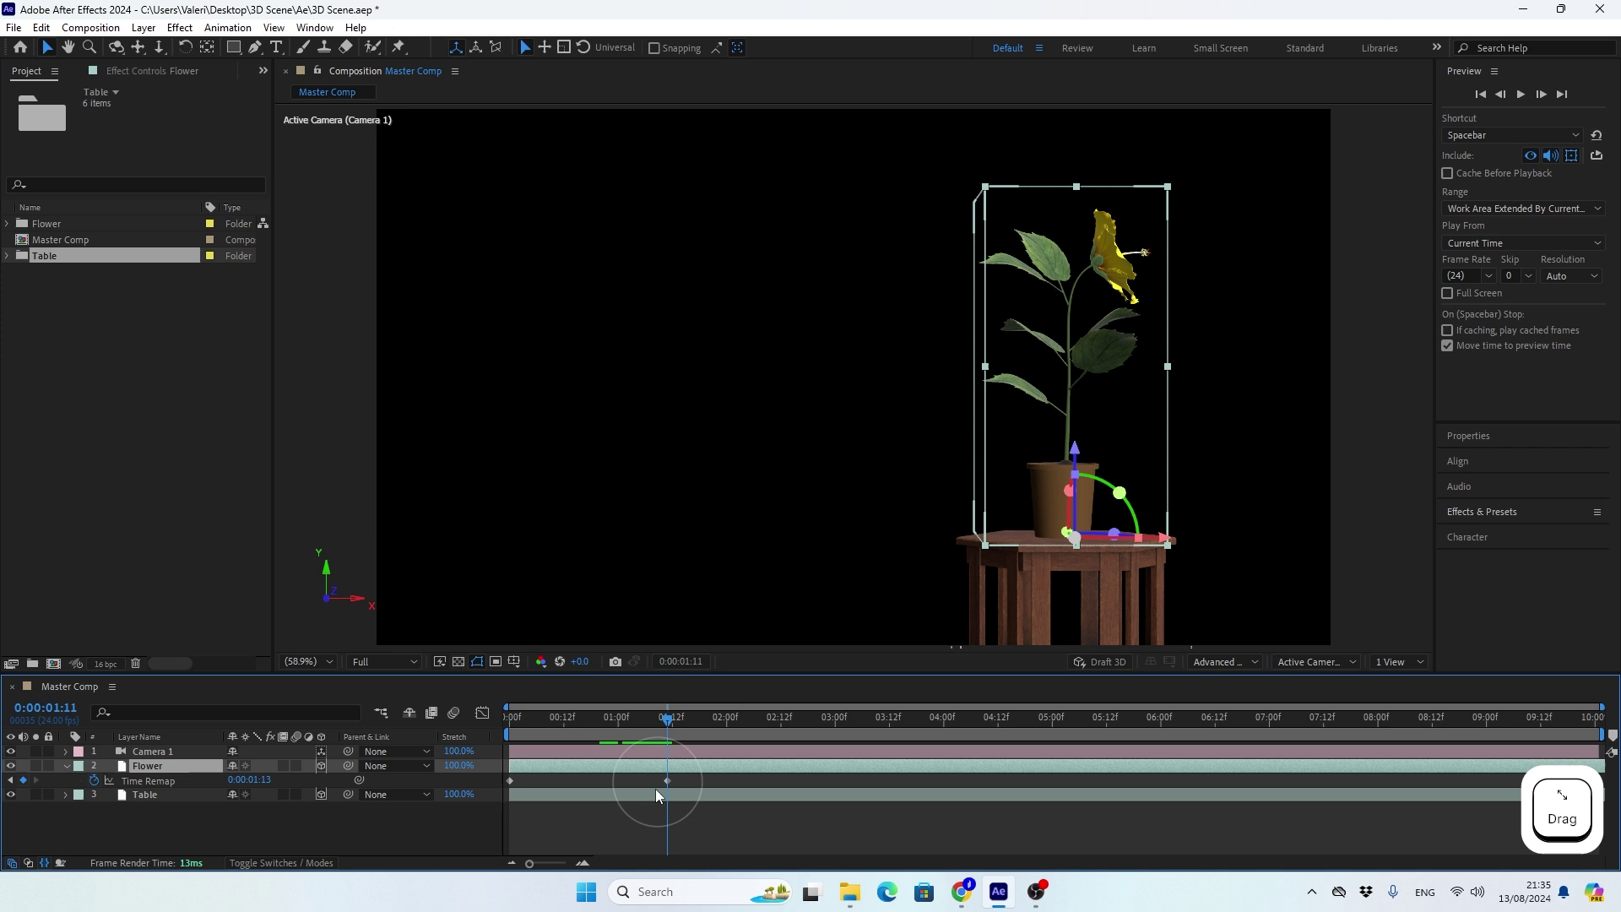
left_click(671, 719)
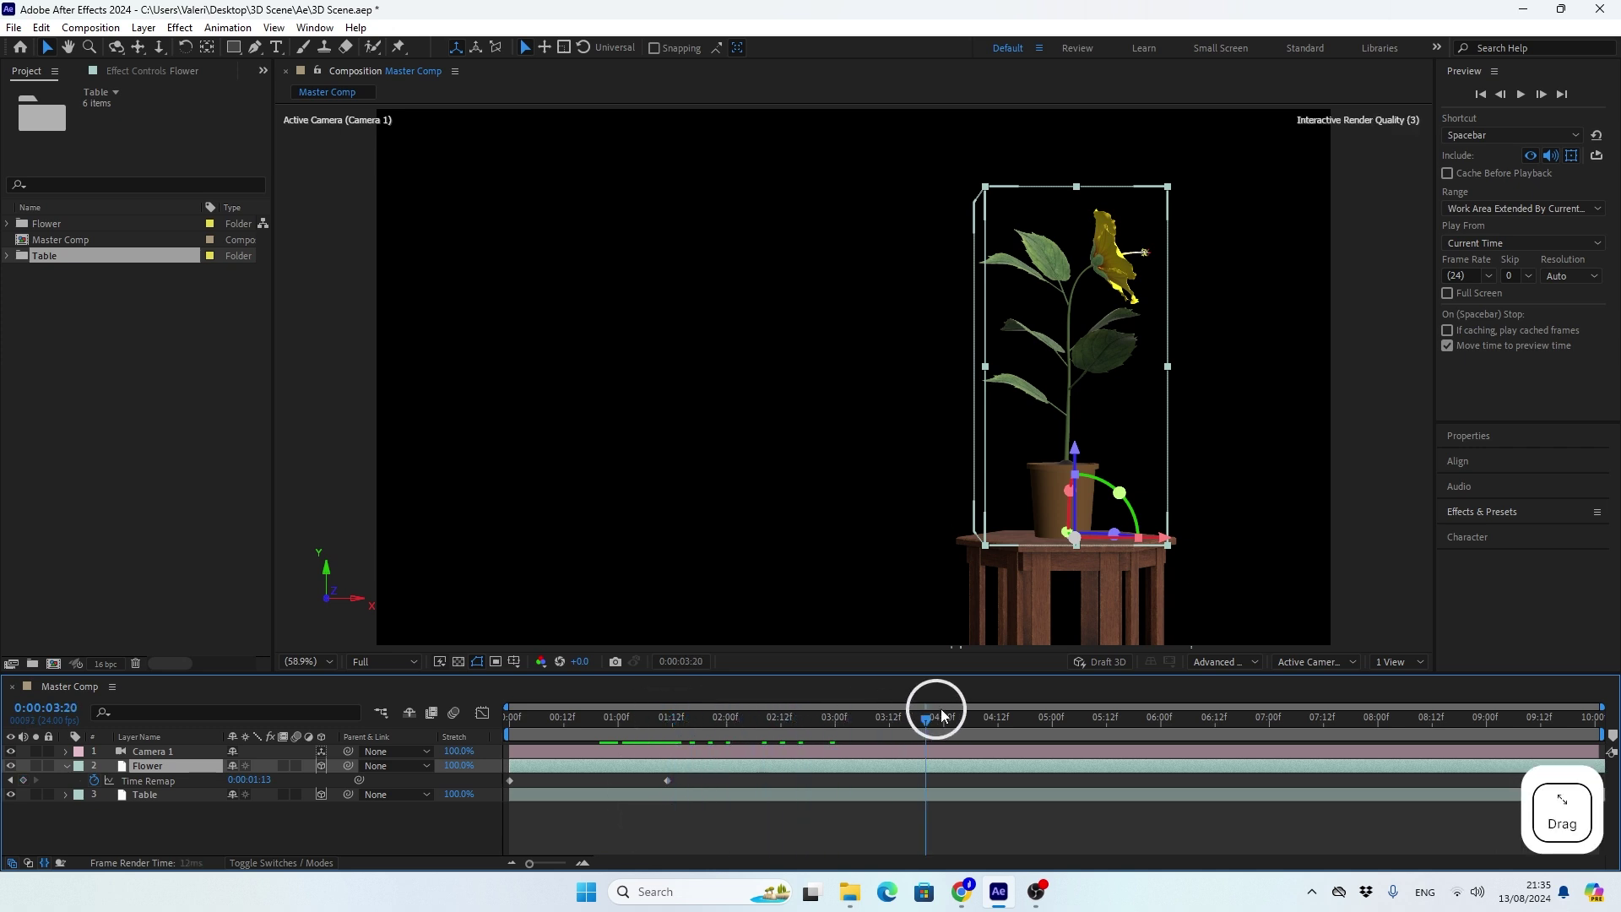
left_click(1022, 720)
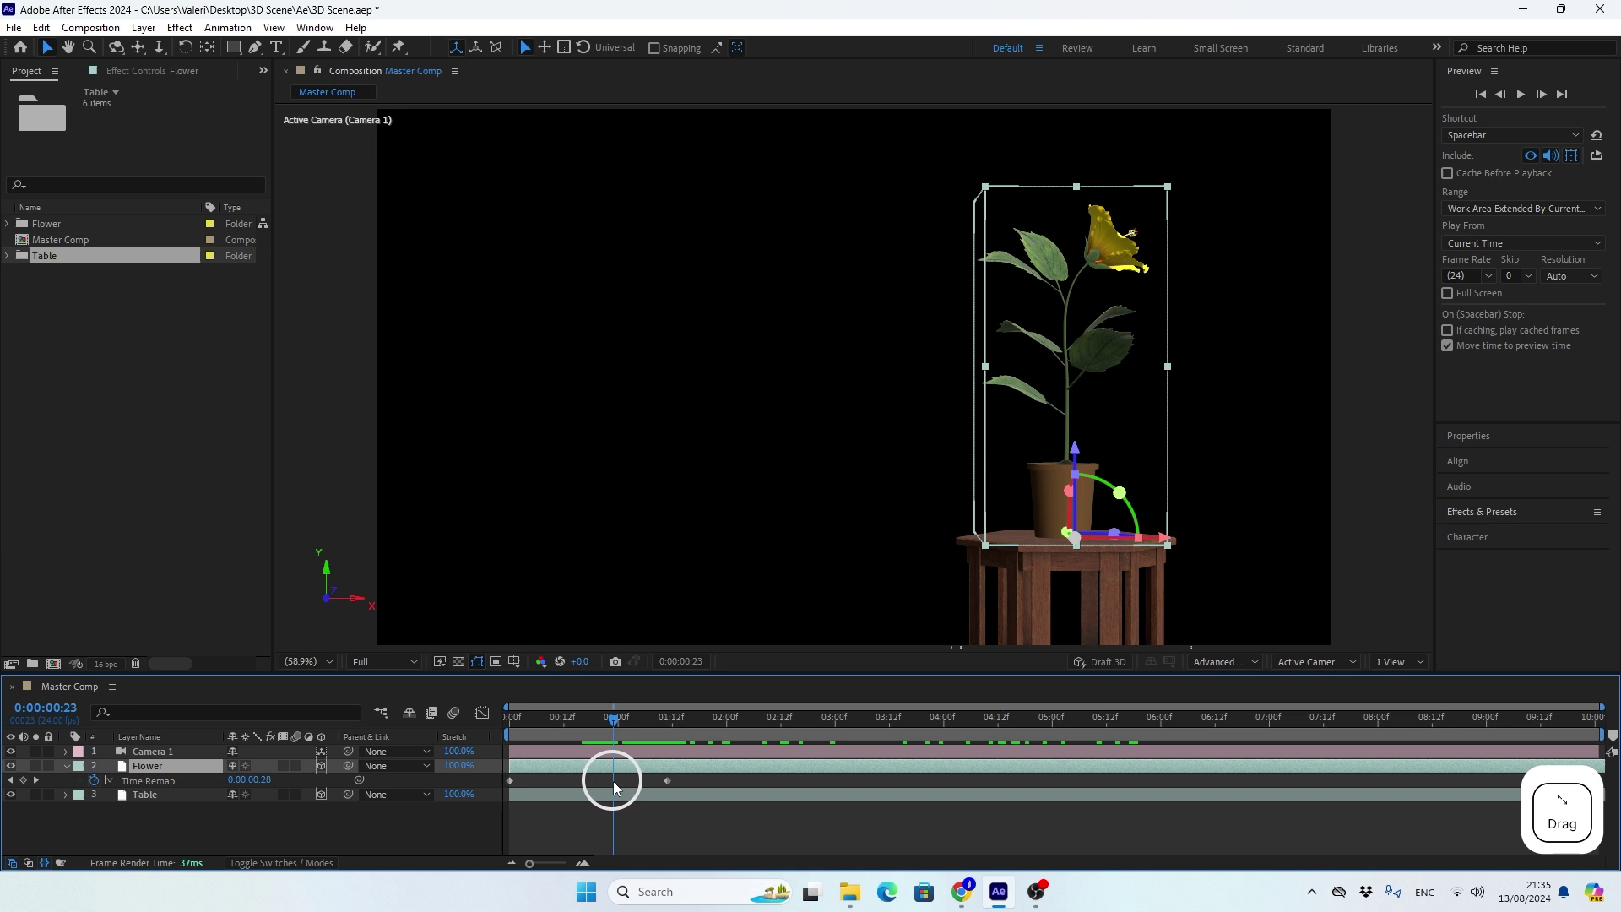
left_click(672, 785)
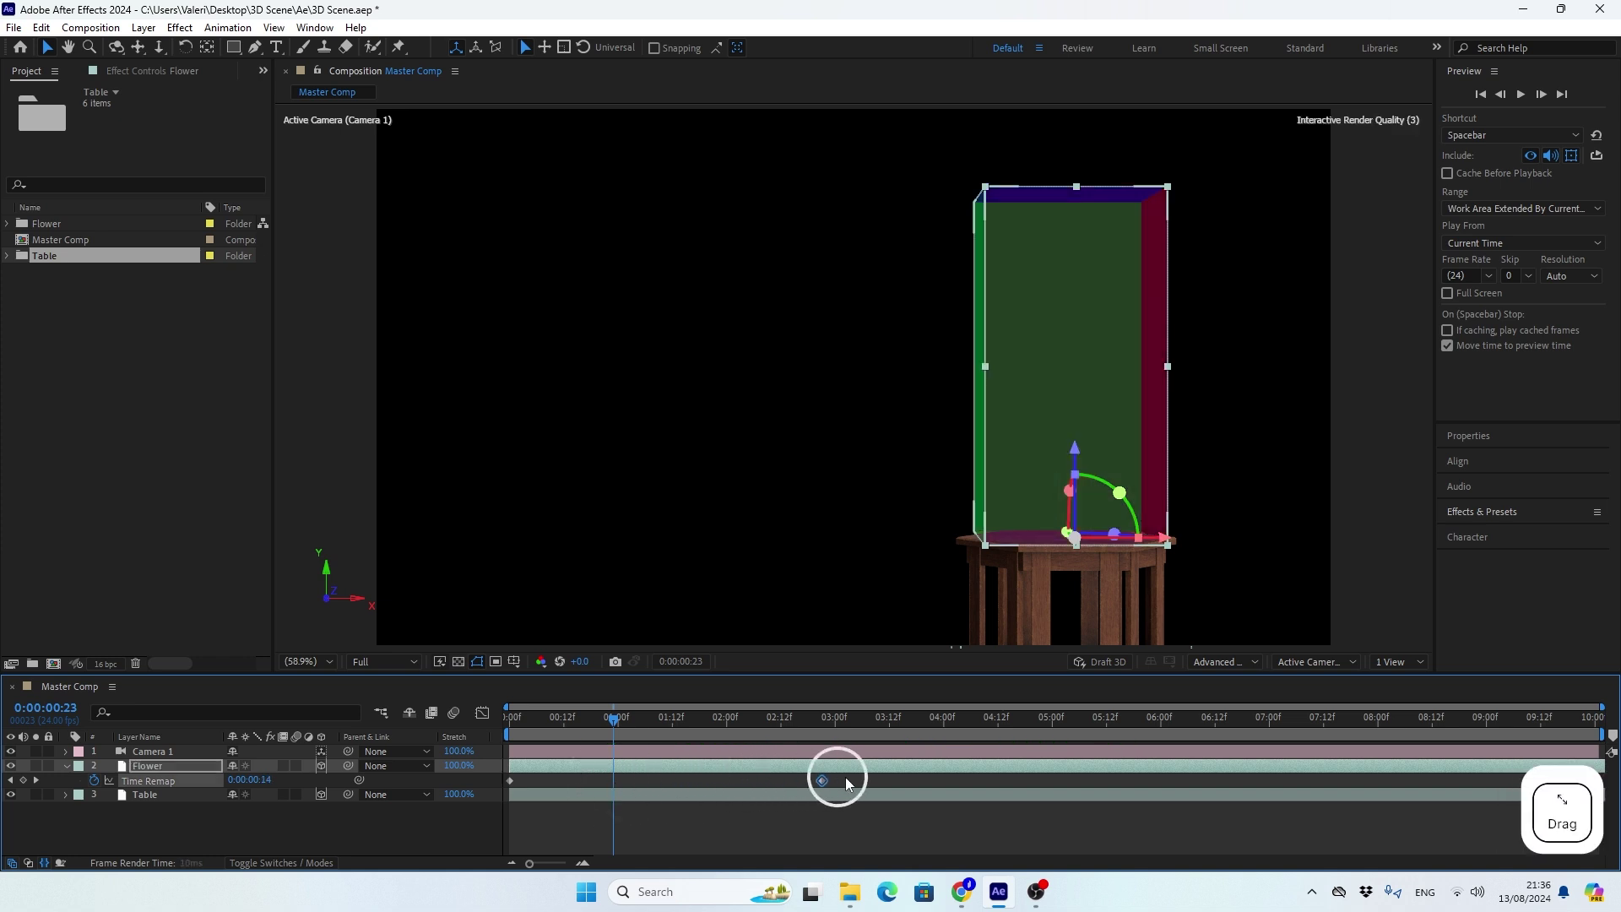
left_click(938, 728)
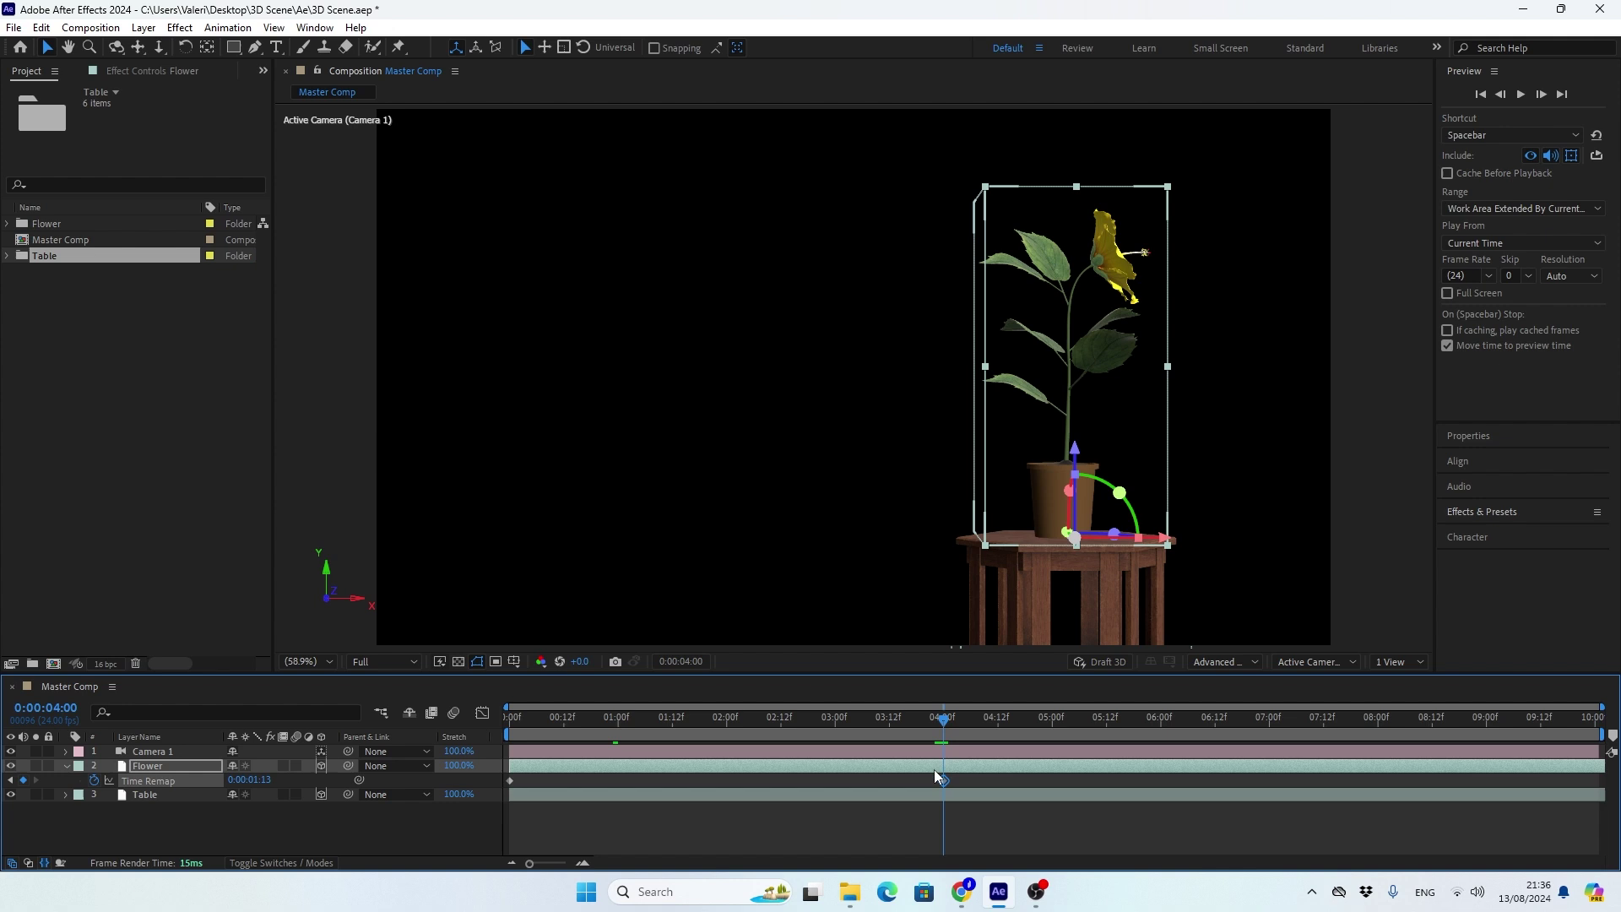
left_click(939, 729)
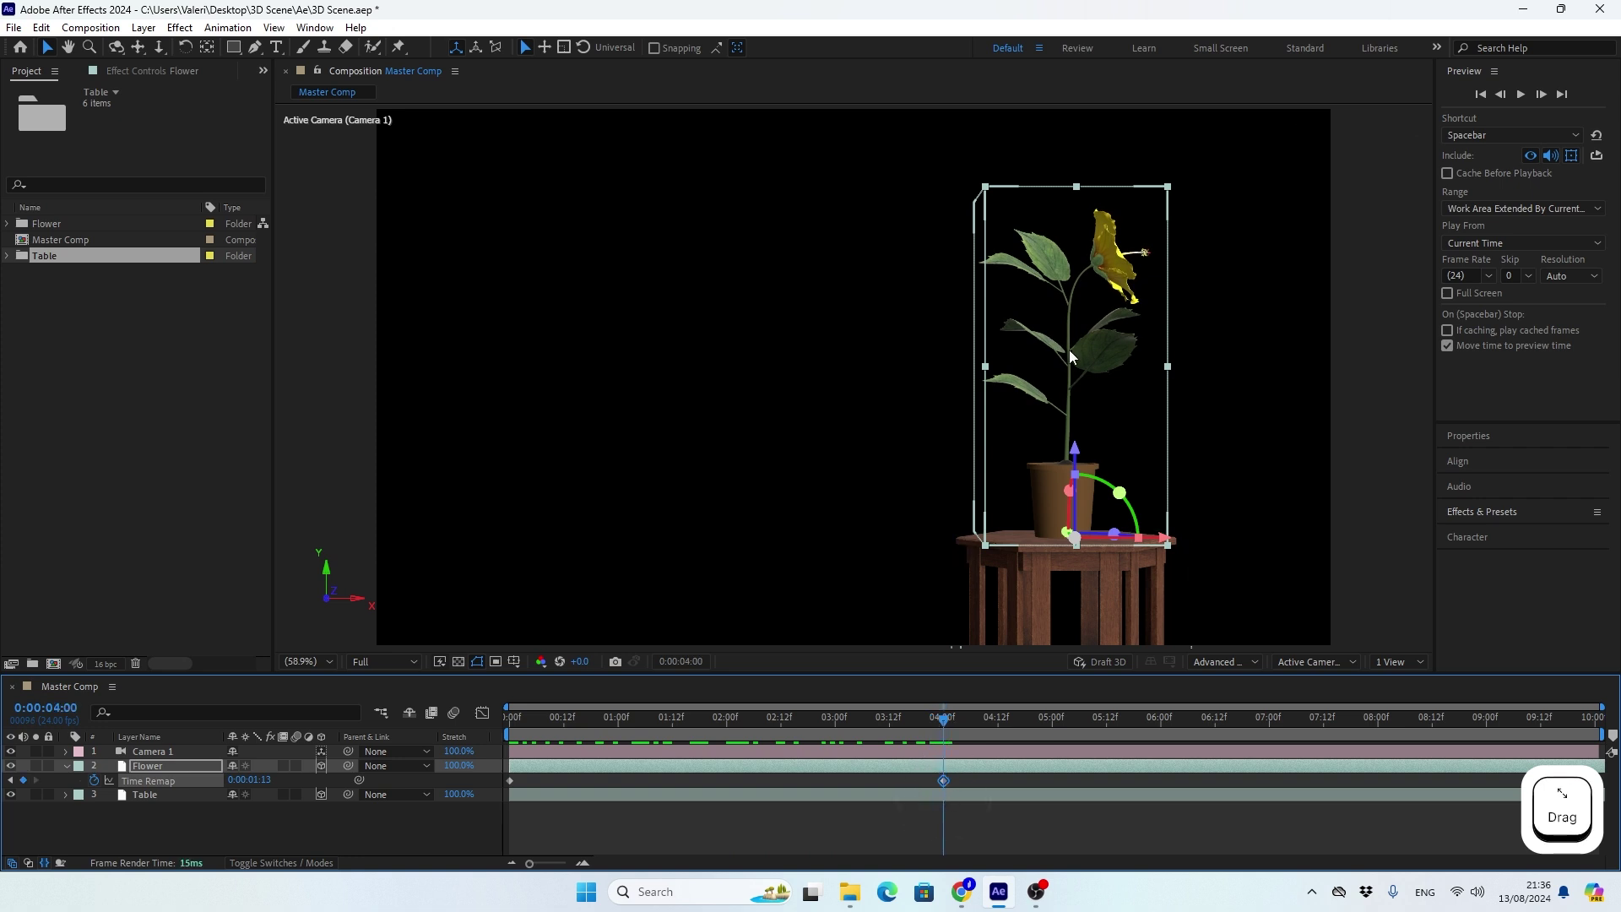
Rotate the Flower layer so the blossom faces the camera and scrub to check it.
left_click(191, 772)
key("r")
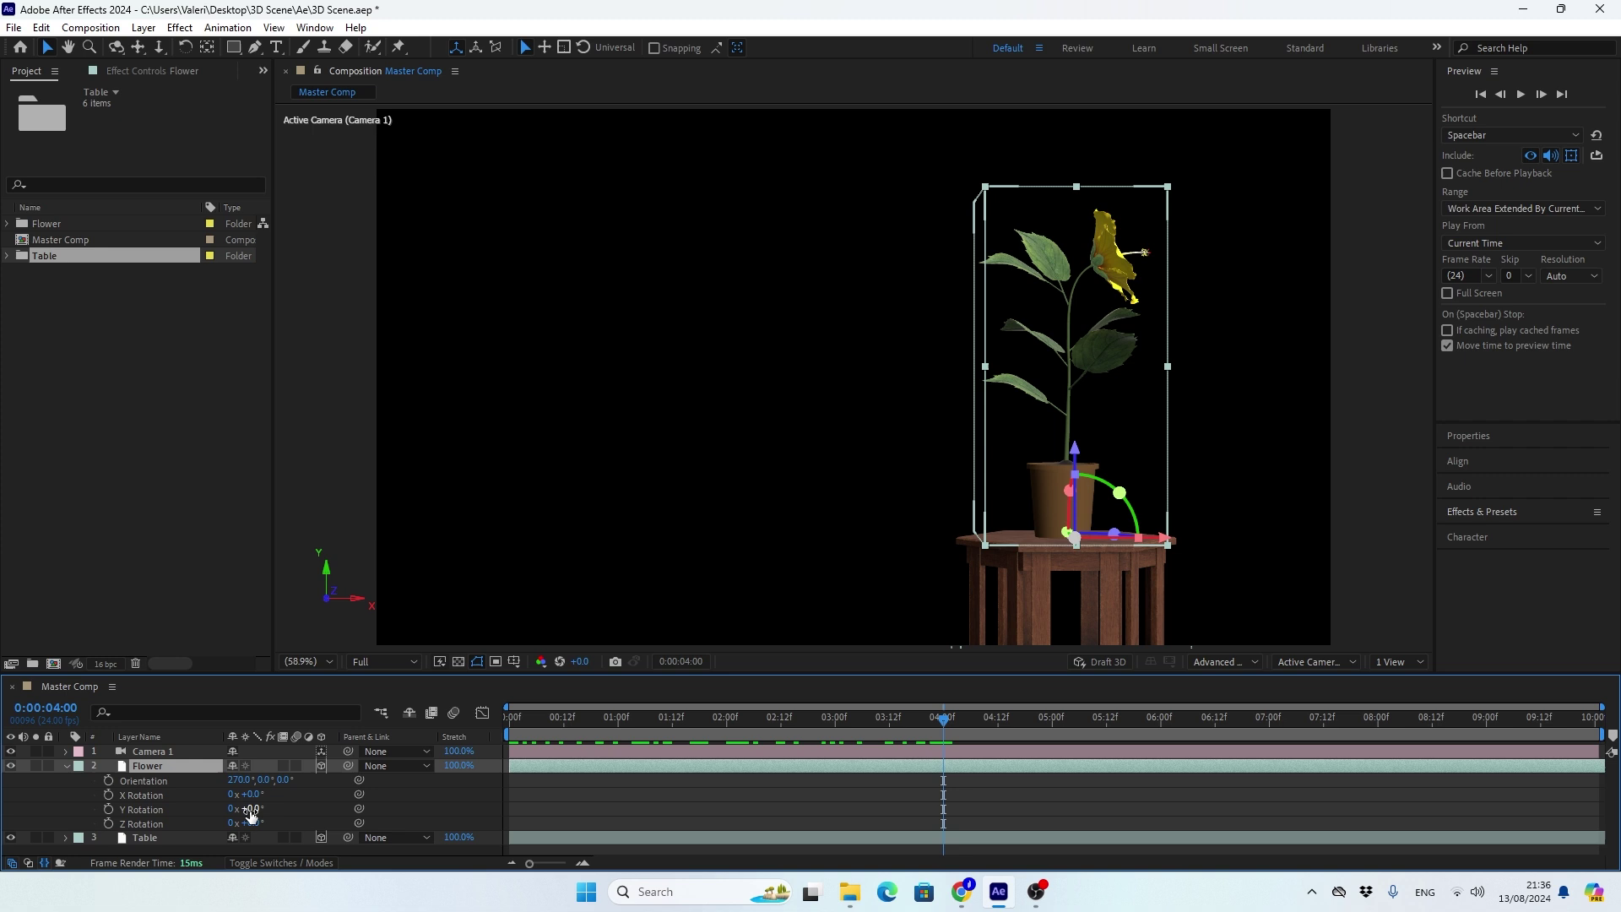
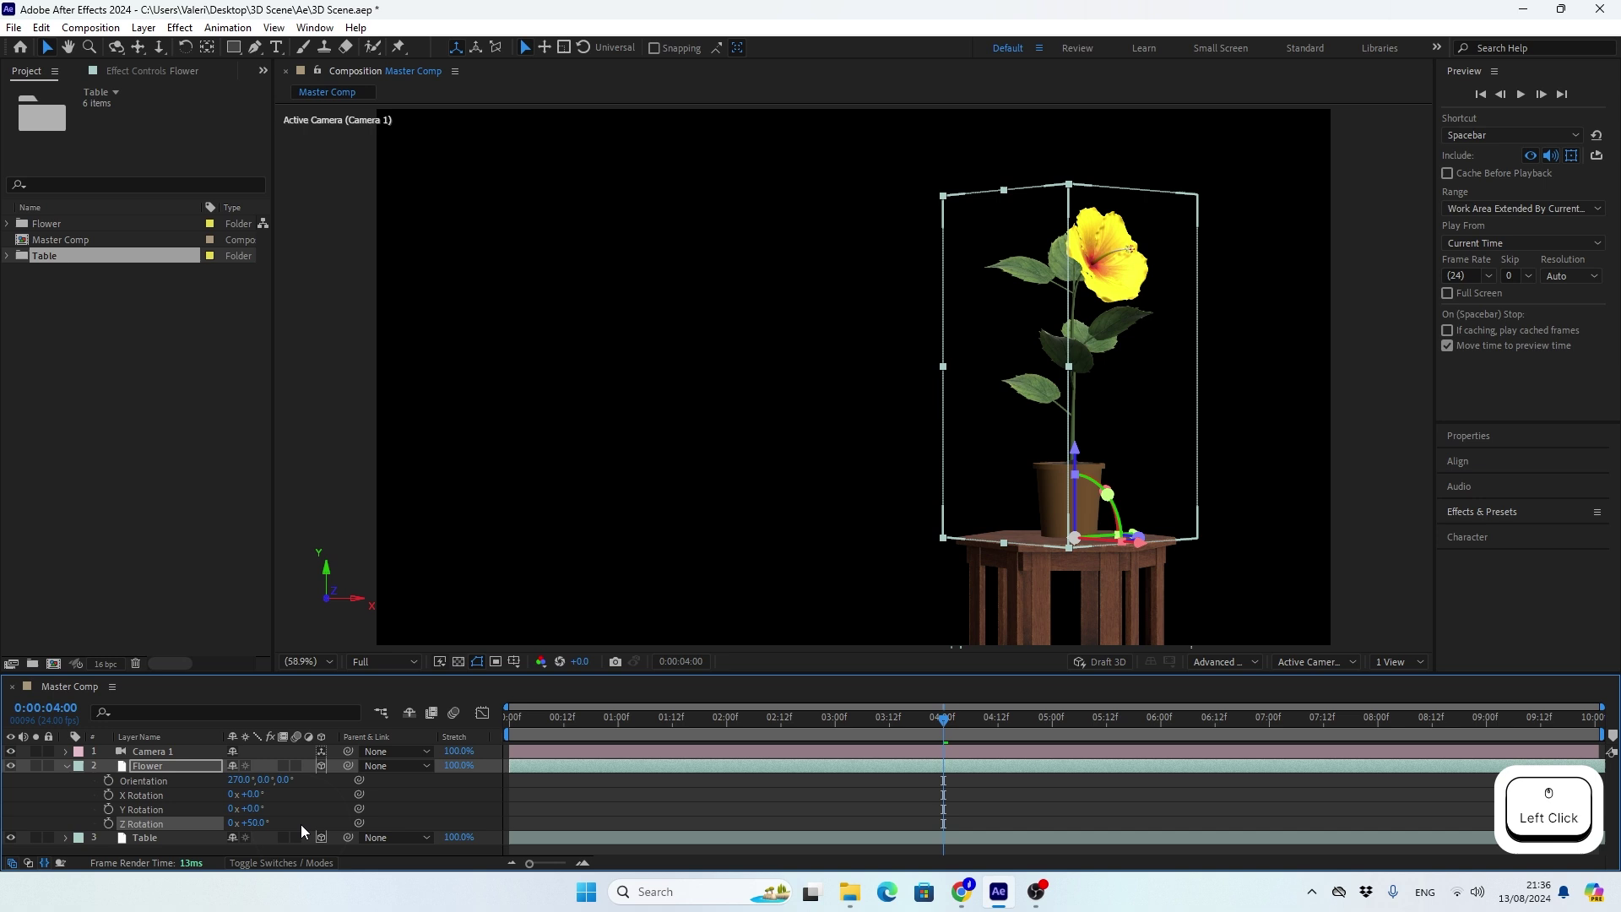
left_click(72, 774)
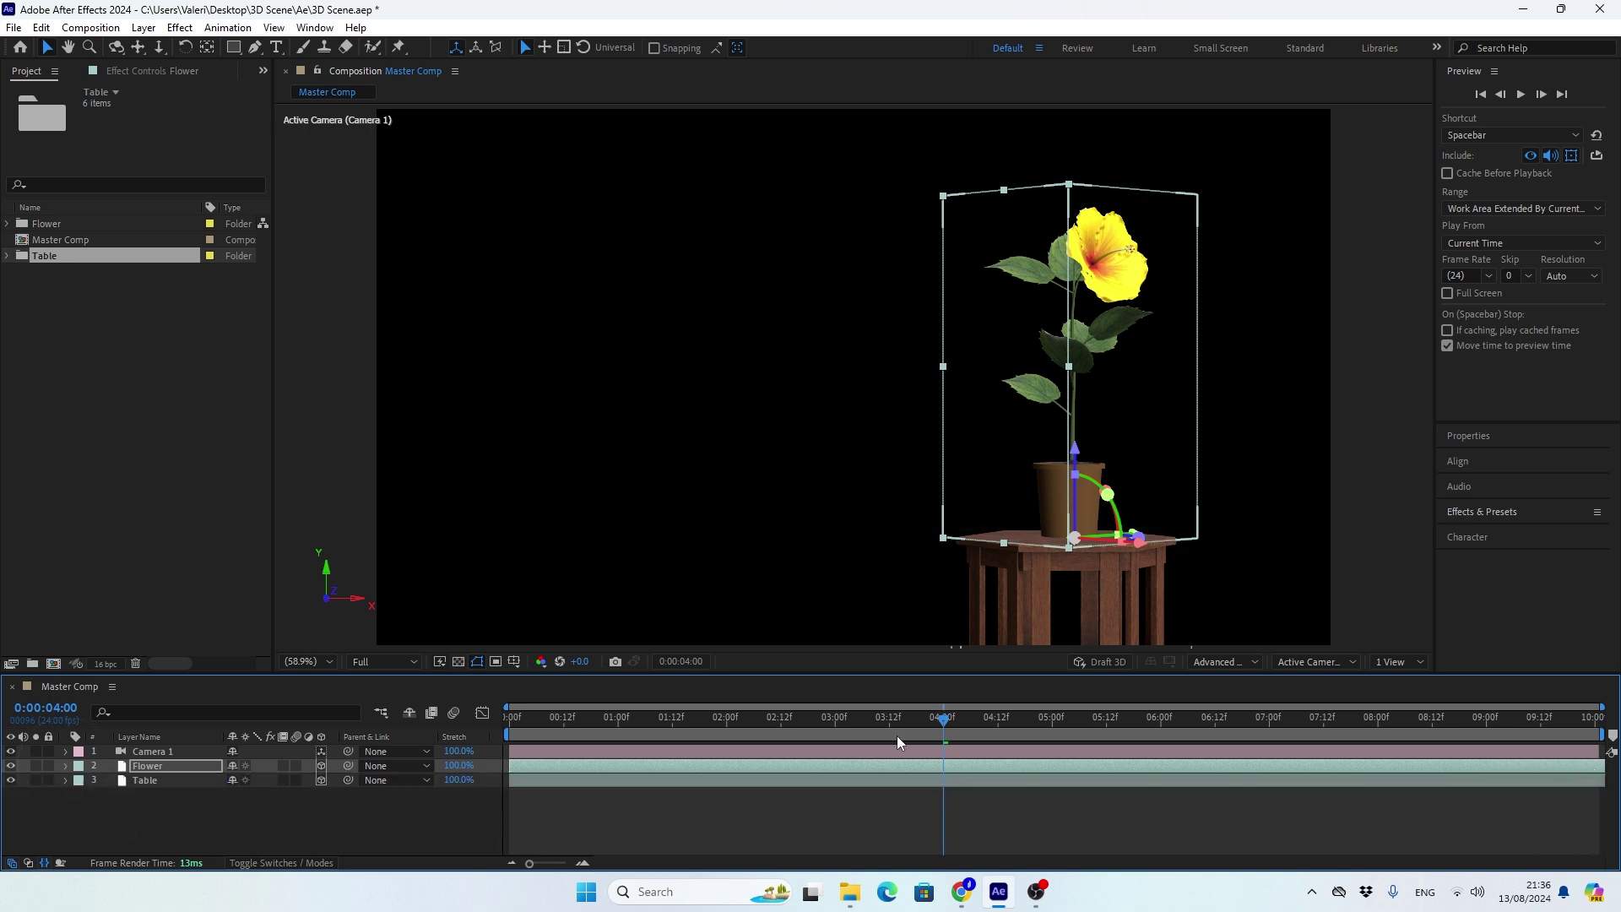
left_click(953, 729)
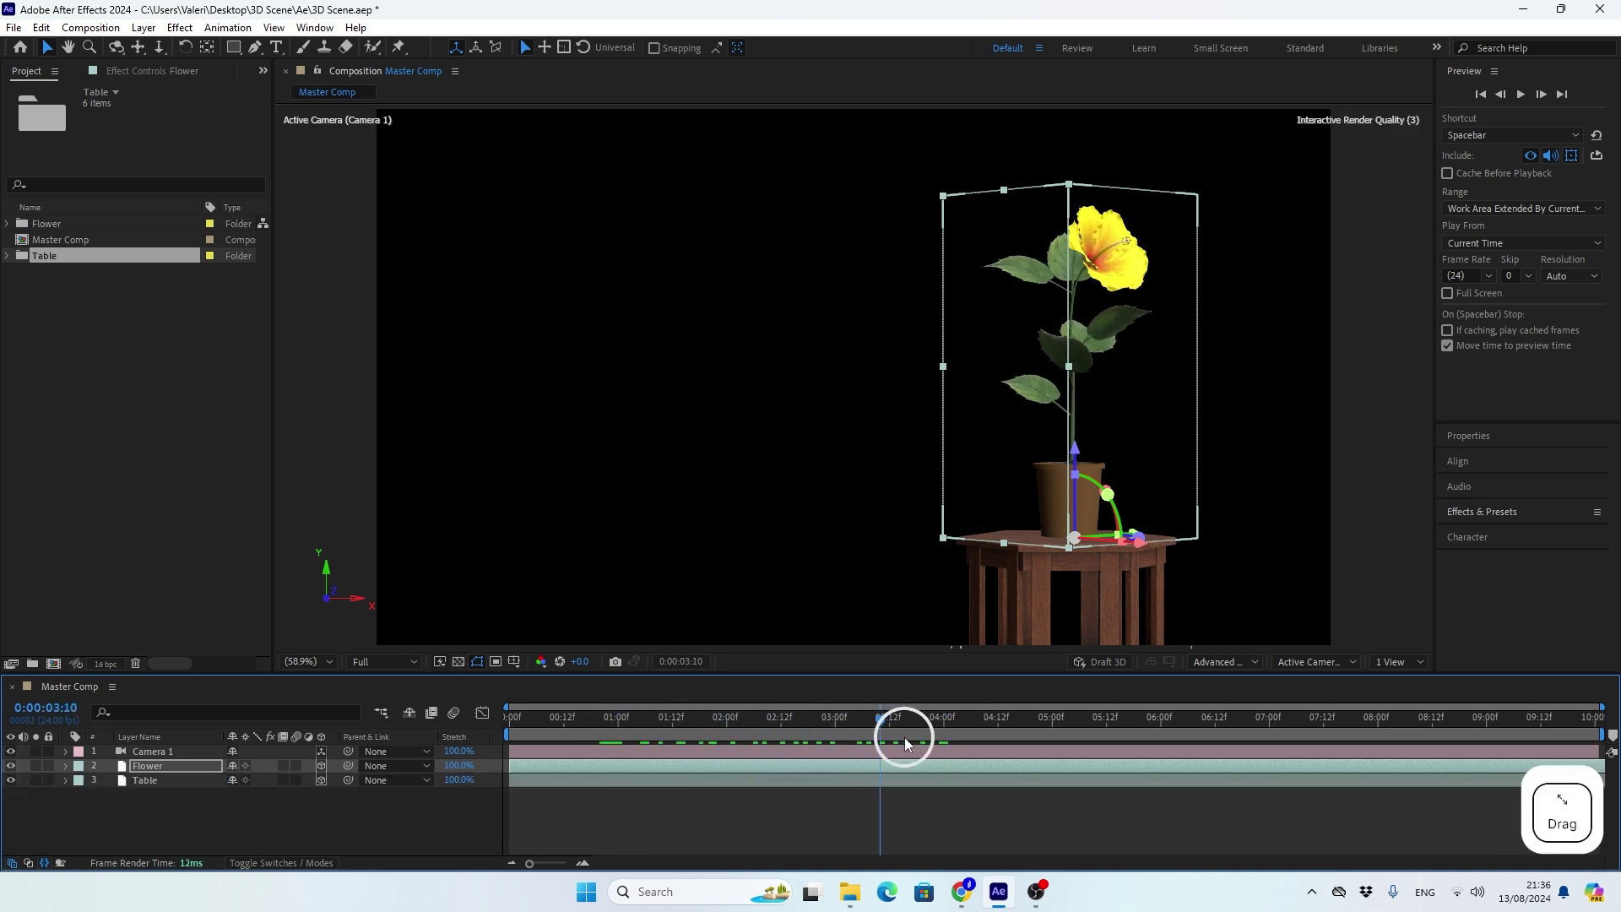
left_click(315, 822)
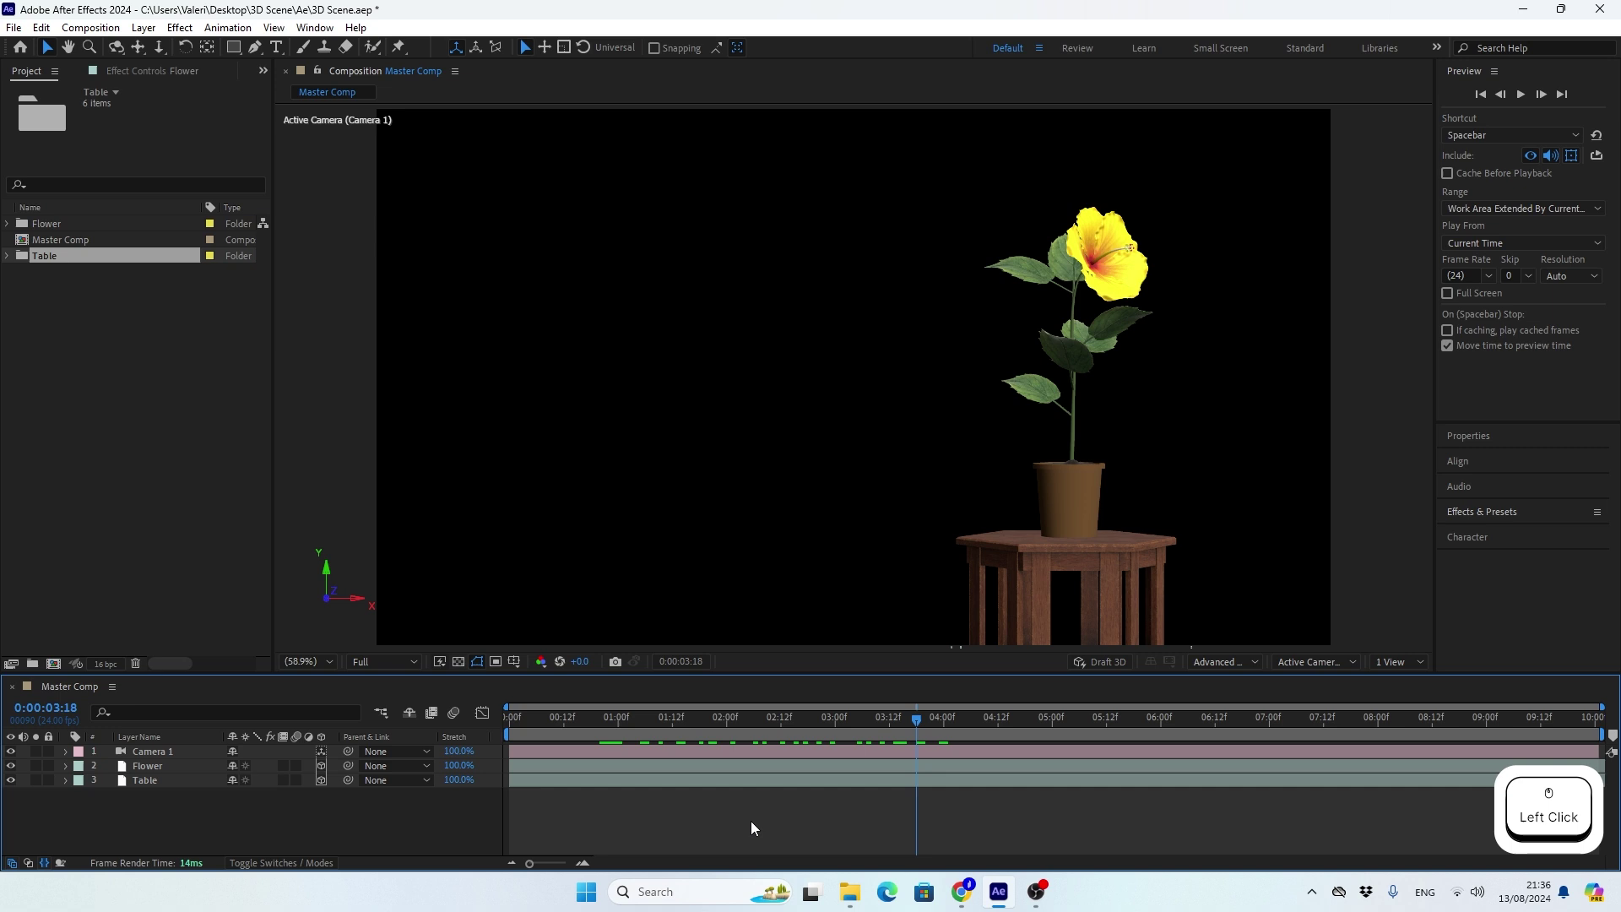
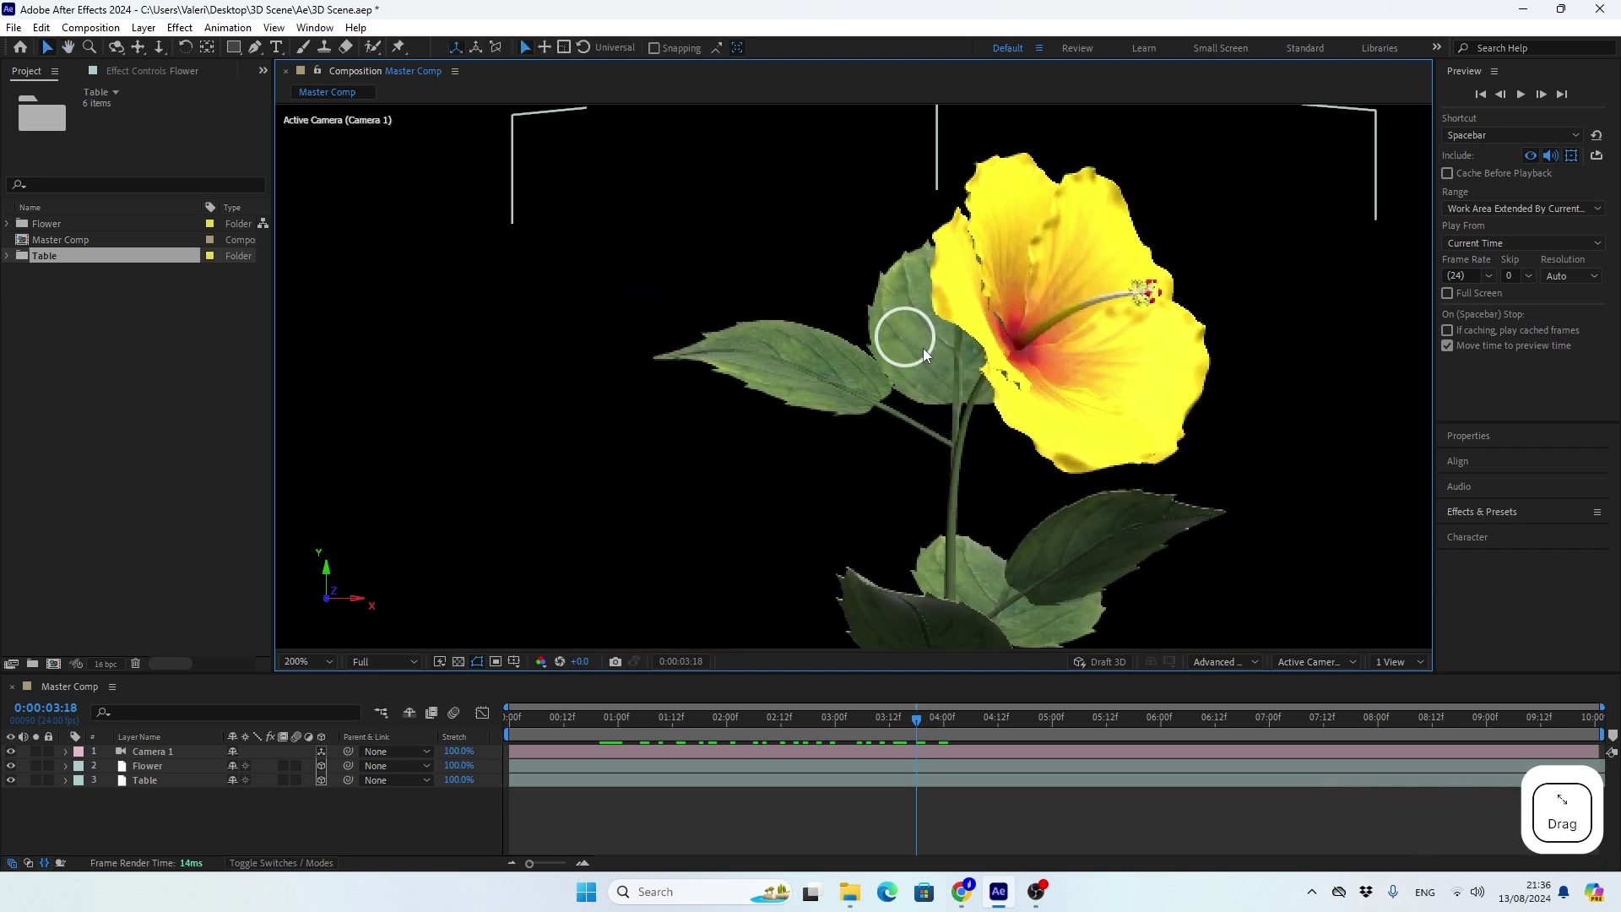
Zoom the viewer in on the bloomed hibiscus, then return to the full composition view.
left_click(309, 667)
left_click(306, 377)
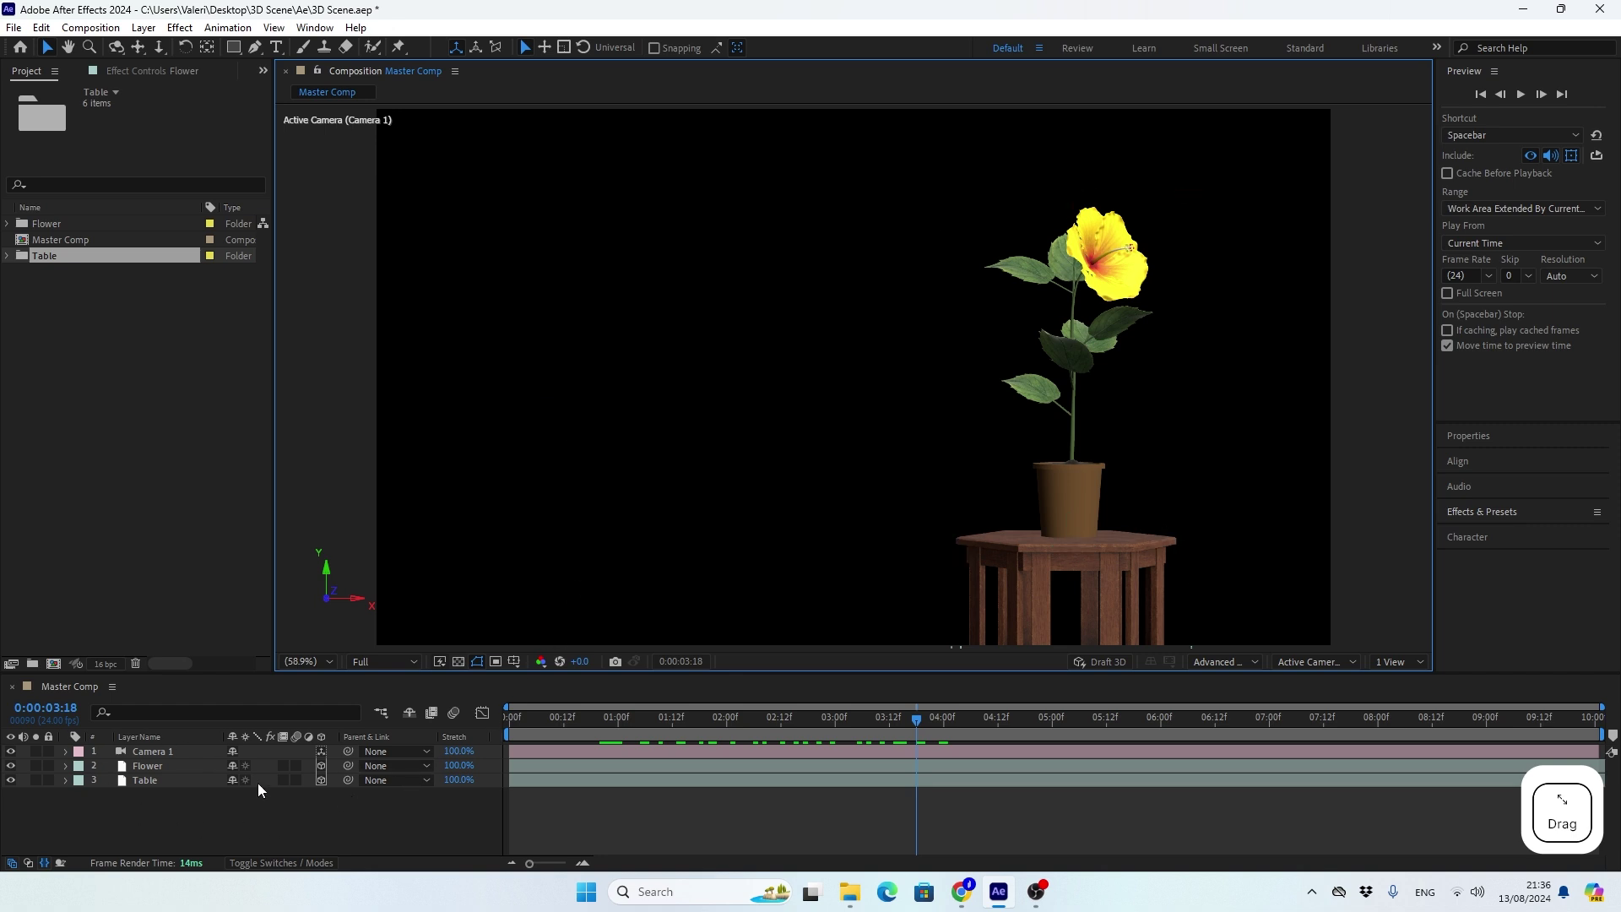
Add a new Environment light with Casts Shadows enabled.
right_click(160, 823)
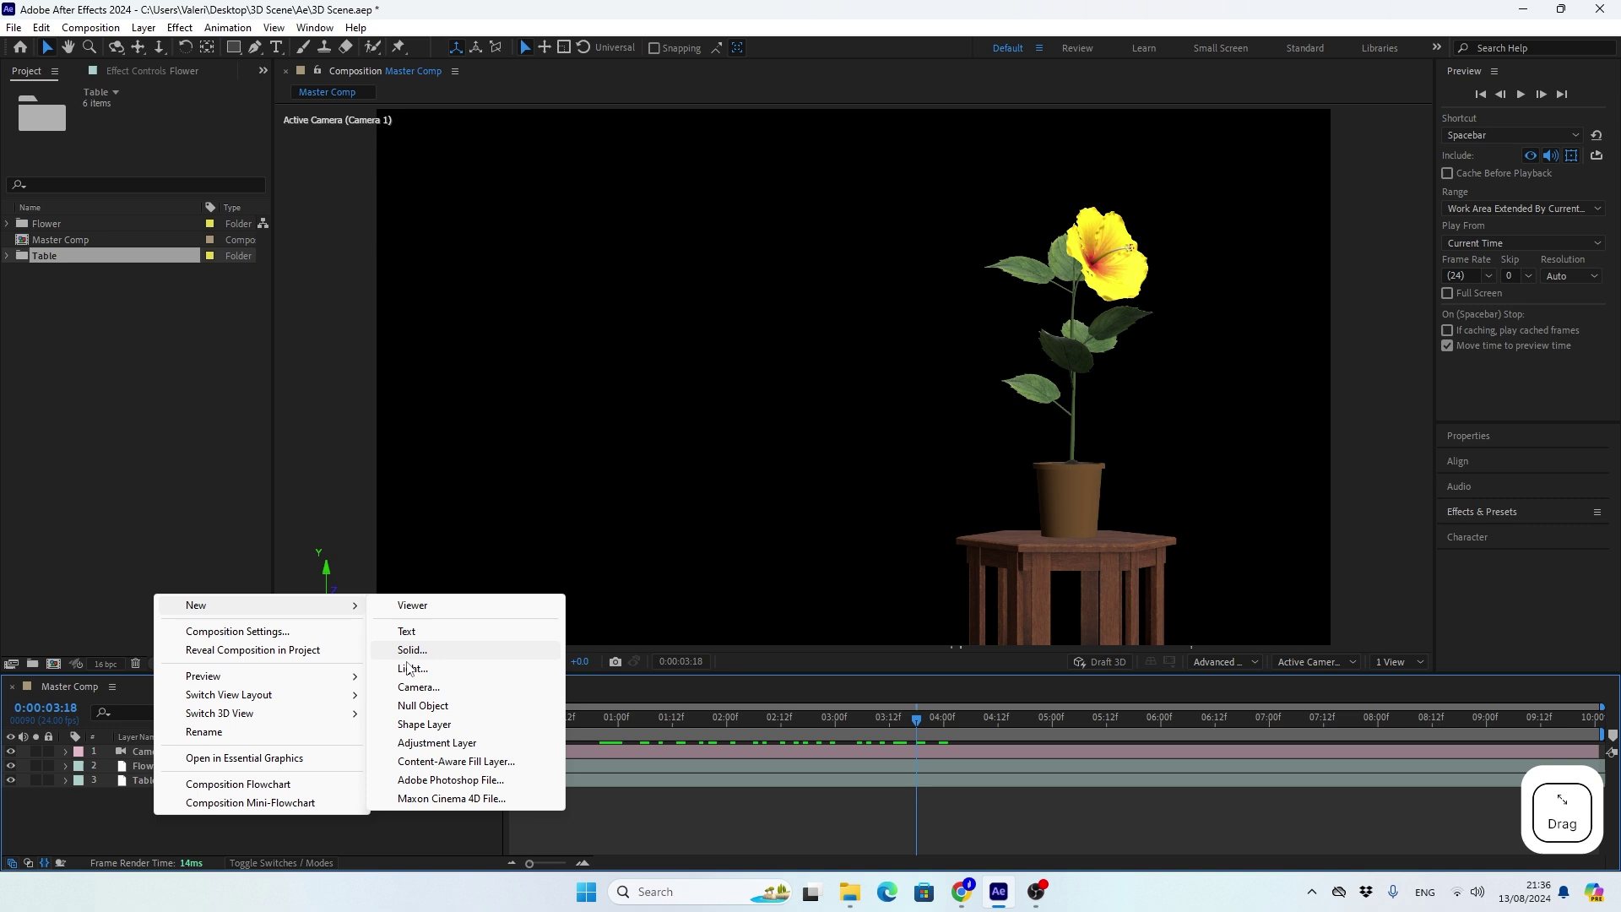
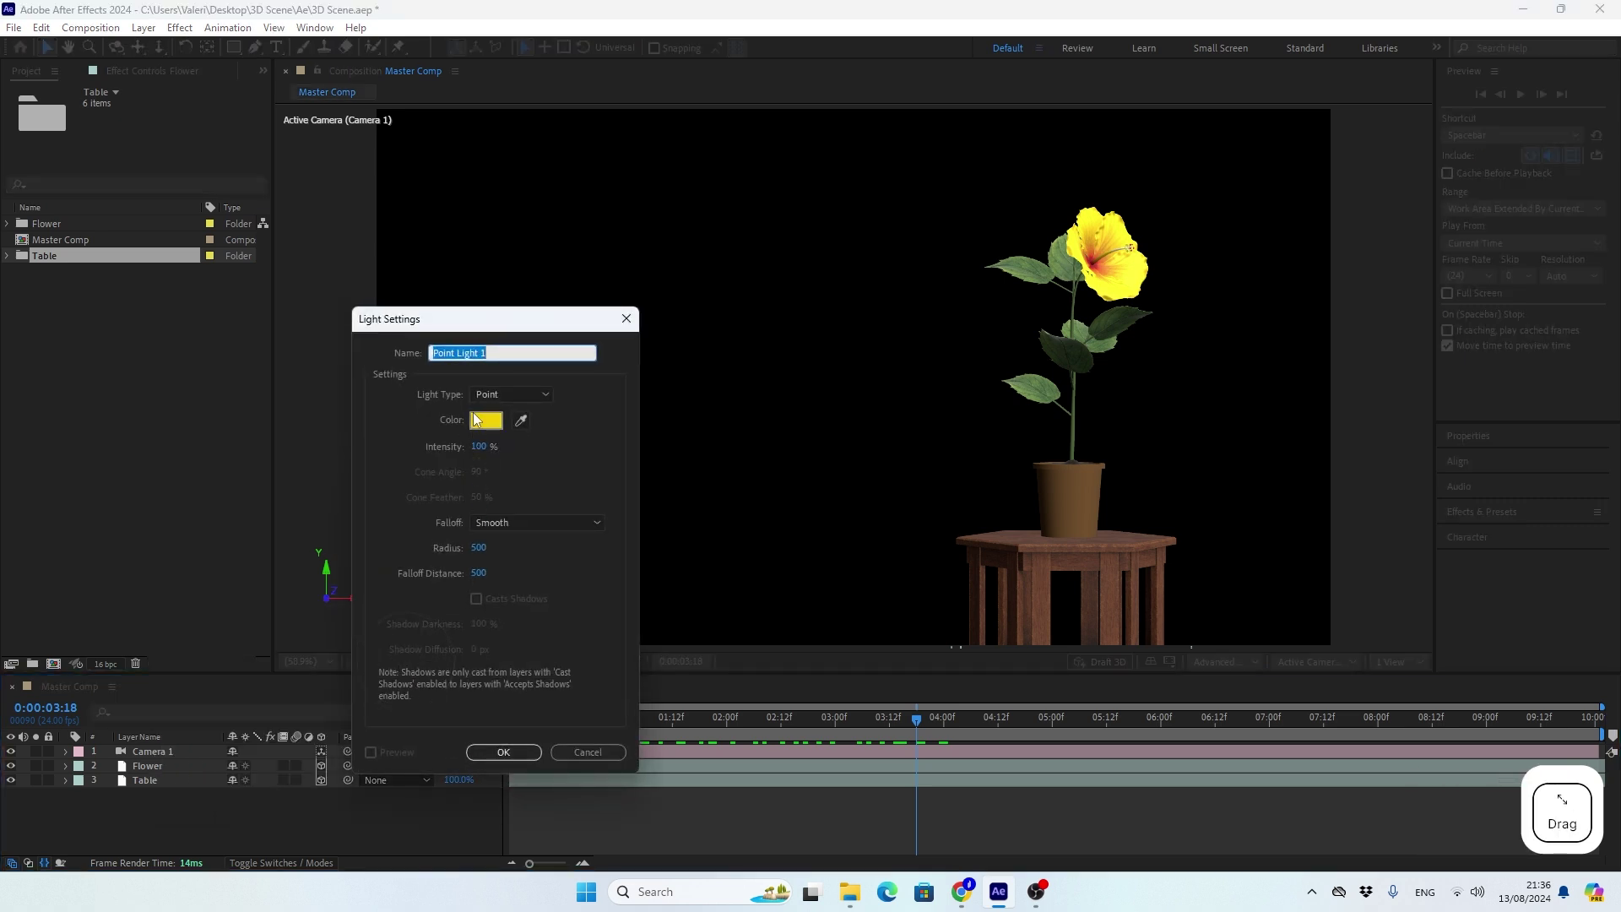
left_click(489, 405)
left_click(501, 488)
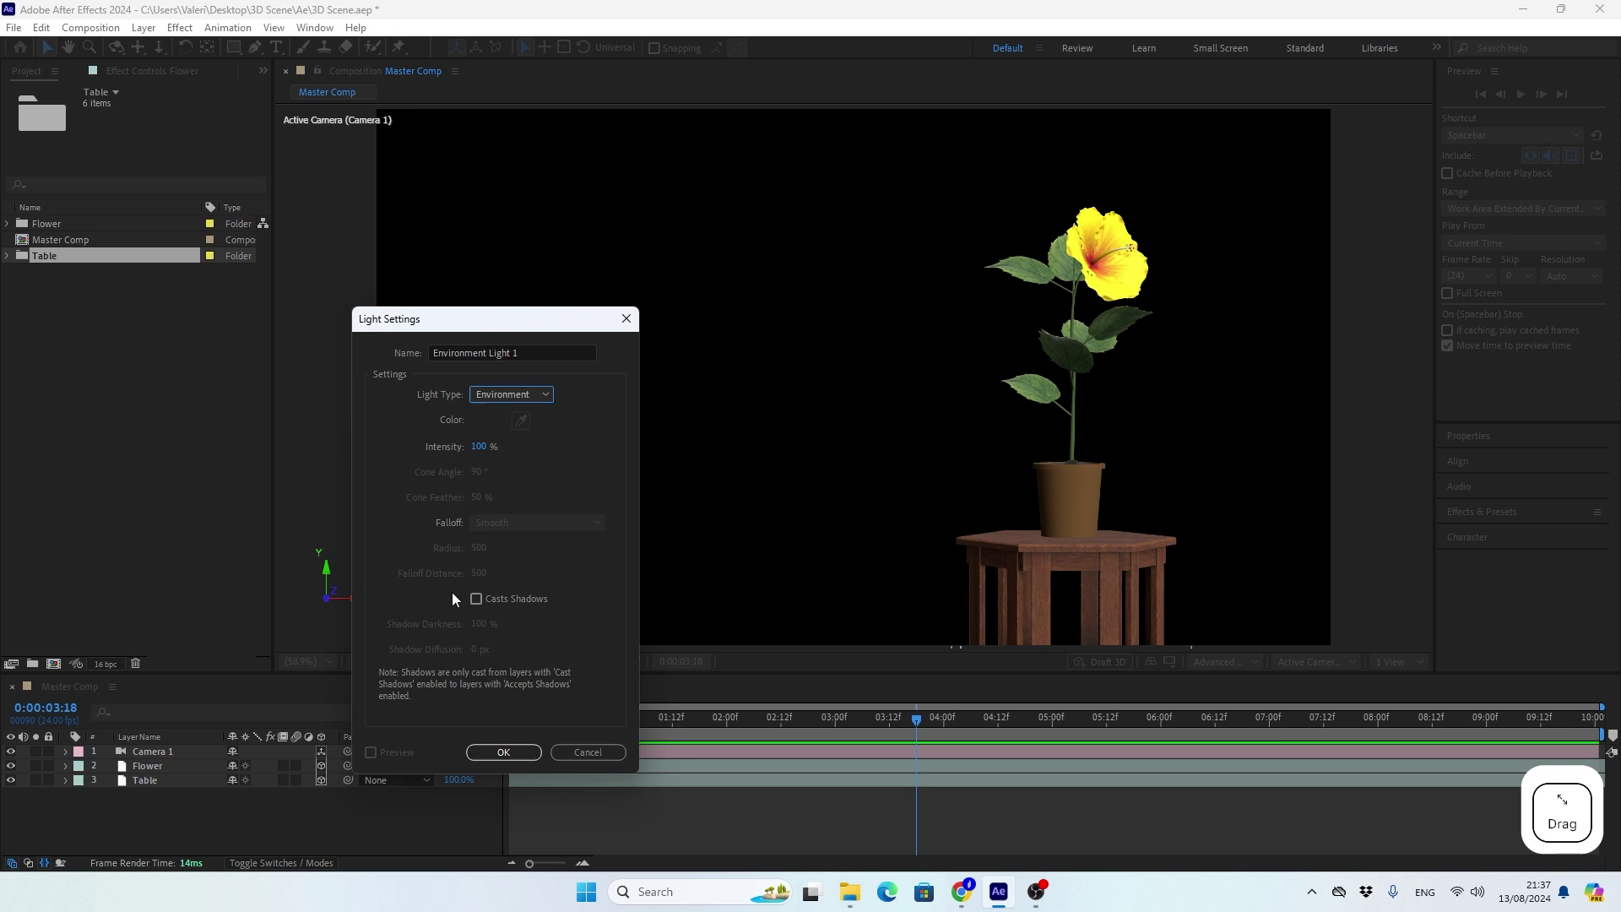
left_click(480, 605)
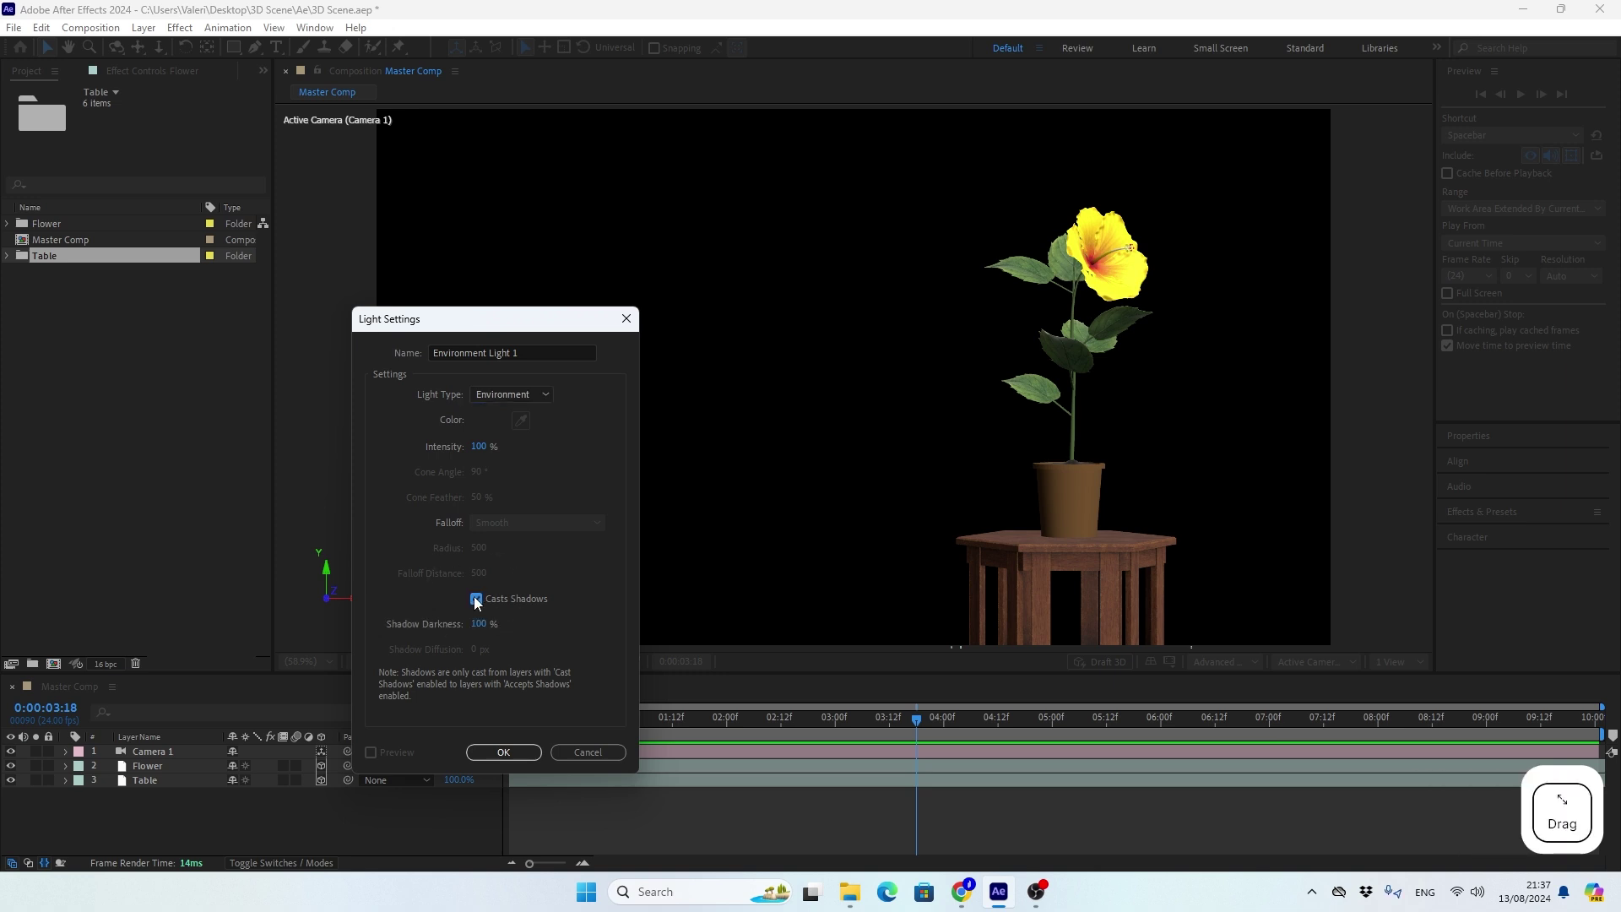
left_click(489, 759)
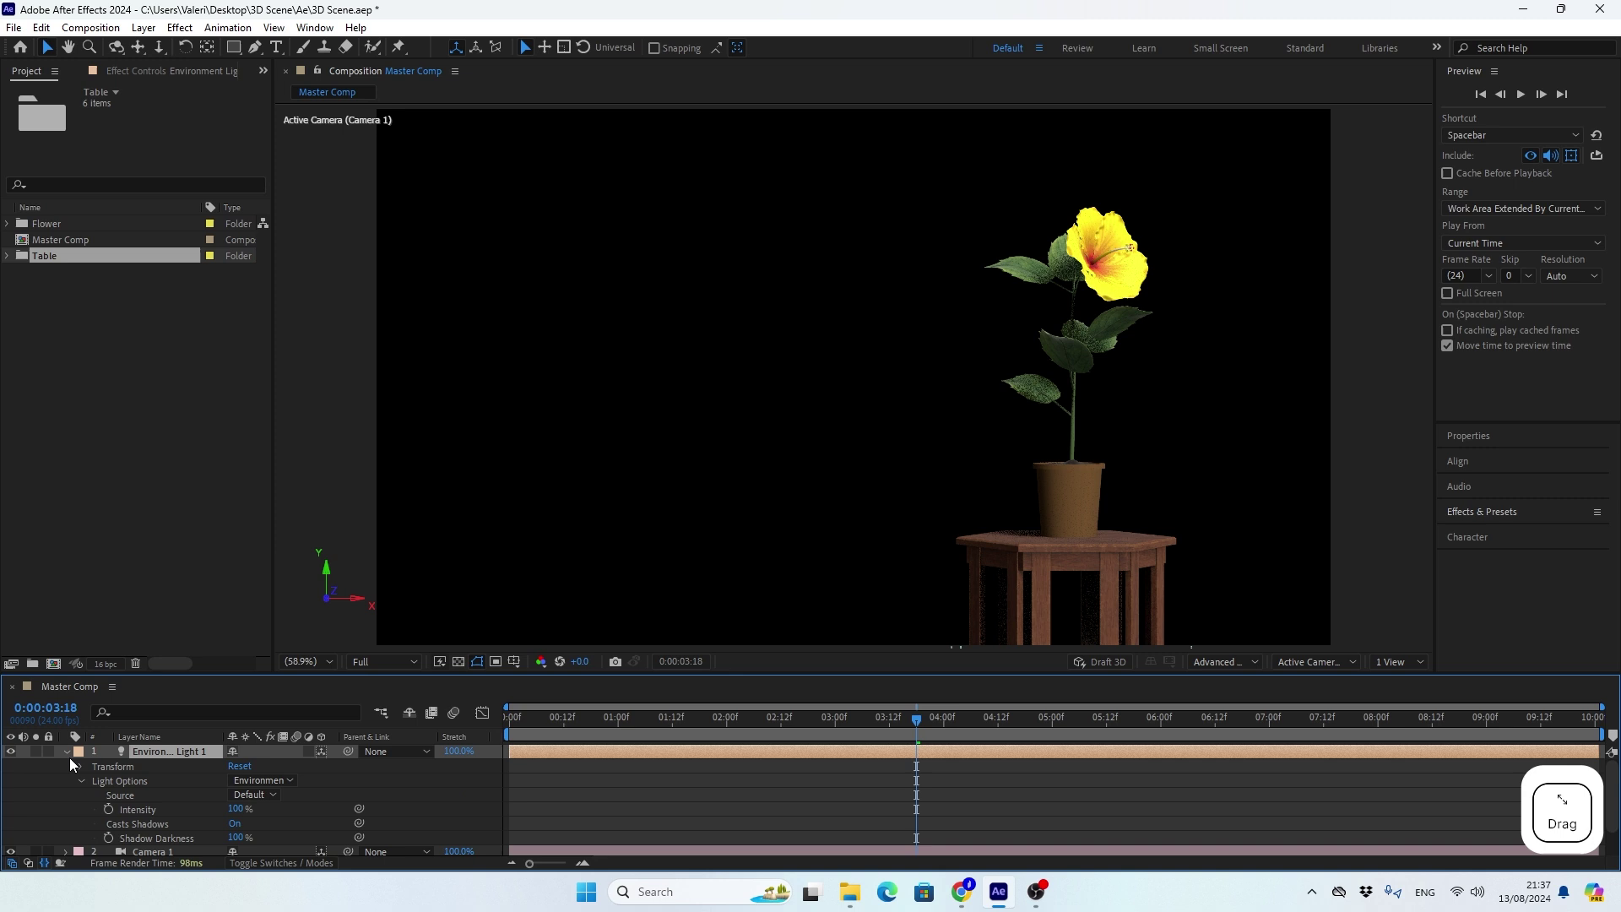
Inspect the lit pot and table at 100% magnification, then switch to the Poly Haven HDRIs browser tab.
left_click(71, 760)
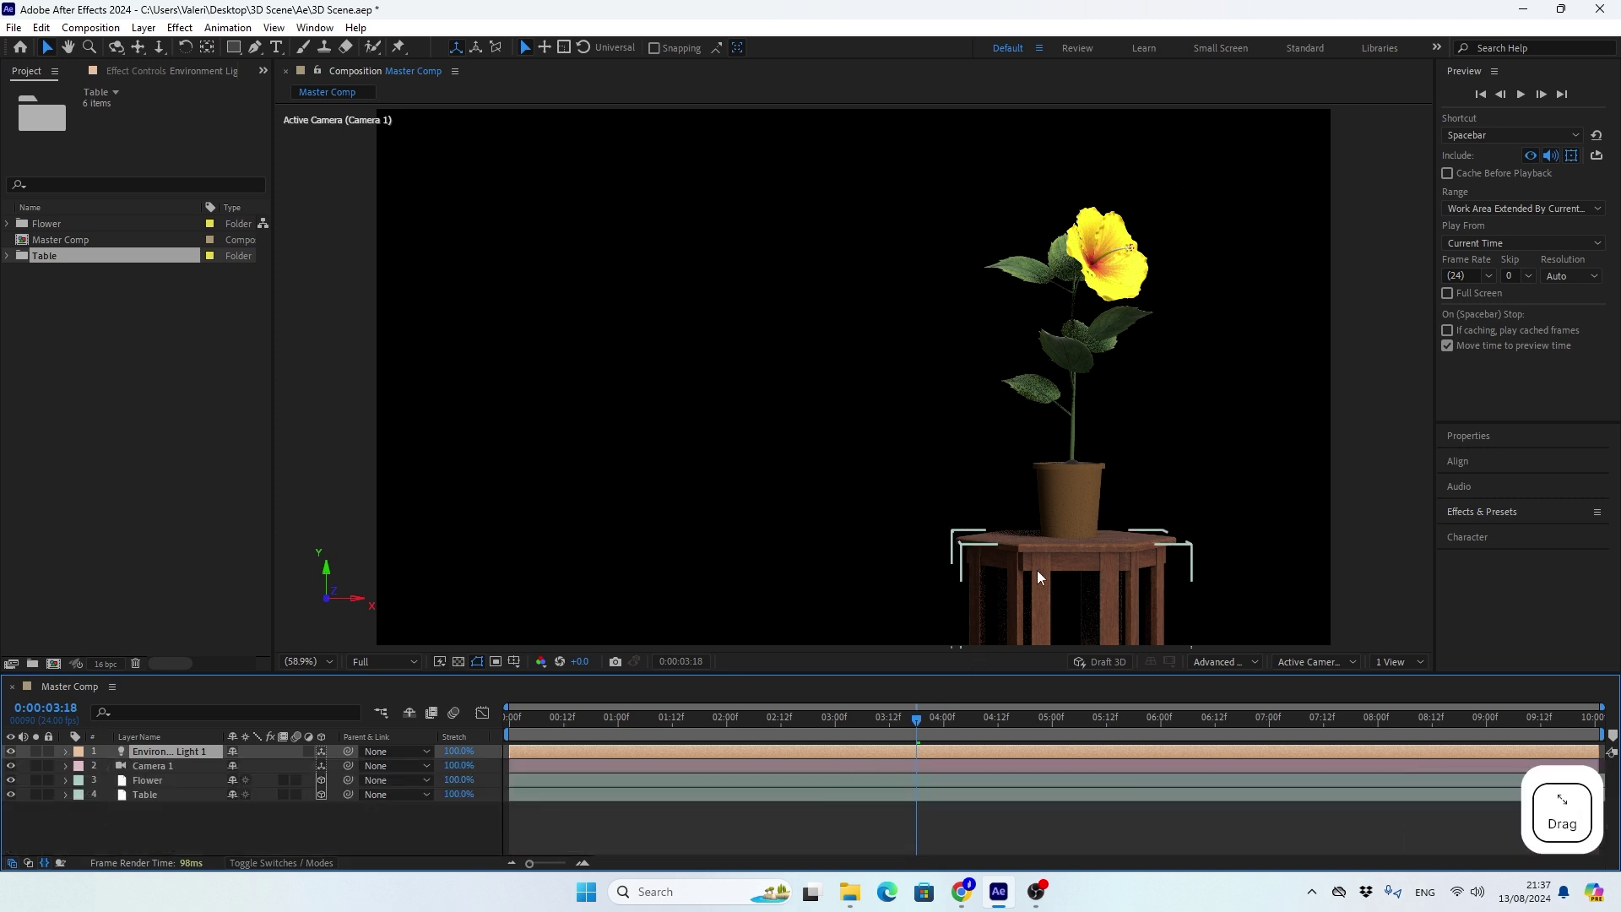
left_click(1085, 596)
left_click(920, 463)
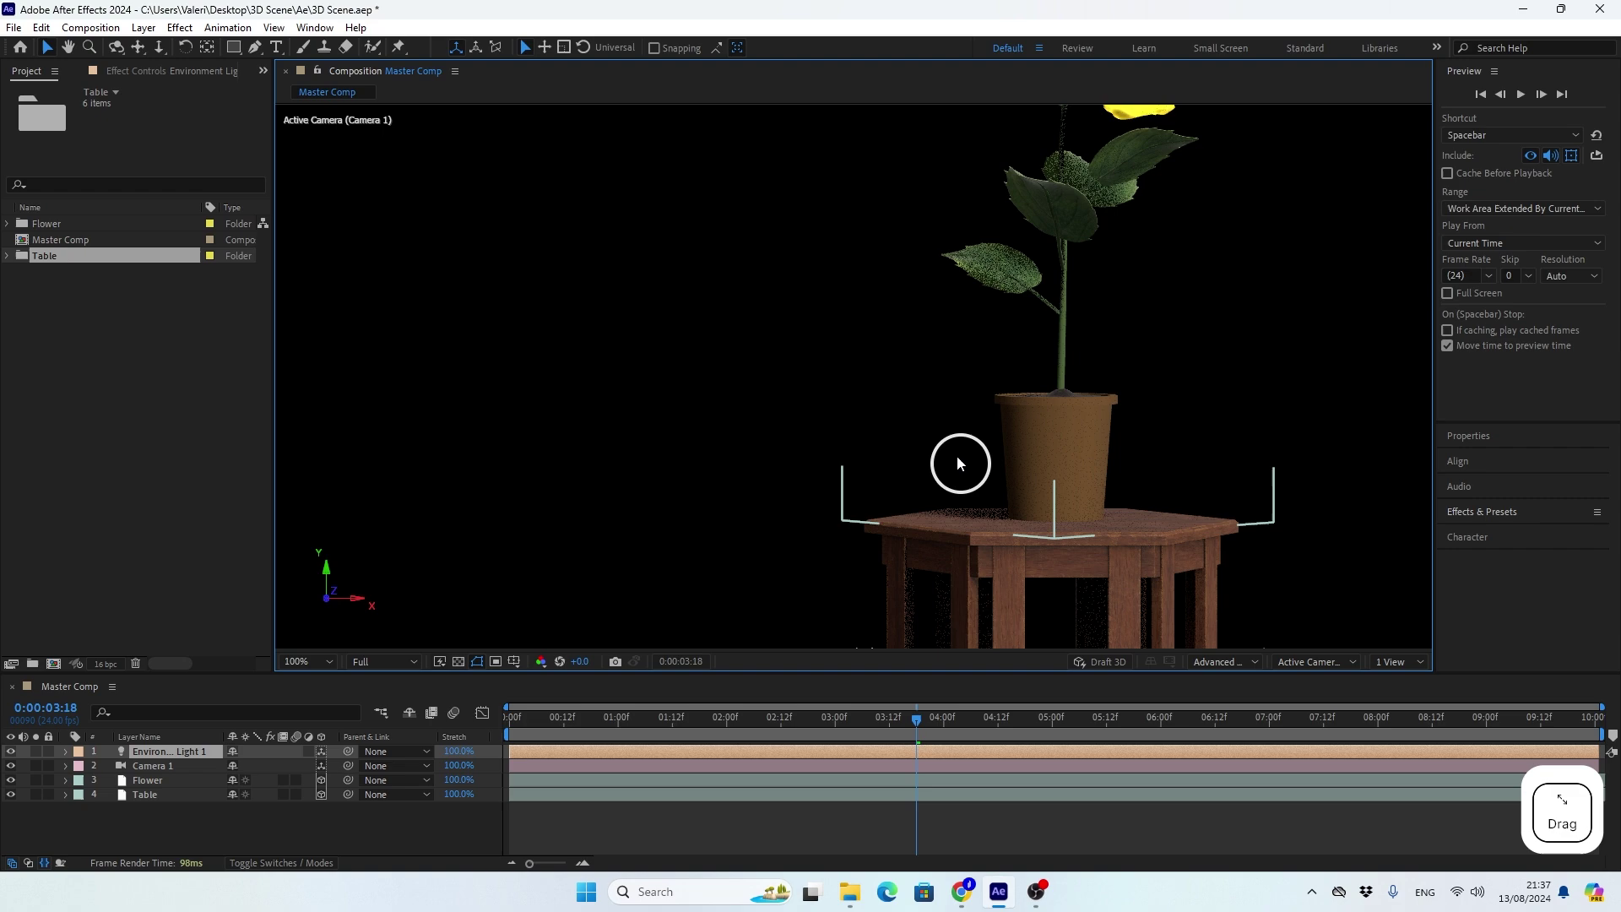
left_click(934, 411)
left_click(230, 834)
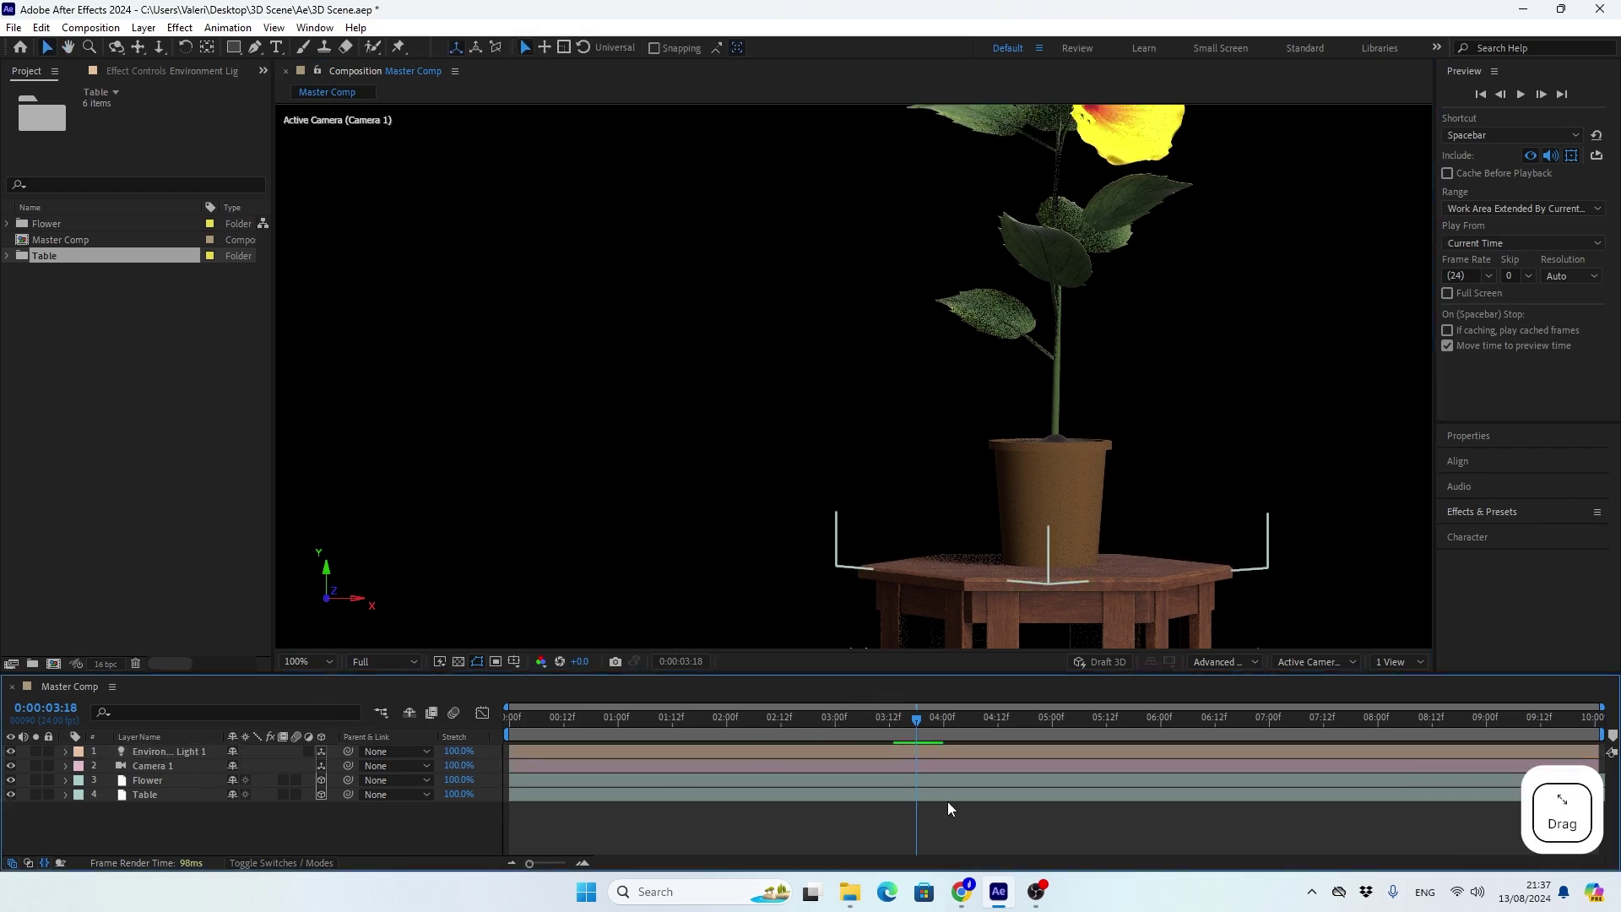
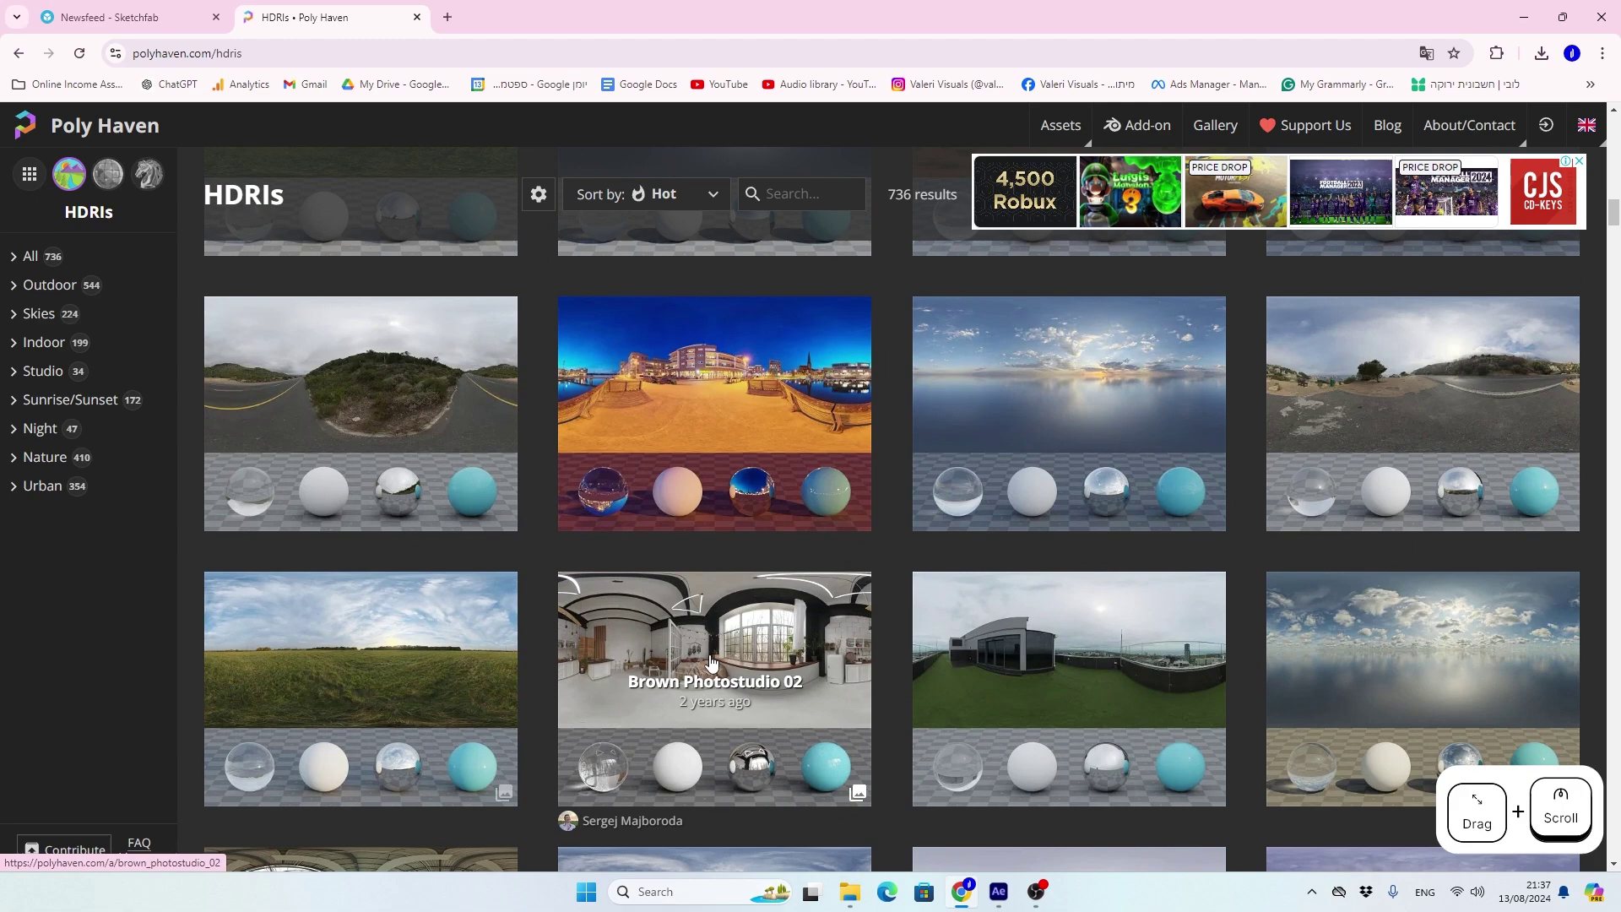
Open the Brown Photostudio 02 HDRI page on Poly Haven.
left_click(674, 656)
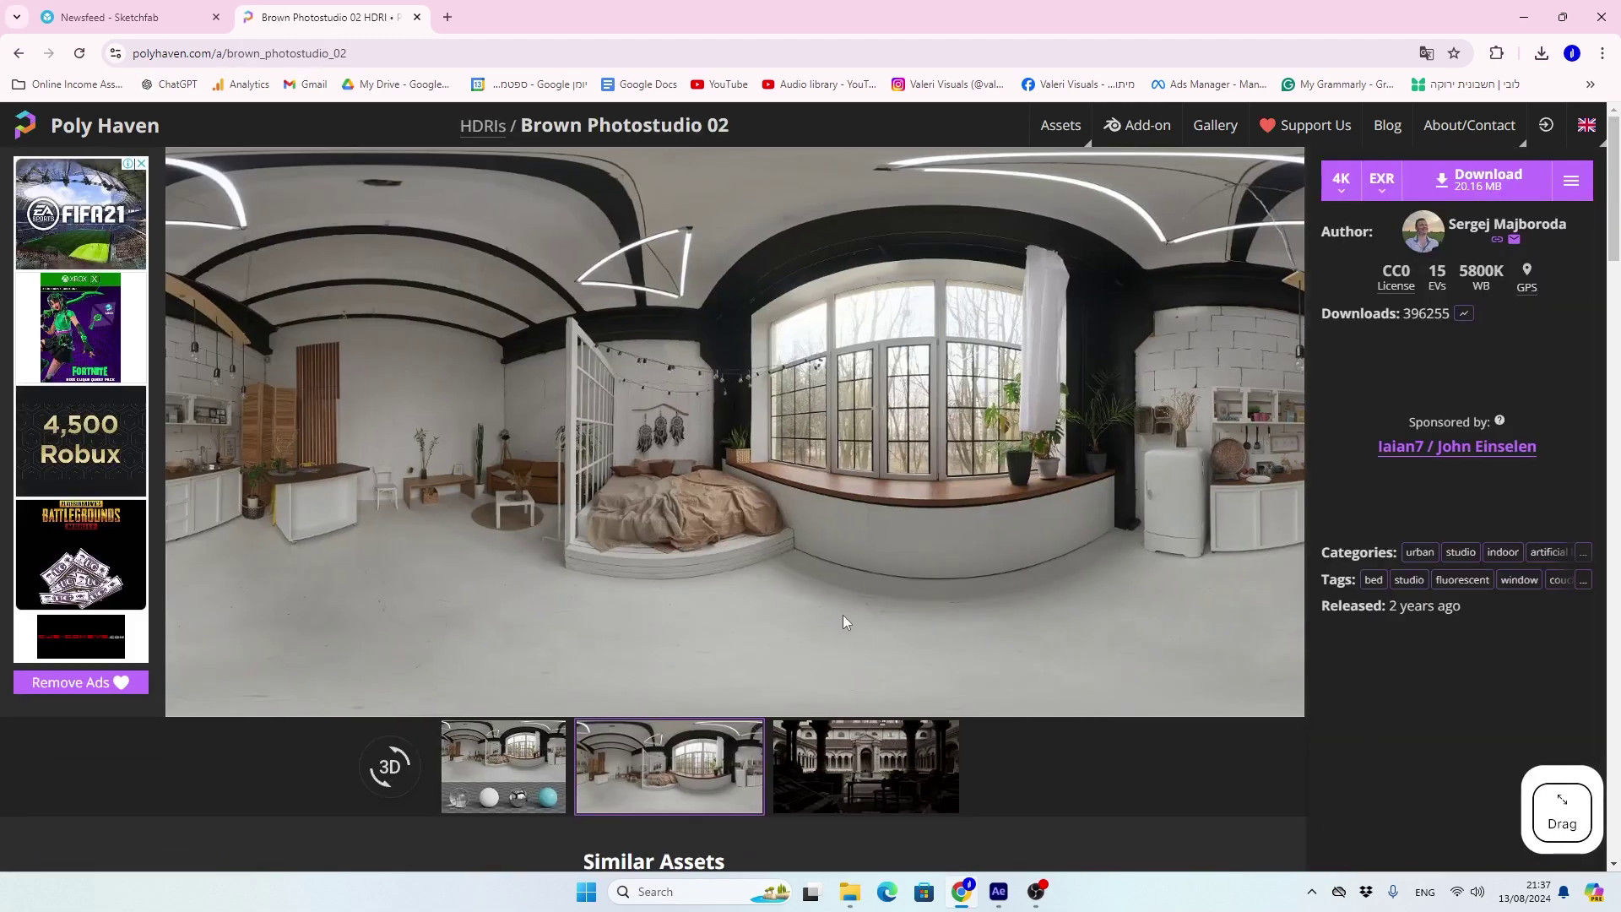
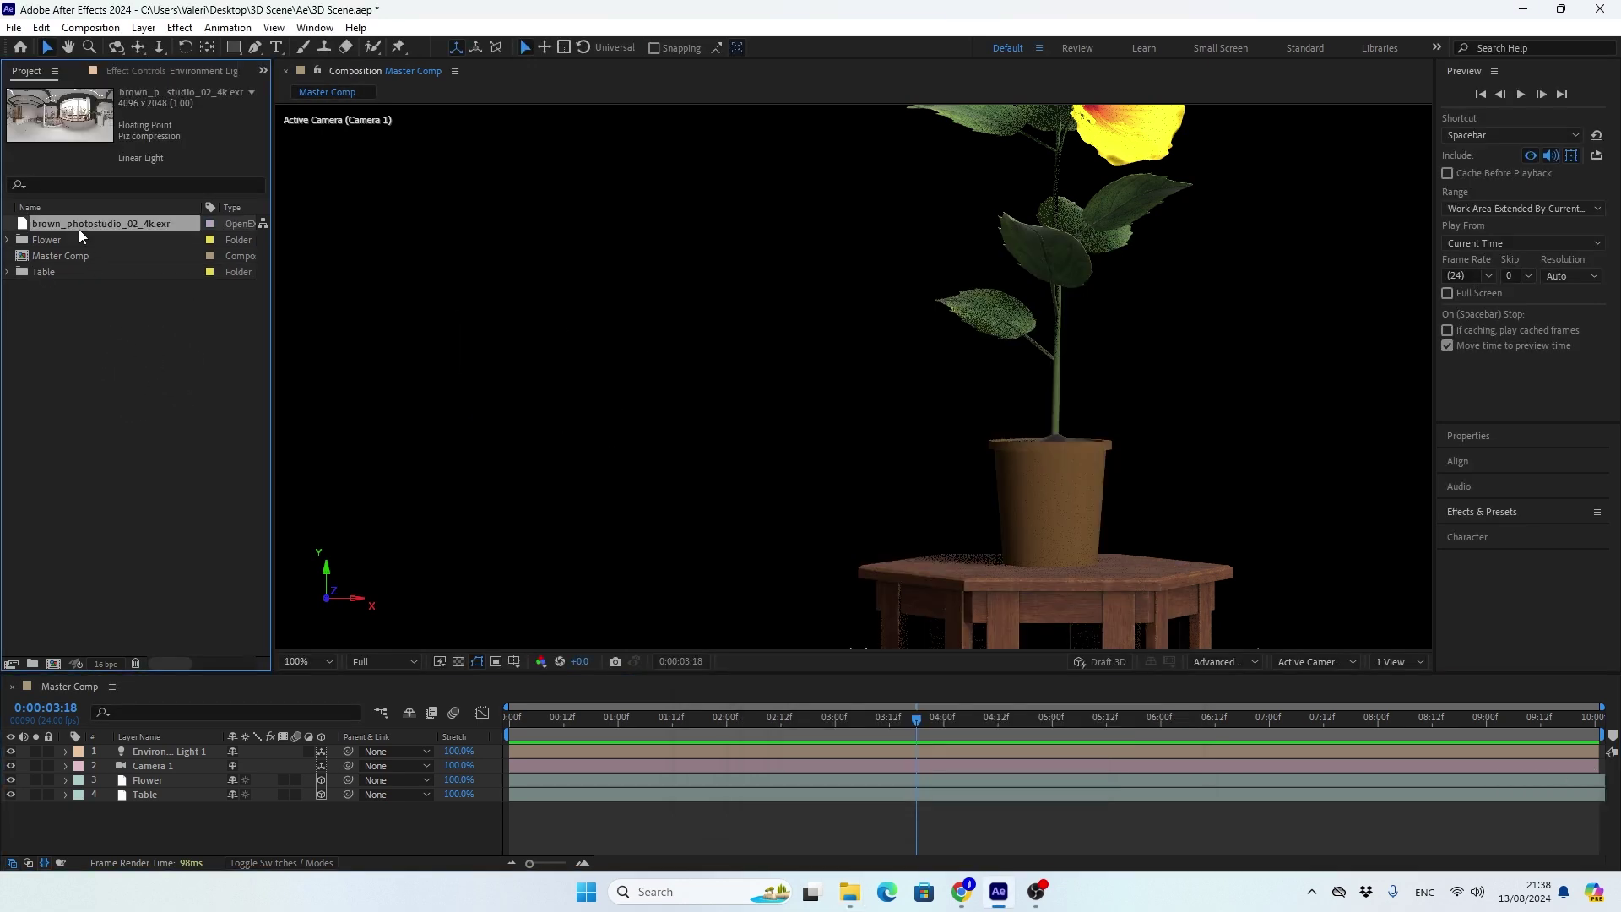
Place brown_photostudio_02_4k.exr in the comp and open the environment light's Source list.
left_click(79, 229)
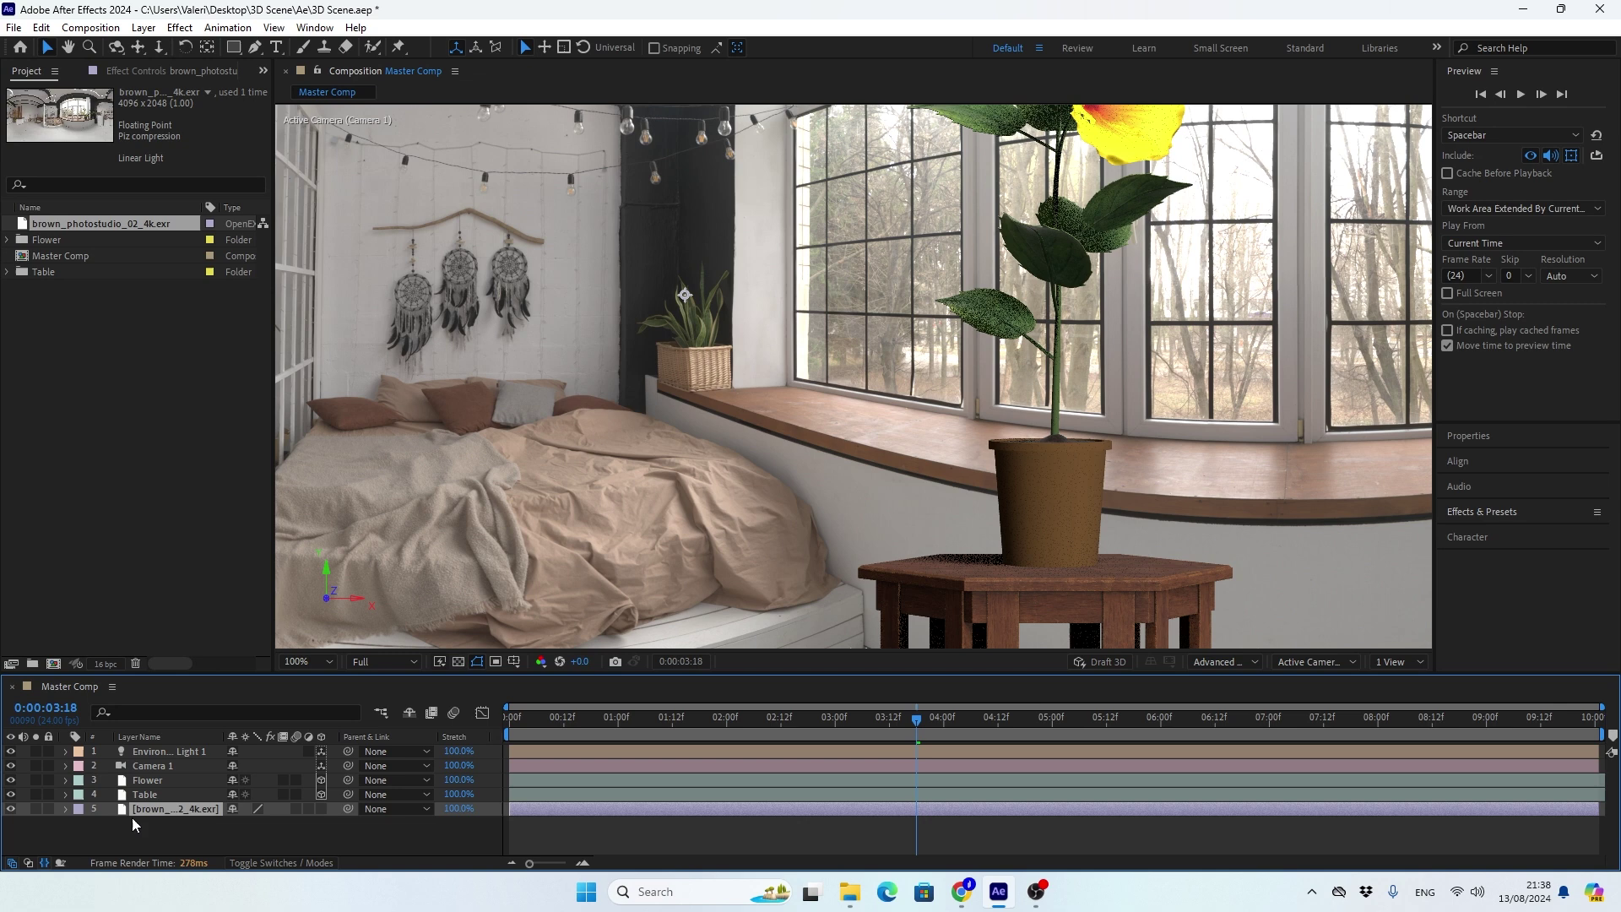
left_click(148, 757)
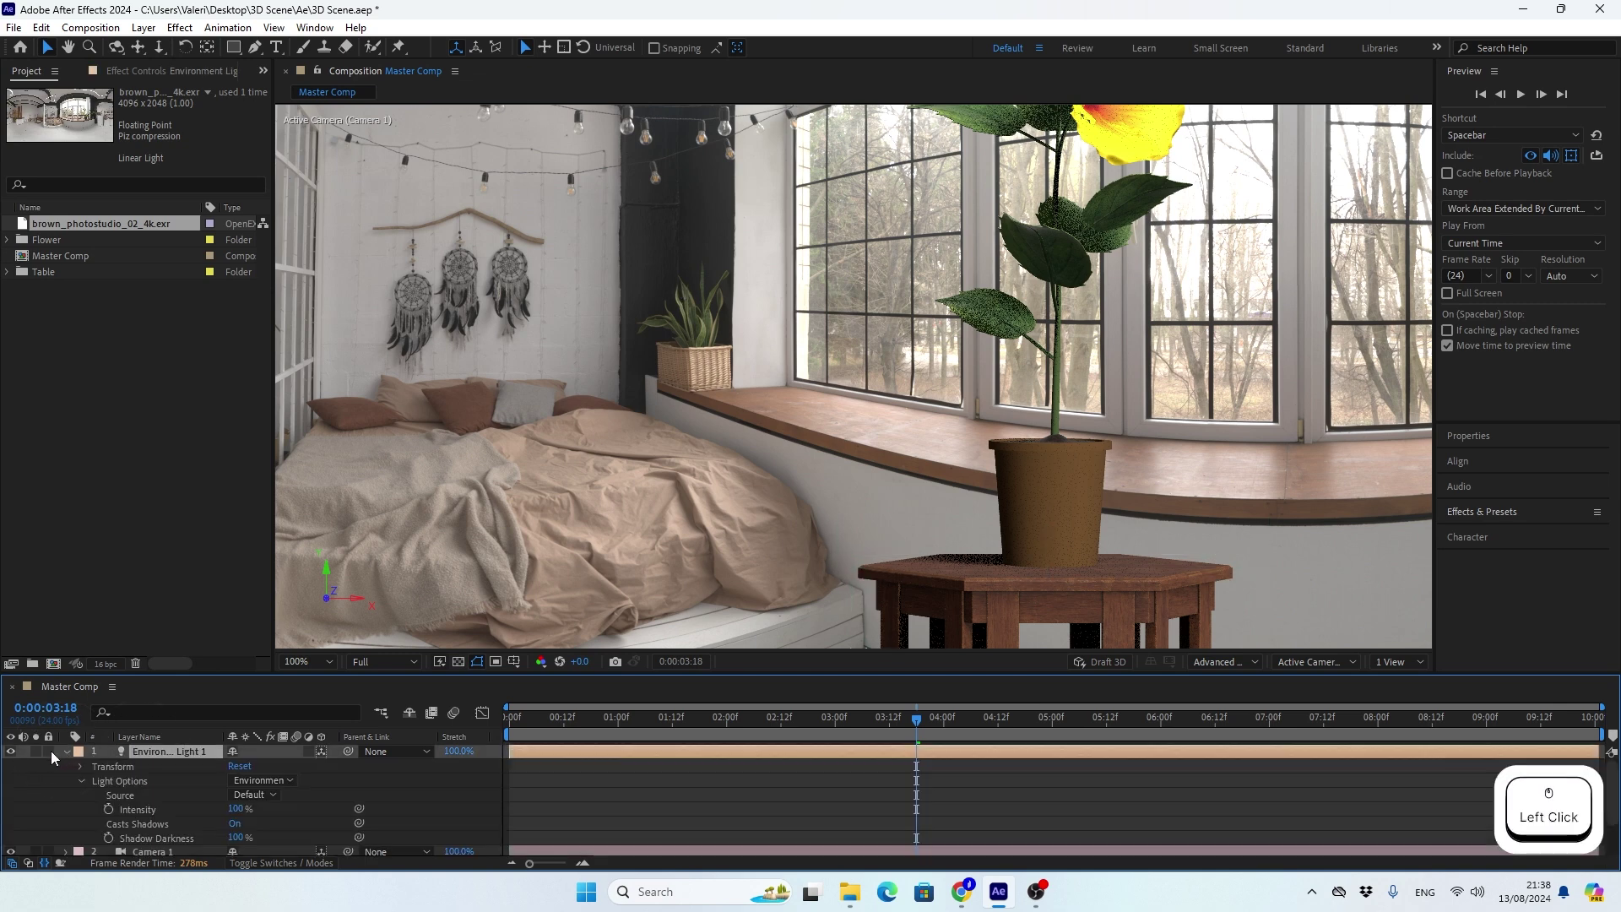
left_click(83, 787)
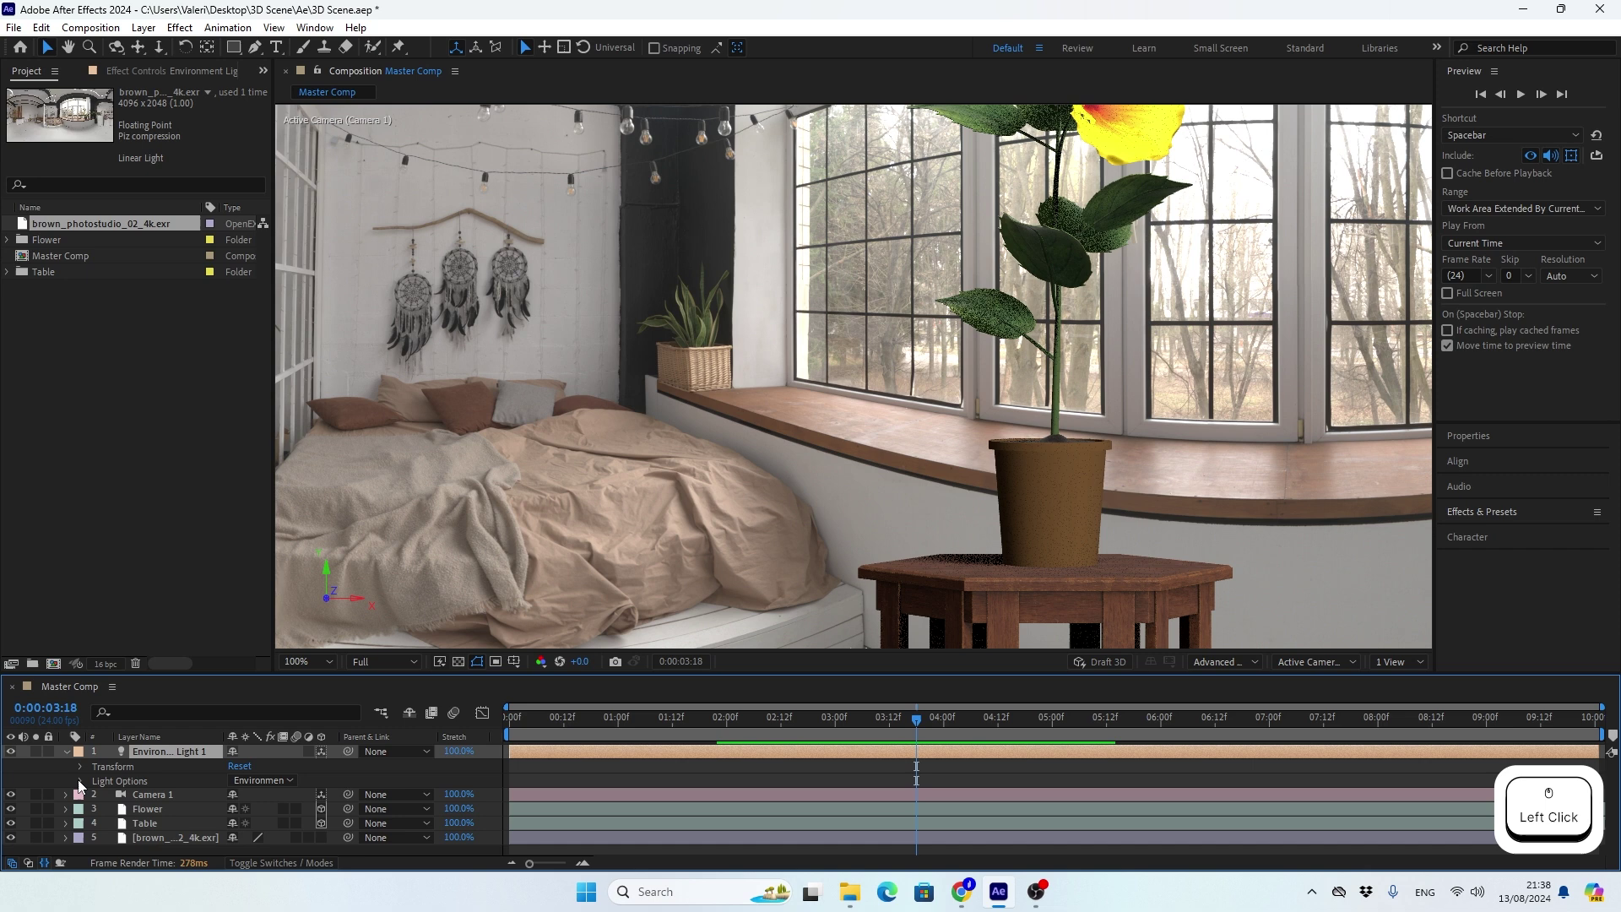
left_click(248, 801)
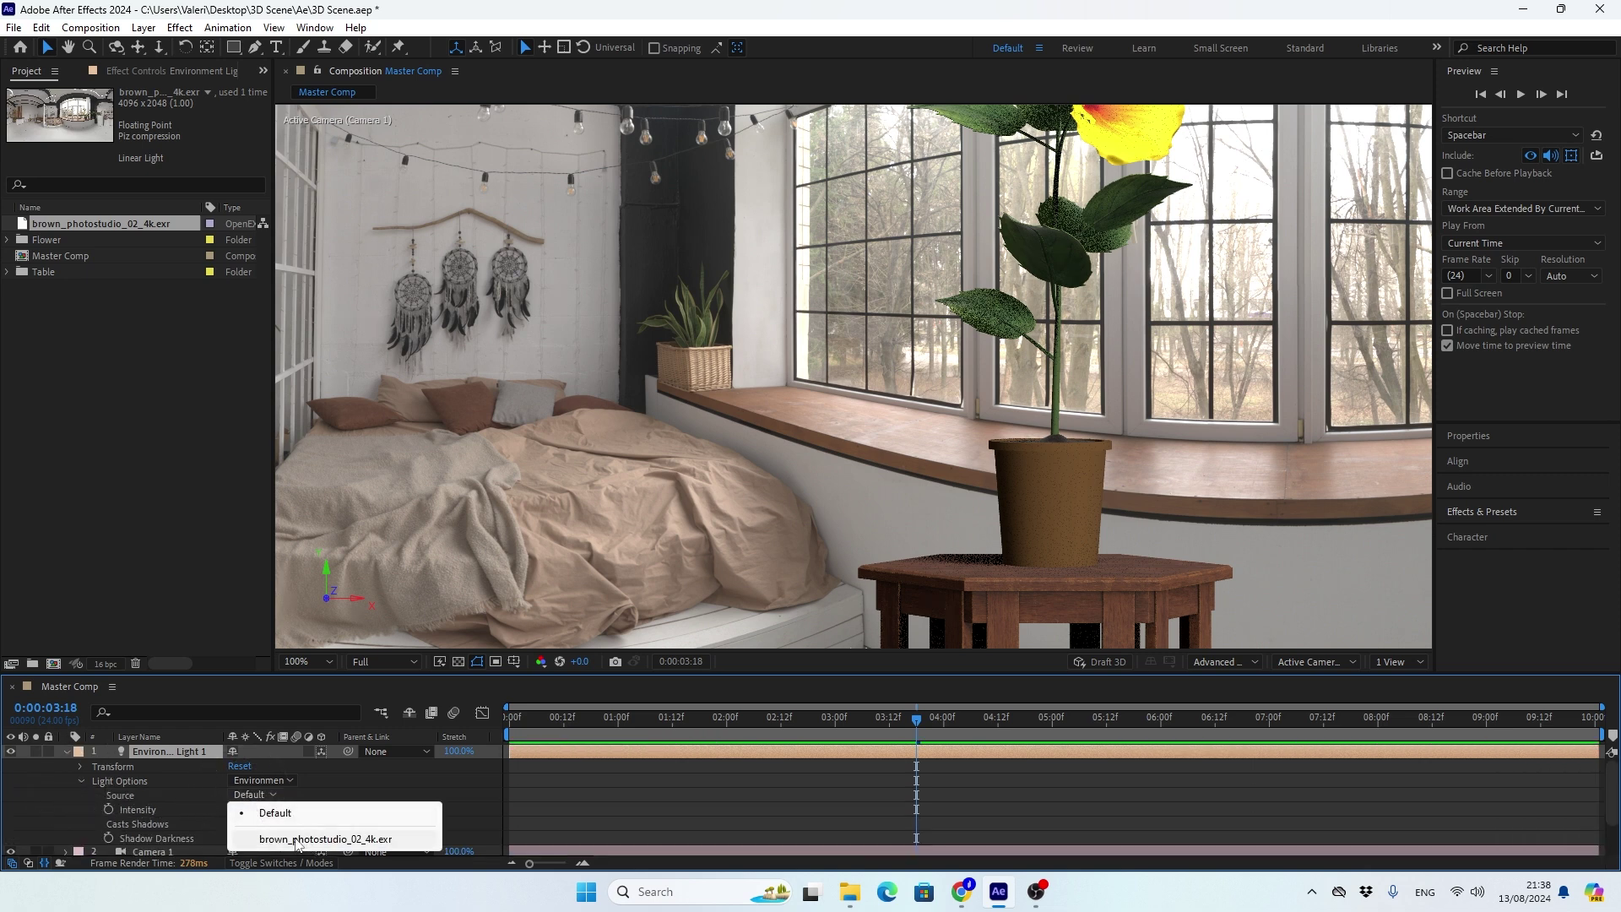
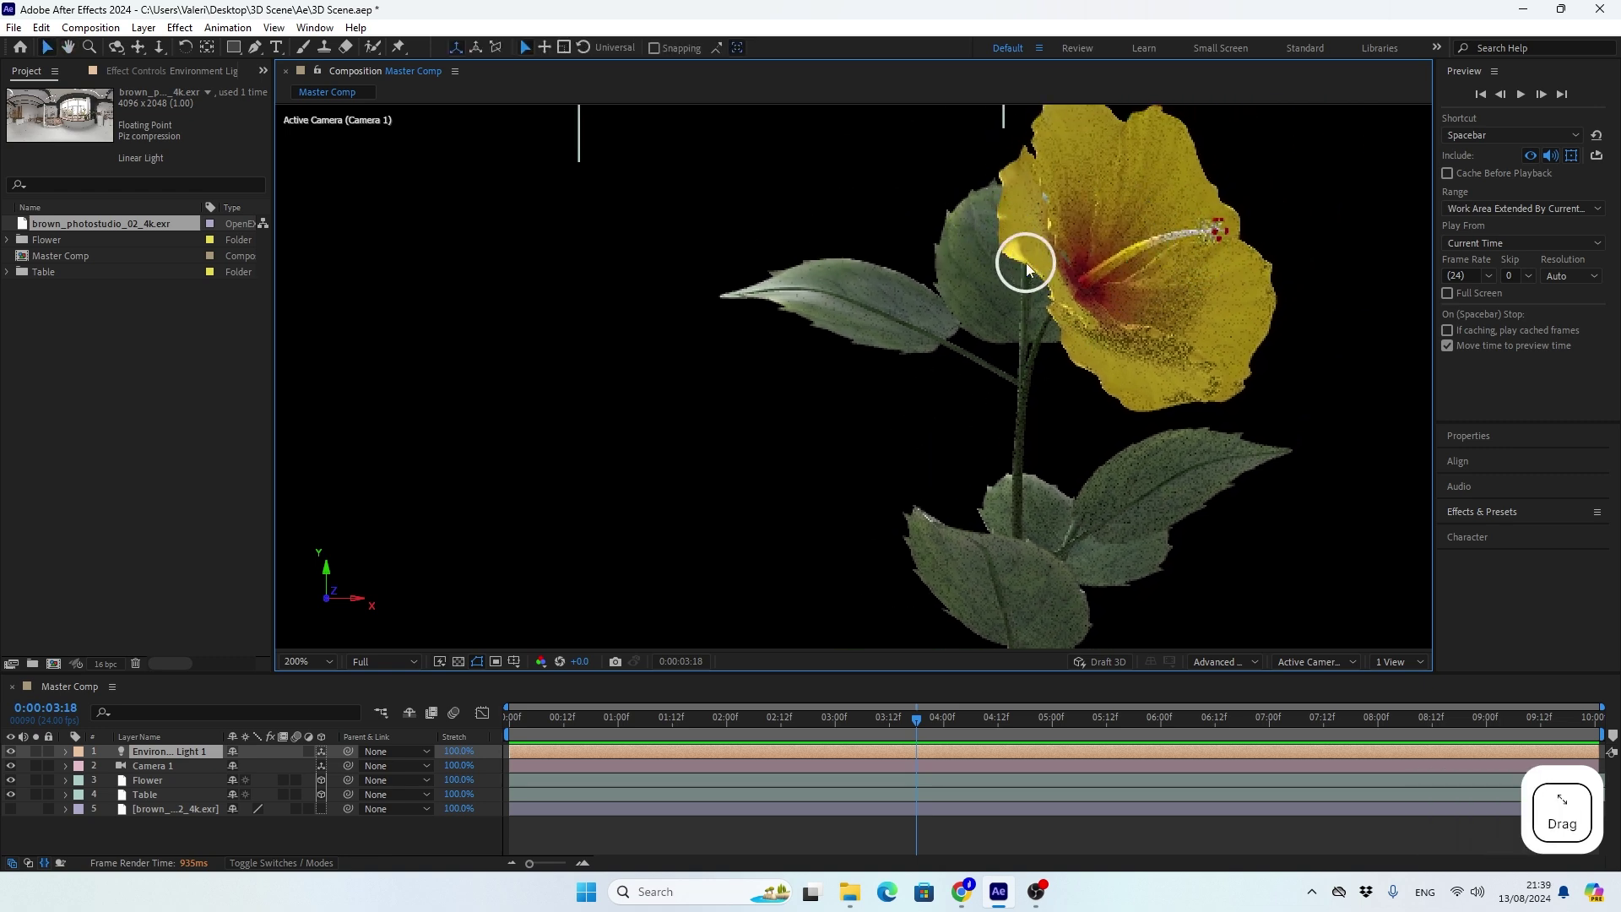
Pan in on the flower head lit by the HDRI, then reframe the whole potted plant.
left_click(937, 445)
left_click(953, 326)
double_click(911, 438)
left_click(949, 454)
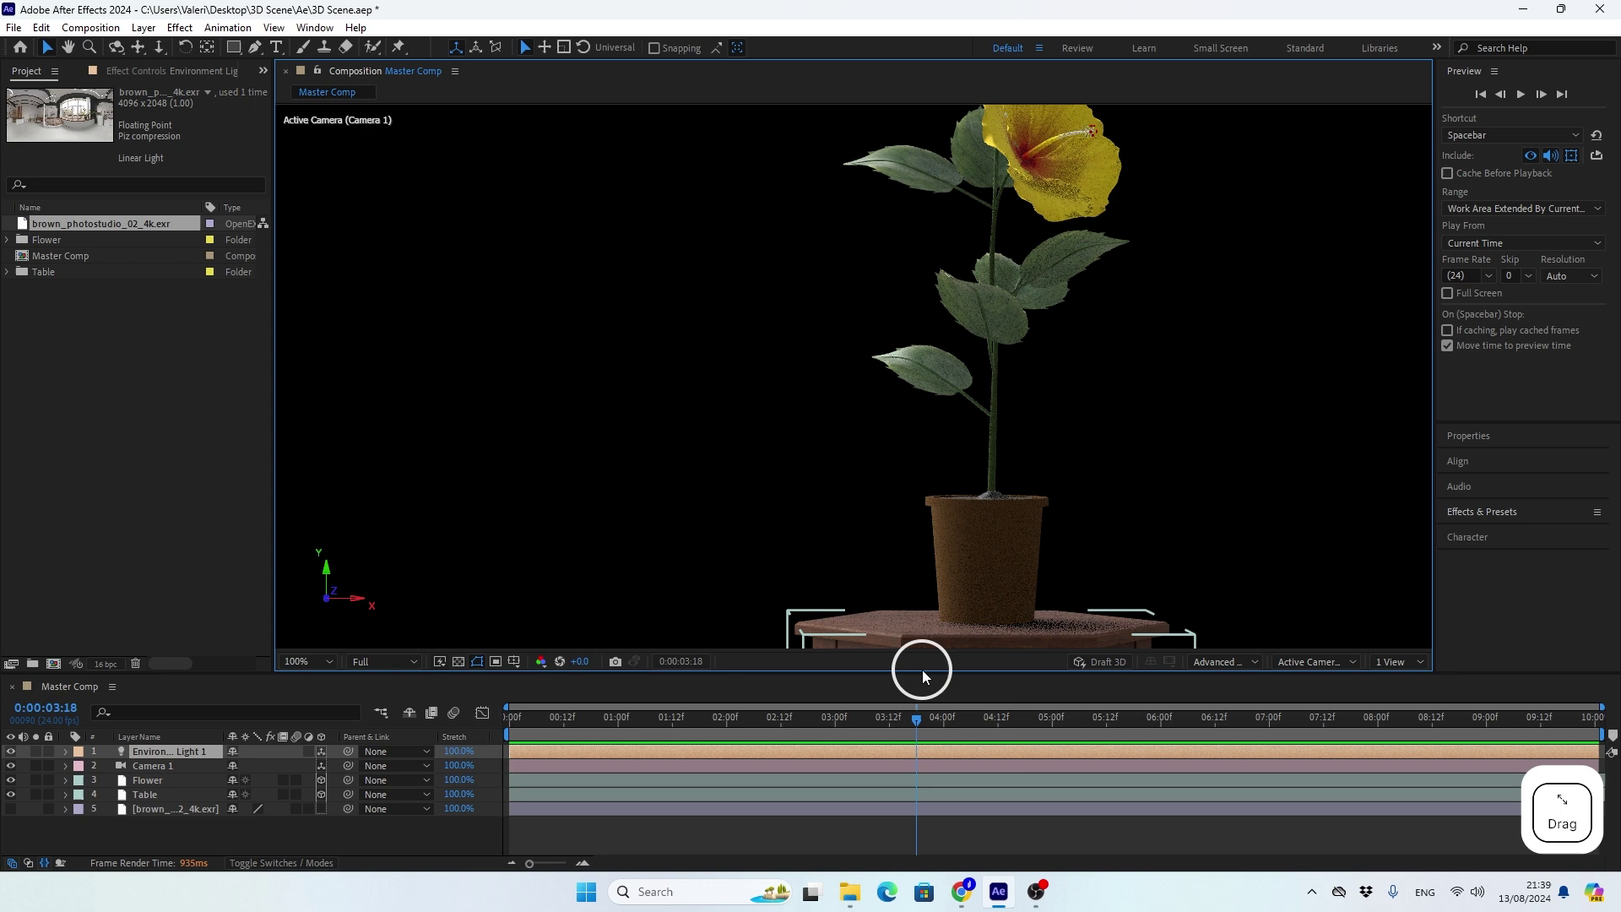
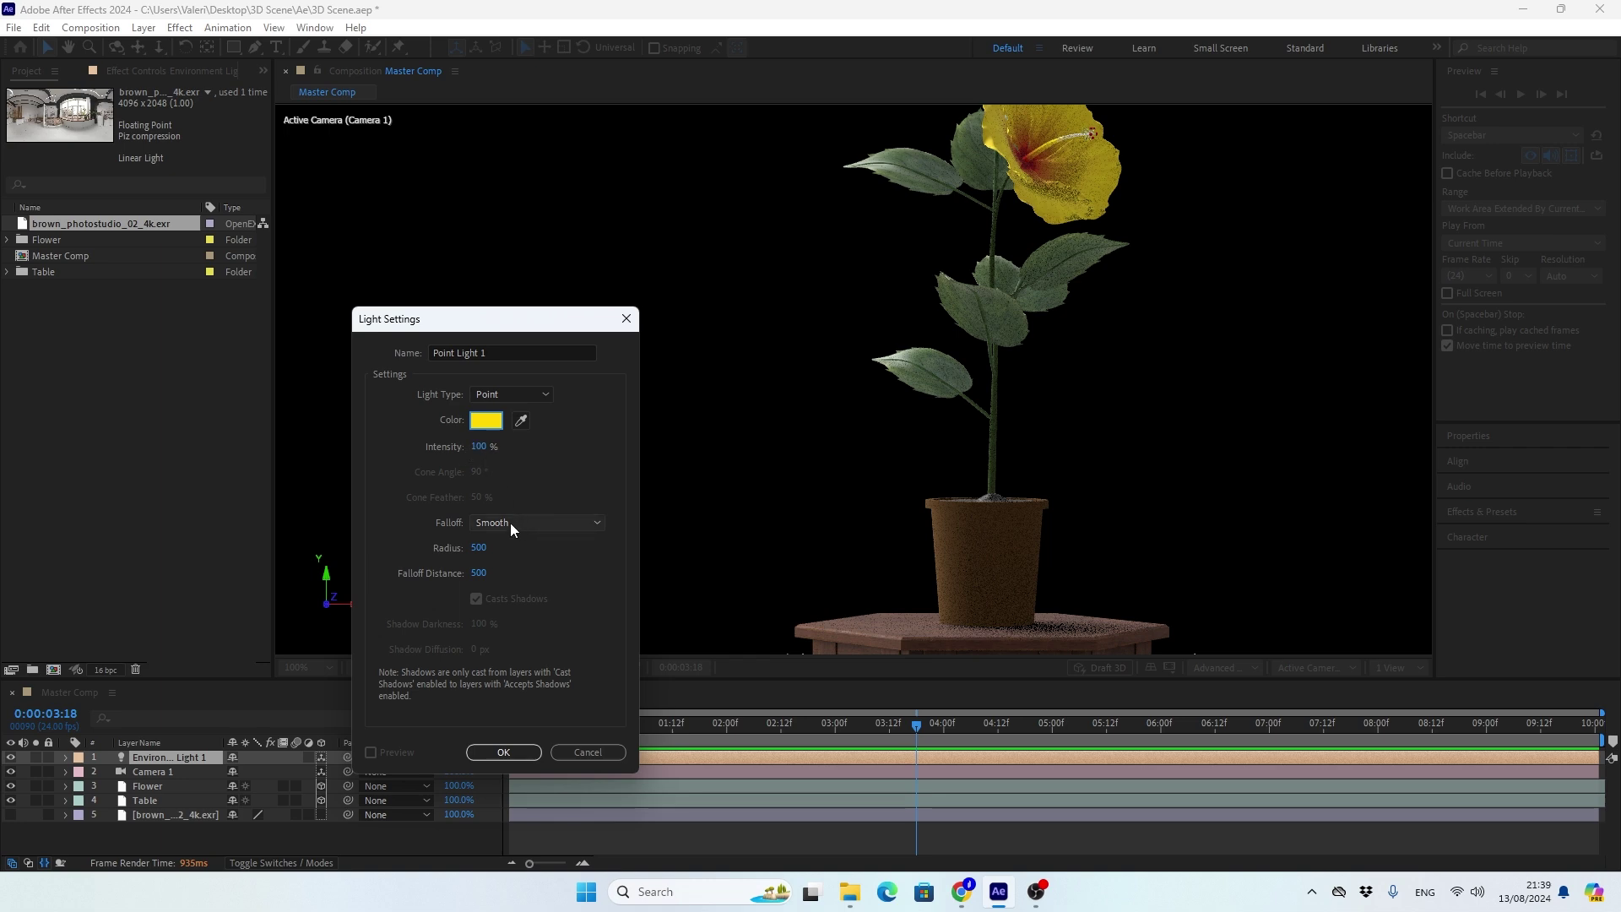
Create Point Light 1, place it beside the plant in Top view, and return to Active Camera.
left_click(511, 766)
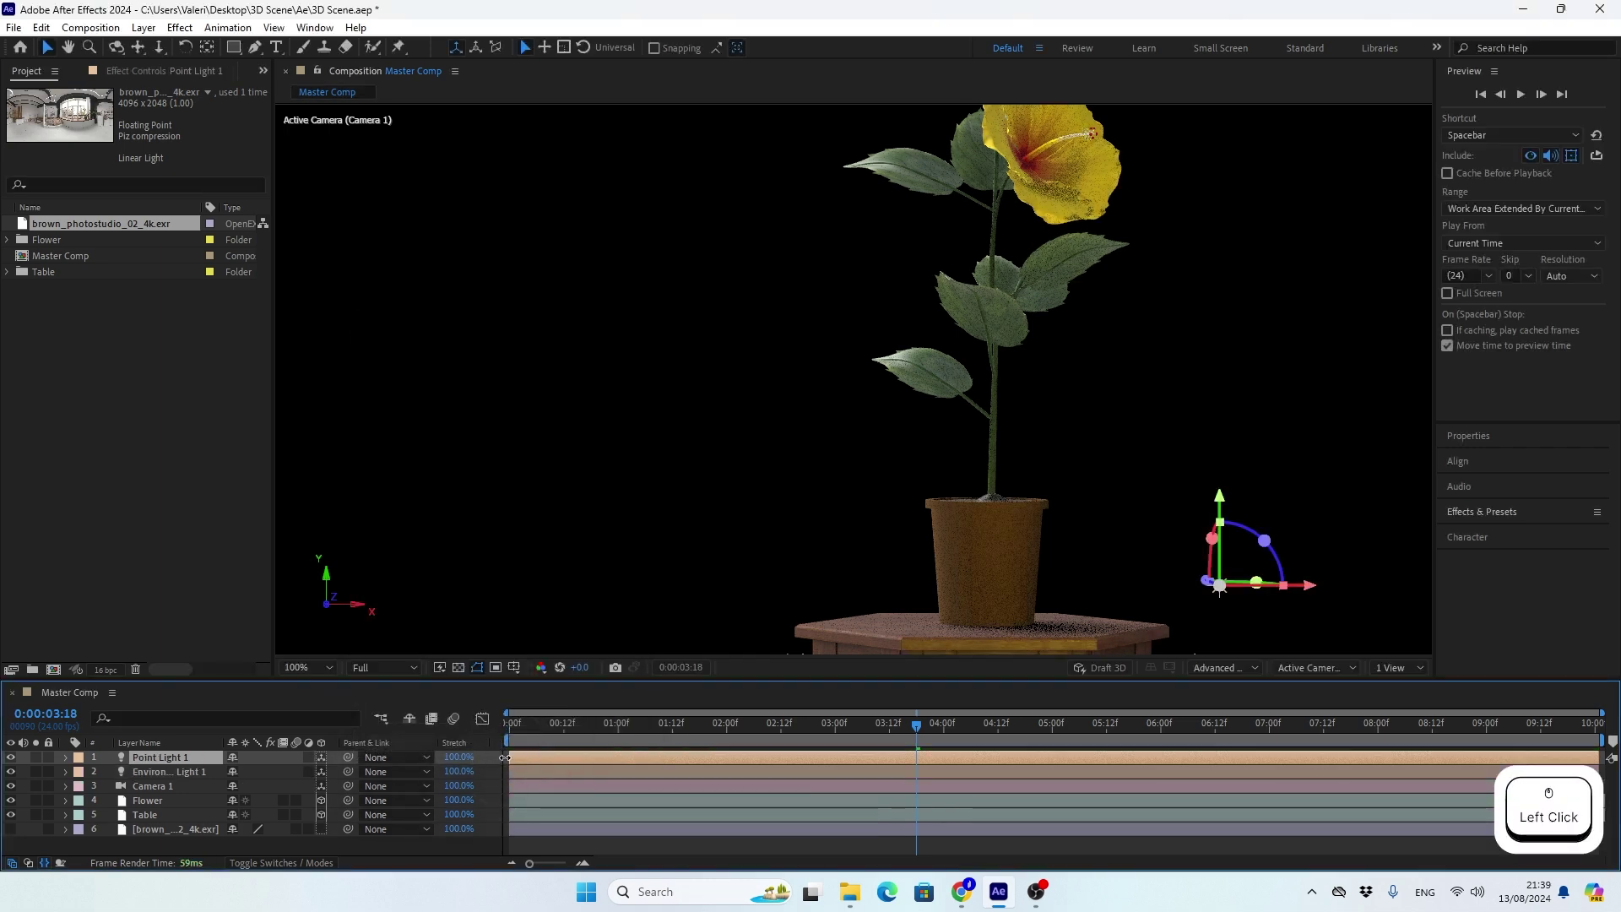
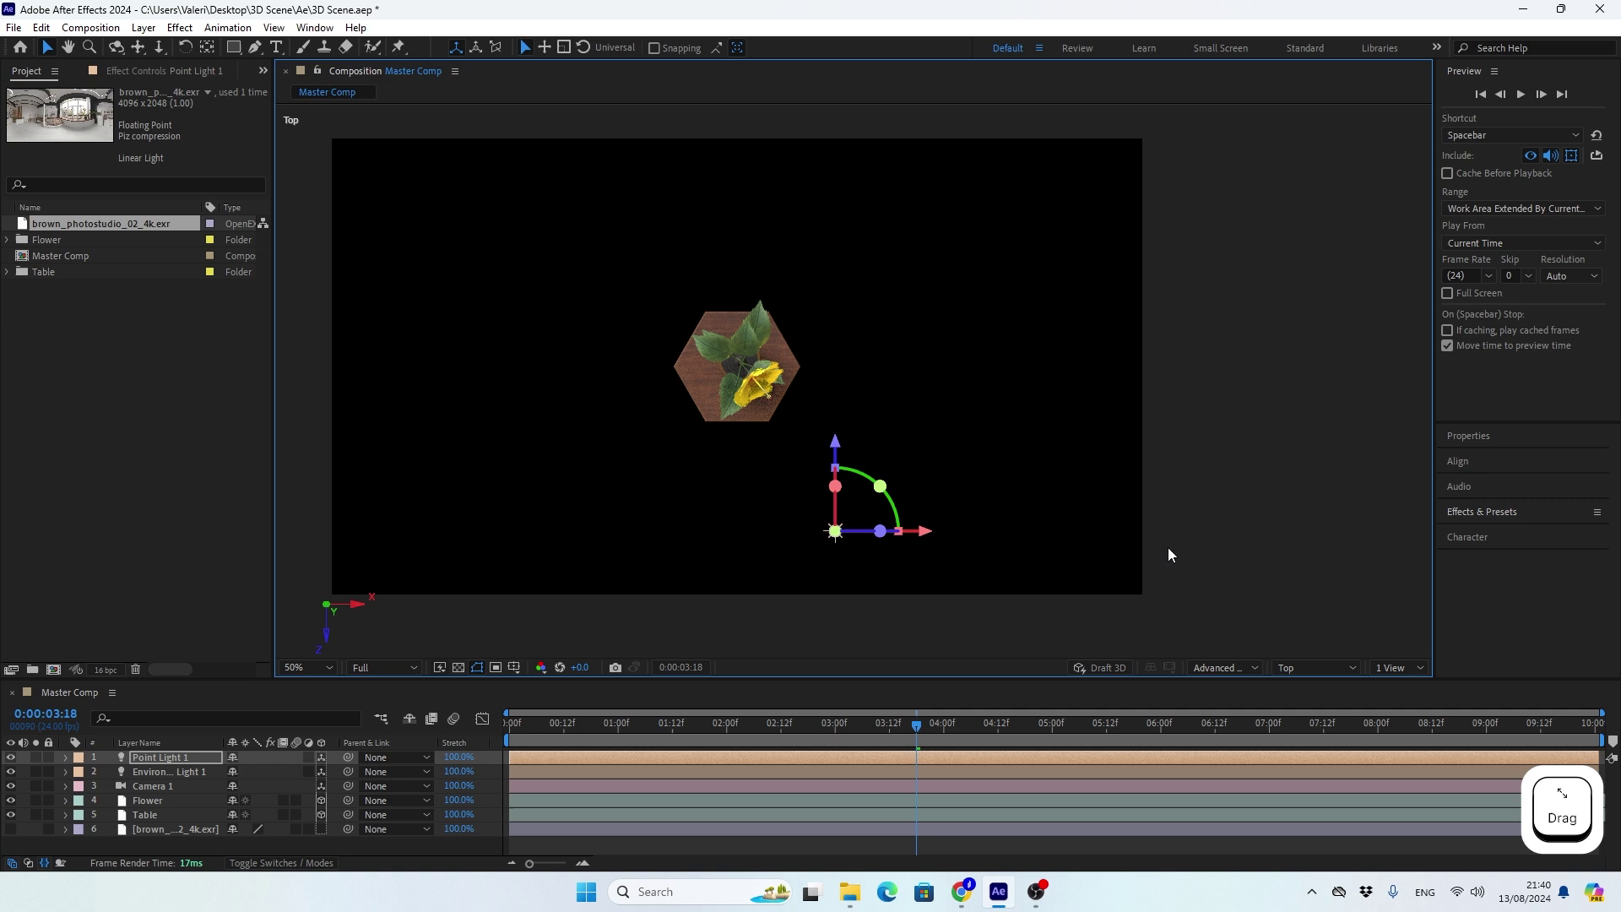
left_click(1308, 671)
left_click(1319, 380)
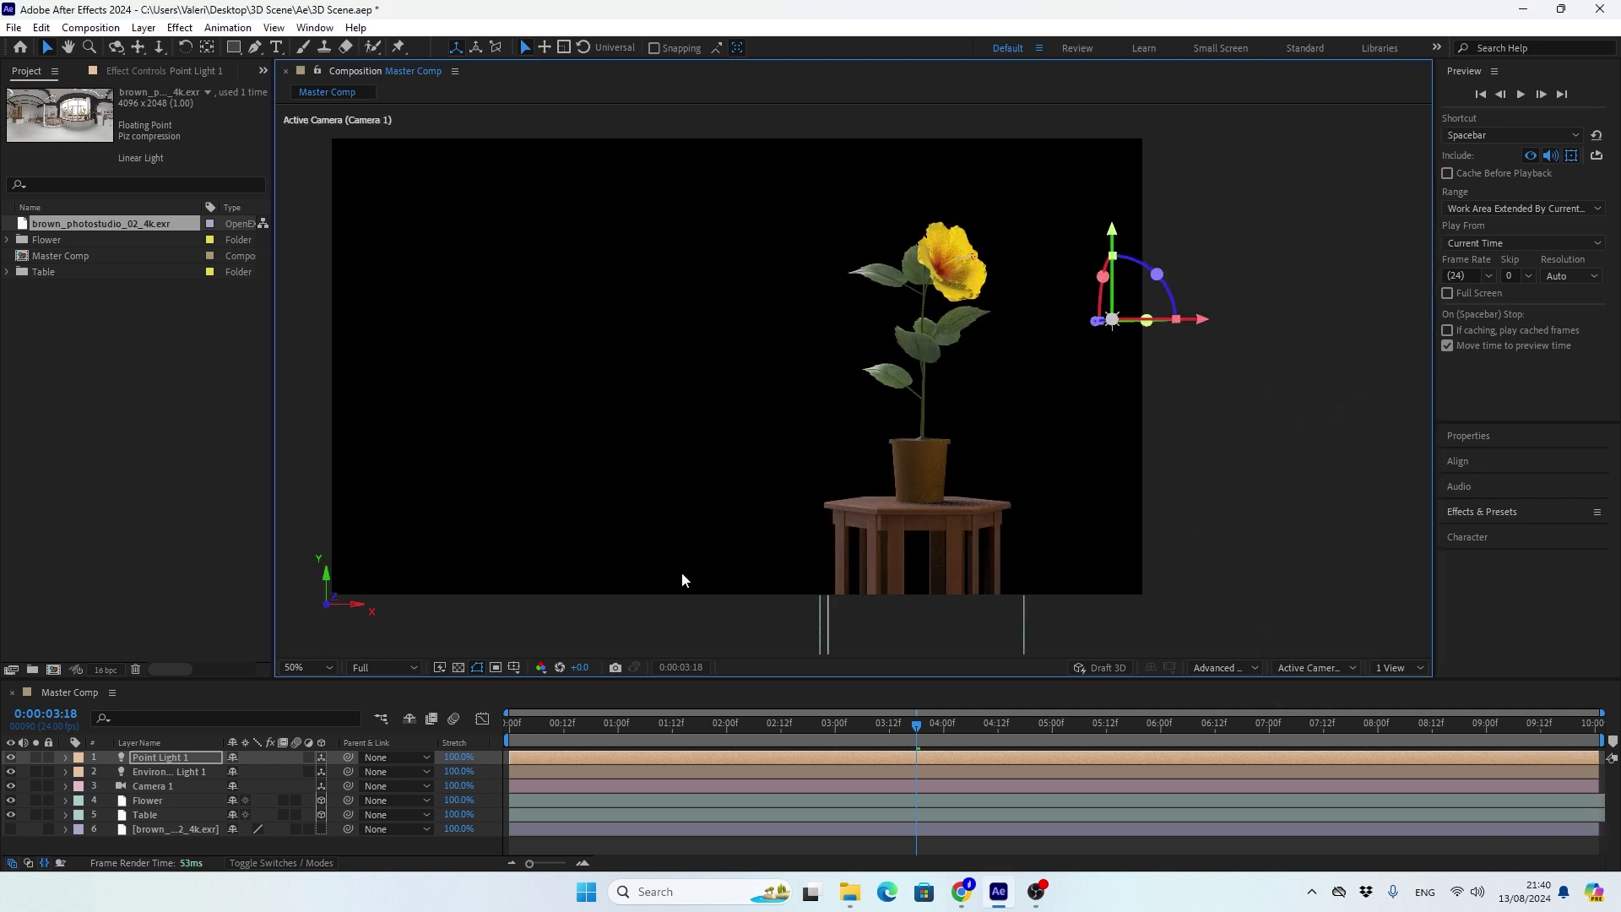
left_click(293, 674)
left_click(320, 373)
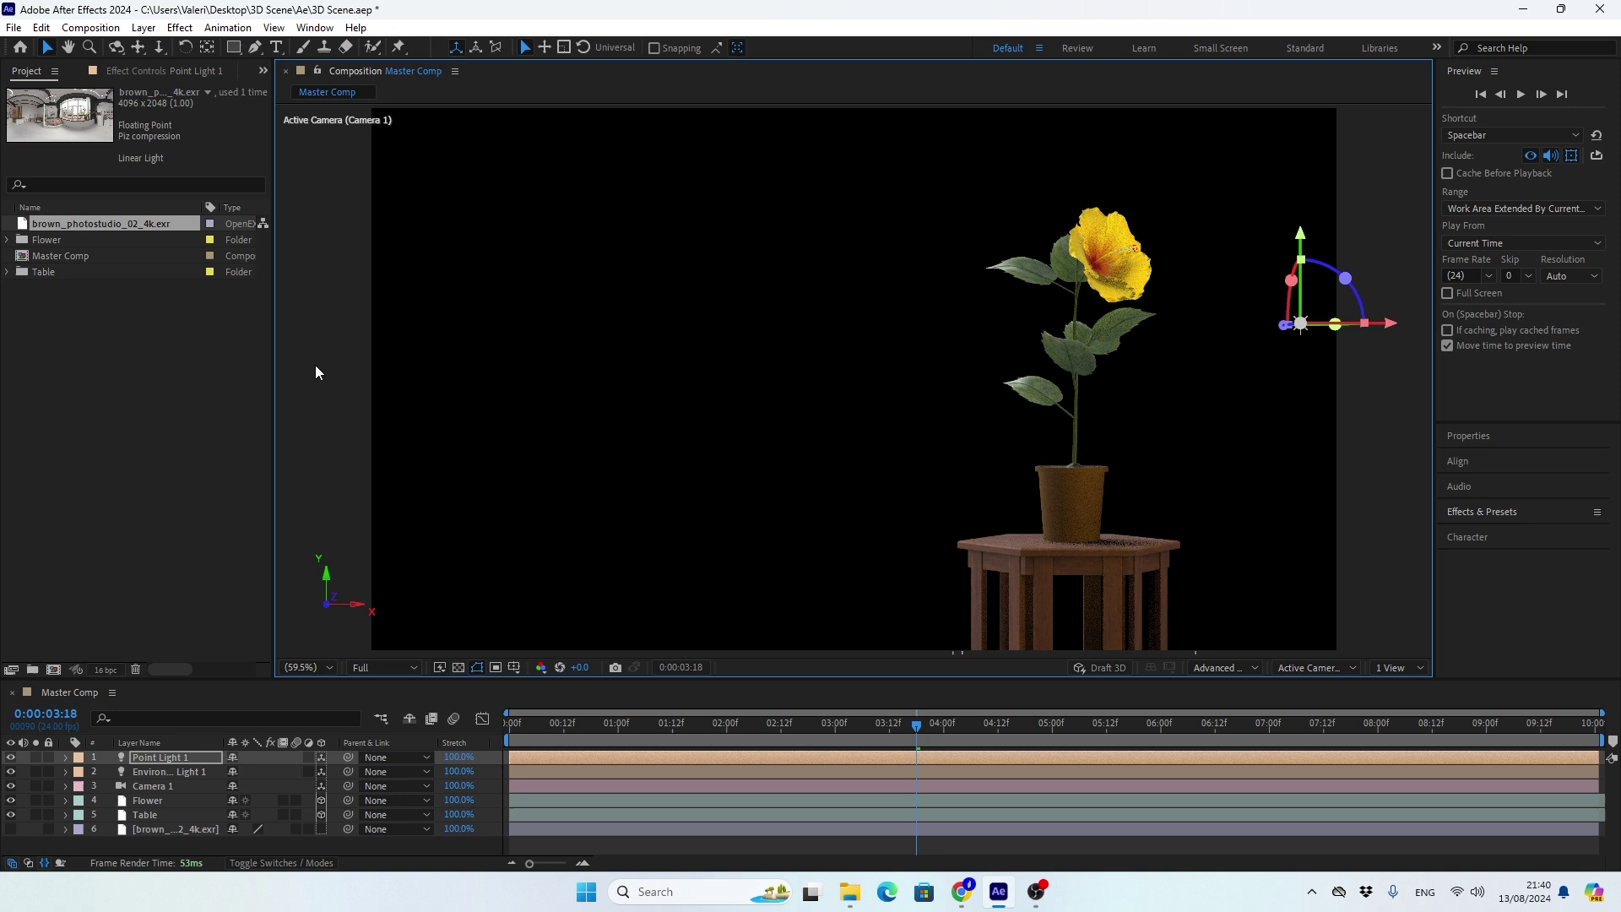
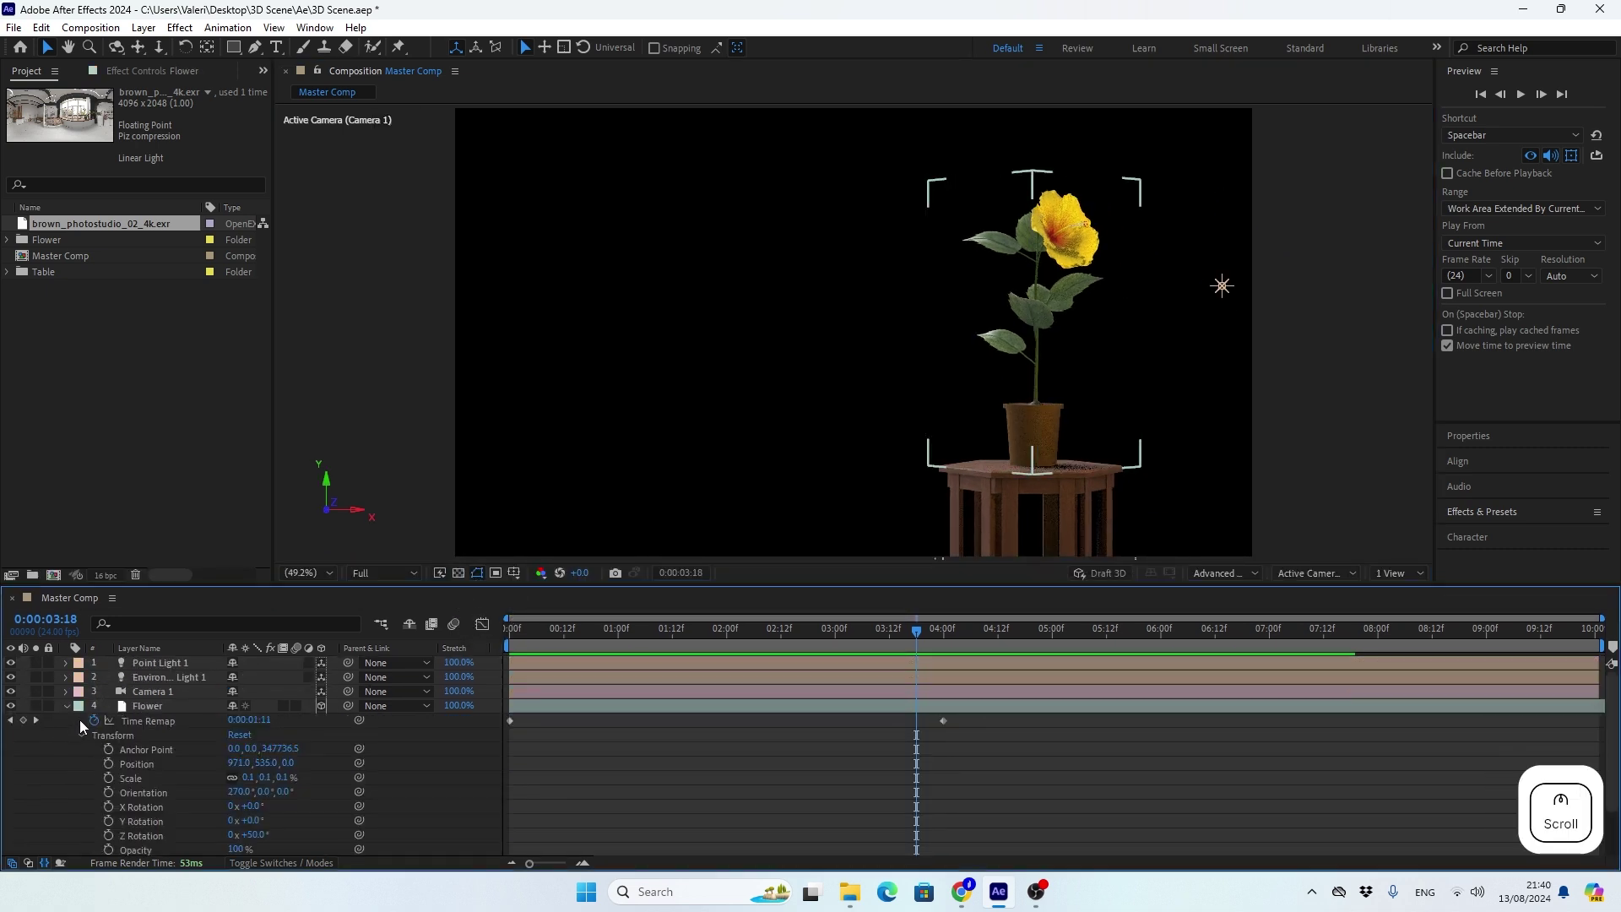
Set the Flower layer's Casts Shadows to On in Compositing Options.
left_click(85, 739)
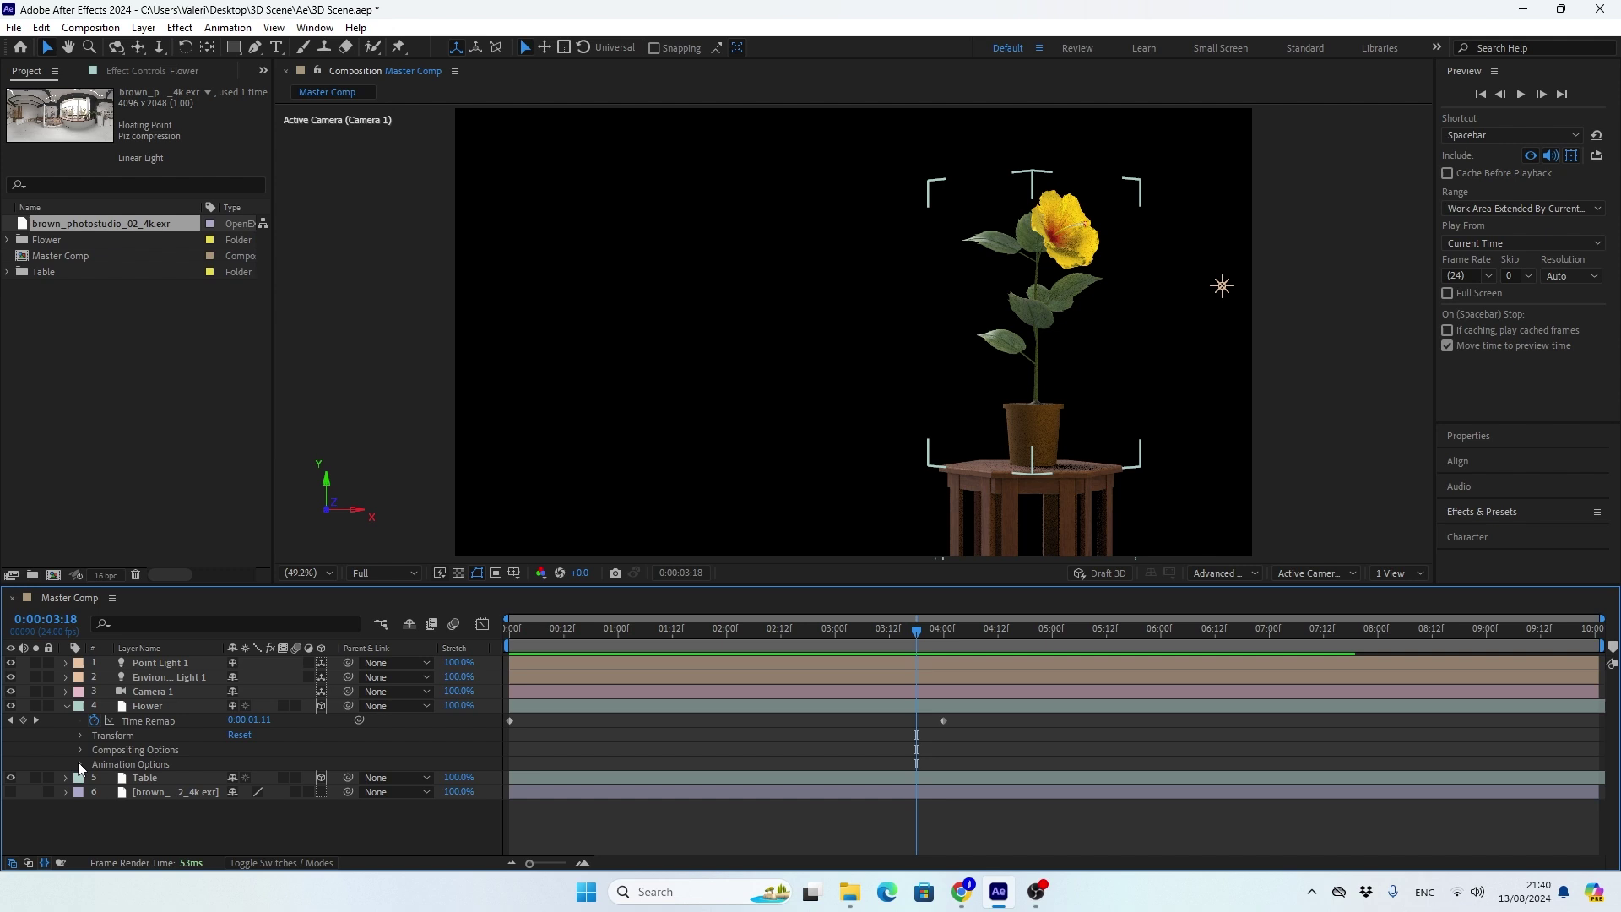
left_click(84, 757)
left_click(131, 774)
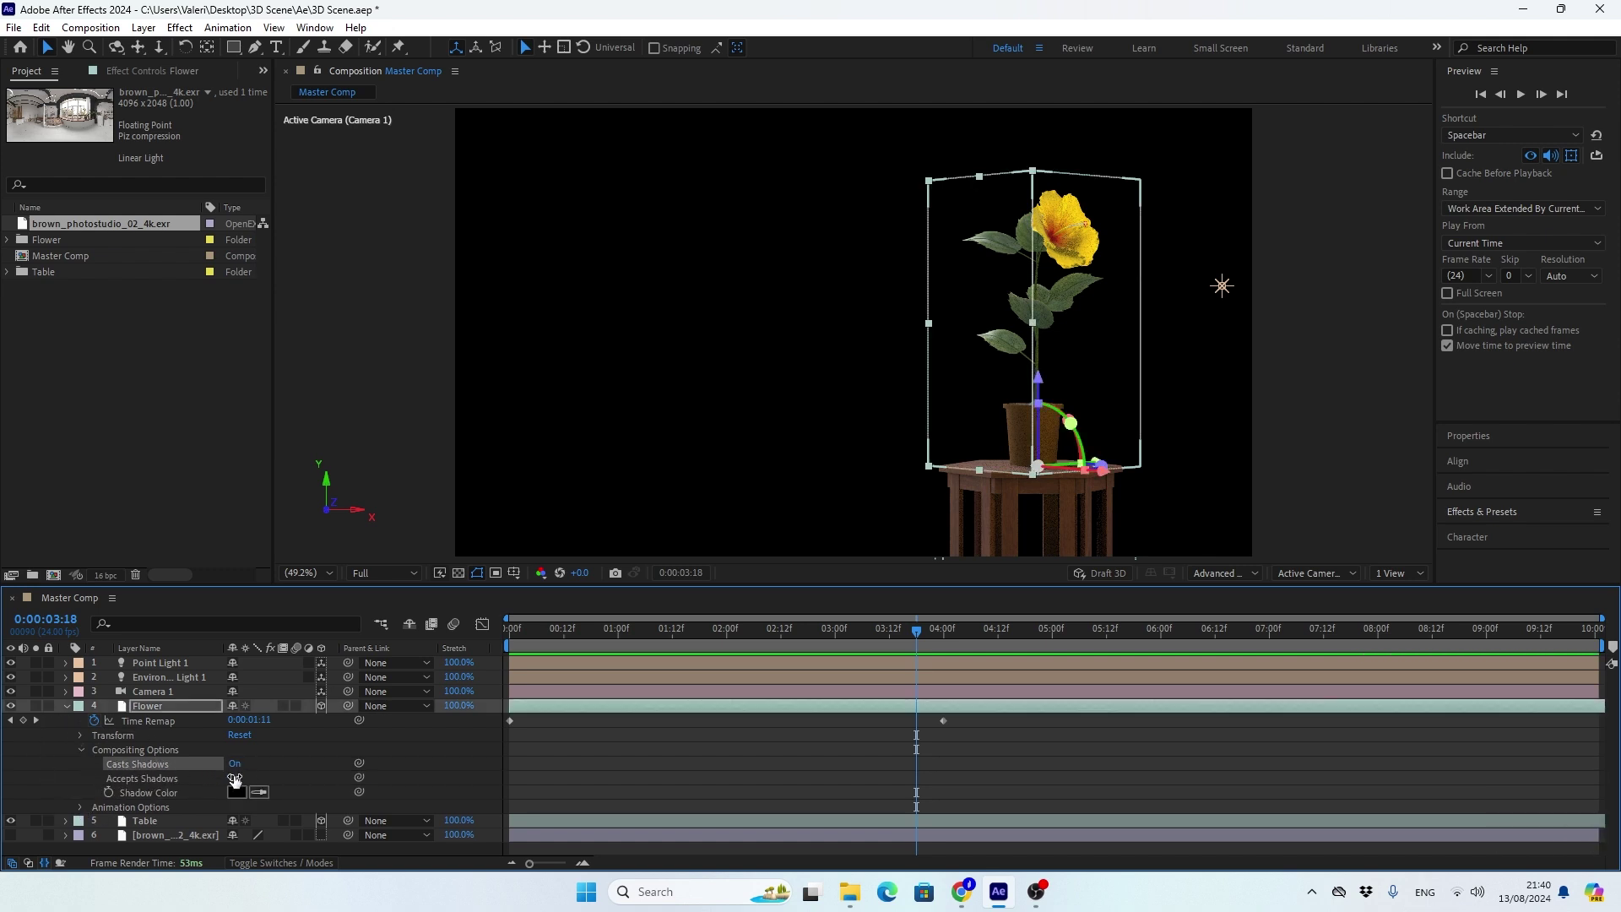
left_click(85, 754)
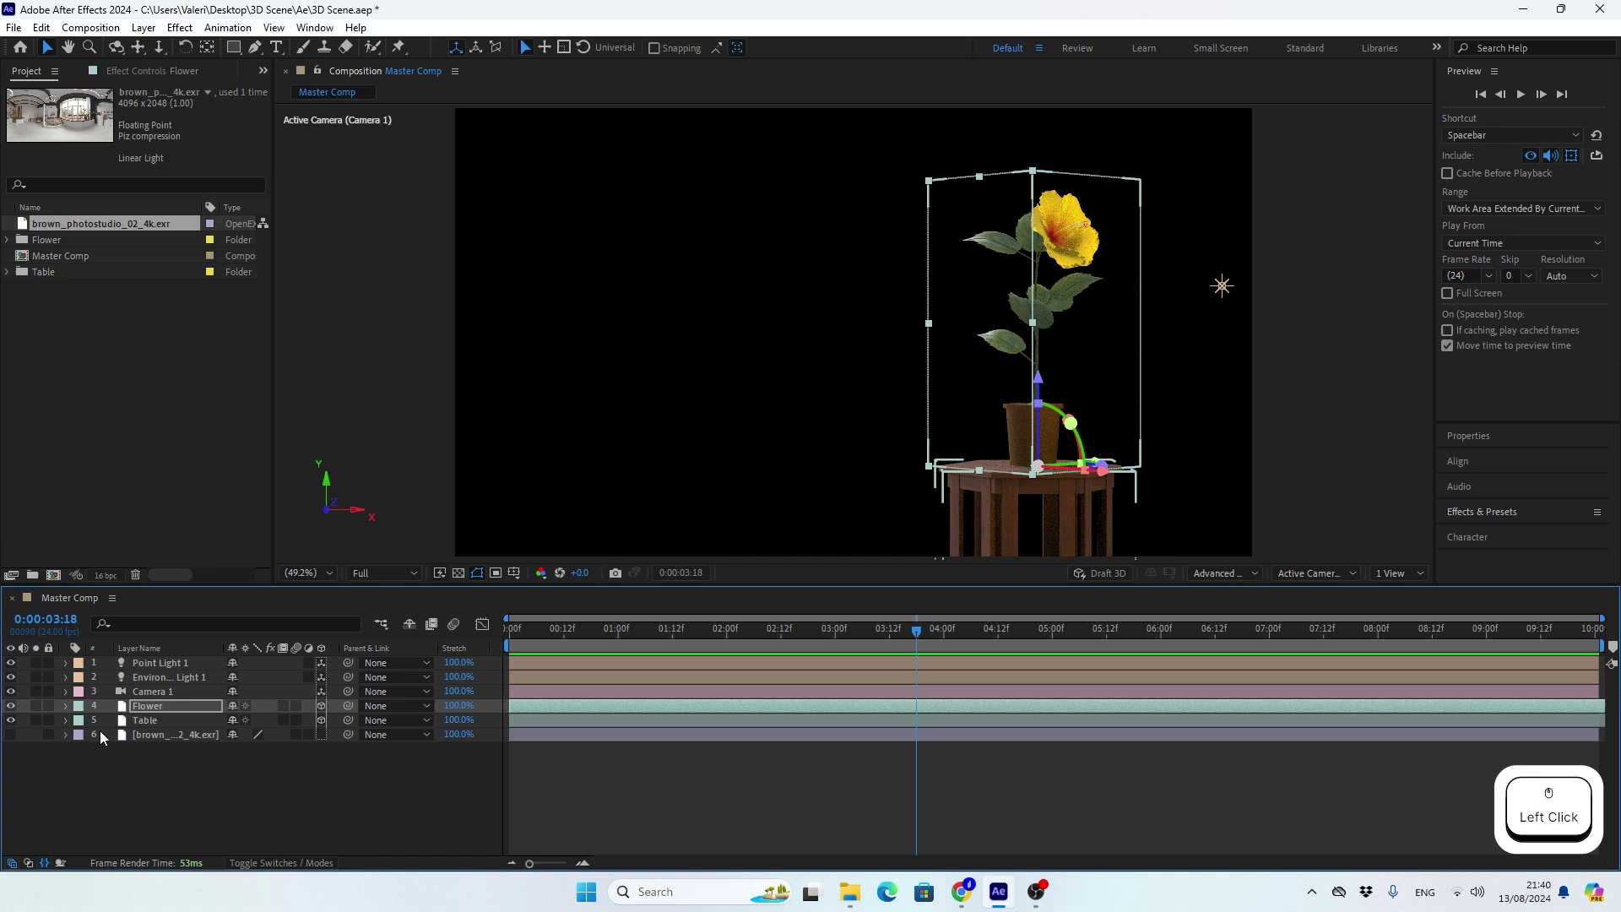
Set the Table layer to cast and accept shadows, then frame the plant and table at full size.
left_click(153, 732)
left_click(87, 754)
left_click(199, 773)
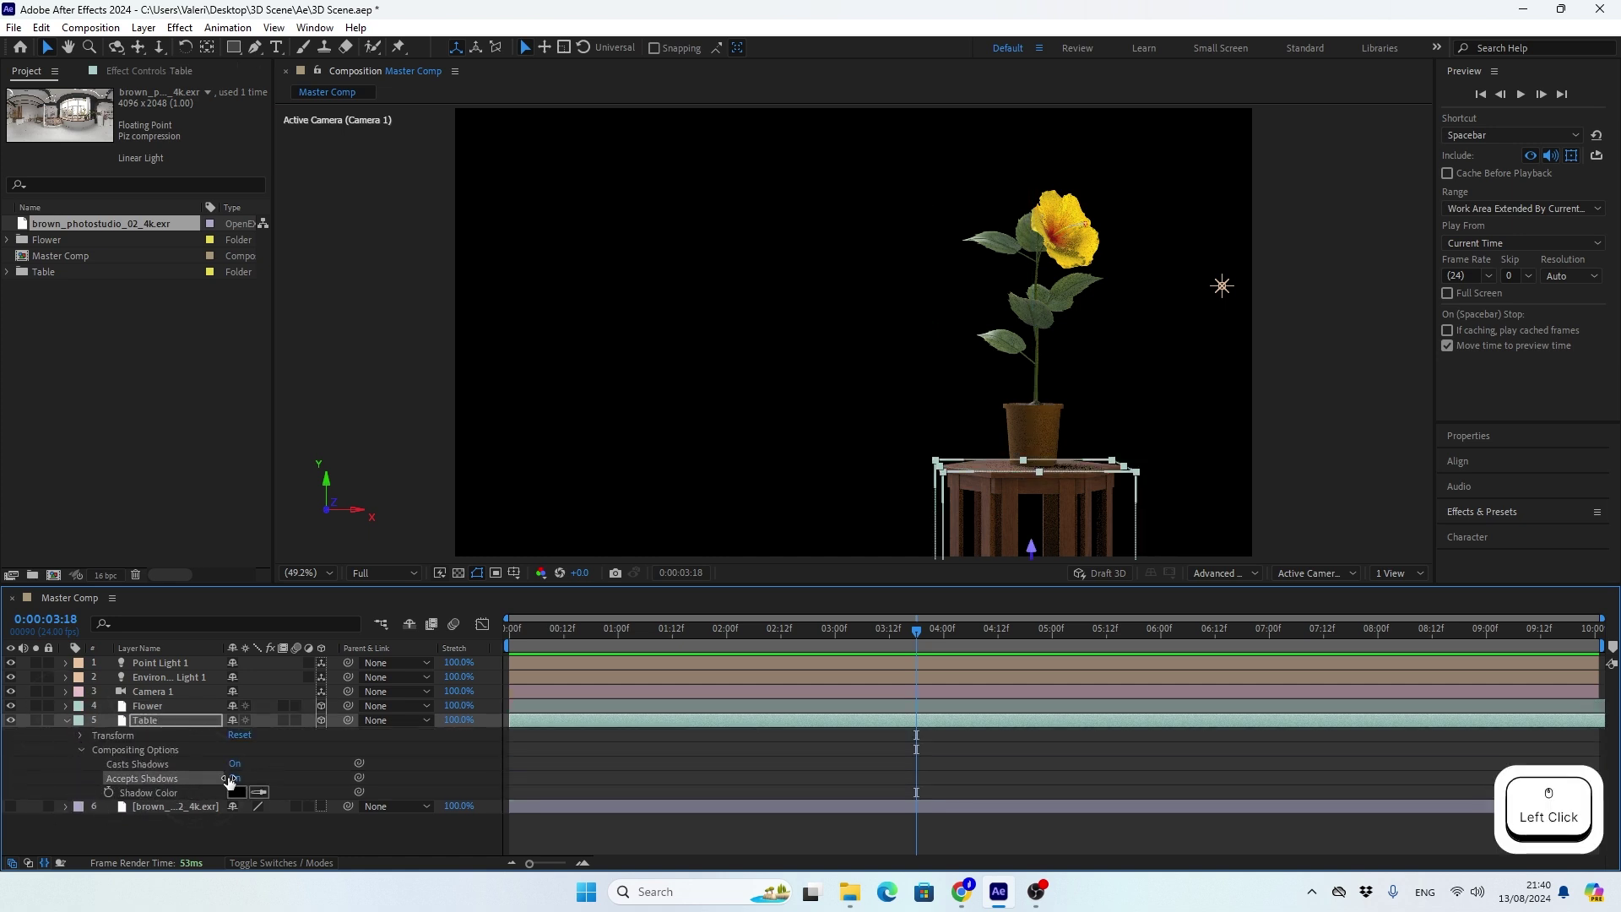
left_click(74, 727)
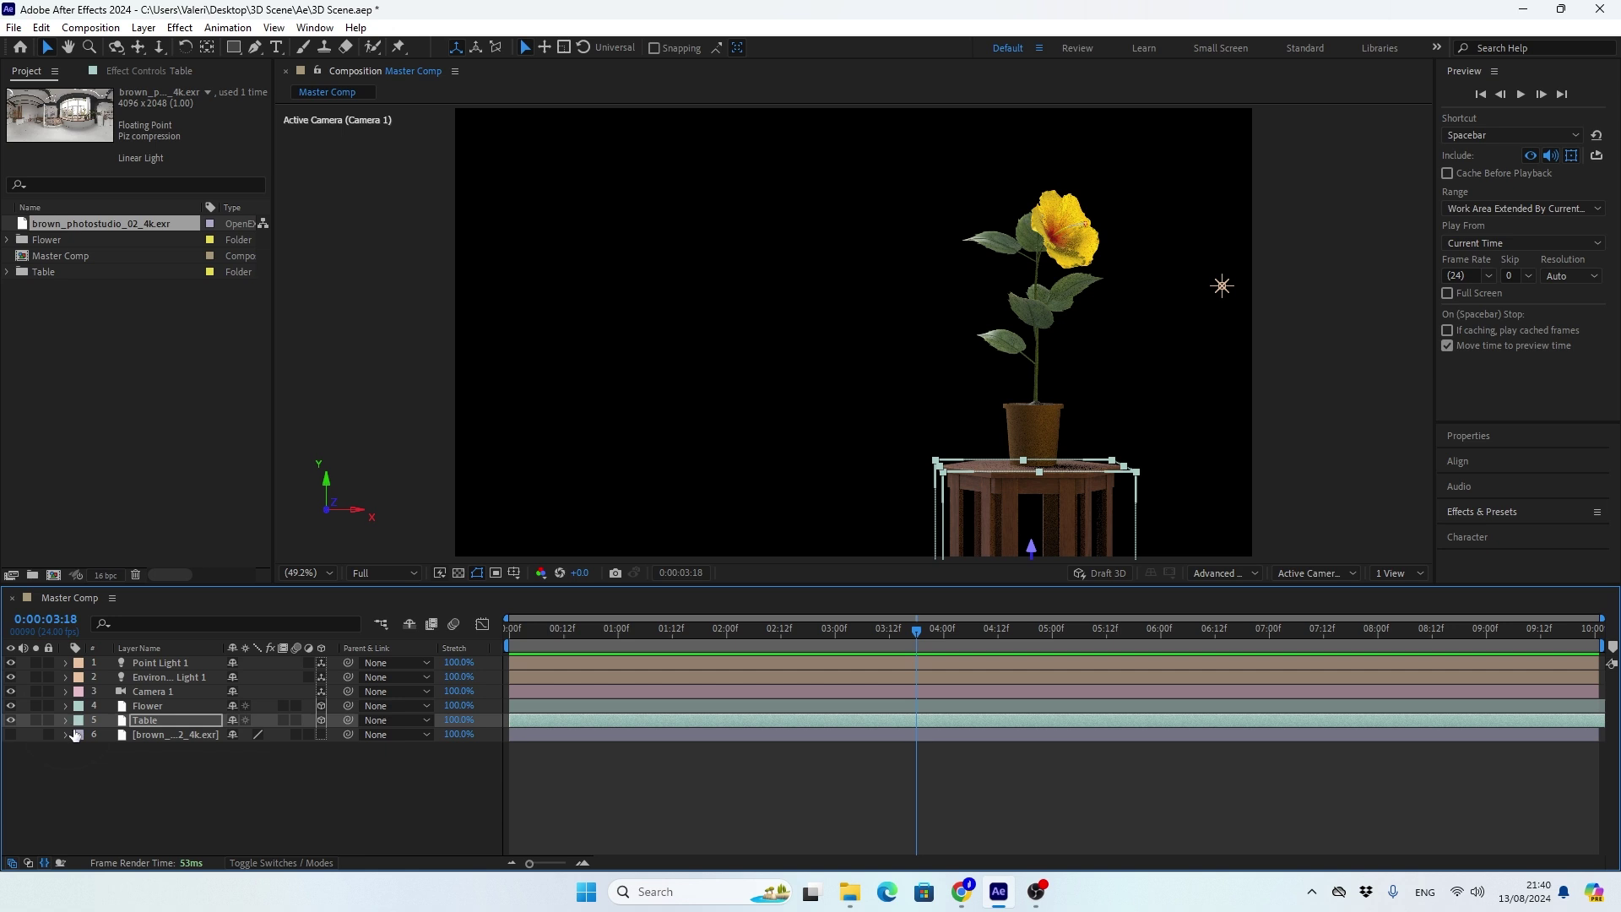
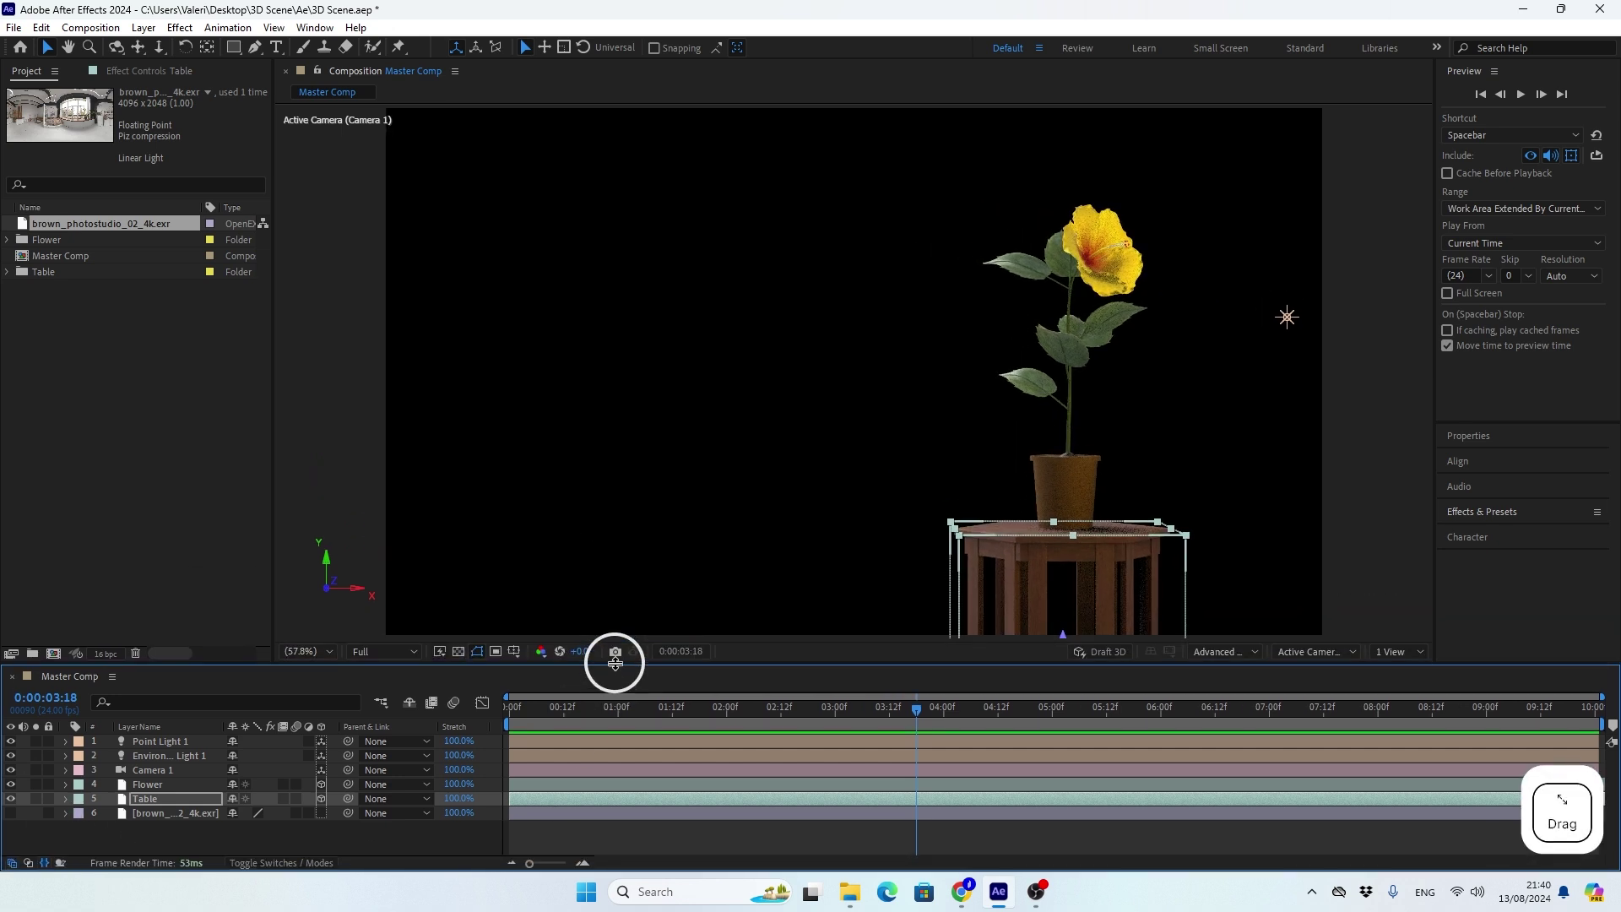
left_click(1337, 550)
left_click(1120, 538)
left_click(851, 525)
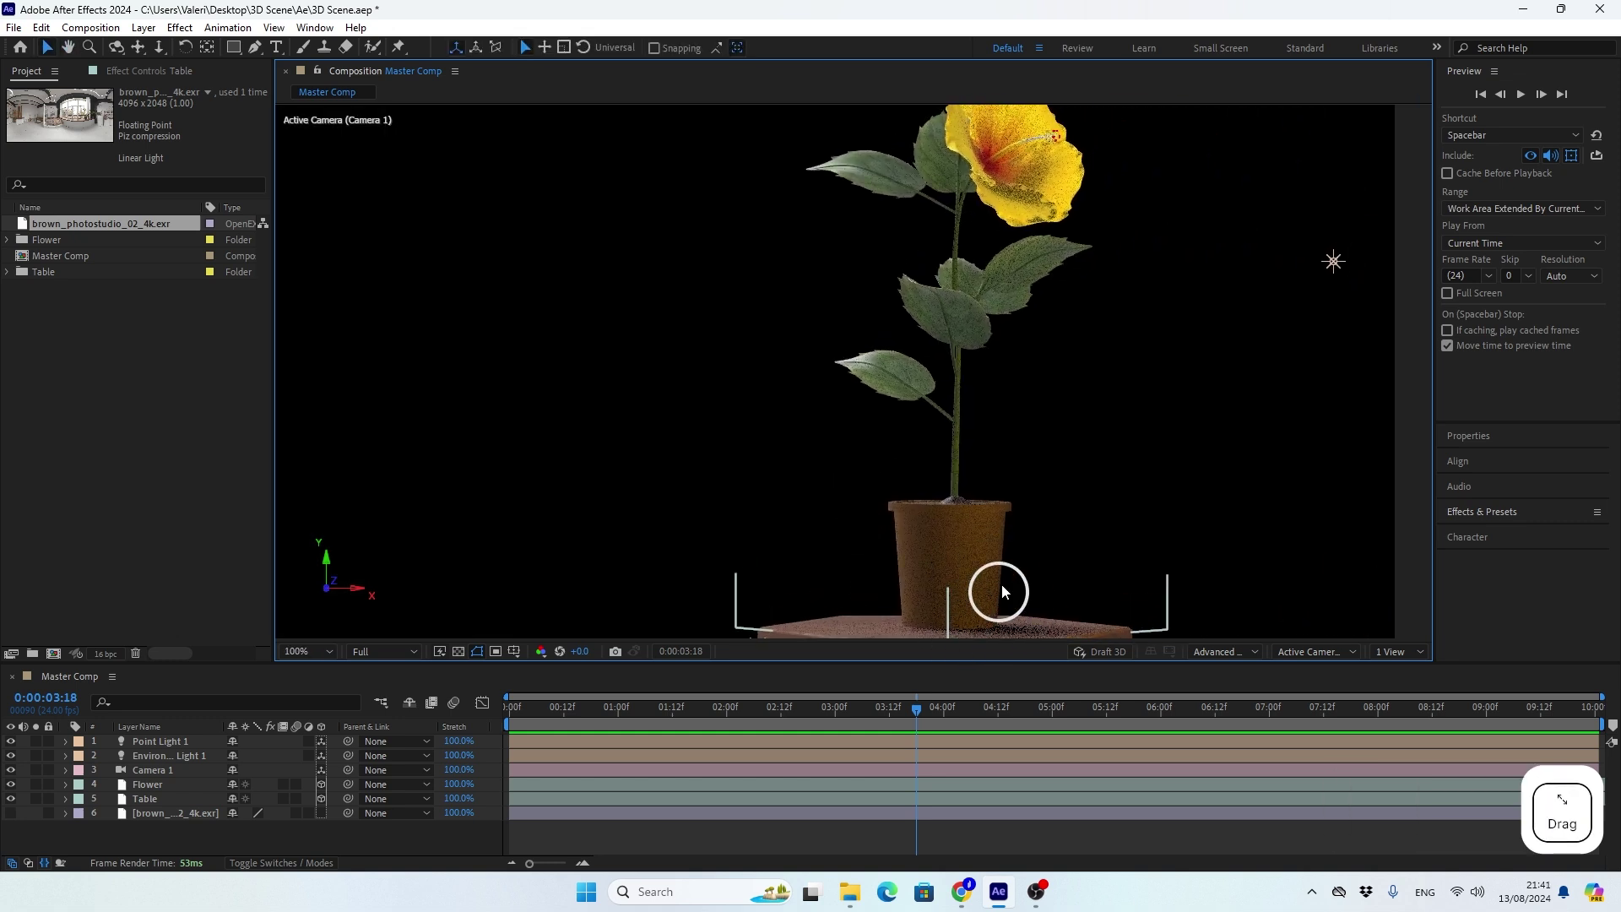
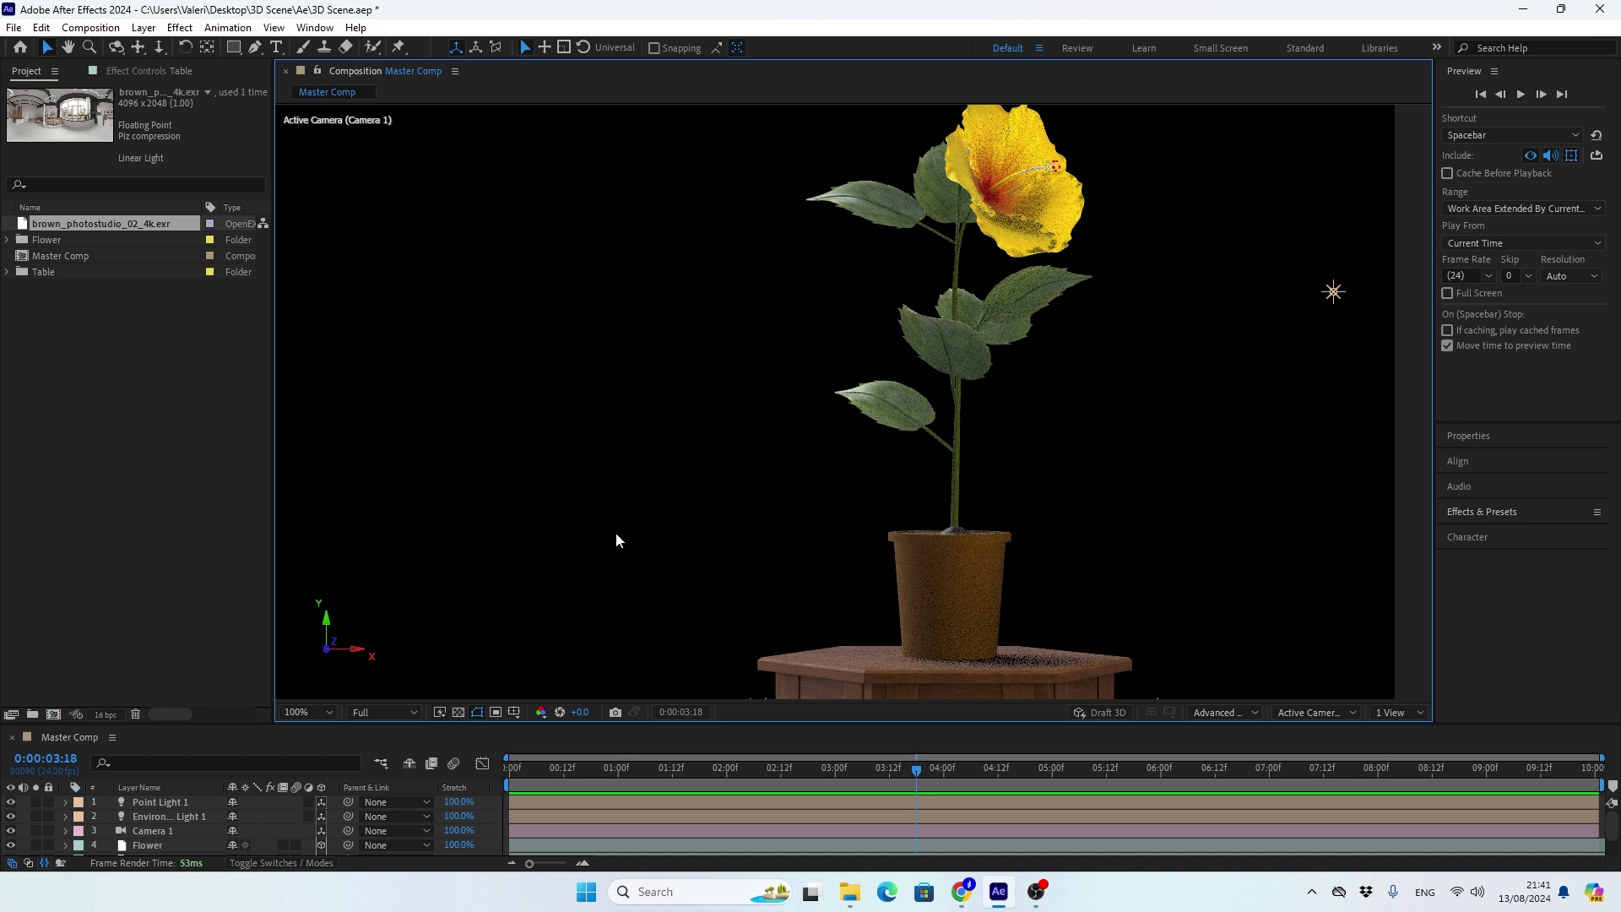
Bring up the composition's 3D Renderer options for the Advanced 3D renderer.
key("ctrl+k")
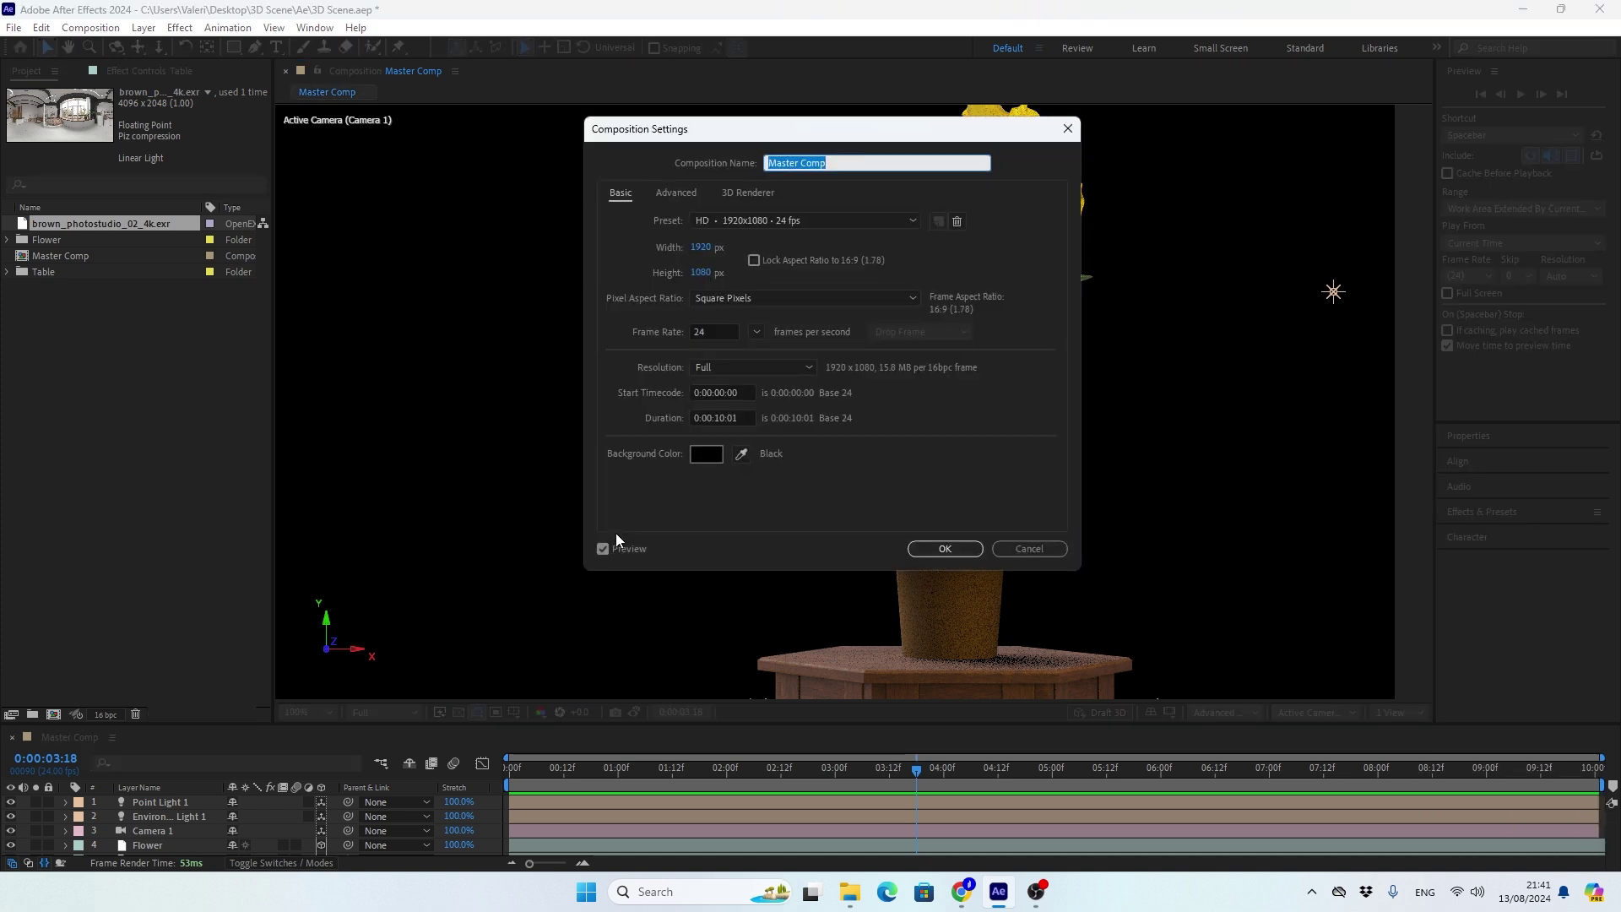
left_click(746, 146)
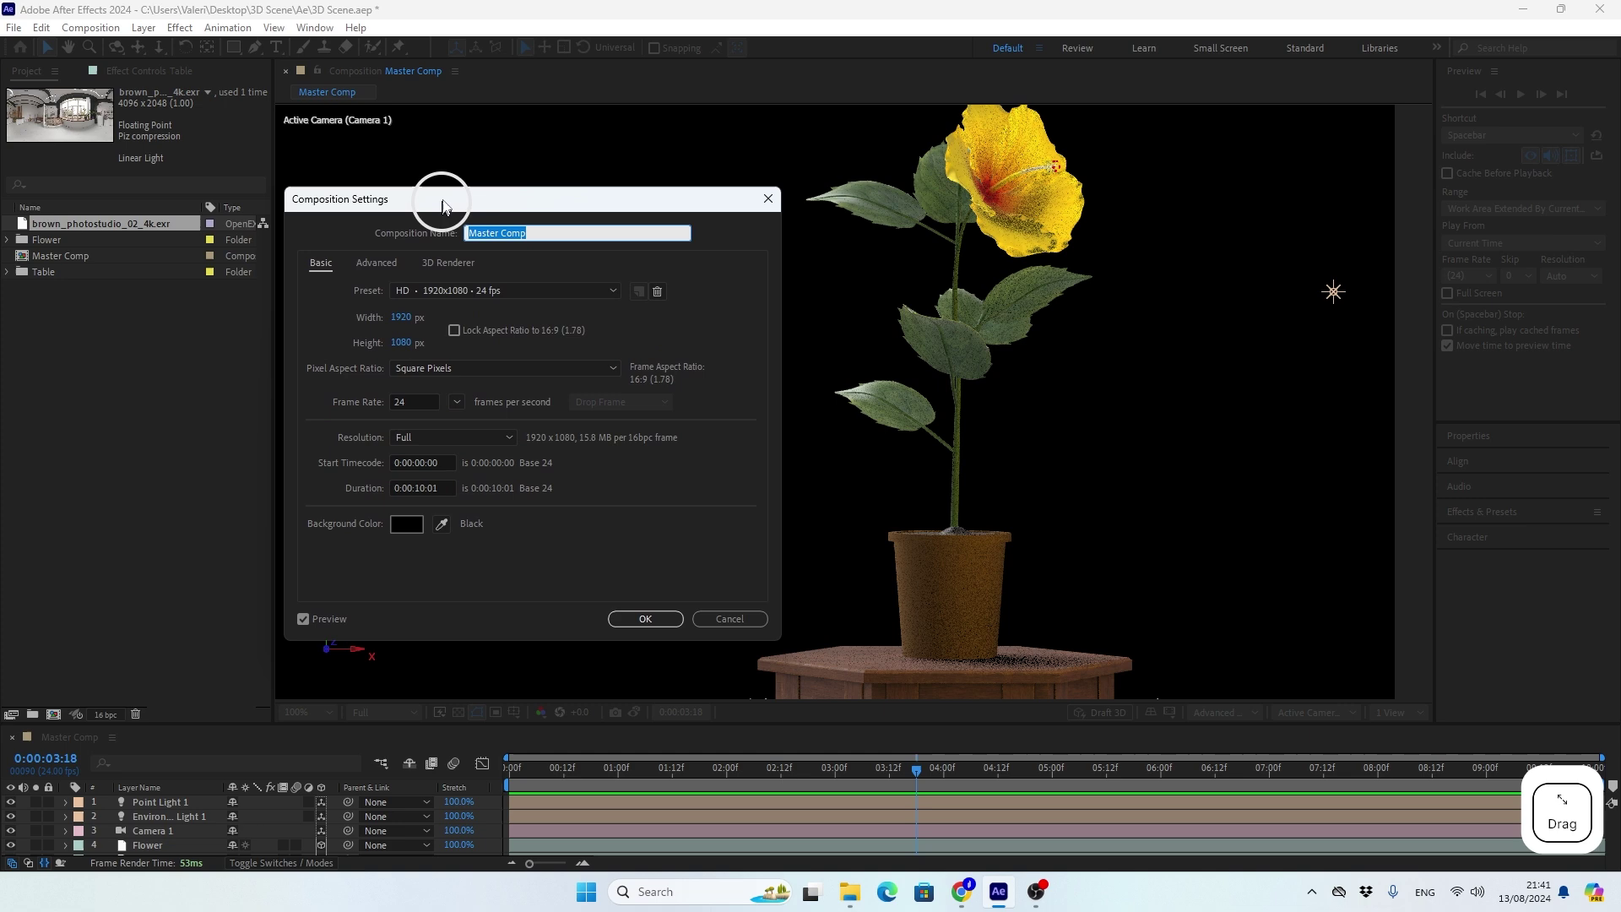
left_click(455, 240)
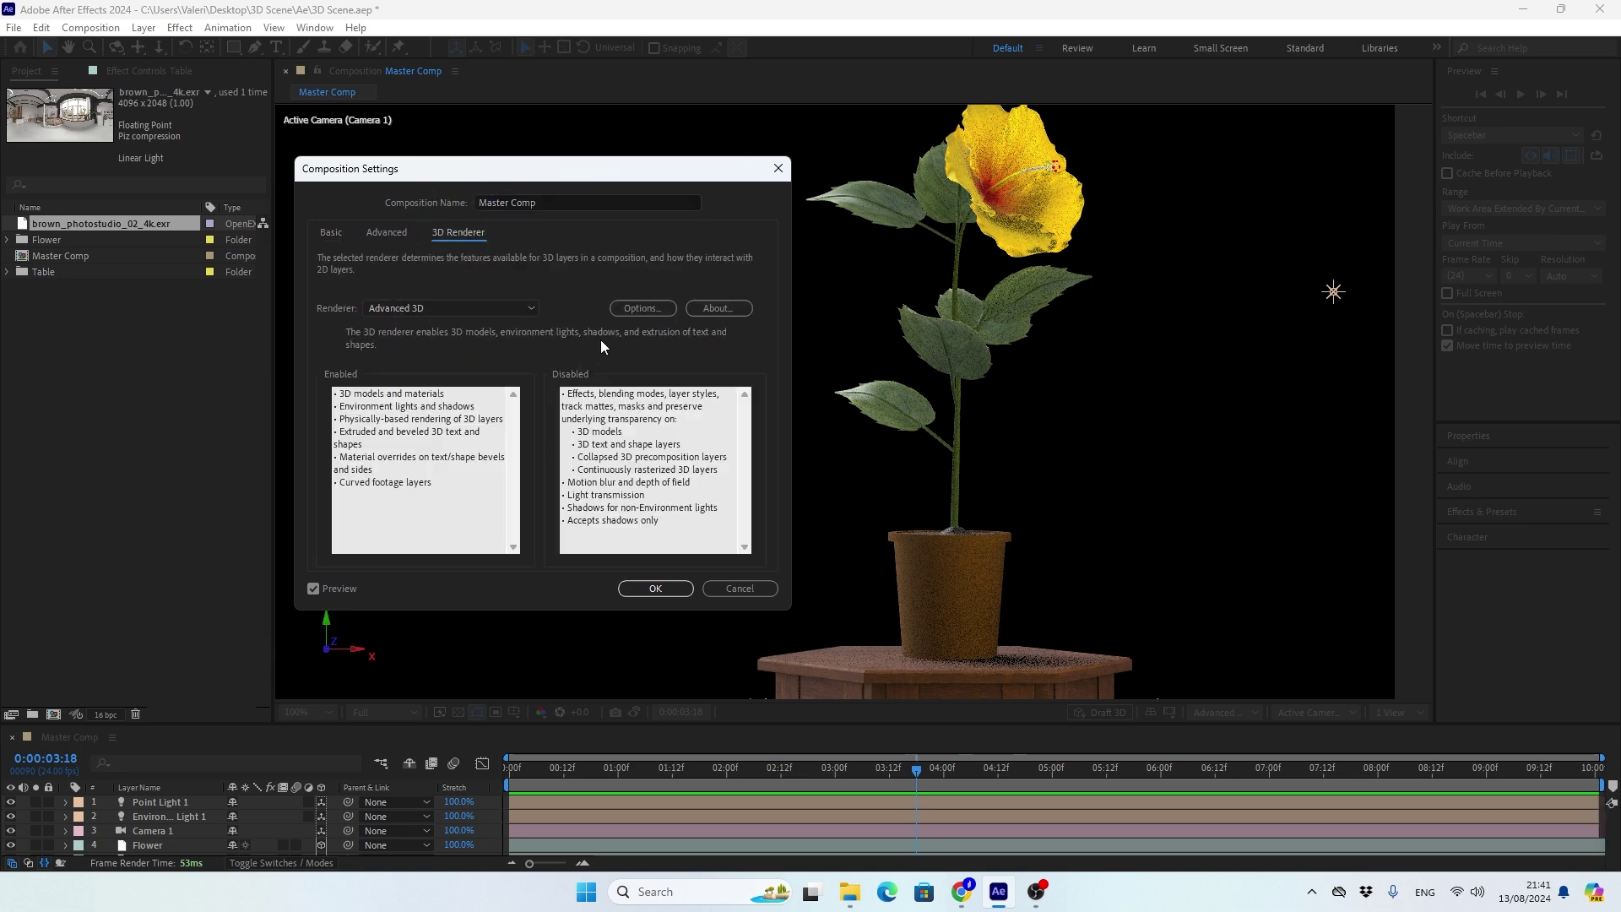
left_click(644, 316)
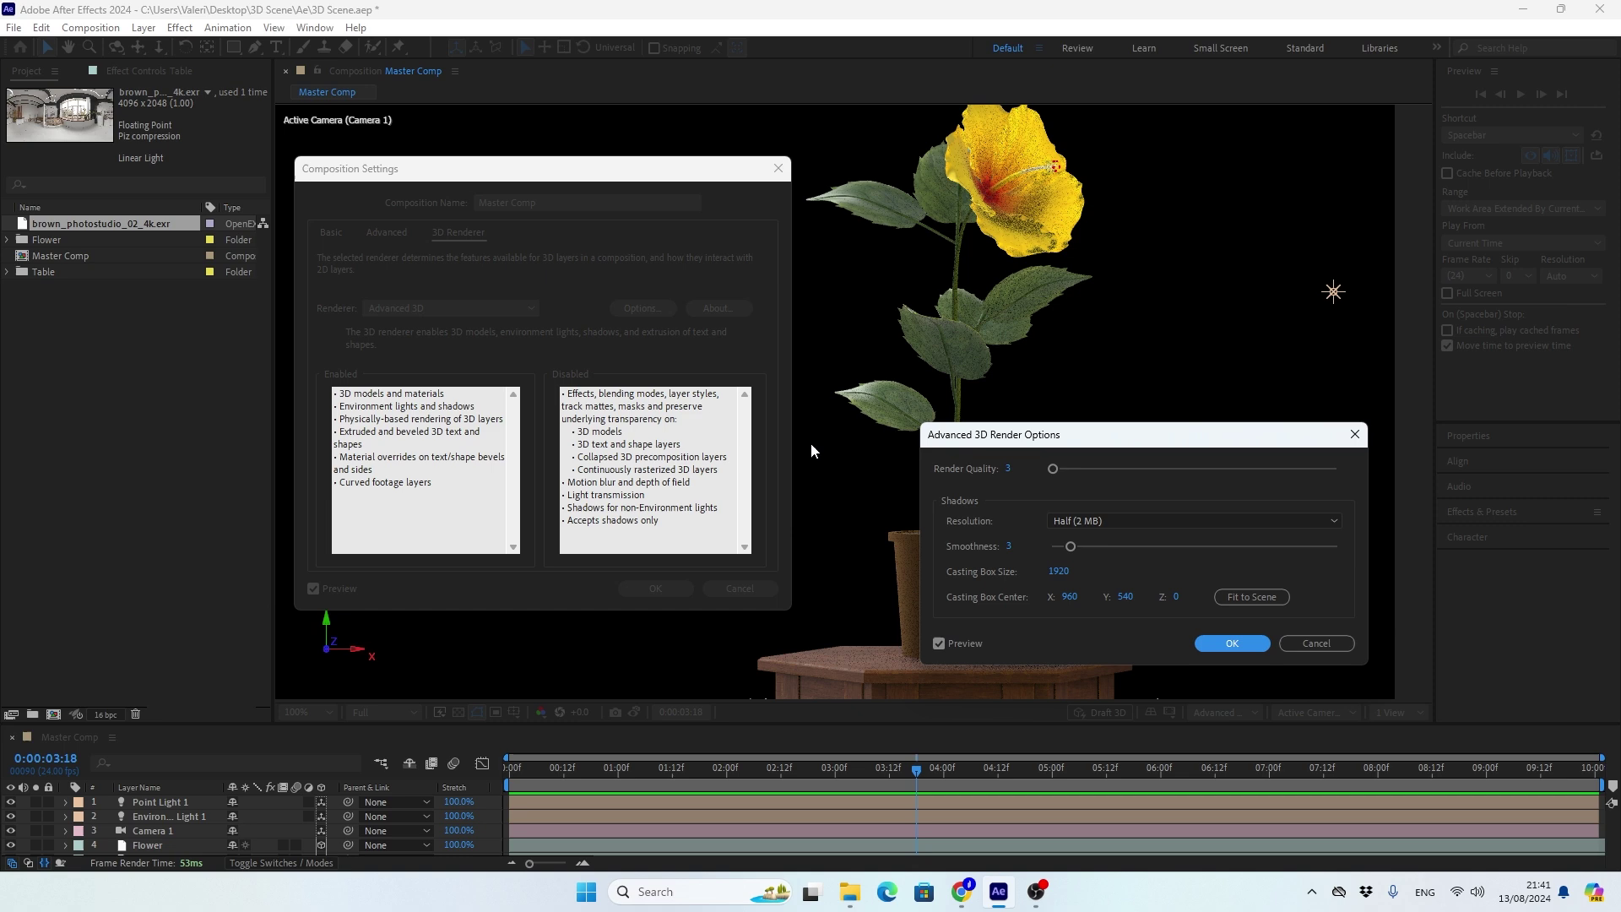
left_click(977, 446)
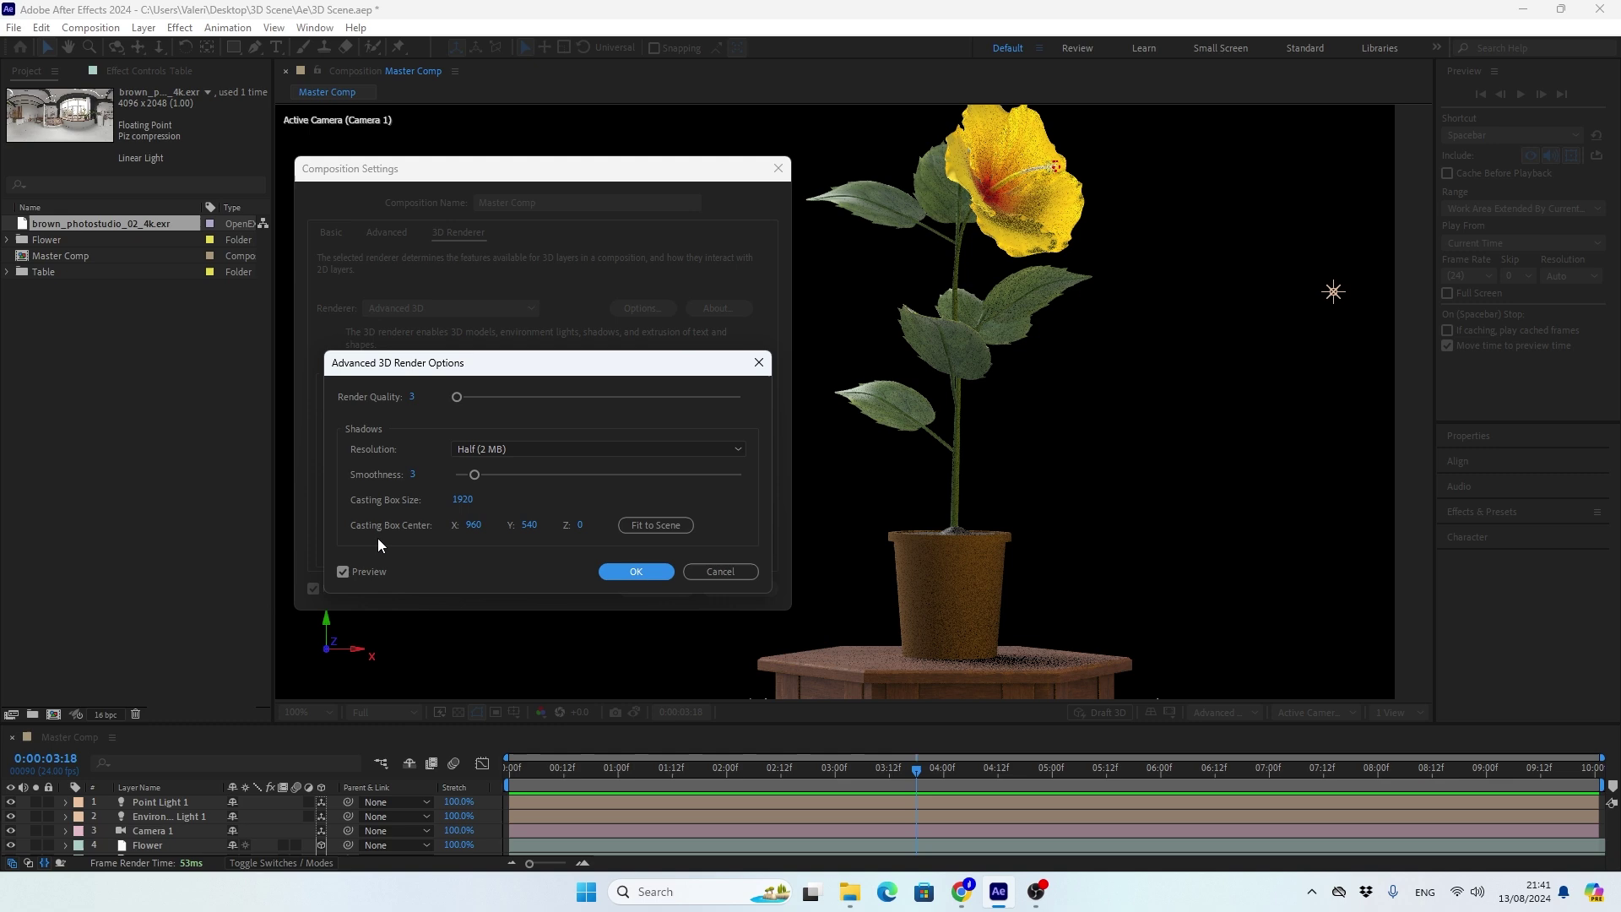
Set render quality 20, shadow resolution Double with smoothness 20, and confirm the composition settings.
left_click(465, 407)
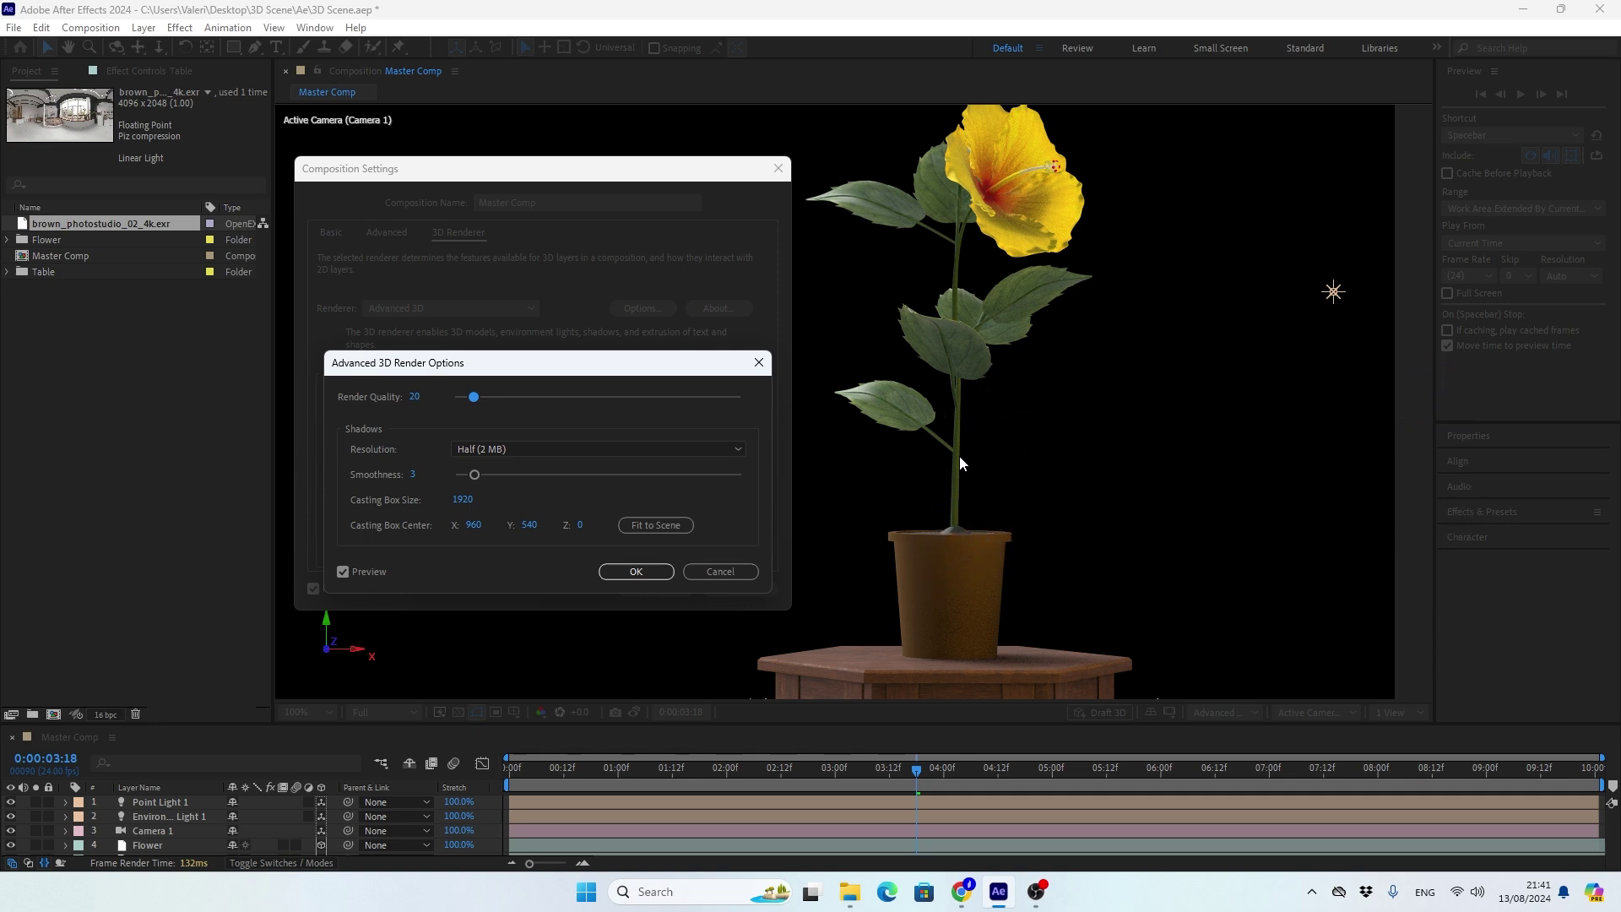
left_click(529, 457)
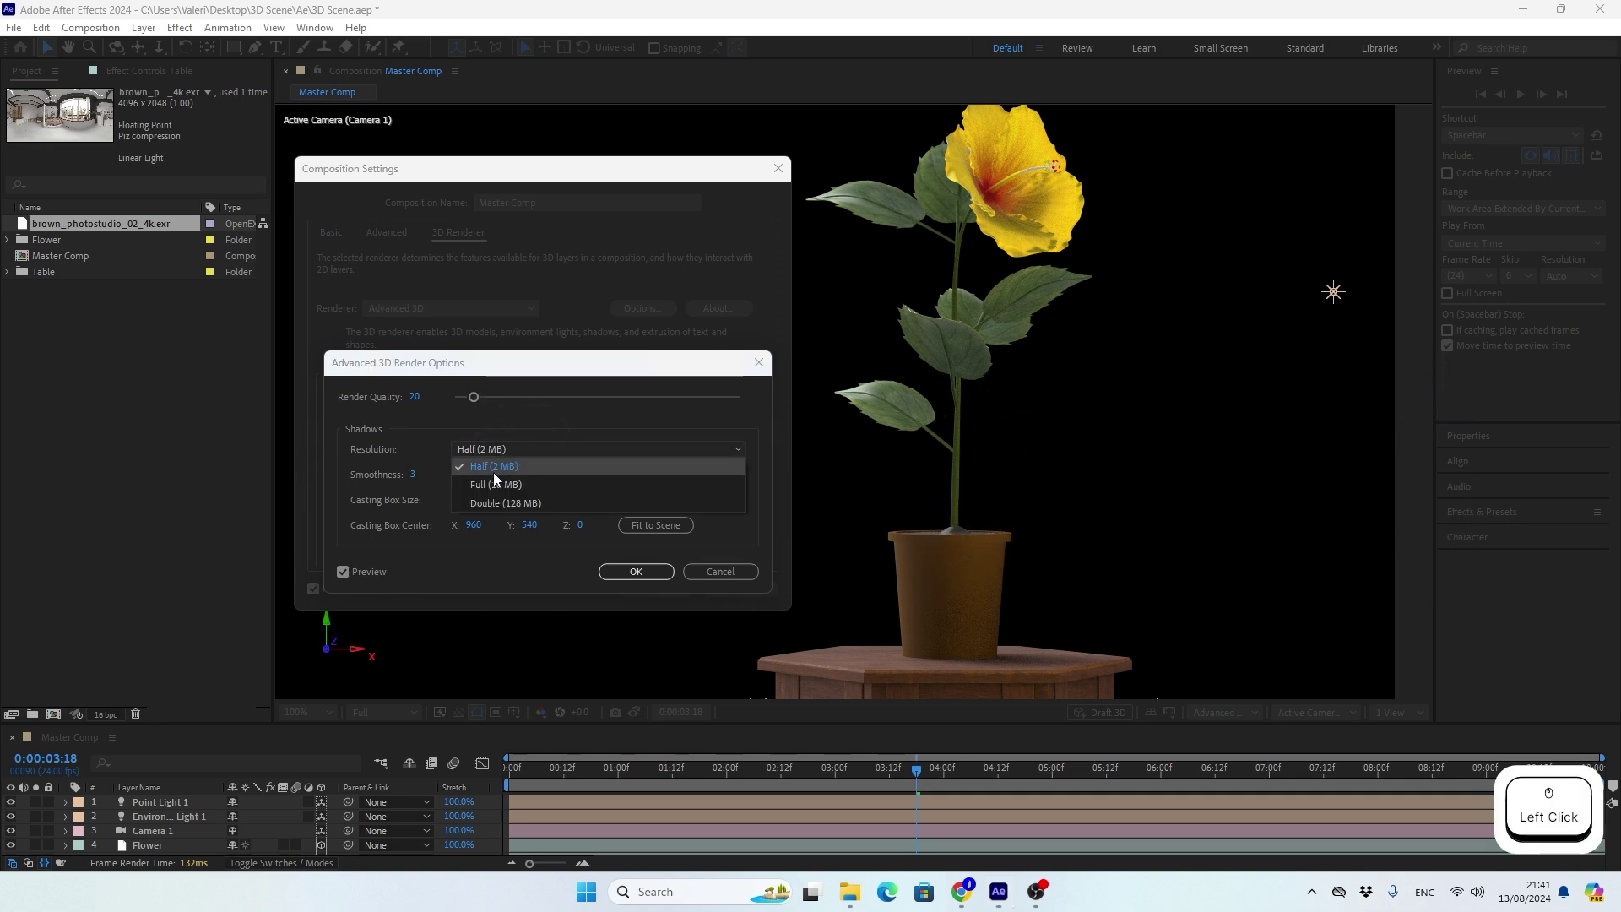
left_click(490, 508)
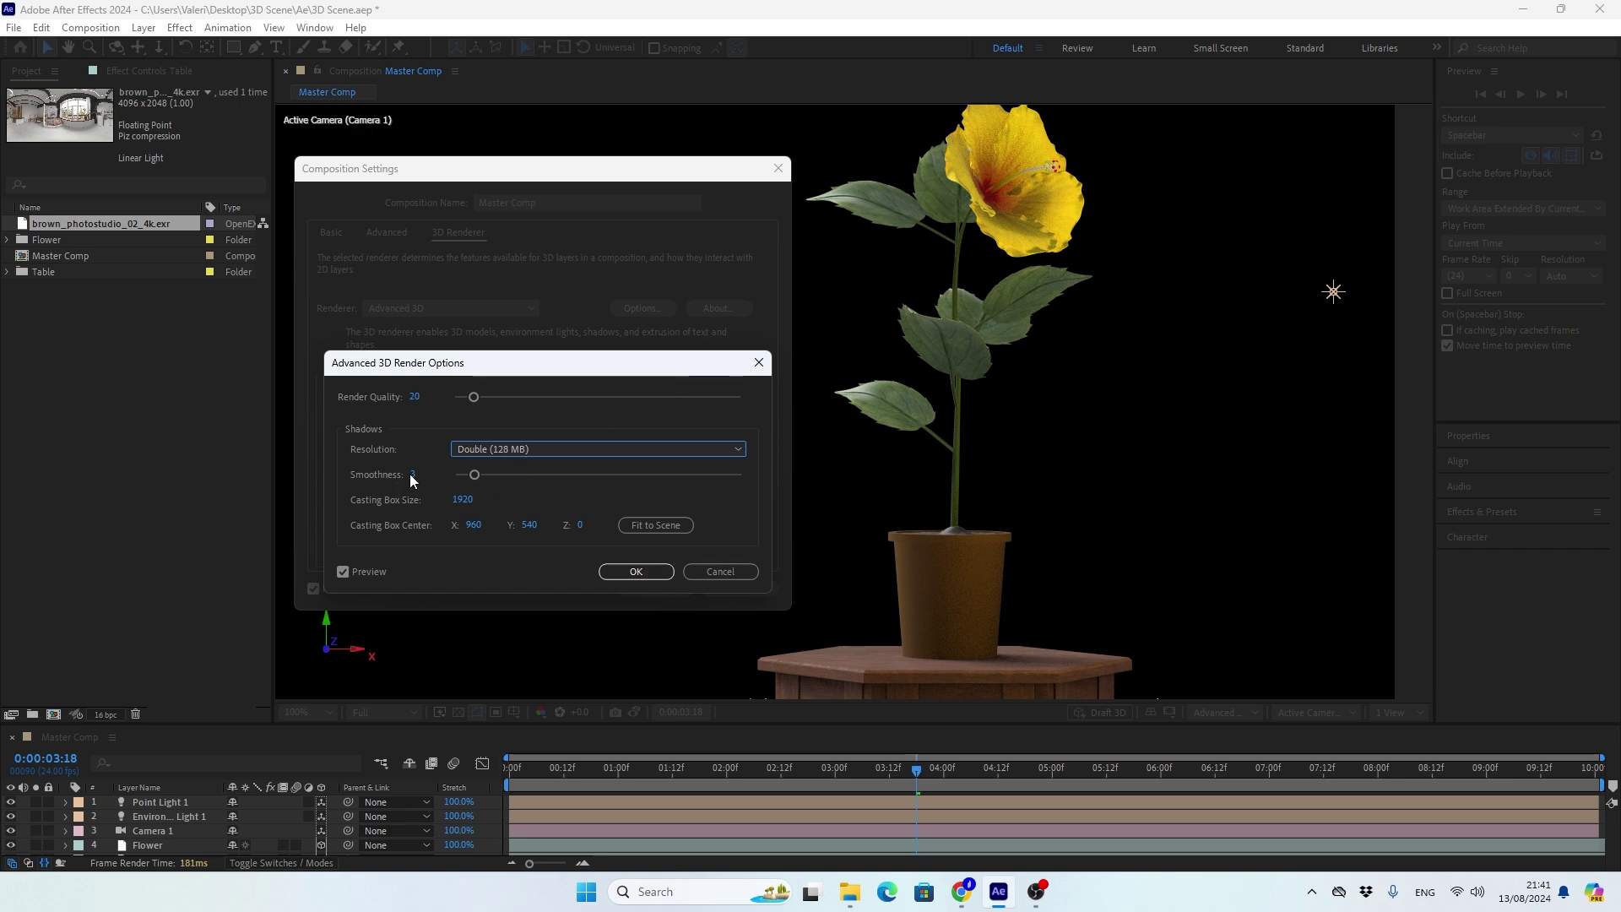
left_click(417, 482)
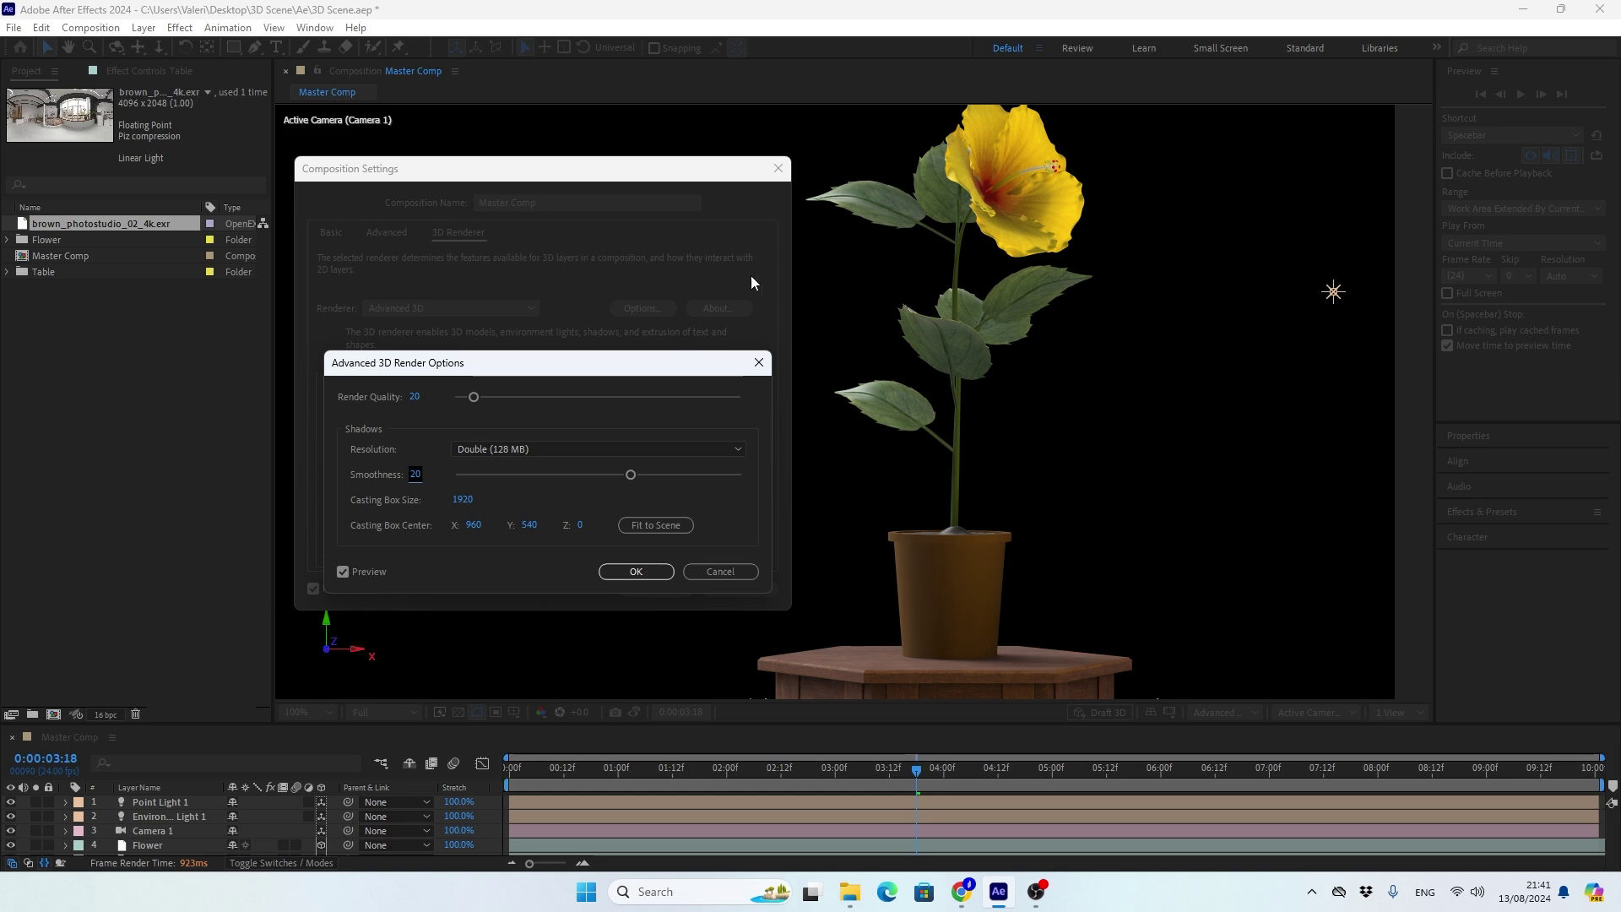
left_click(624, 577)
left_click(655, 593)
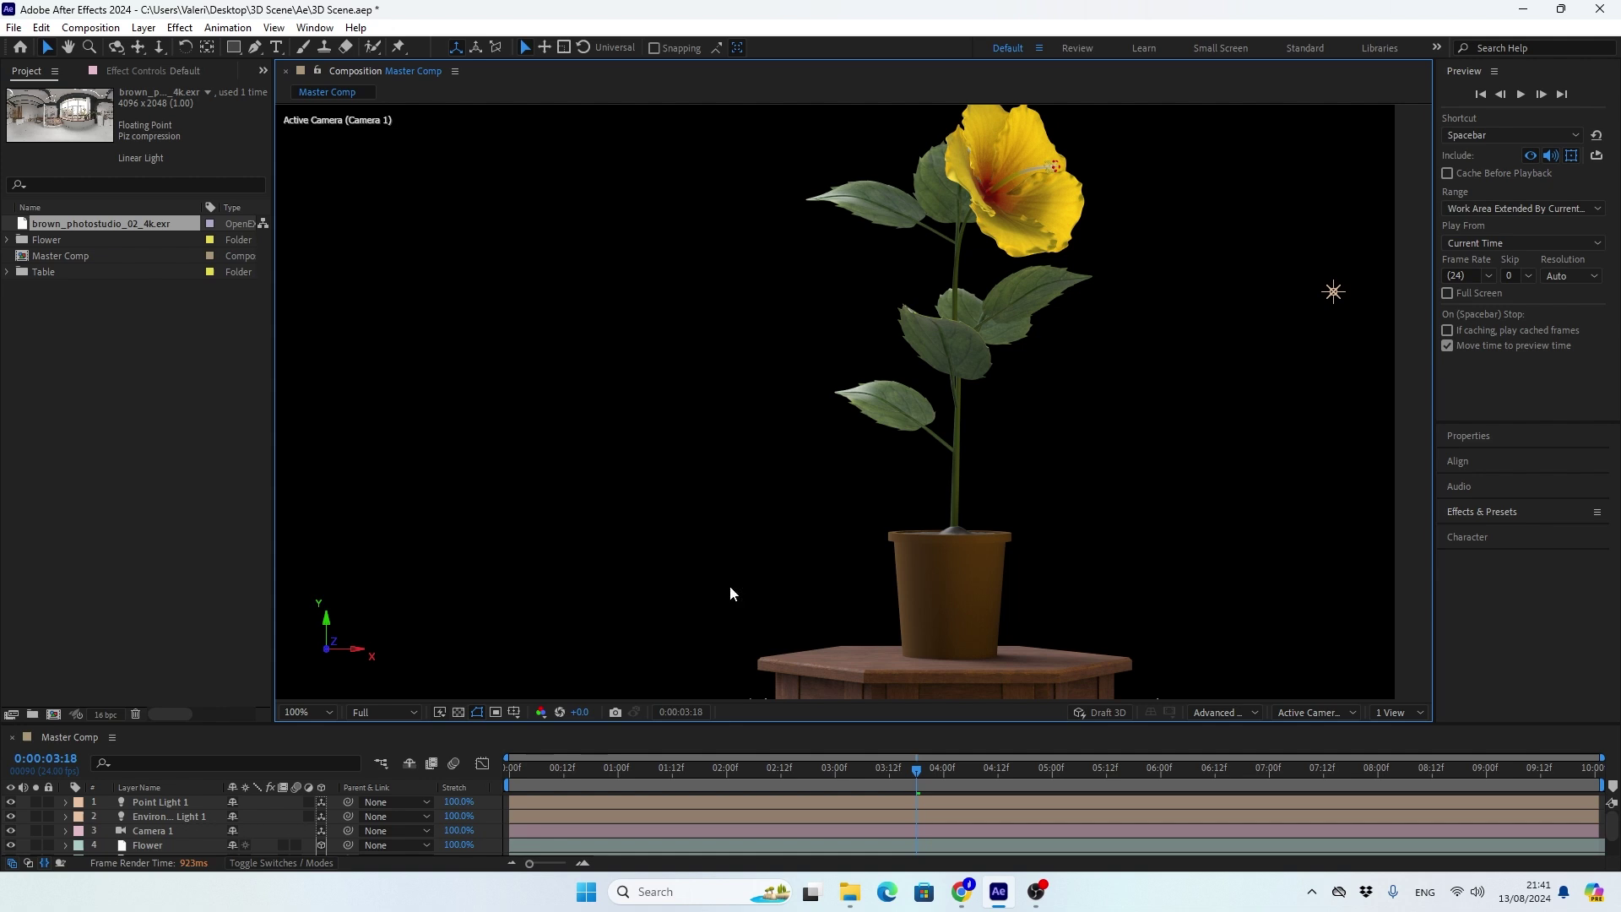
Enlarge the timeline, fit the scene in the viewer, and reveal Camera 1's Position property.
left_click(919, 776)
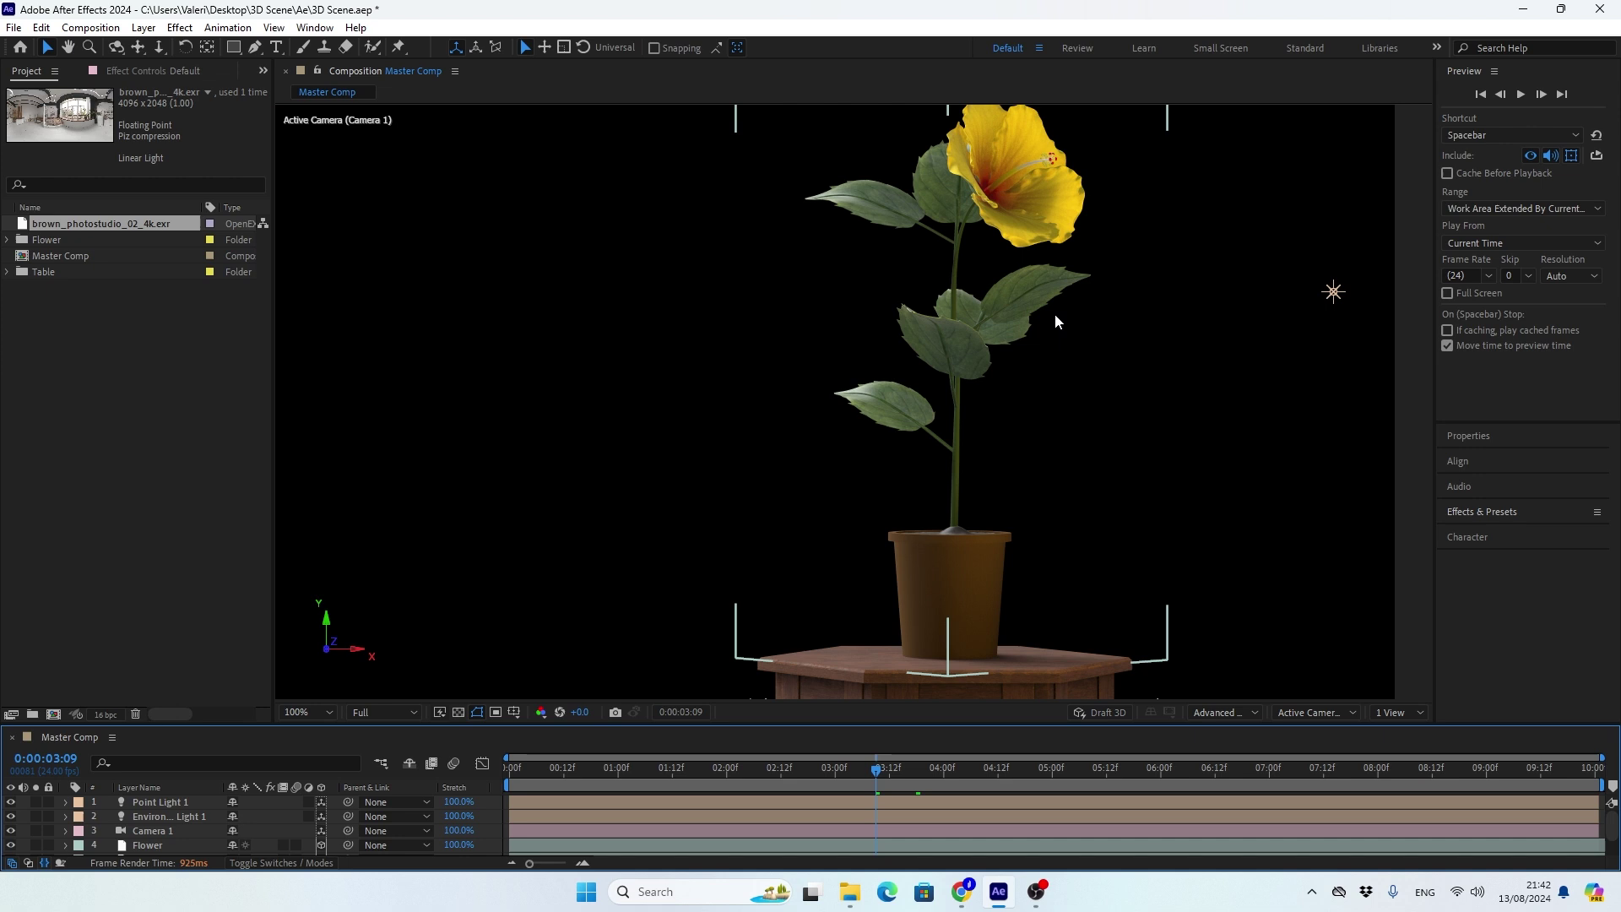
left_click(1028, 729)
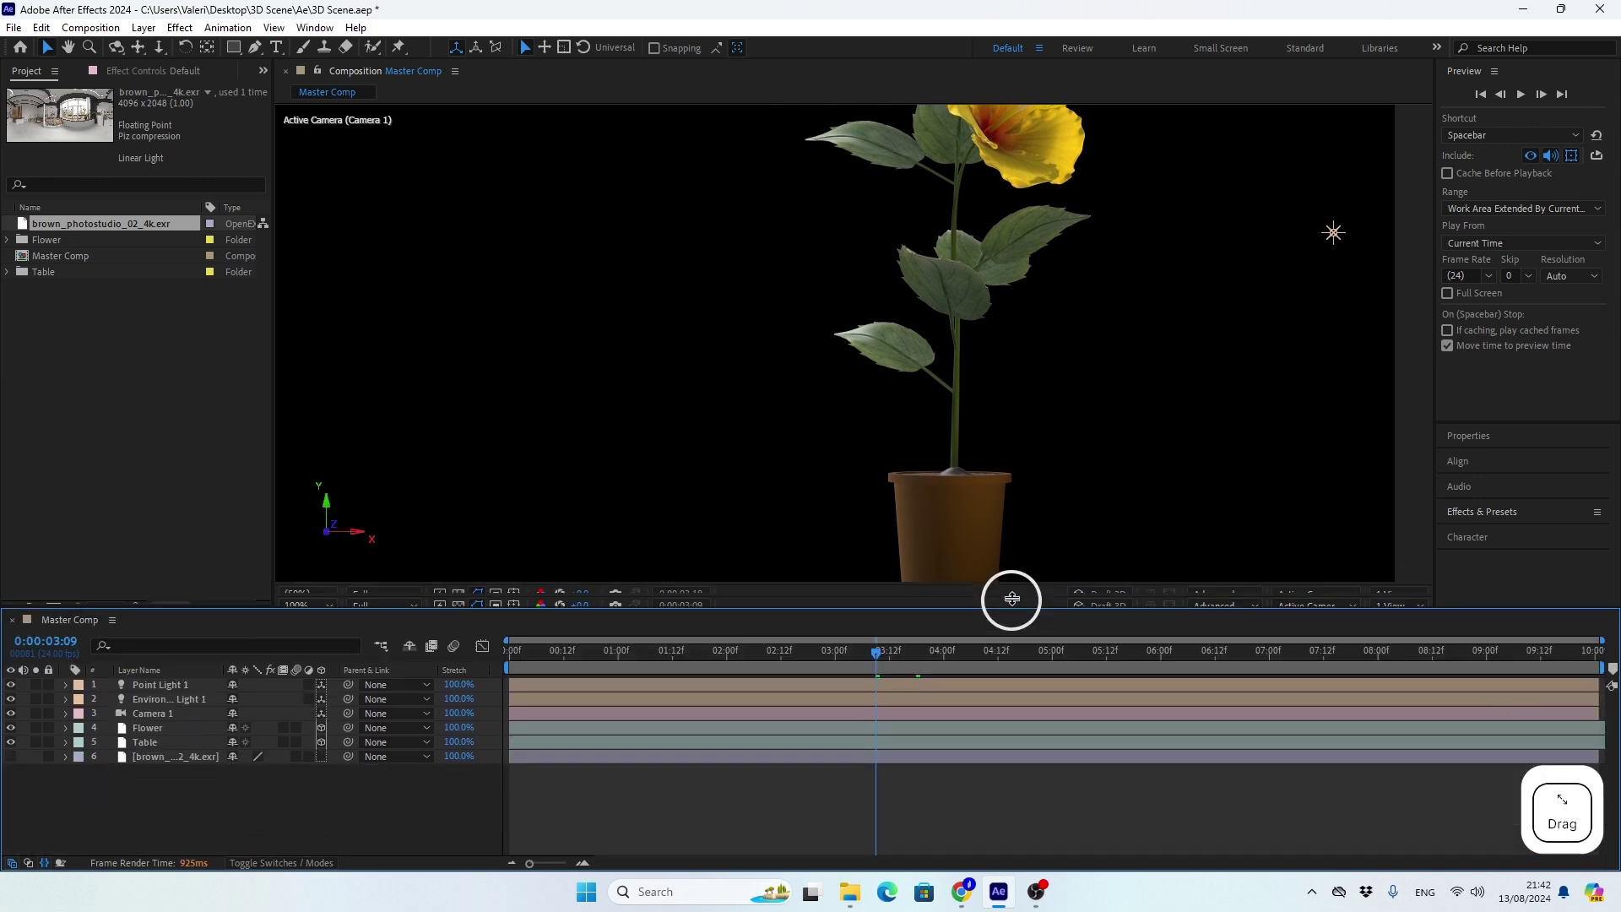
left_click(300, 615)
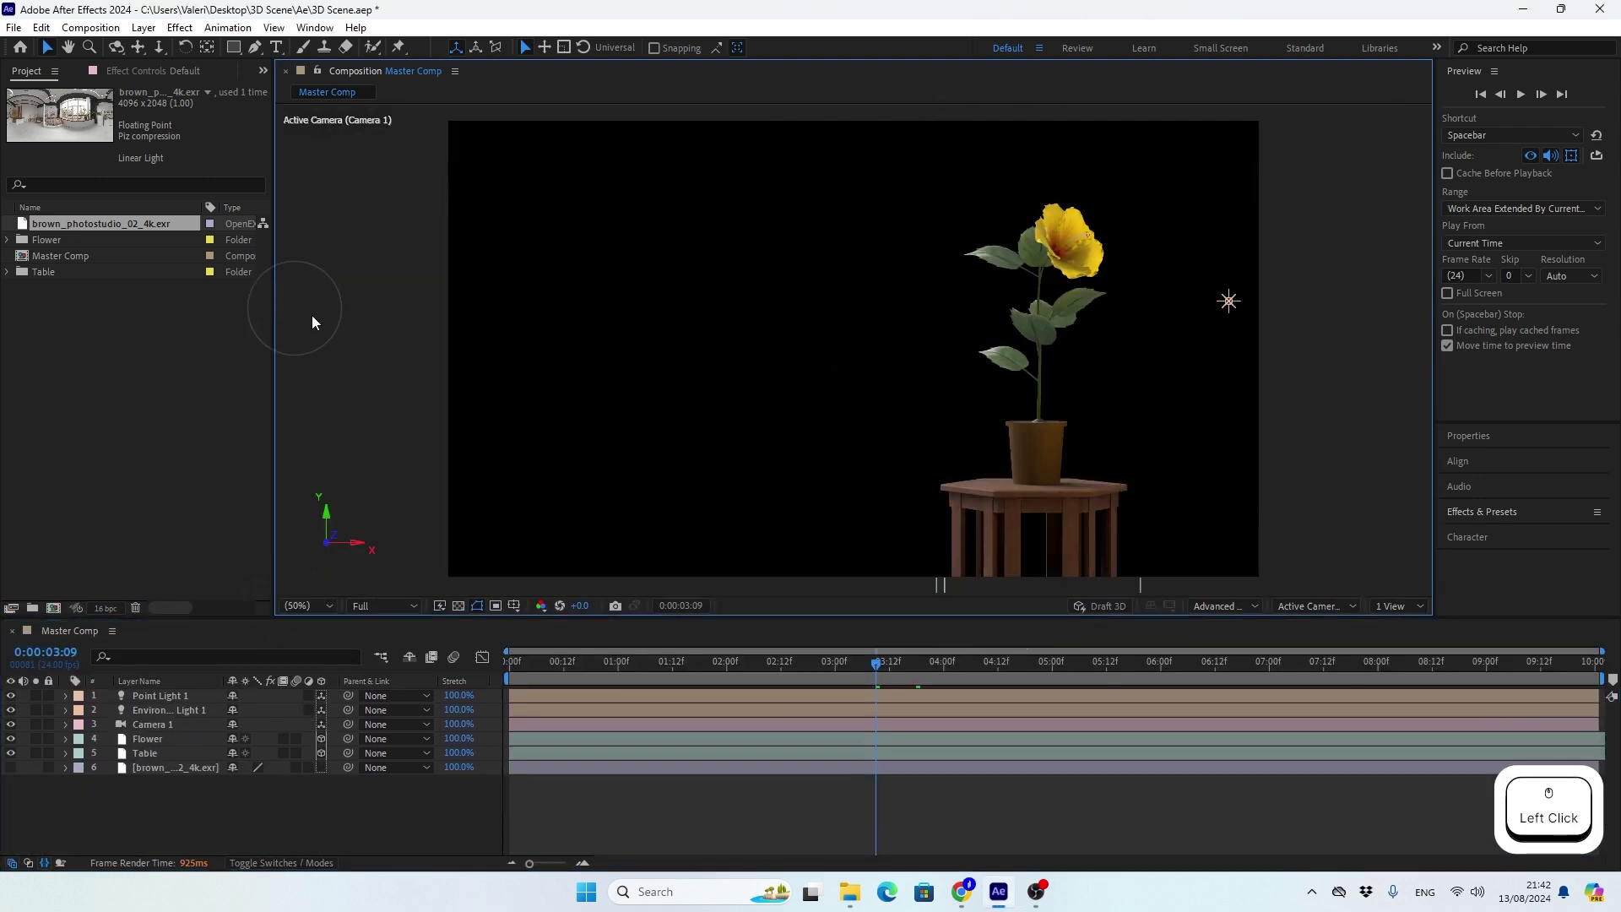
left_click(166, 729)
key("p")
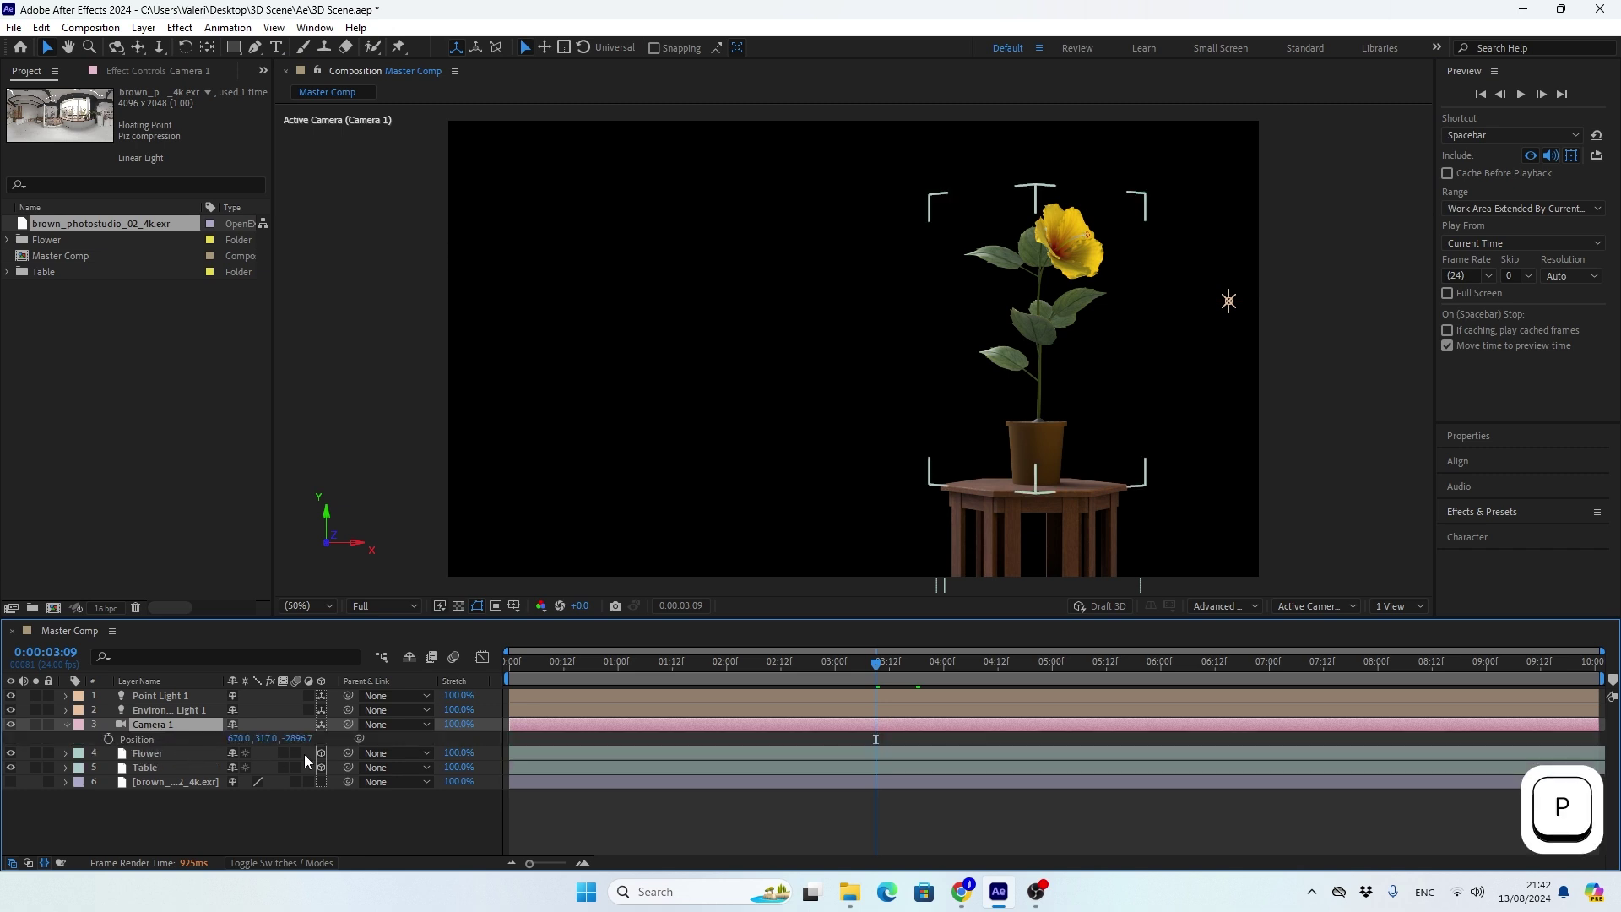
Keyframe Camera 1's Position at 0:00 and later in time so it moves closer to the flower.
left_click(867, 667)
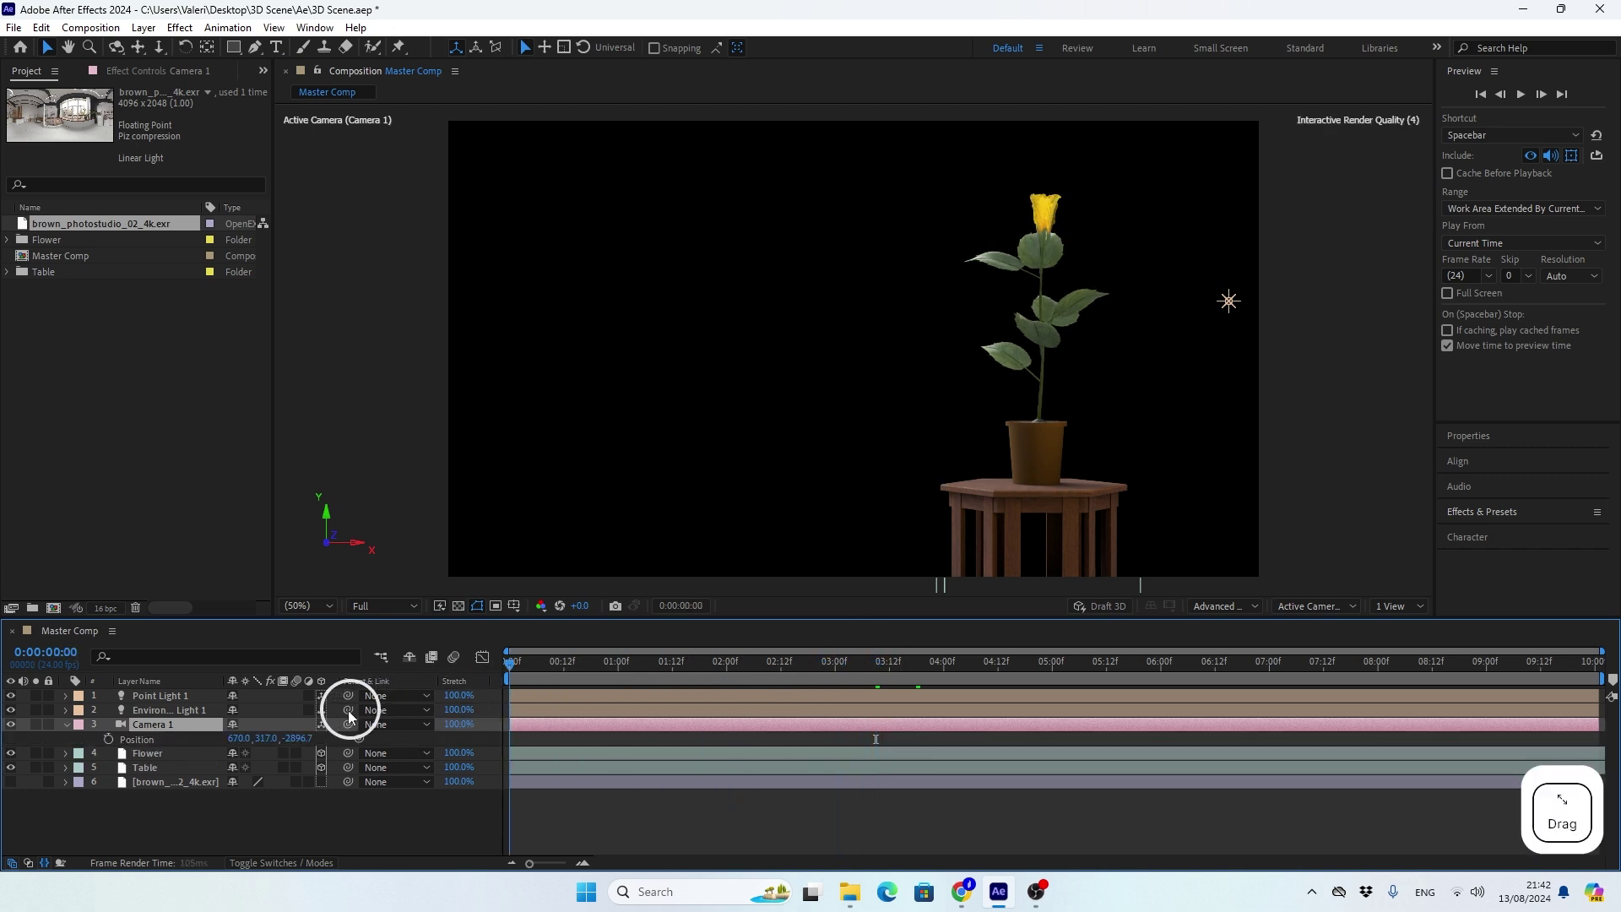
left_click(113, 744)
left_click(522, 668)
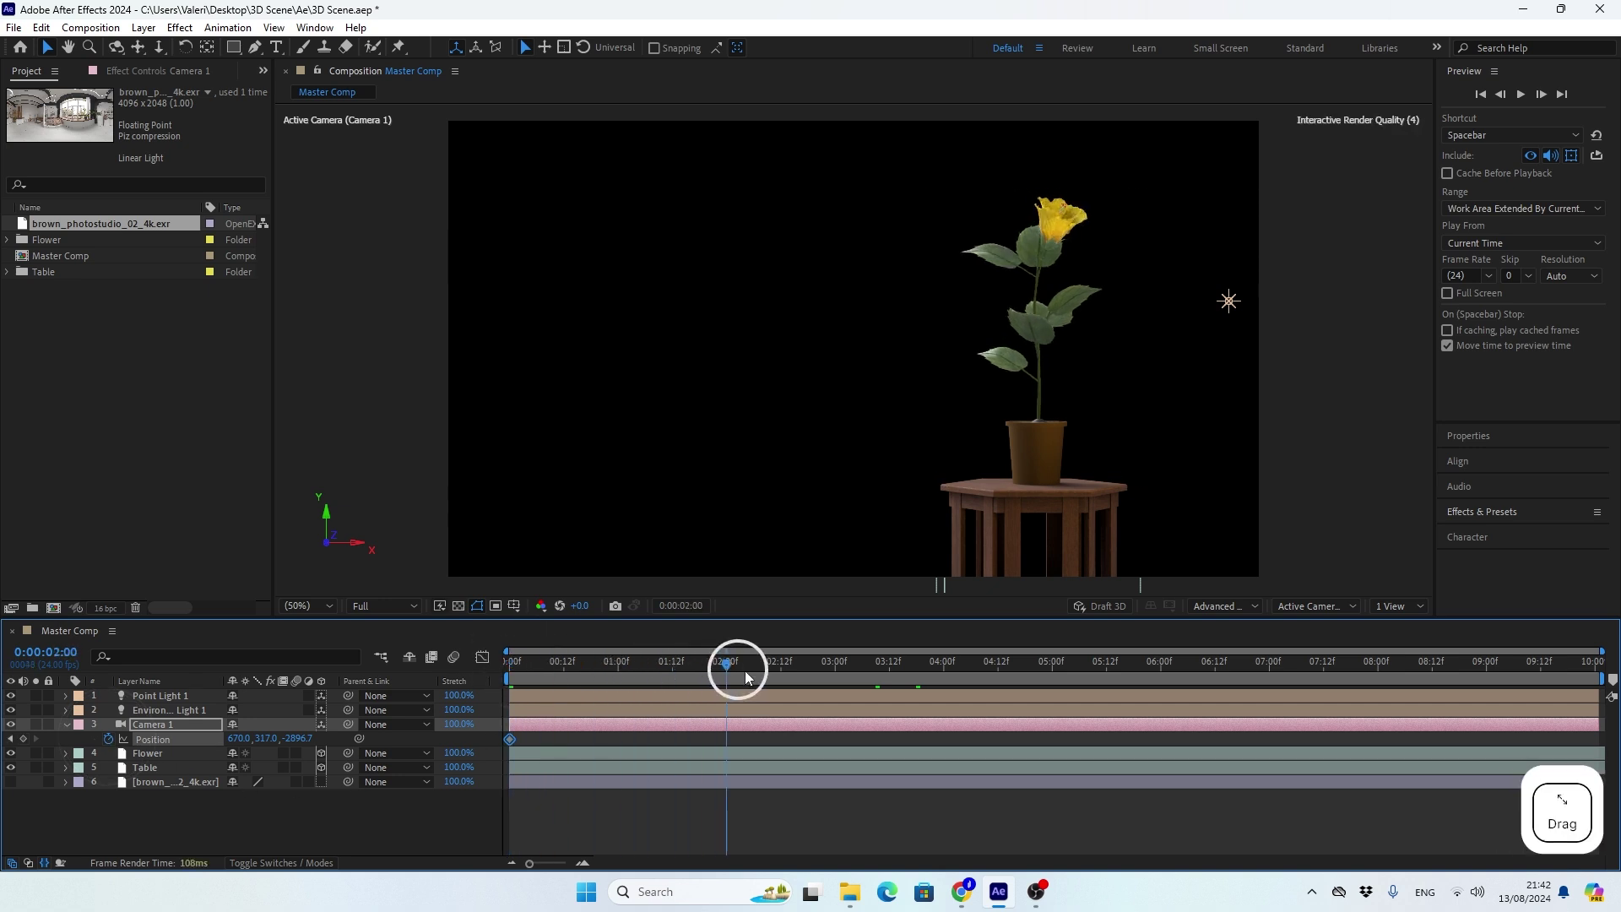
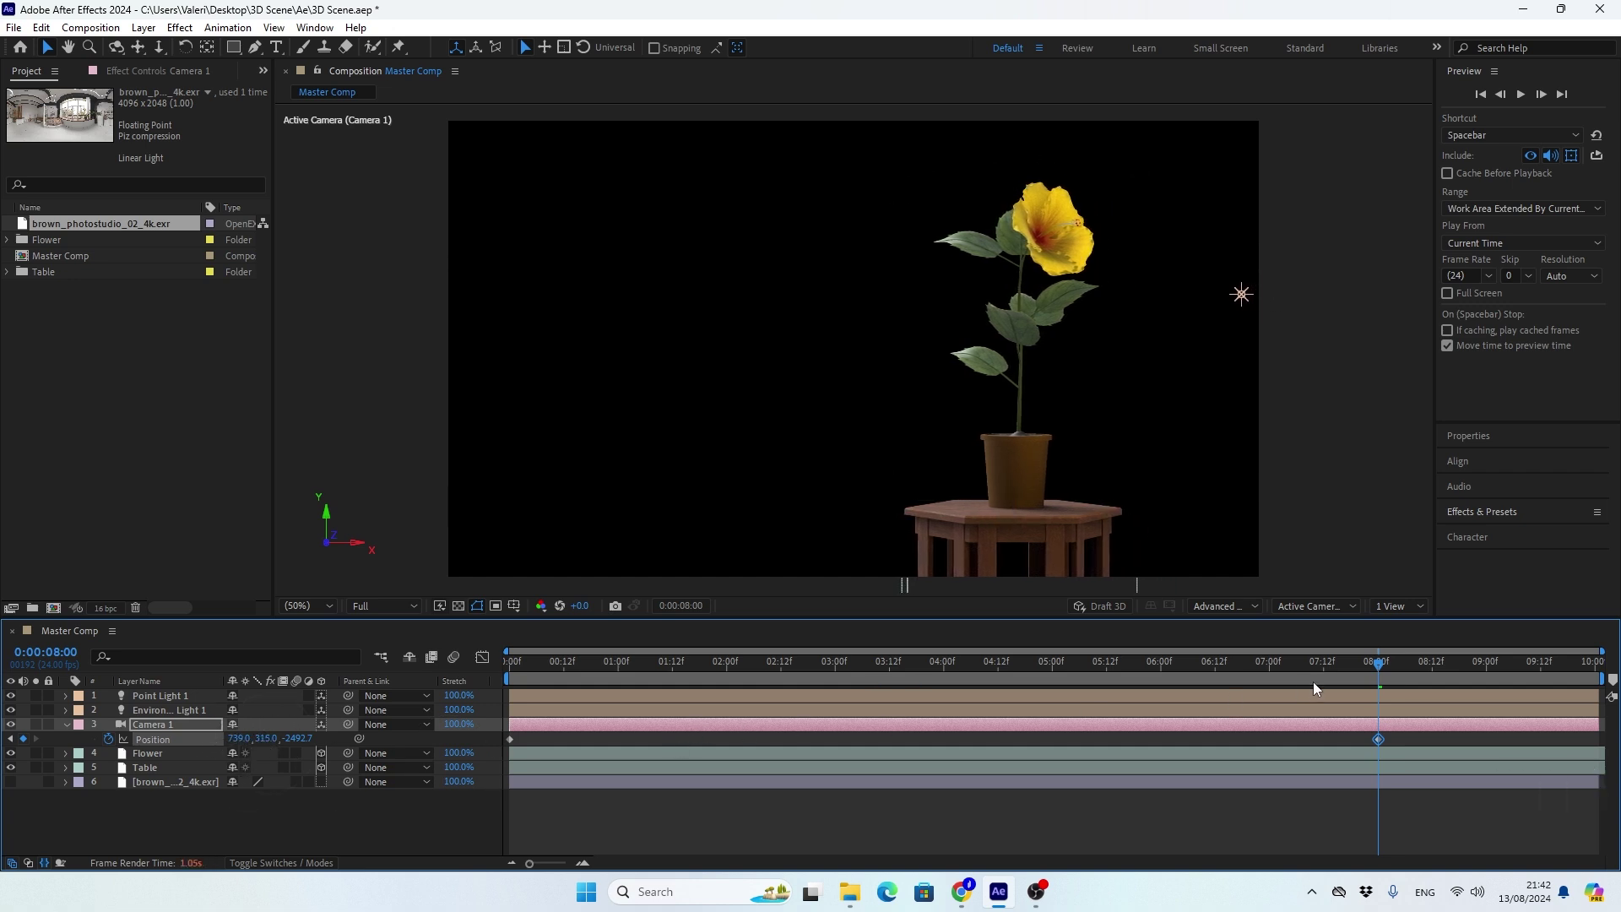
left_click(1378, 670)
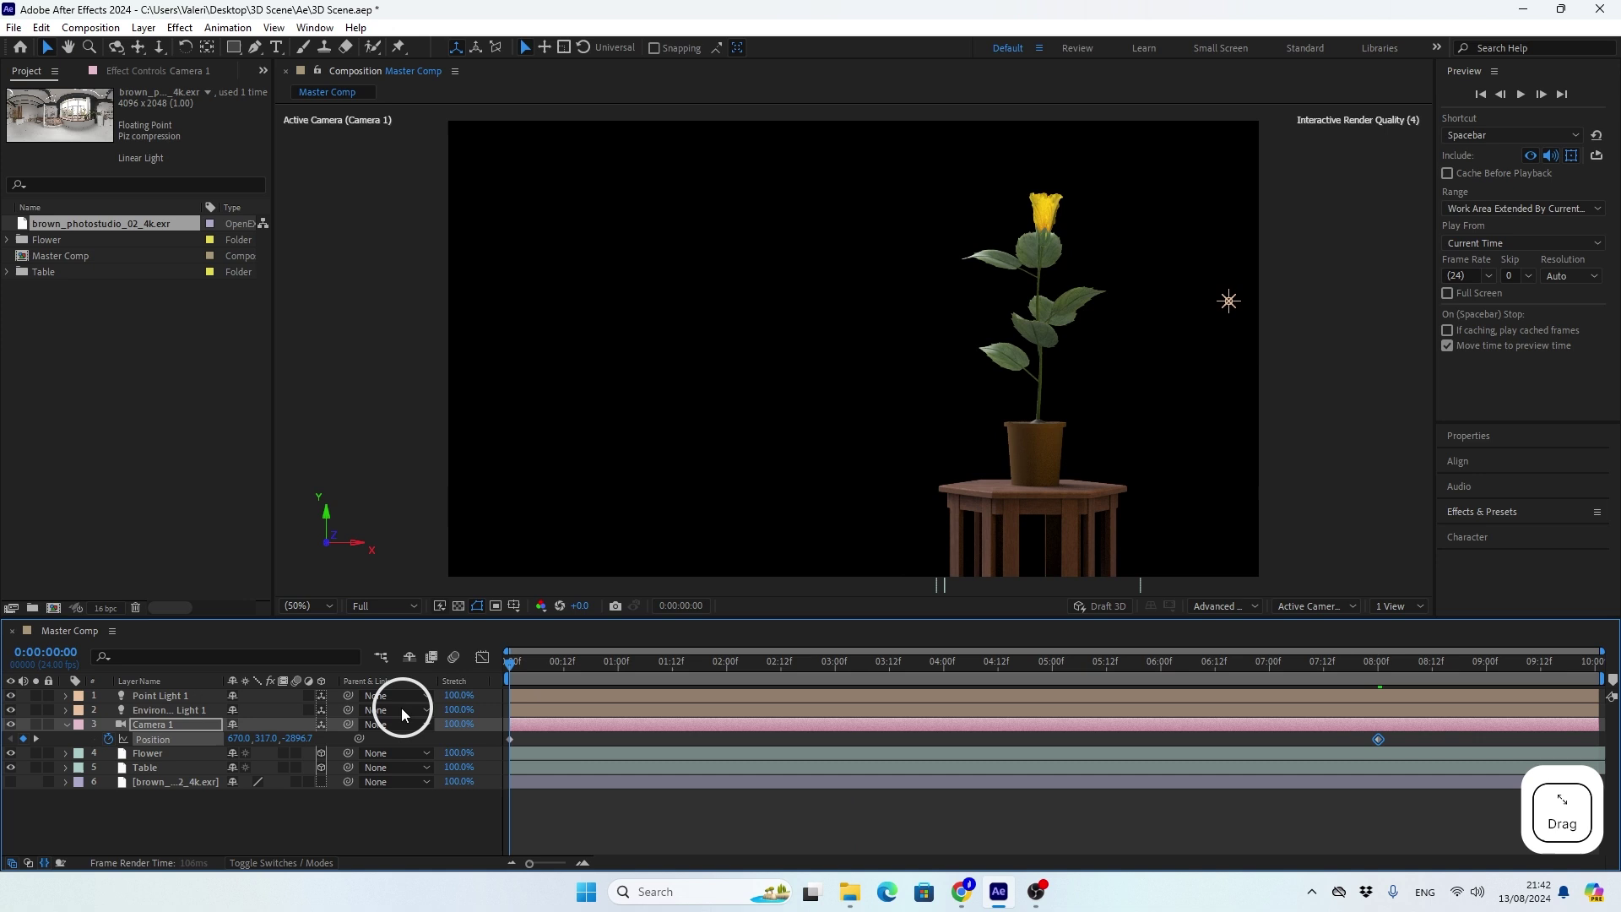
left_click(69, 731)
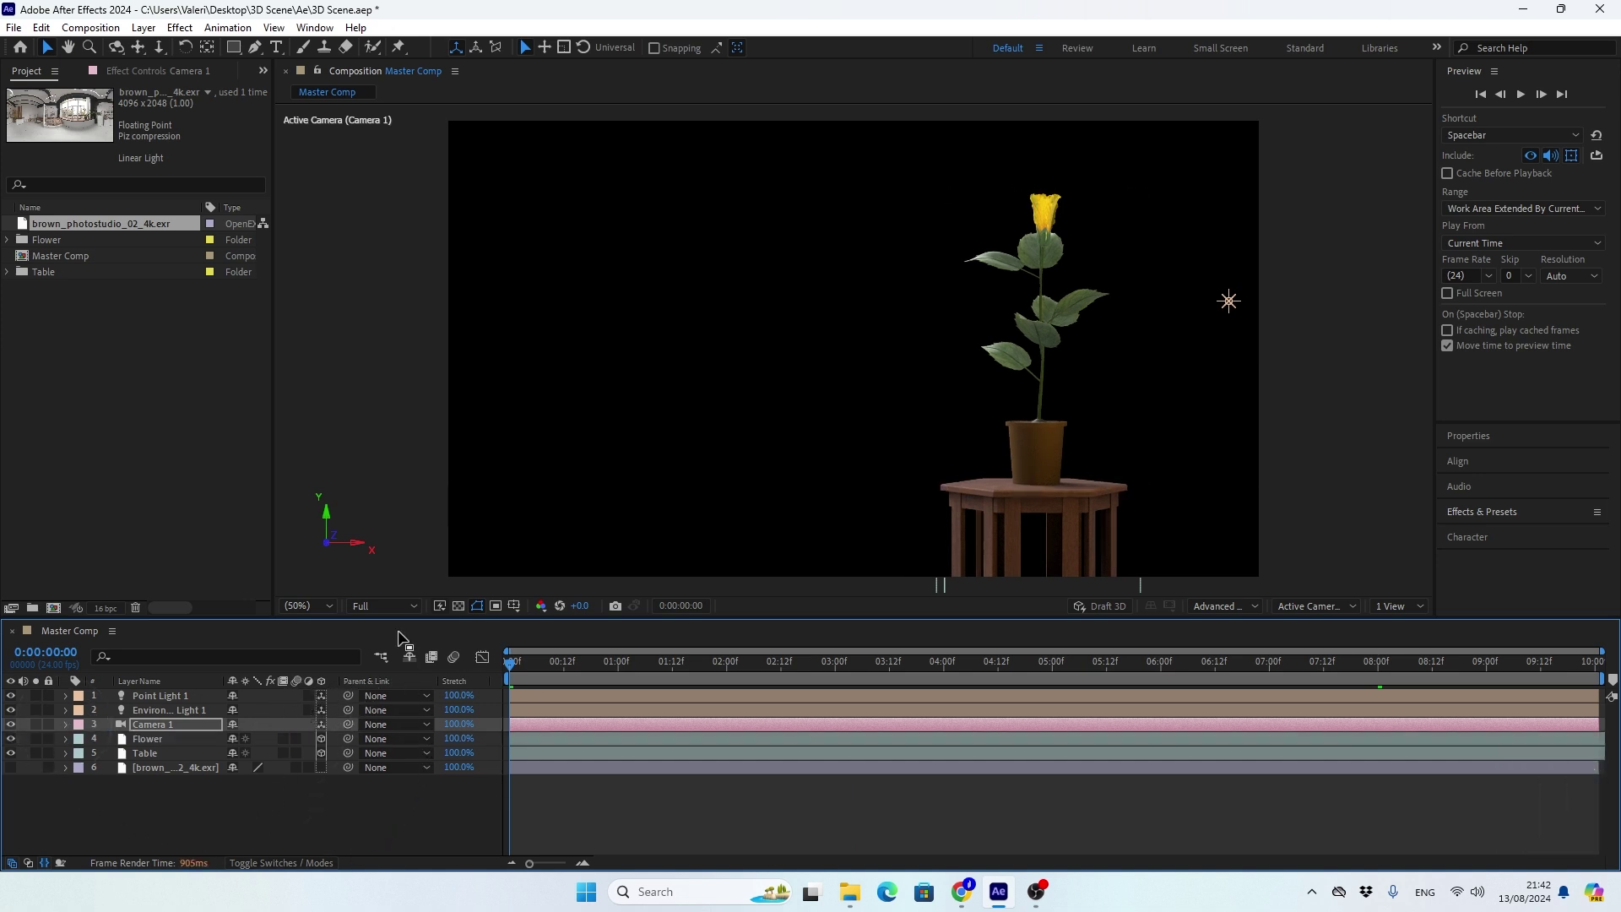
Set viewer resolution to Third, preview Skip to 2 frames, and play back the camera move.
left_click(393, 612)
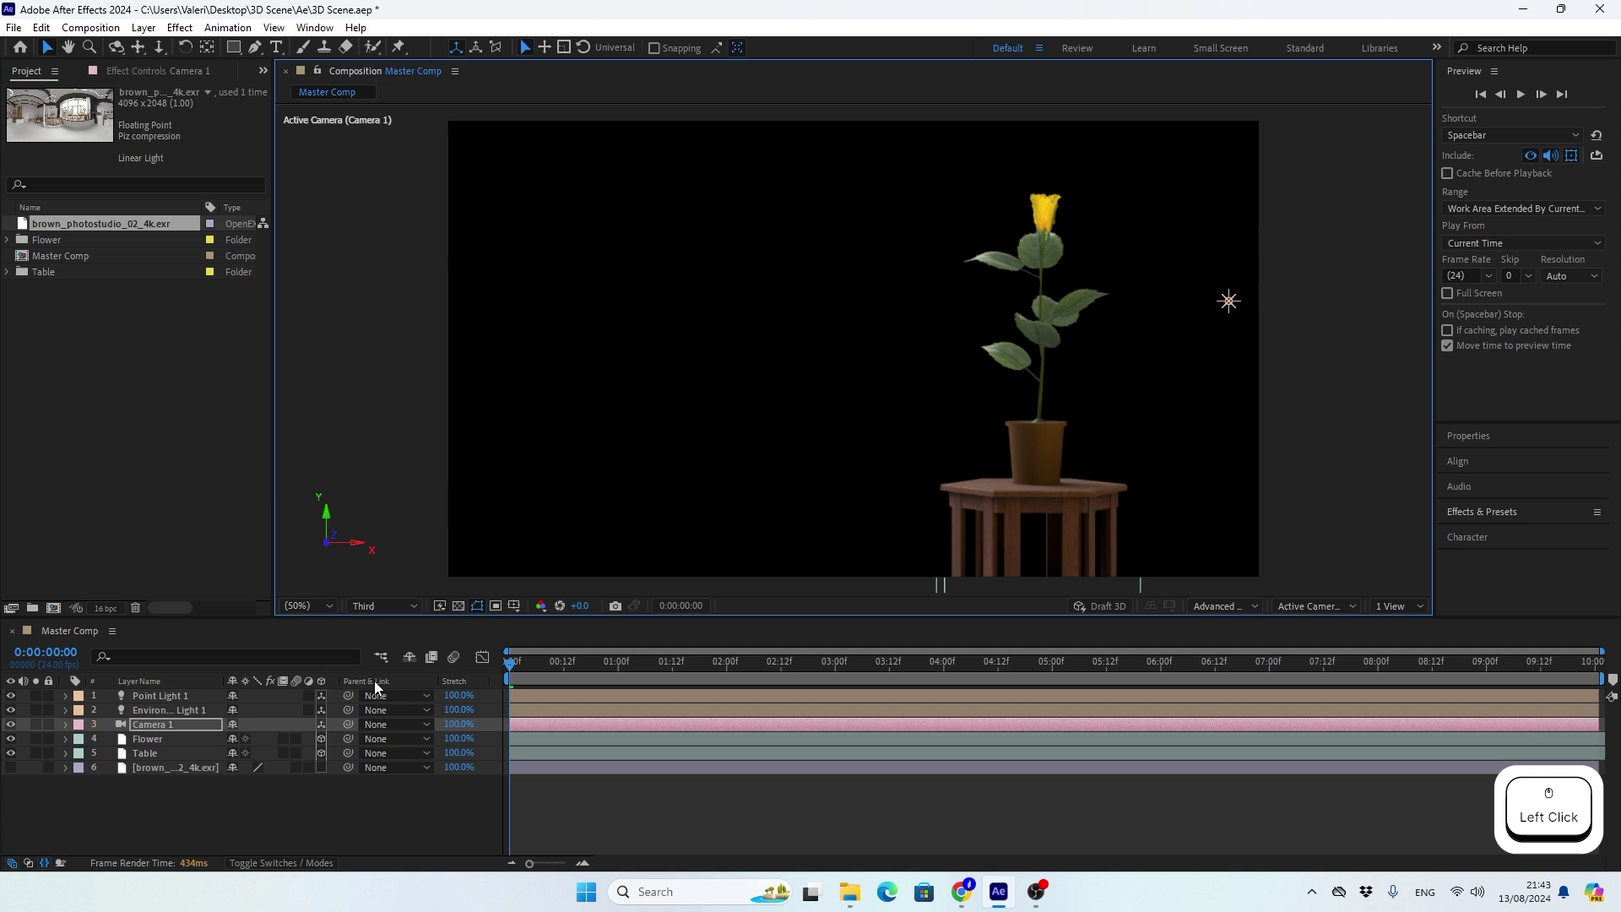
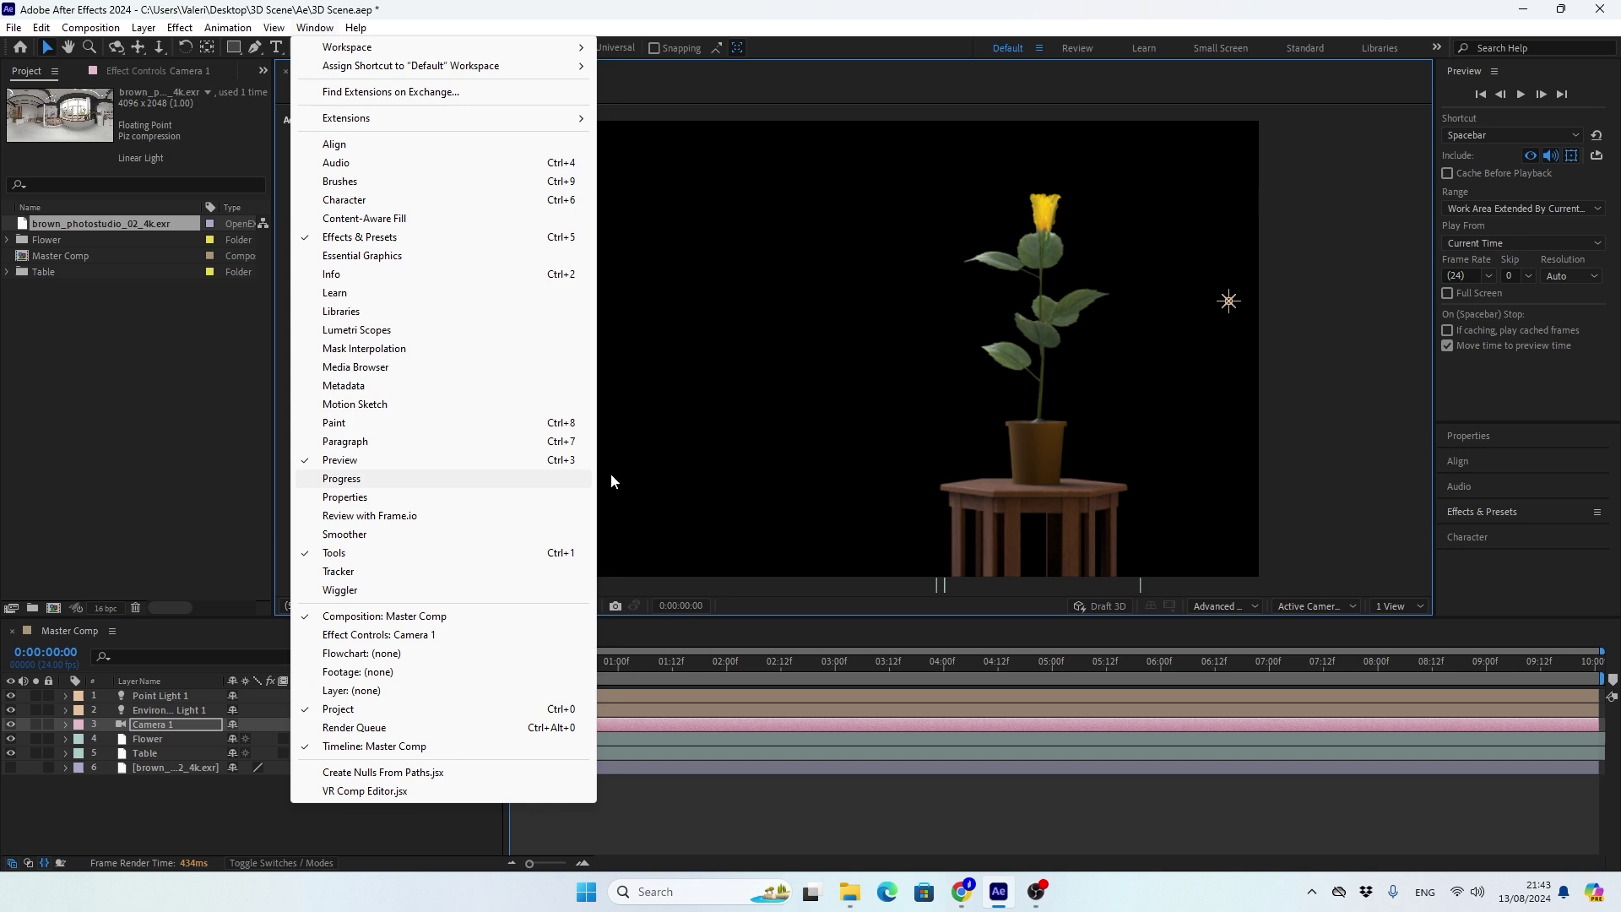
left_click(1529, 278)
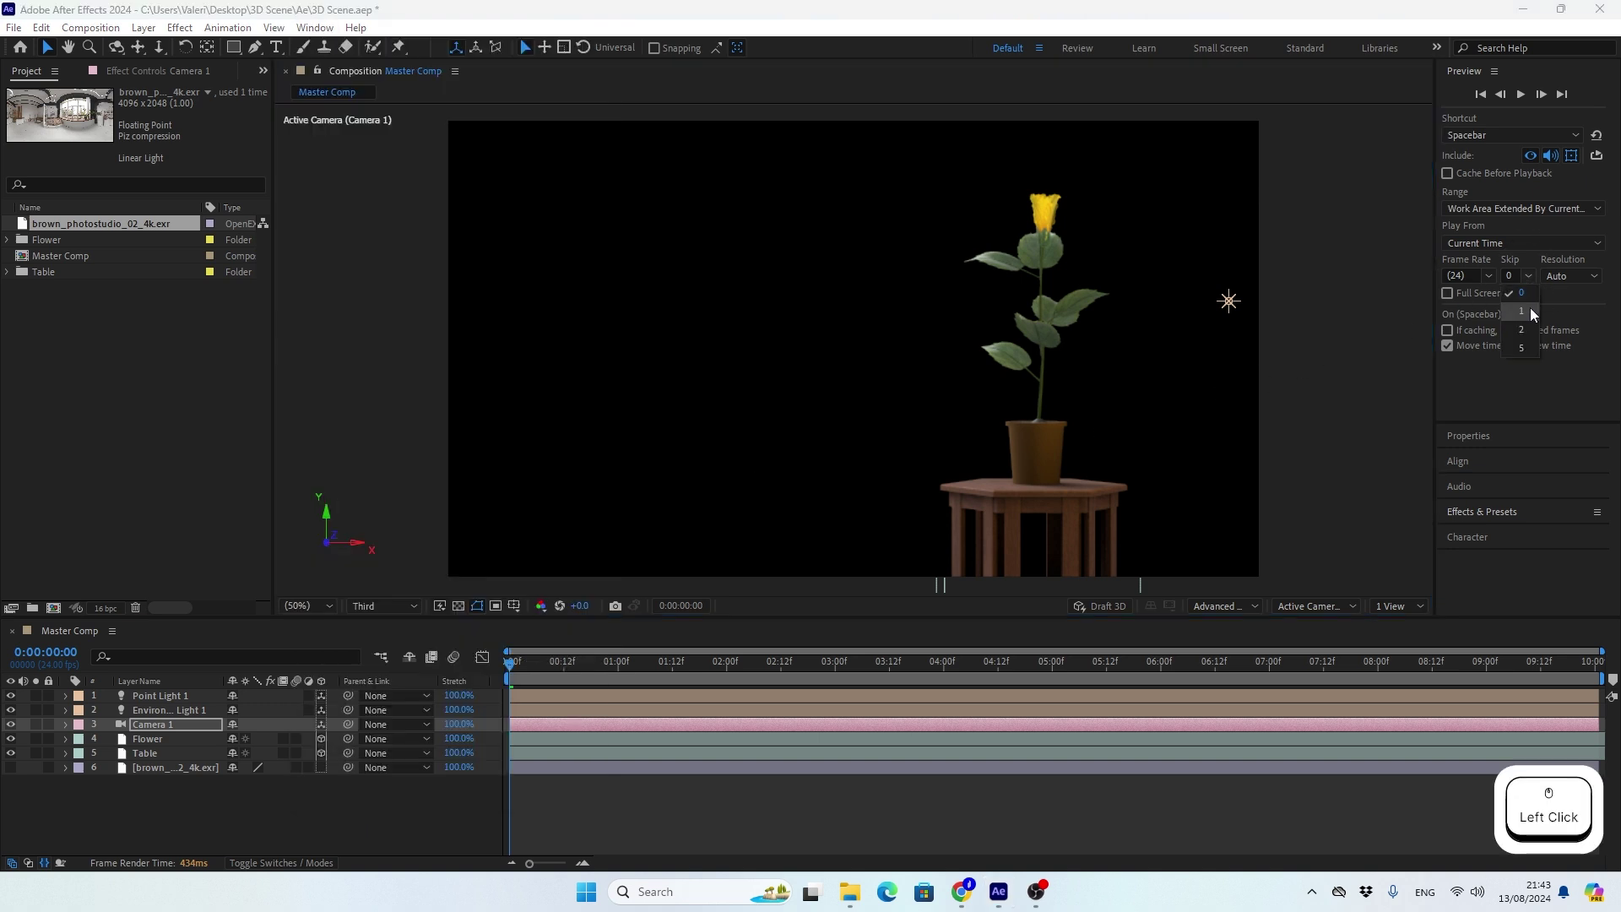
left_click(1531, 336)
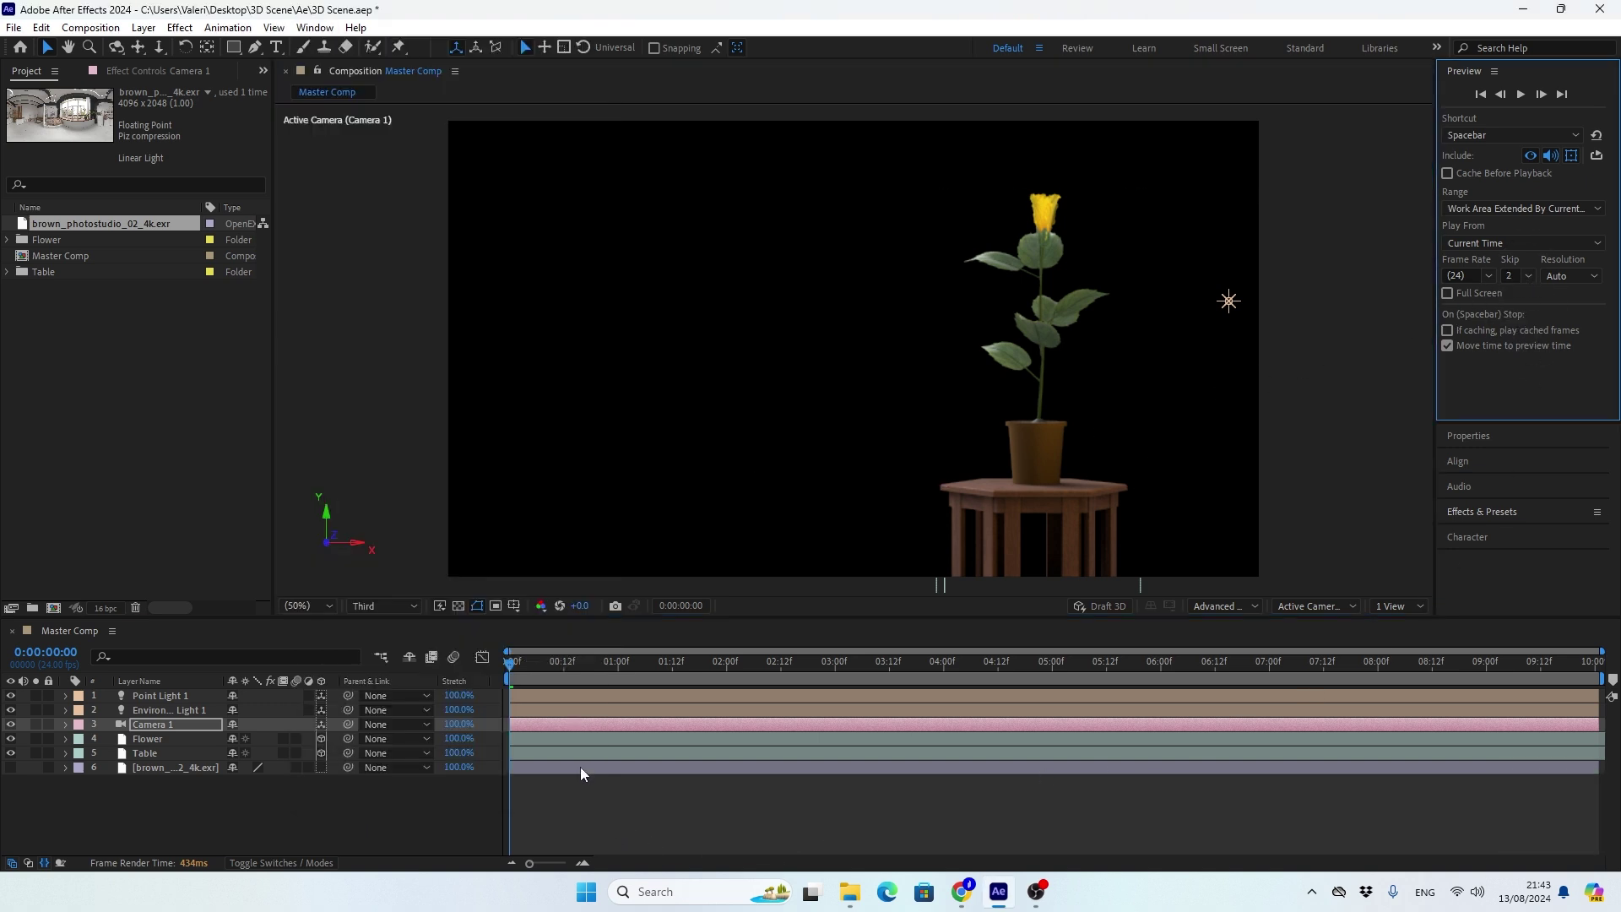
left_click(519, 677)
key("space")
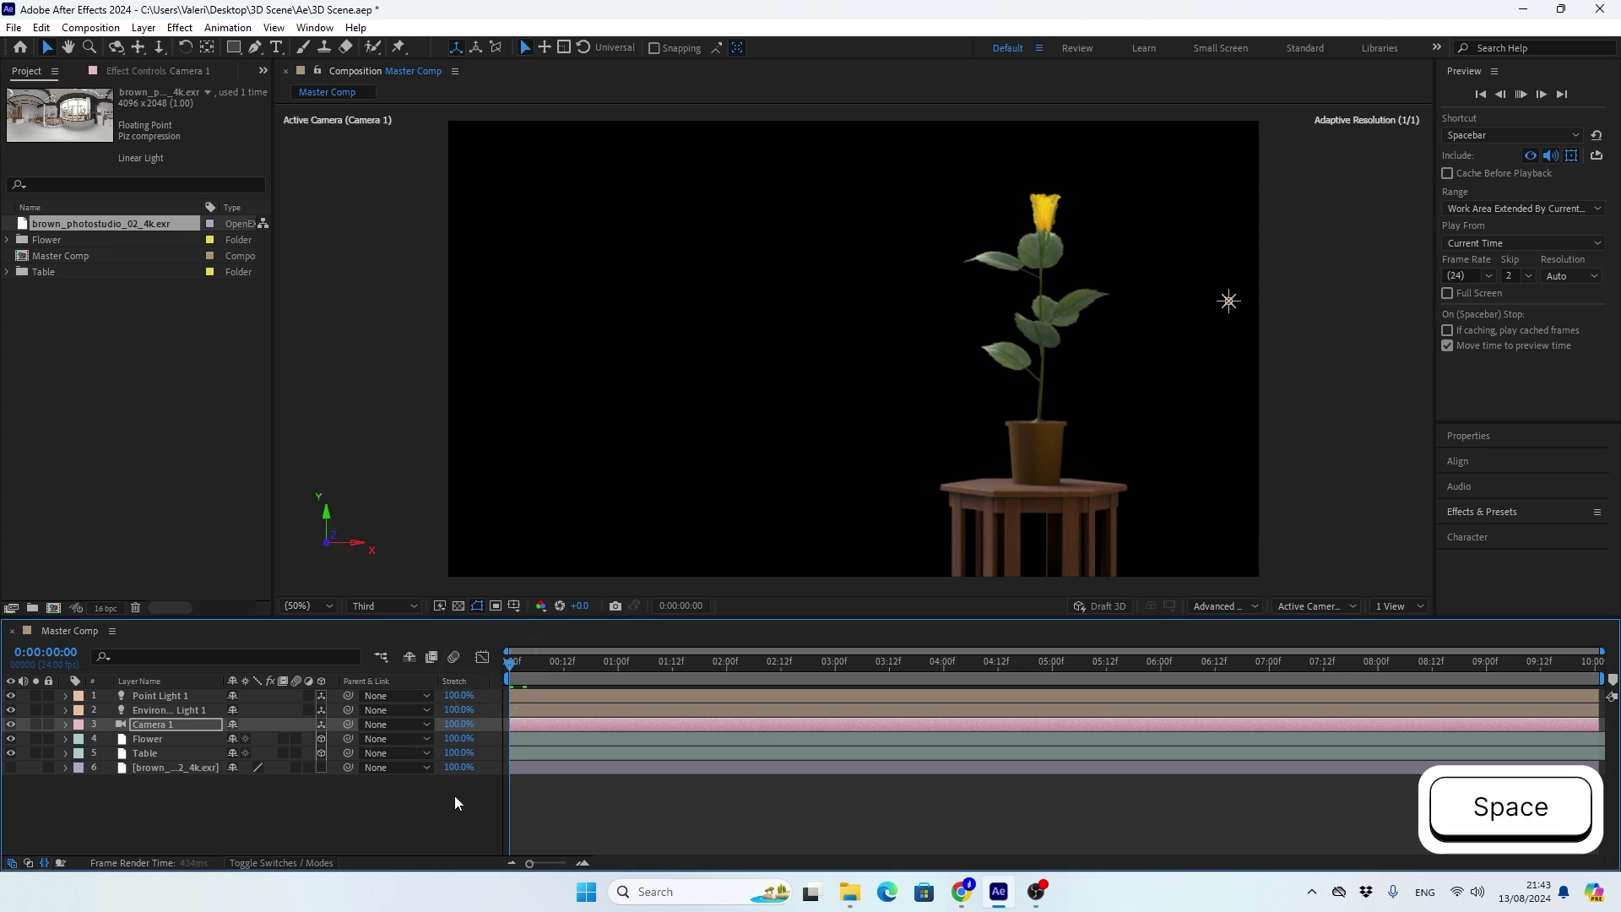
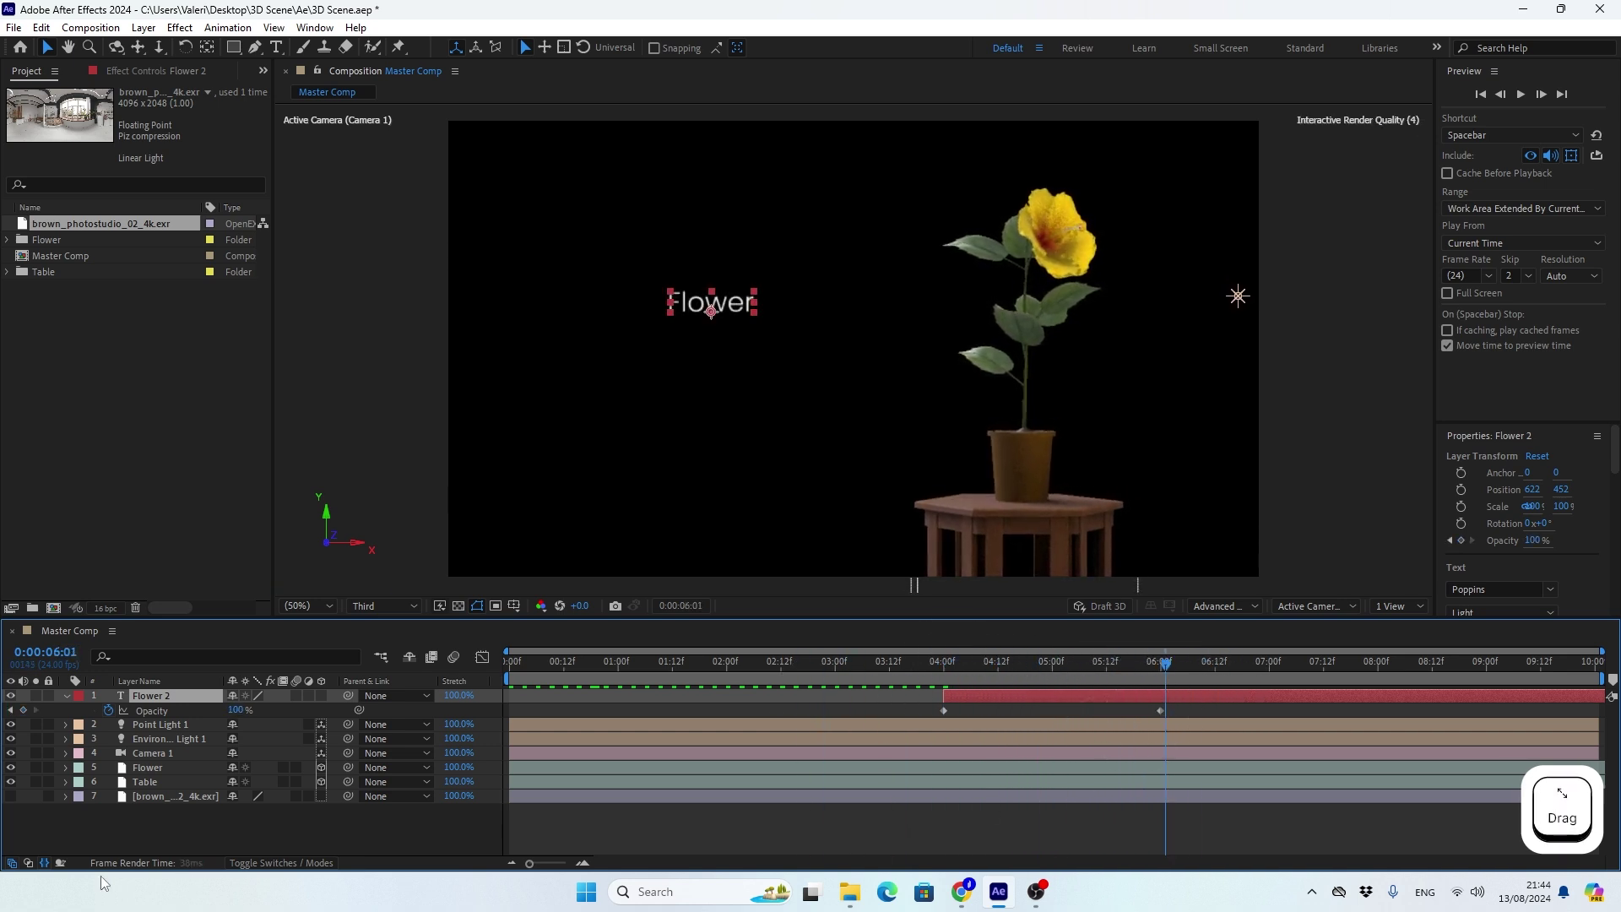
Deselect the finished Flower title layer after setting its 4-6 second fade-in.
left_click(73, 701)
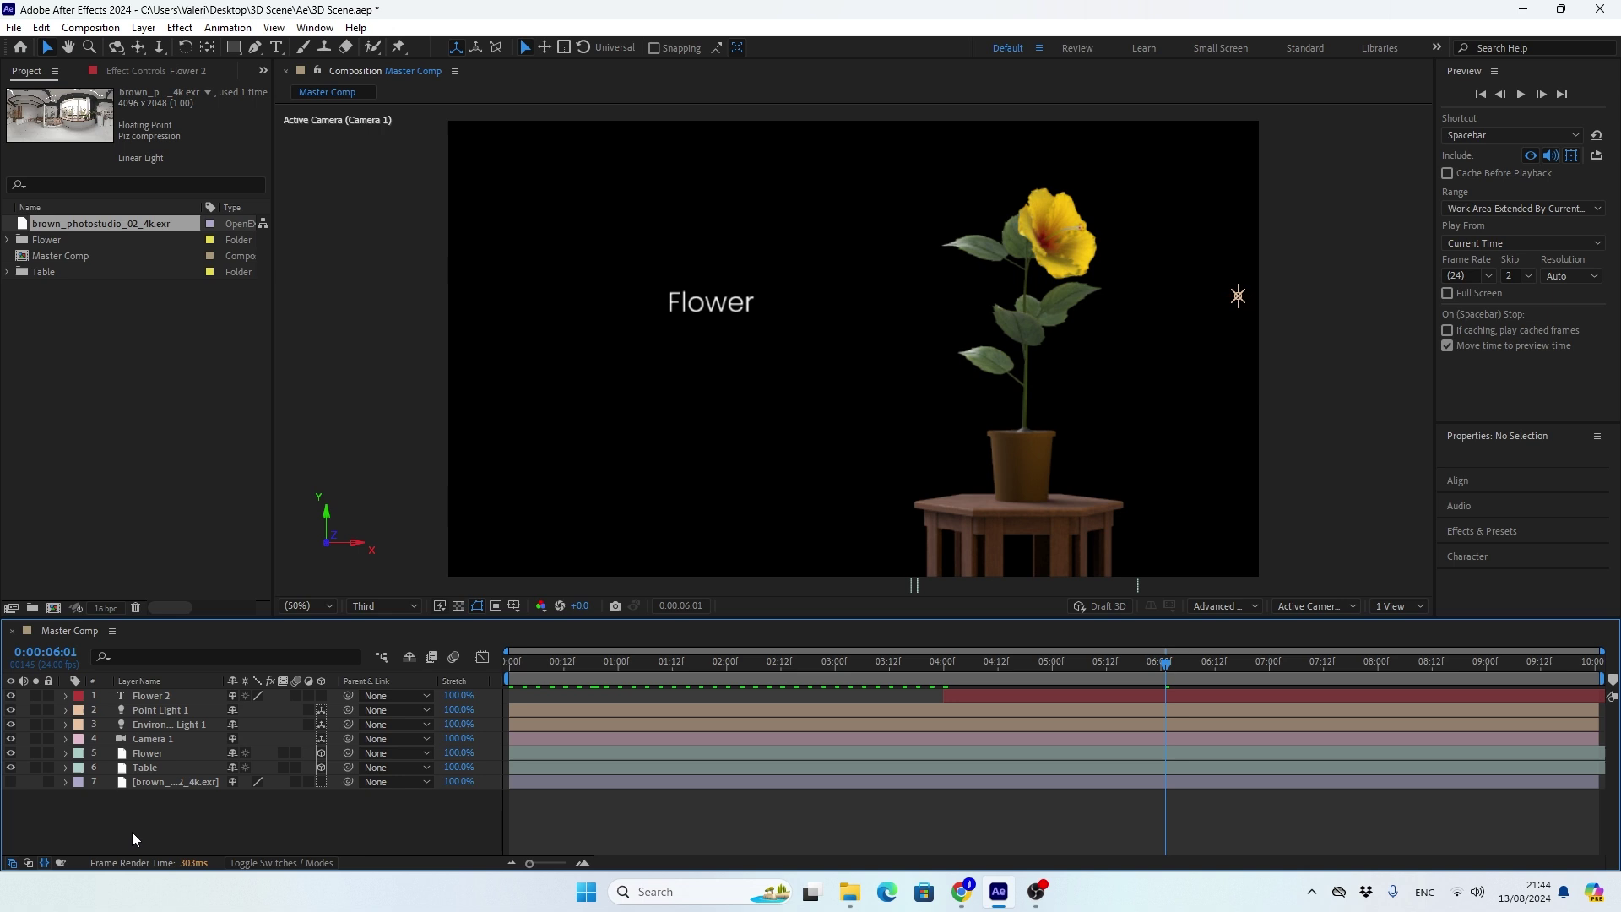
Create a new solid named BG sized to the 1920×1080 composition.
right_click(152, 818)
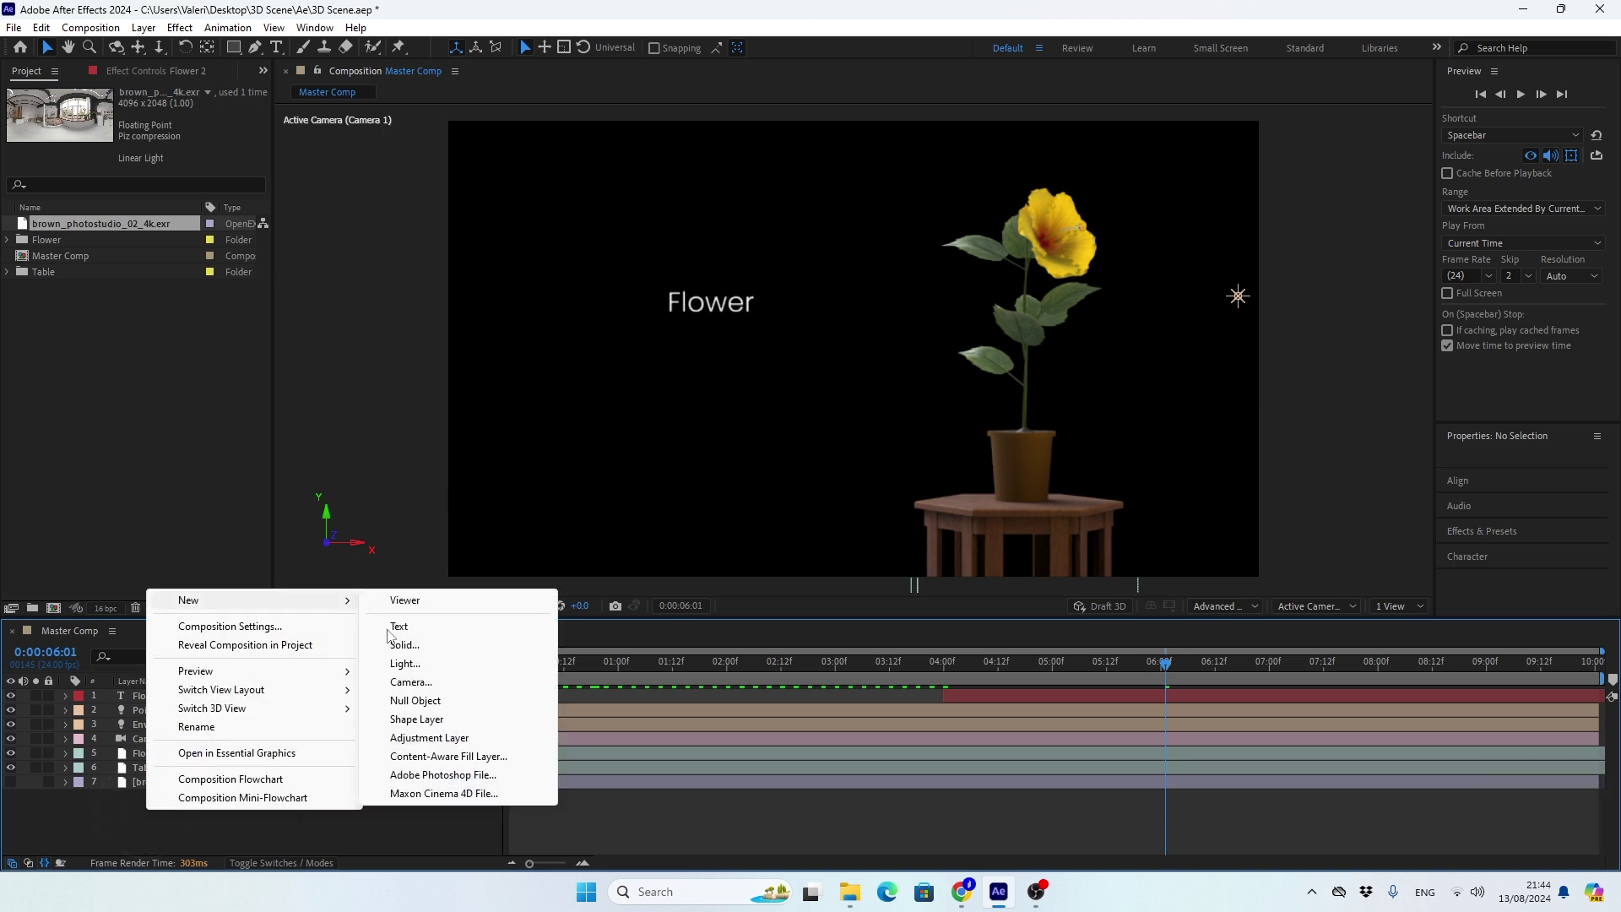
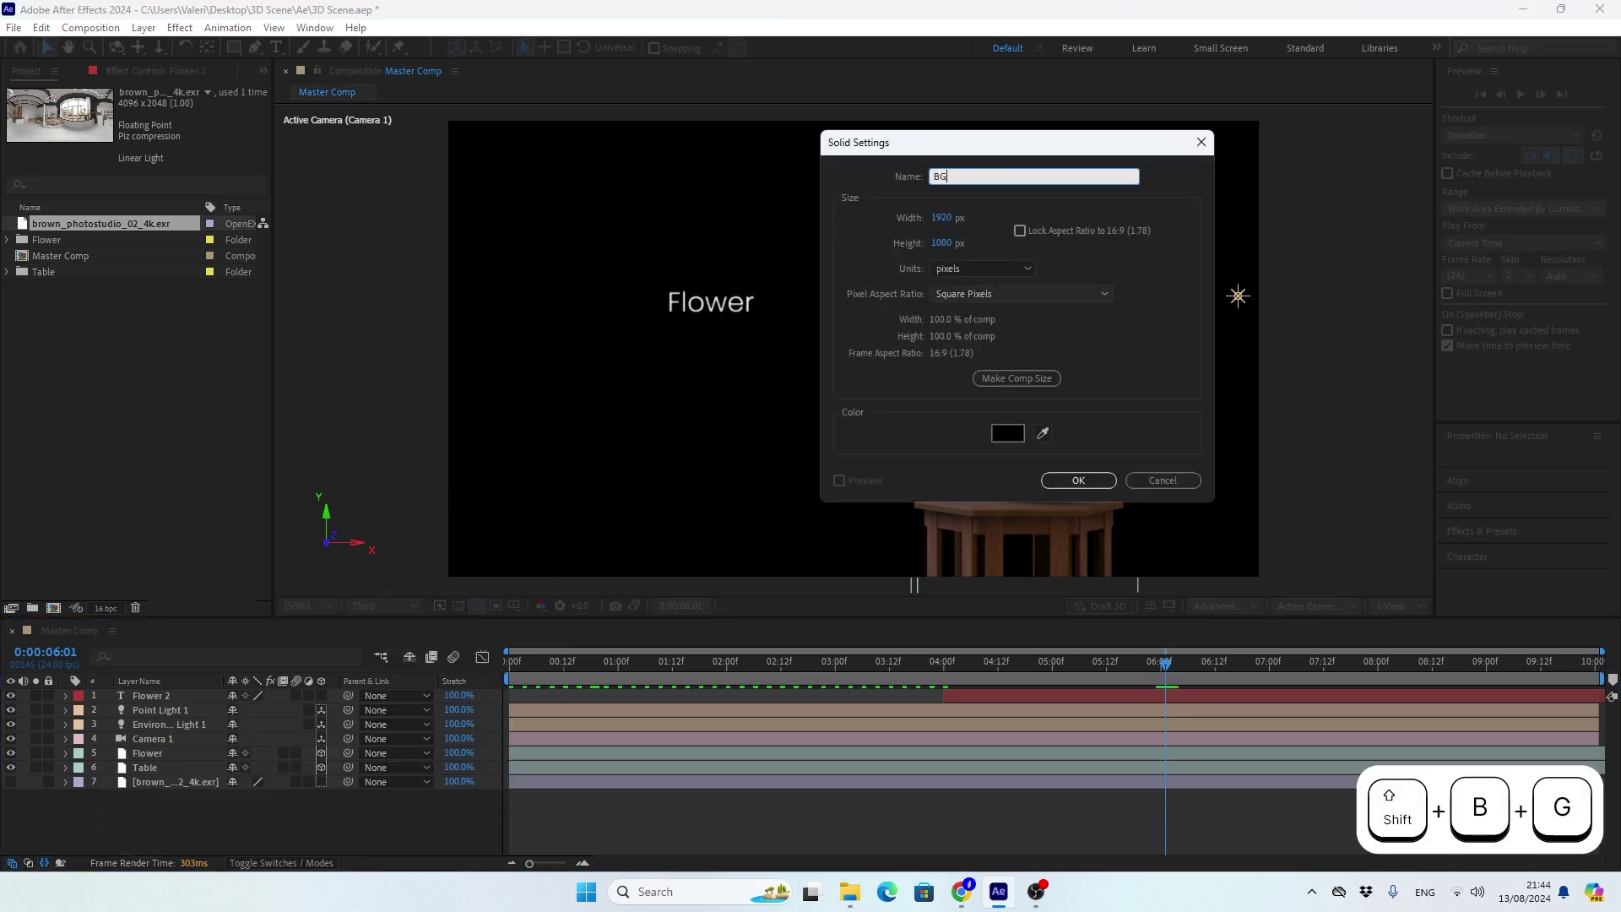
left_click(1014, 373)
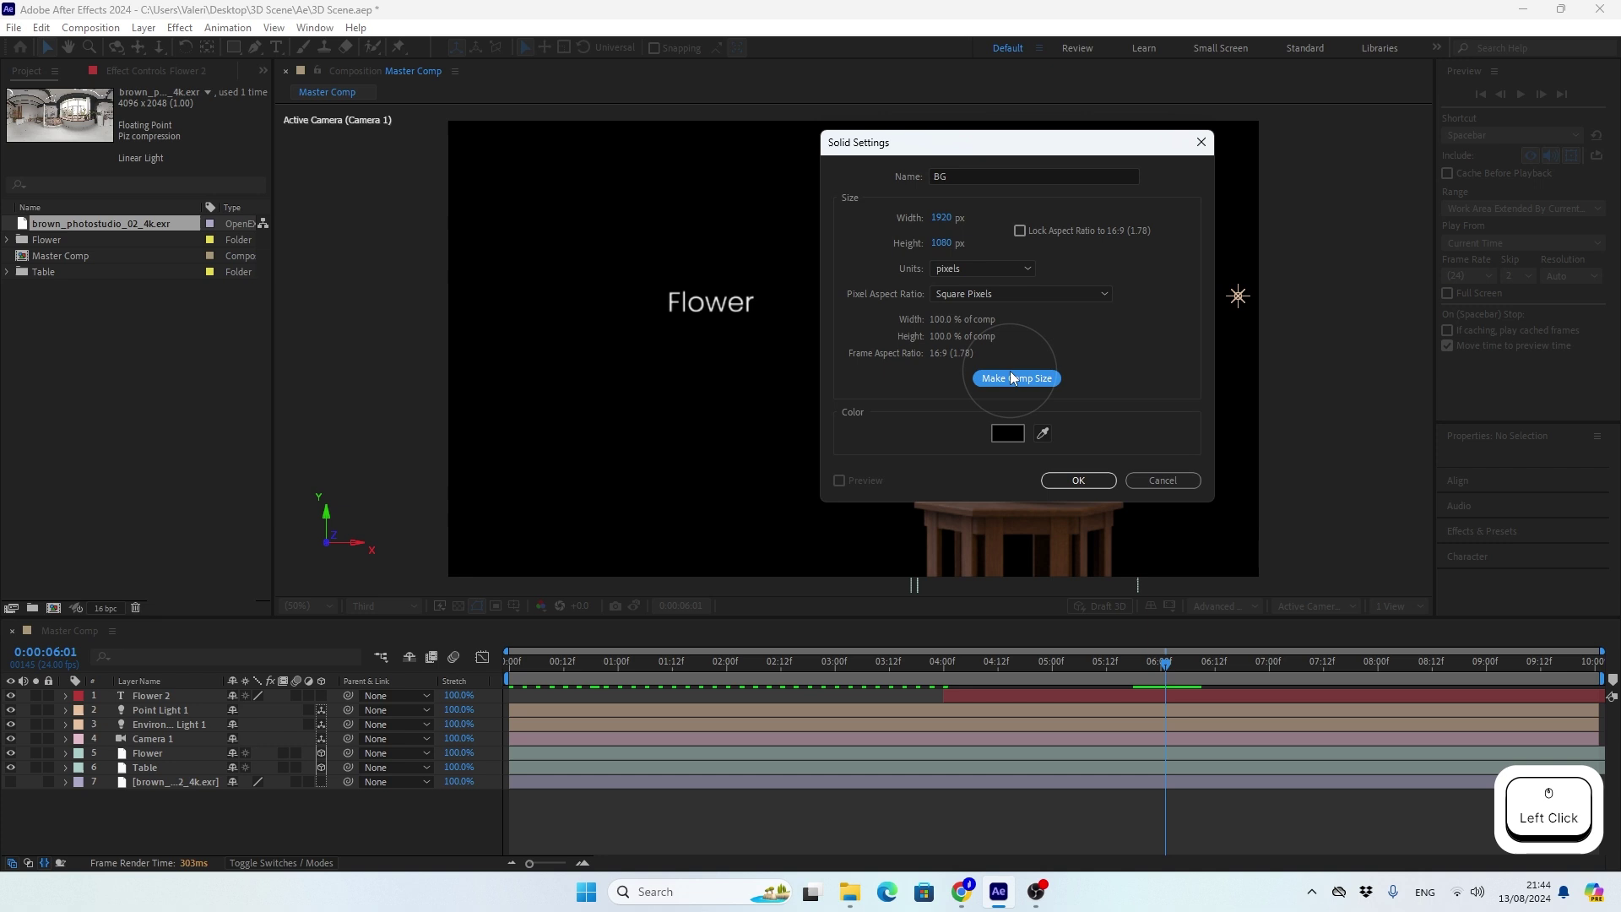
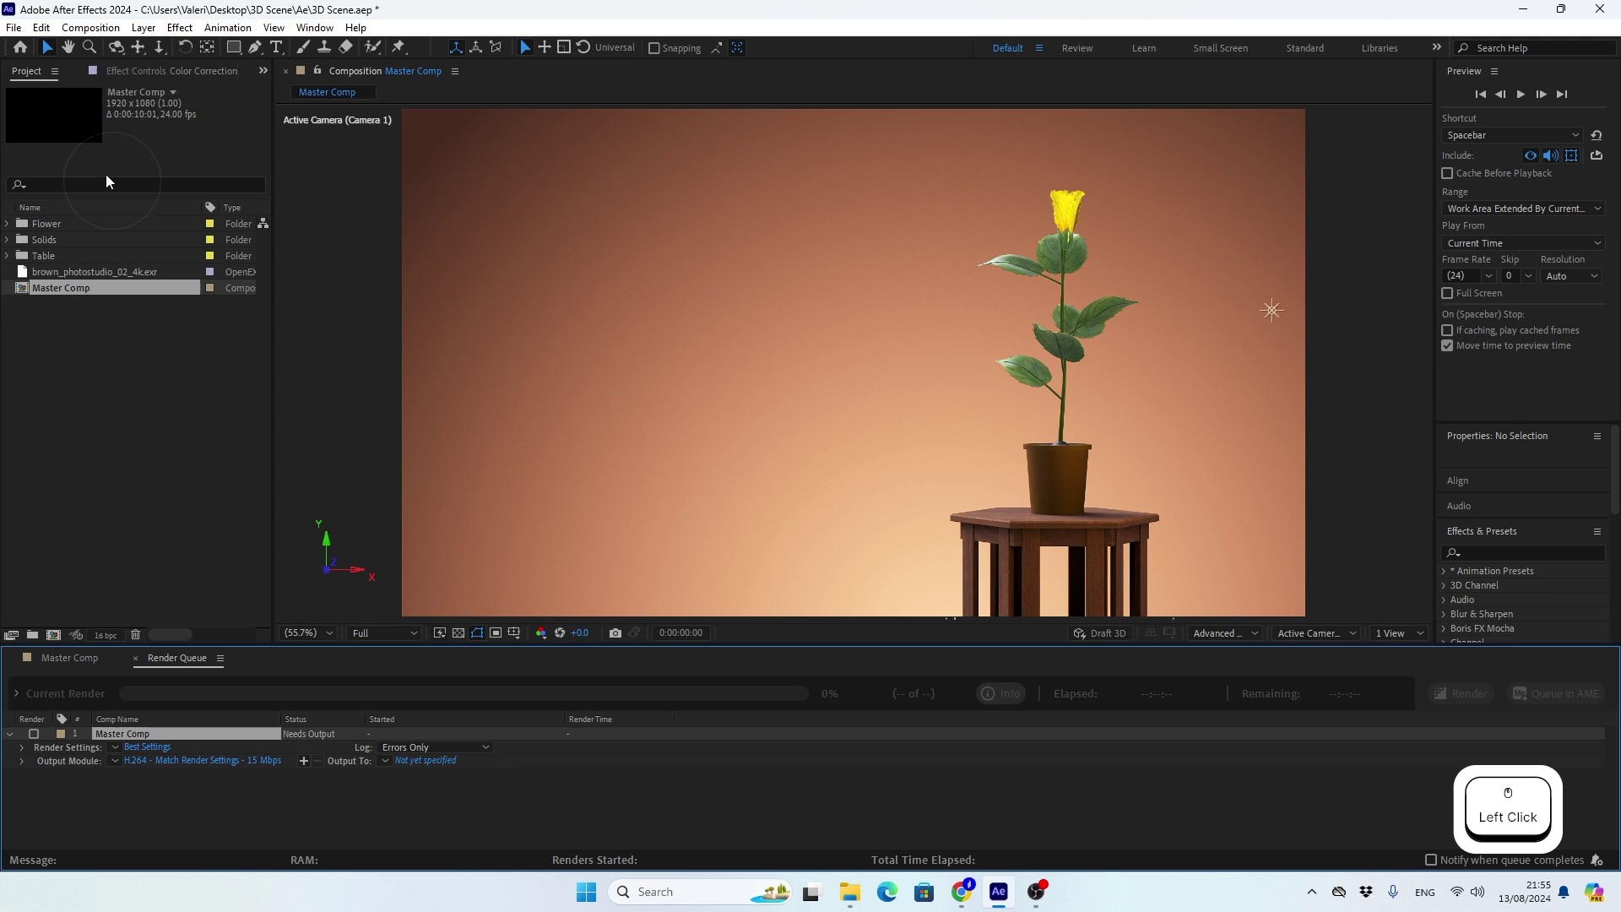
Choose the H.264 40 Mbps preset and output Master Comp to 3D Scene.mp4 in the Render folder.
left_click(118, 768)
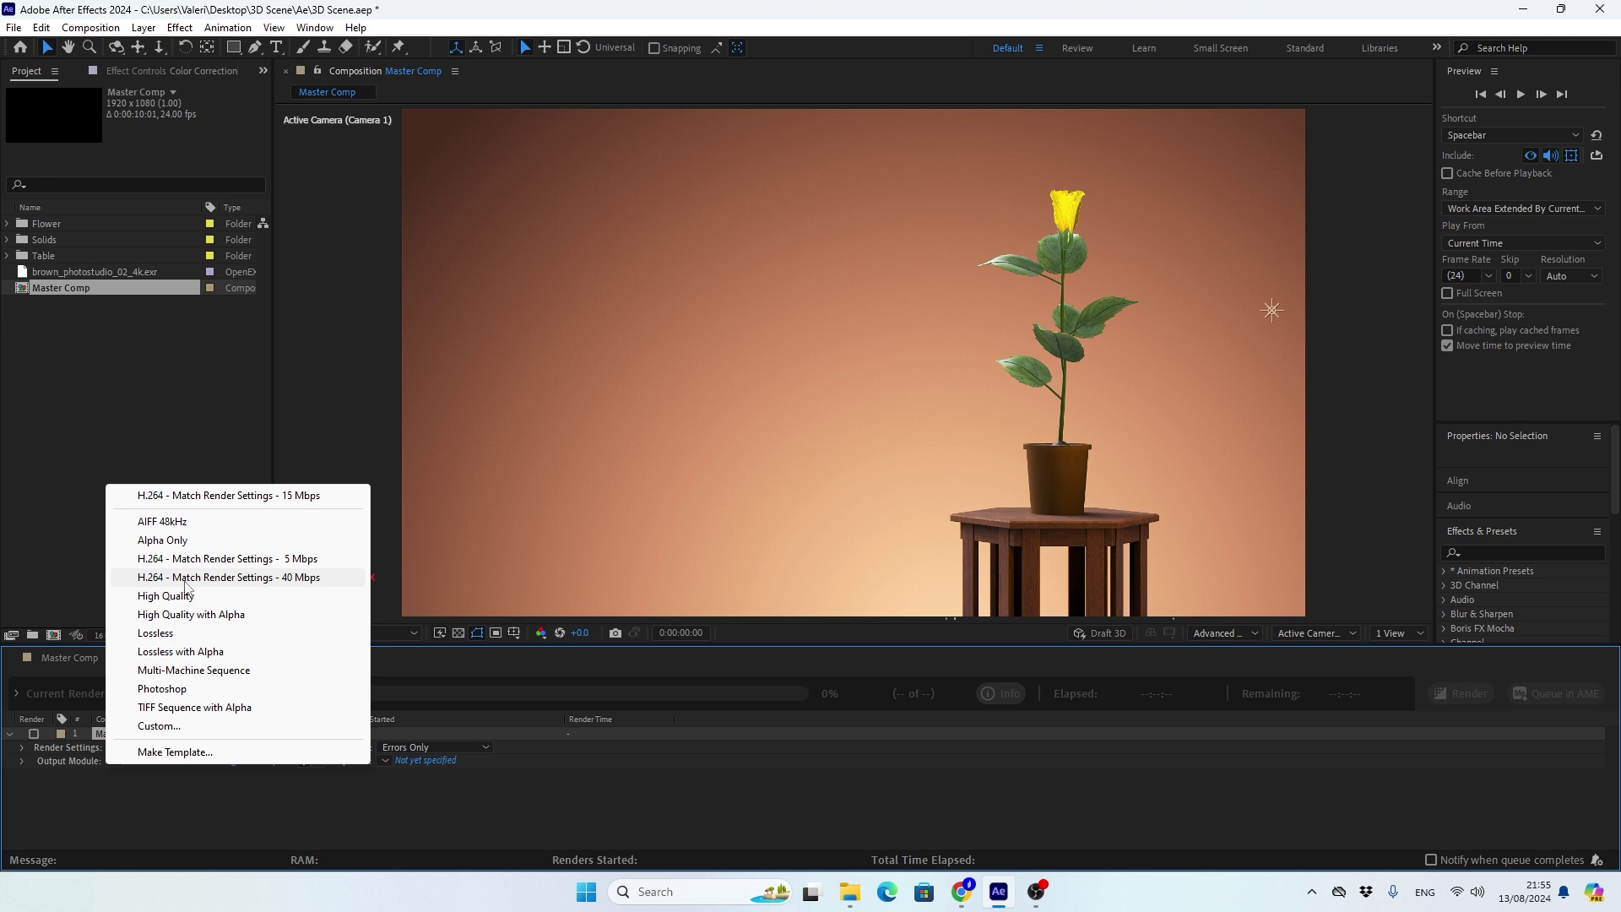
left_click(186, 582)
left_click(416, 766)
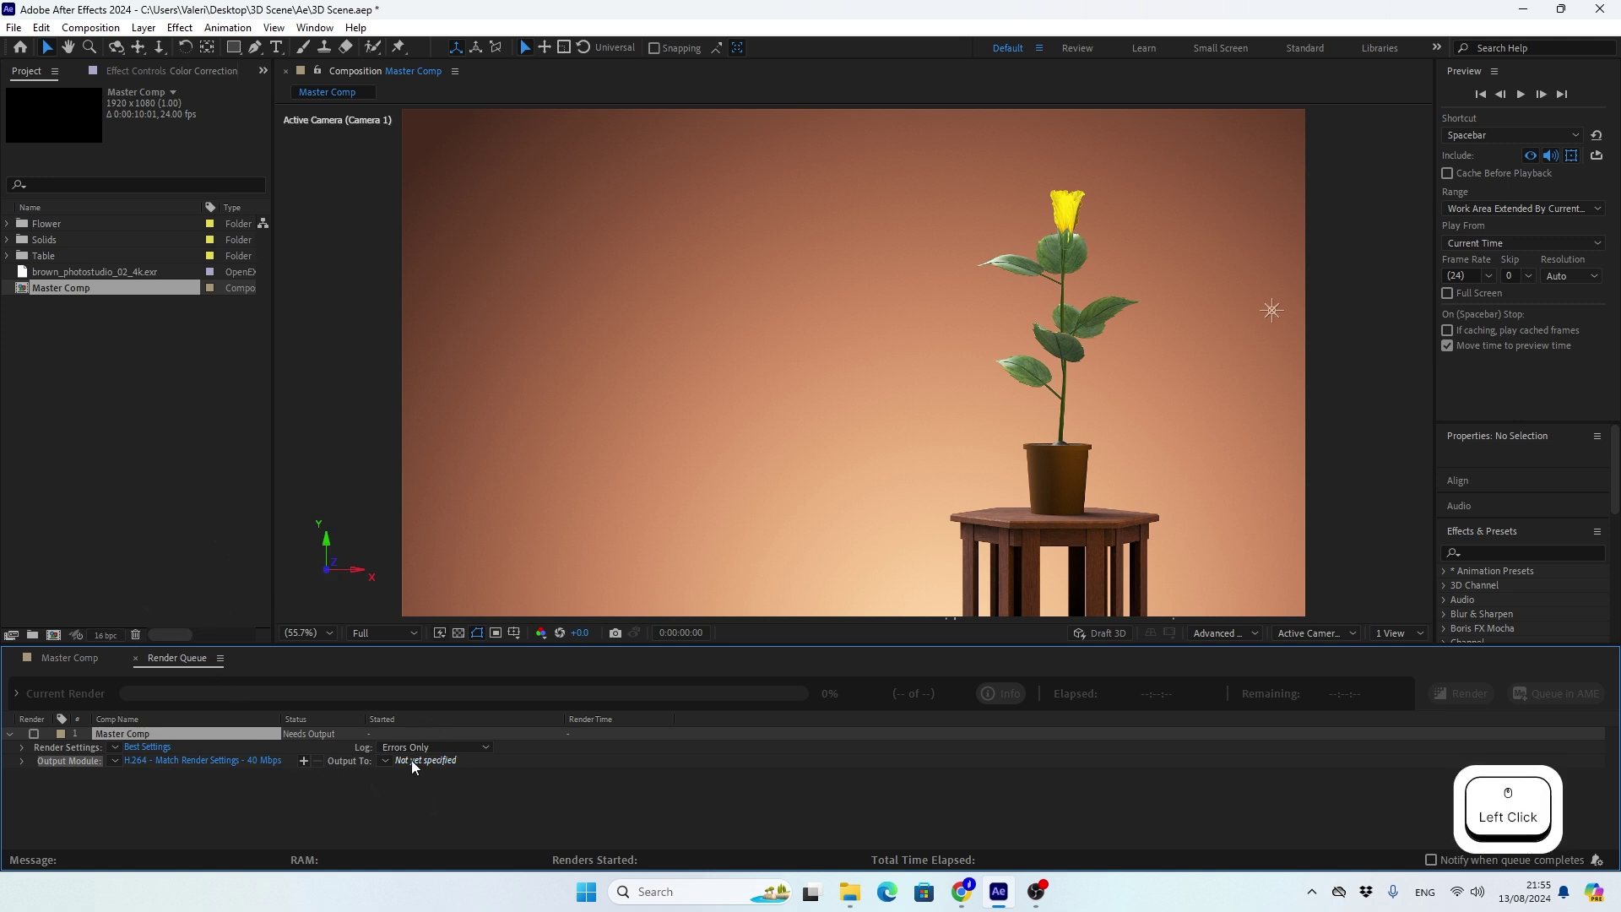
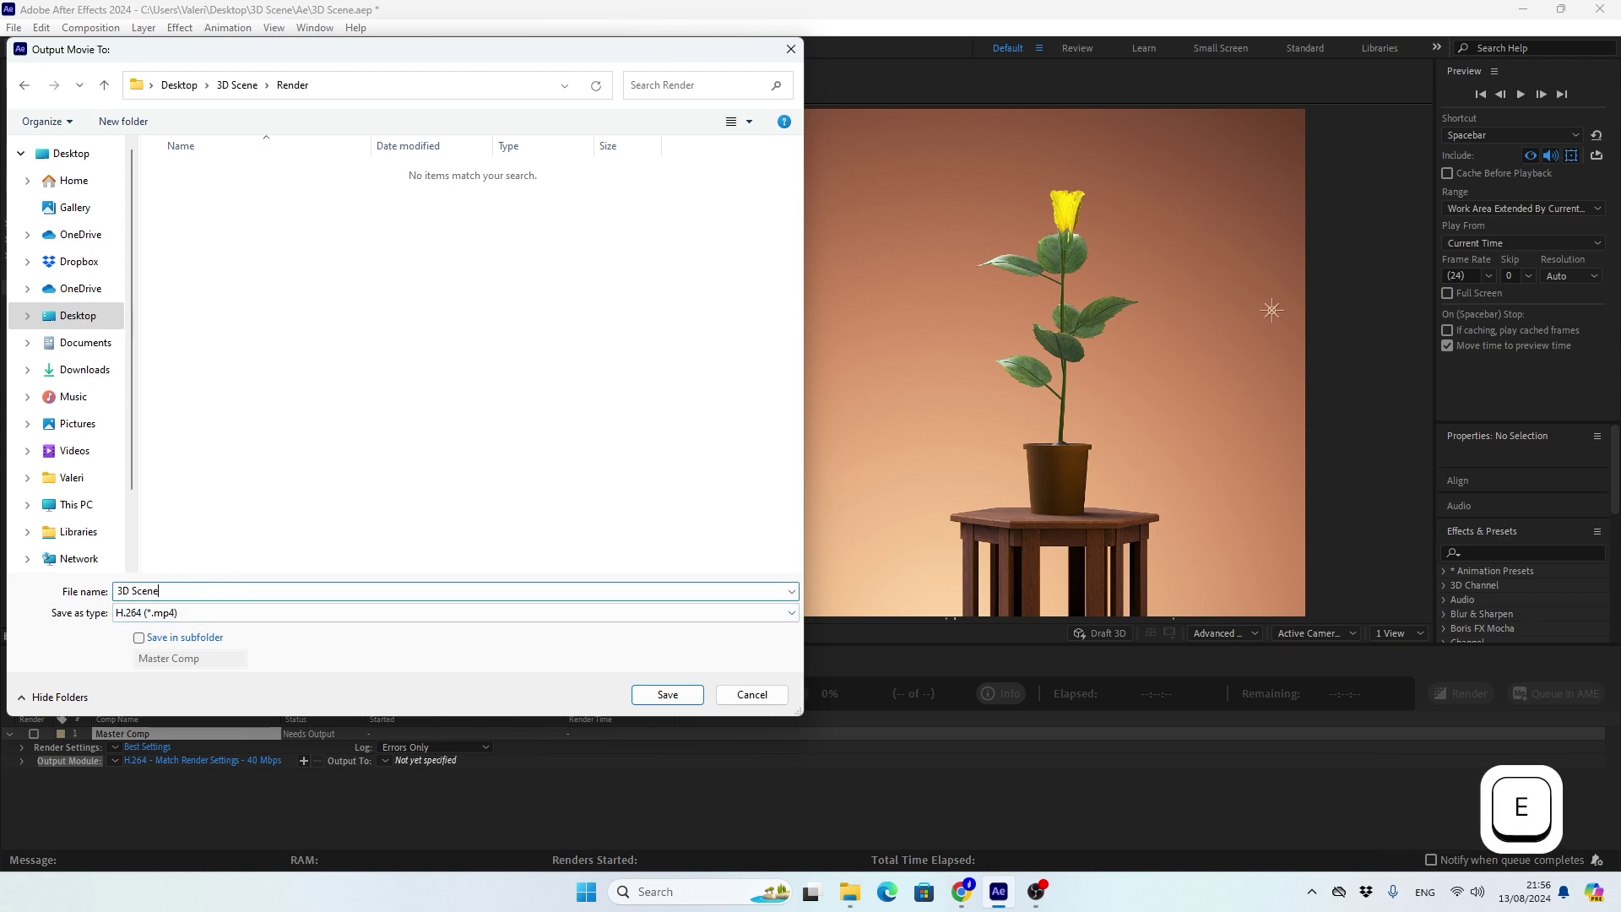
key("Return")
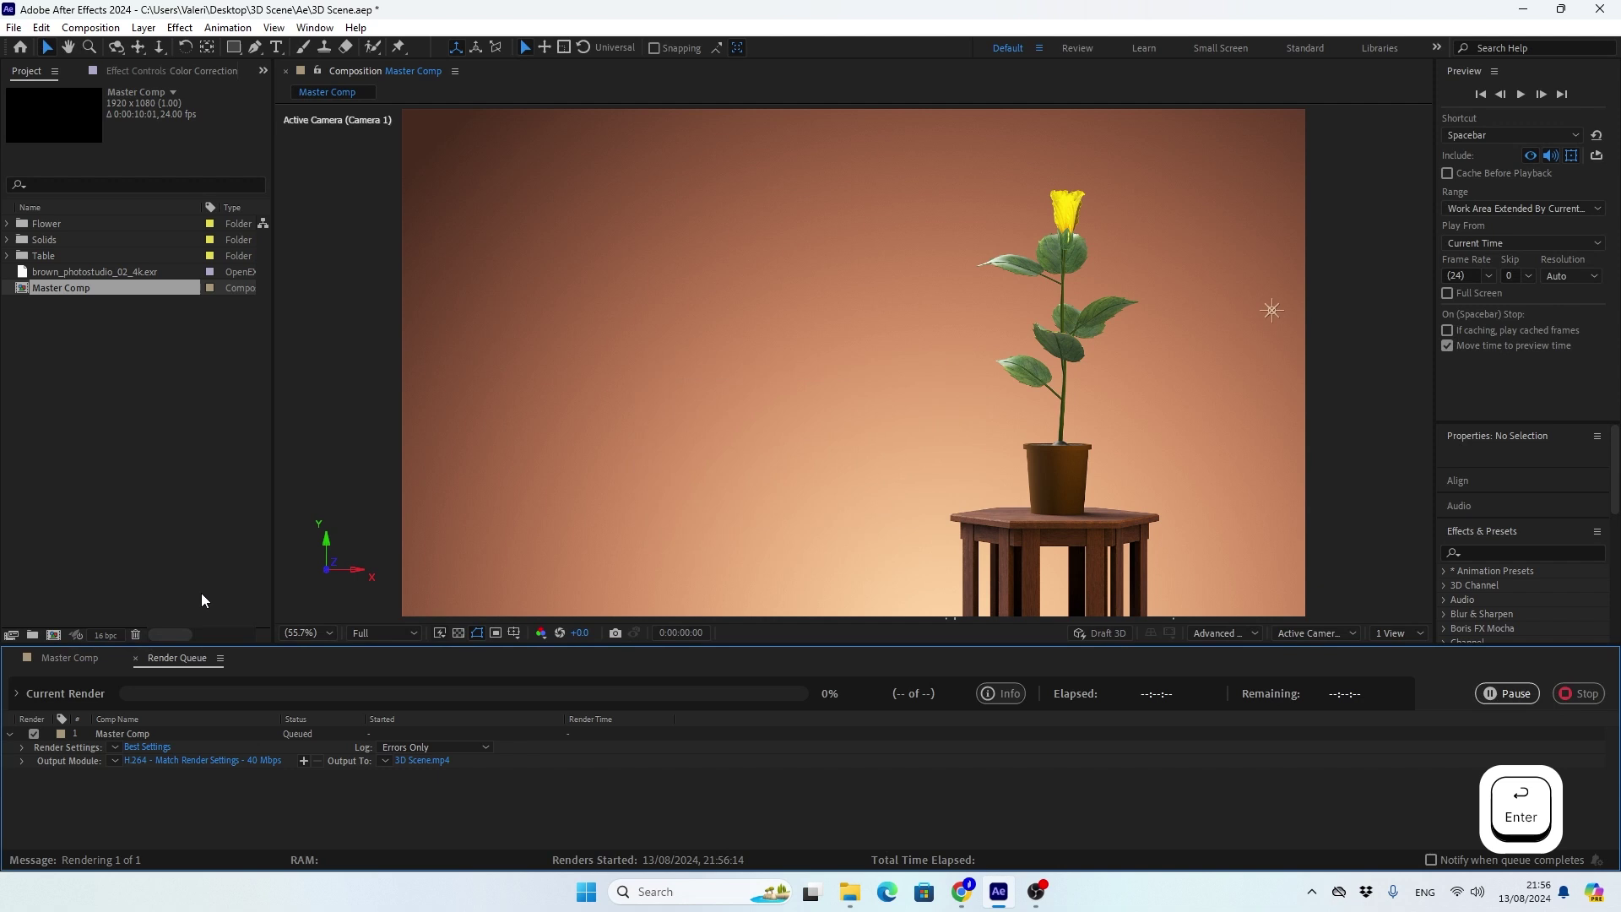